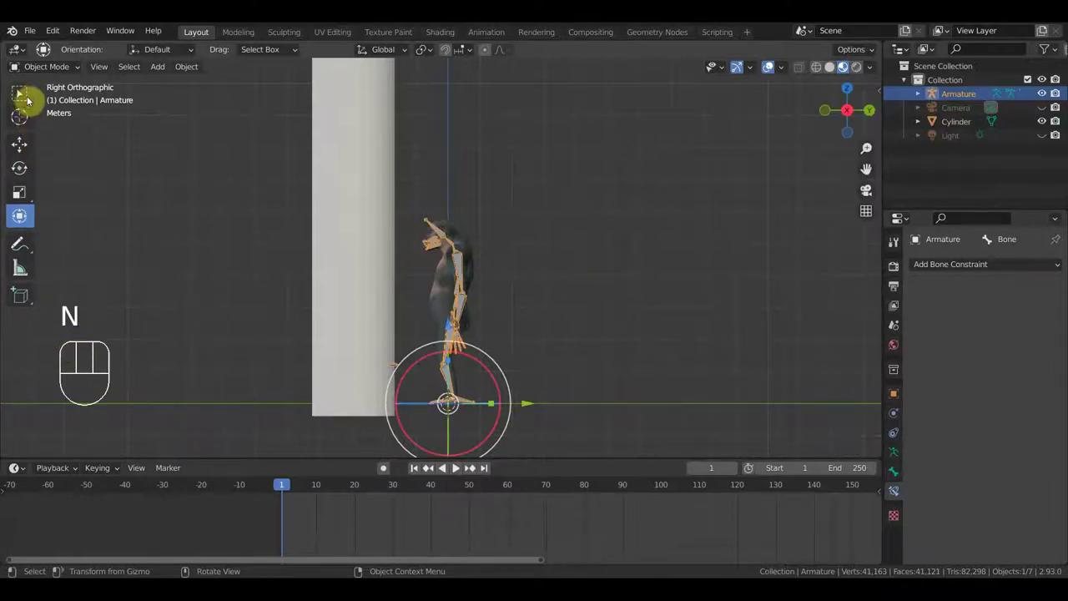
# - Put the chimp armature into Pose Mode and frame the chimp in the viewport
pyautogui.click(26, 104)
pyautogui.moveTo(52, 75); pyautogui.dragTo(67, 124)
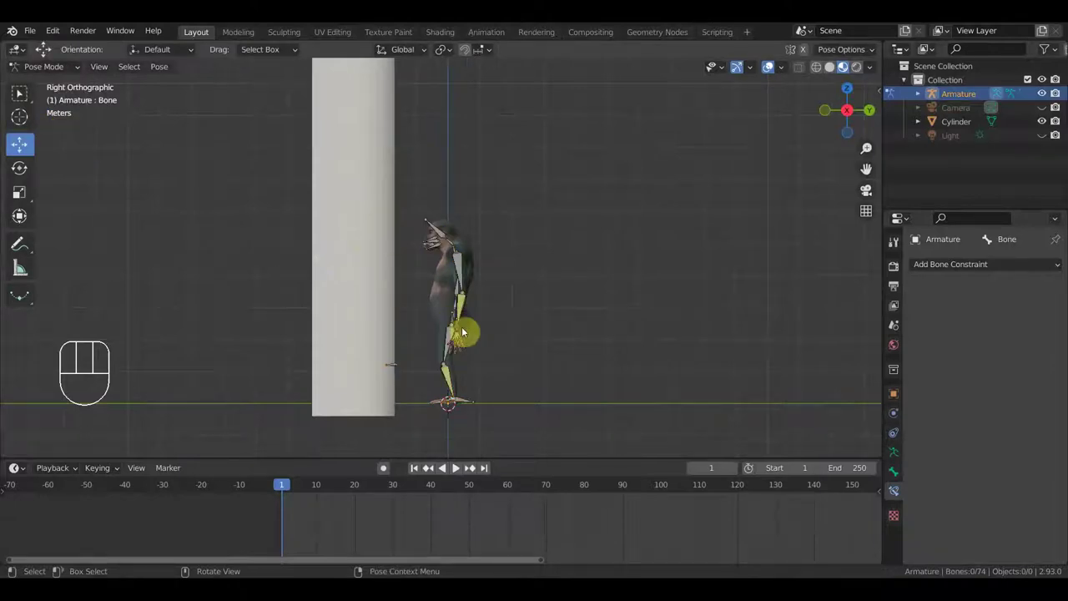
pyautogui.moveTo(487, 376); pyautogui.dragTo(489, 337)
pyautogui.middleClick(497, 350)
# - Lift the first foot IK bone to knee height and rotate it to bend the leg
pyautogui.click(485, 400)
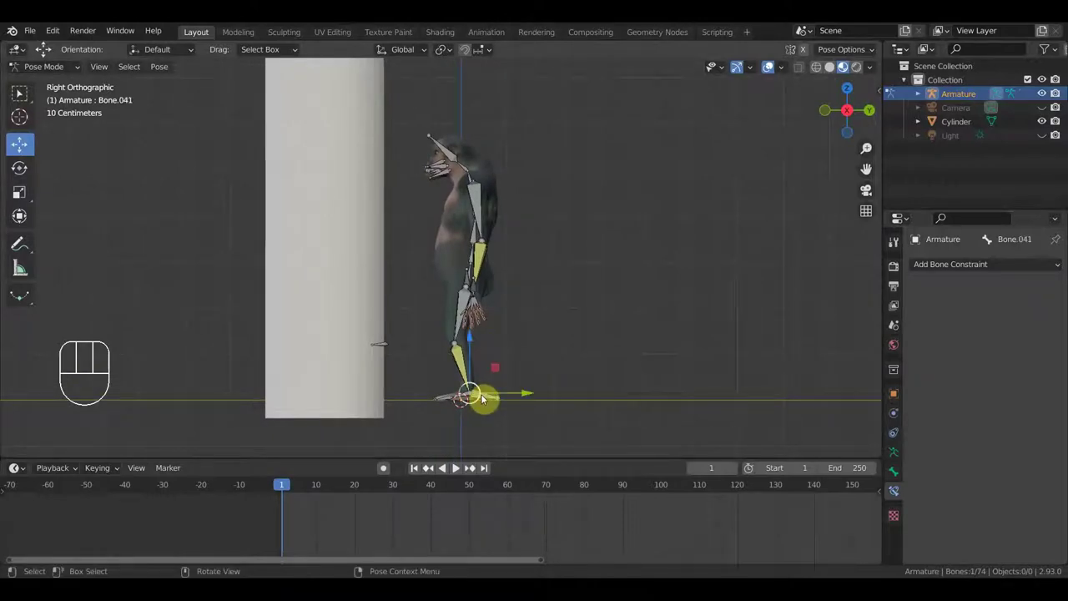
pyautogui.press('g')
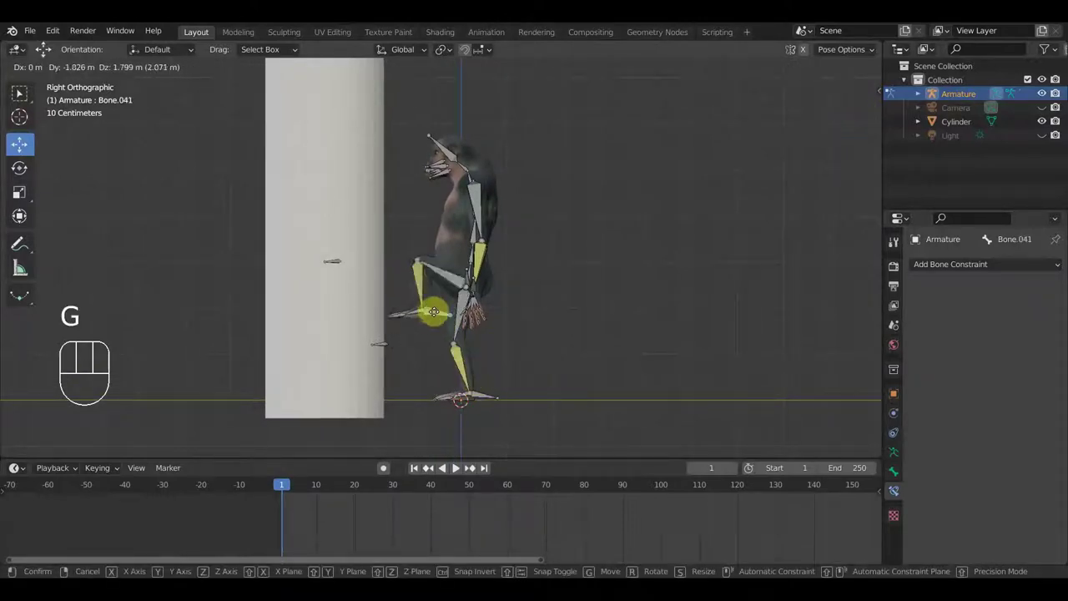
pyautogui.moveTo(386, 327); pyautogui.dragTo(386, 325)
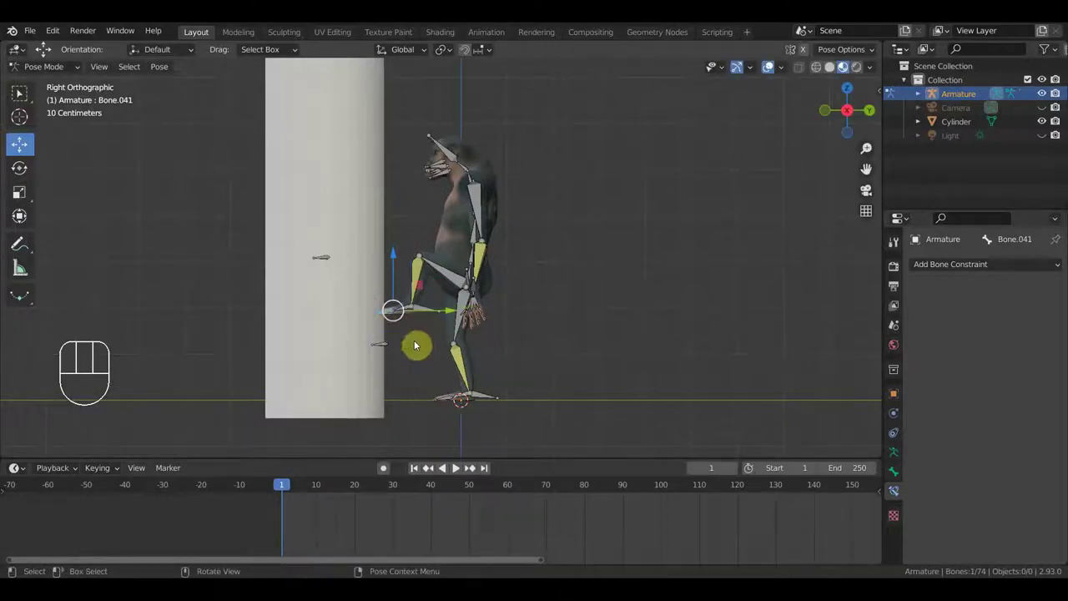
pyautogui.press('r')
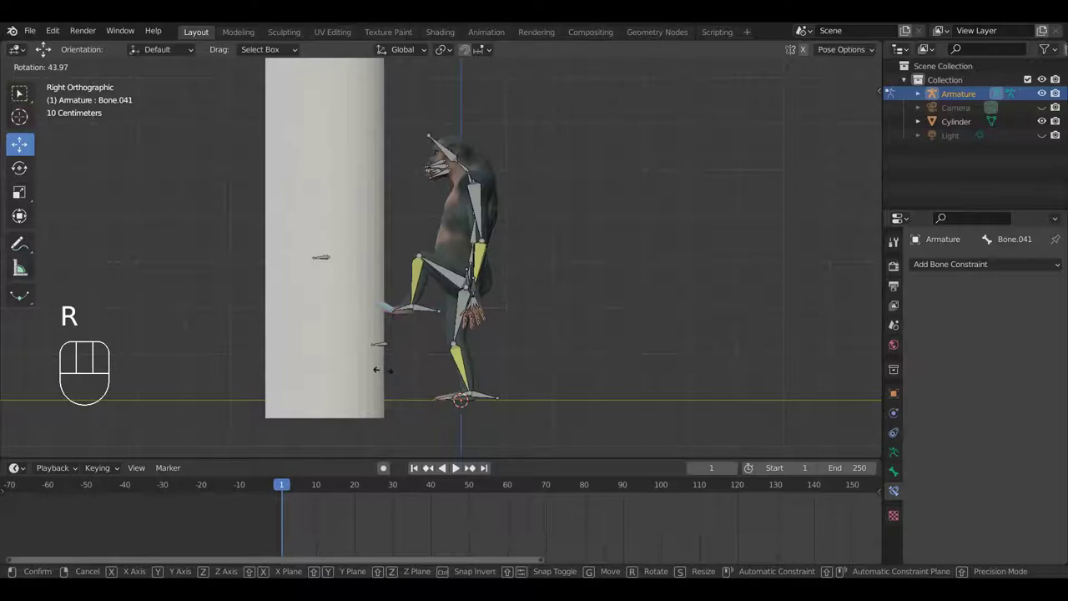
pyautogui.moveTo(432, 316); pyautogui.dragTo(438, 355)
pyautogui.press('r')
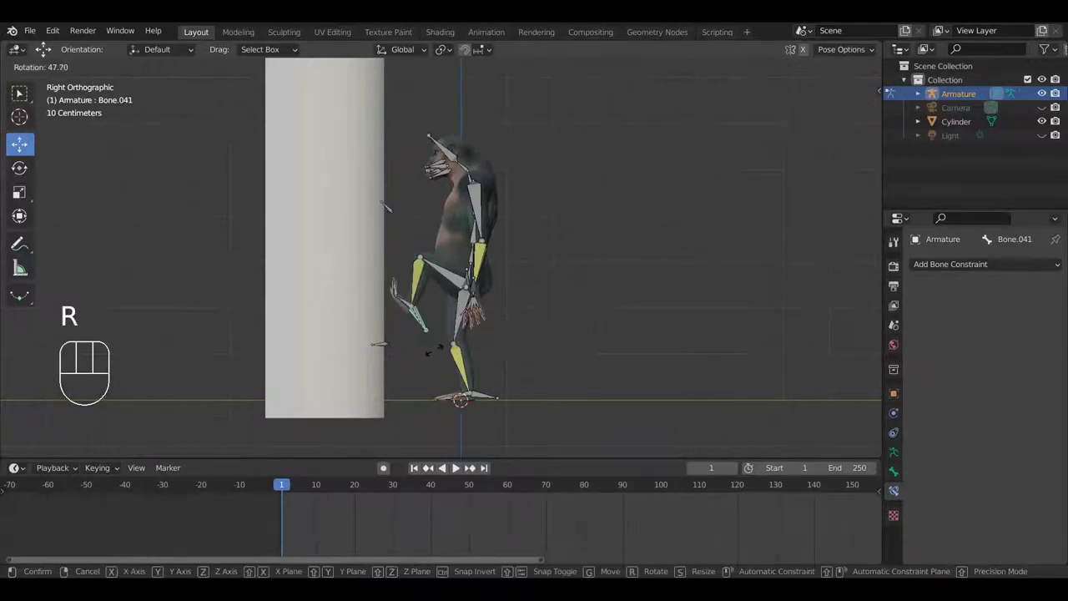
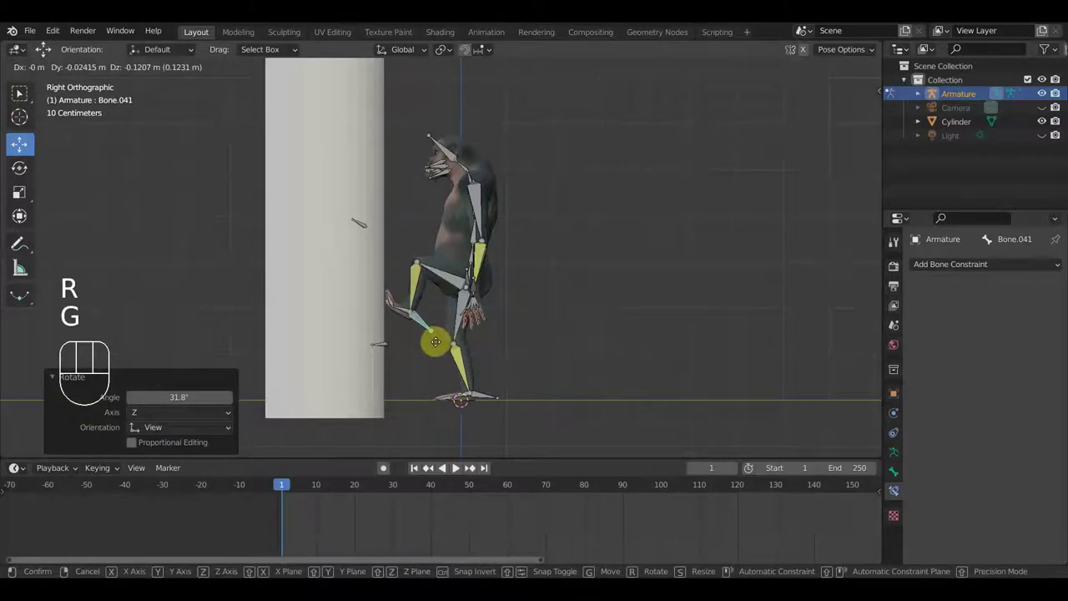
pyautogui.click(436, 351)
# - Begin lifting the second foot control bone
pyautogui.moveTo(359, 371); pyautogui.dragTo(392, 338)
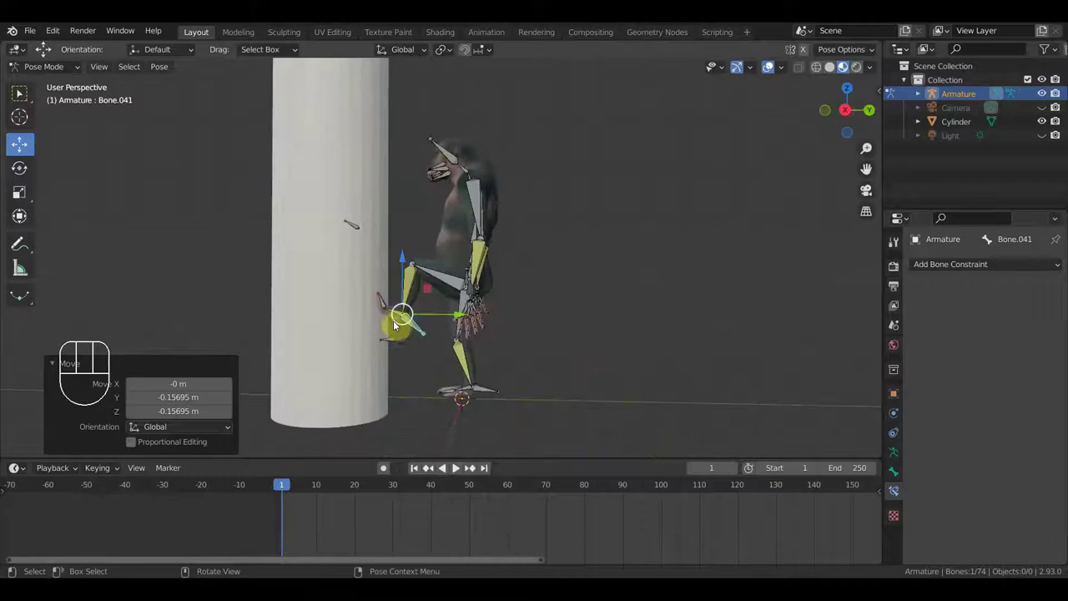
pyautogui.click(493, 395)
pyautogui.press('g')
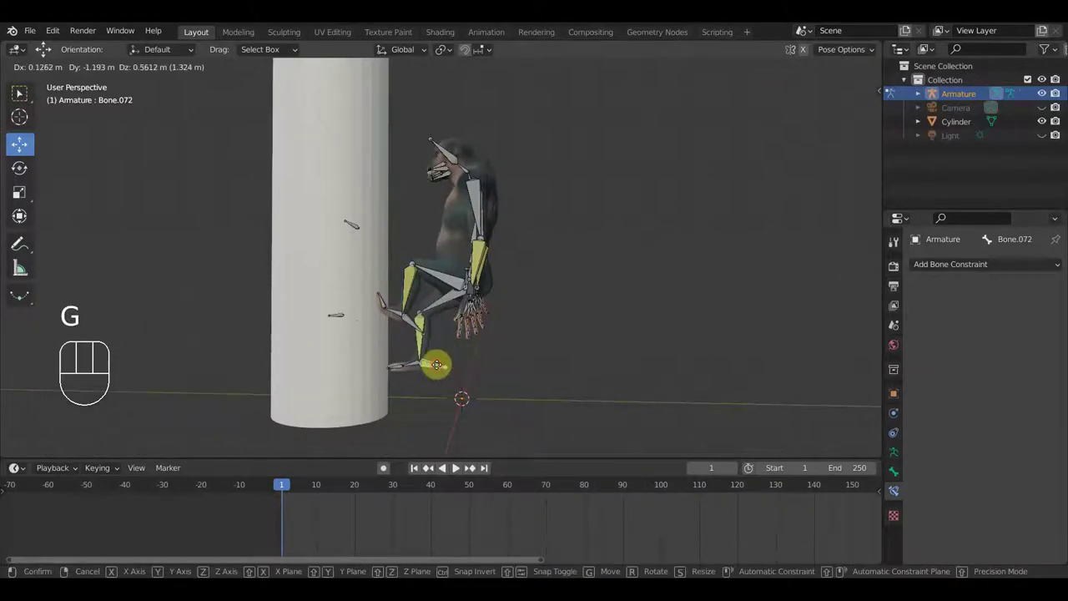
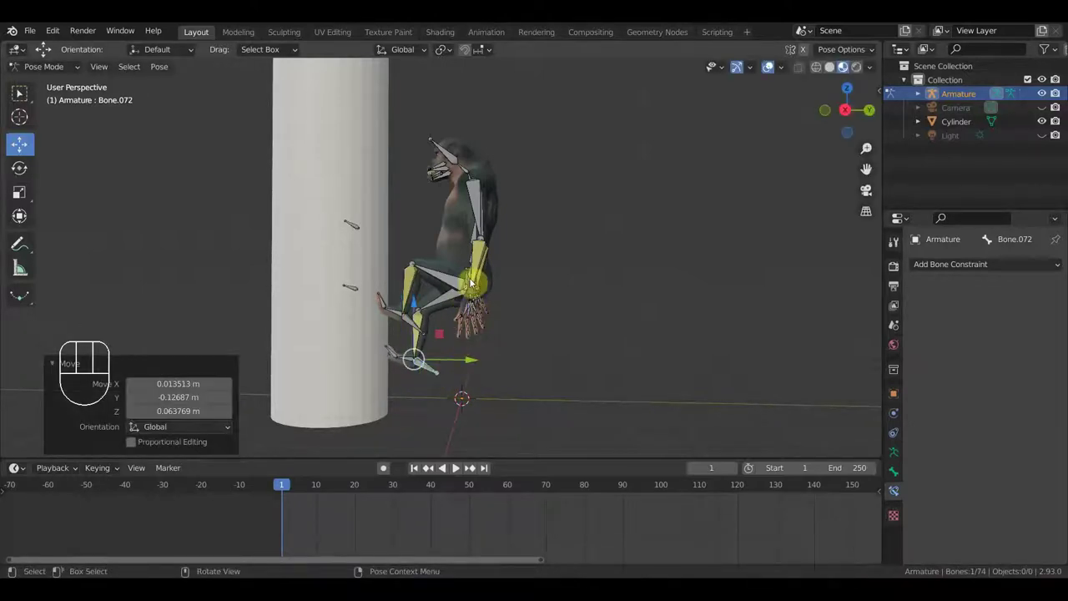
# - Raise the arm above the chimp's head in side view and rotate the hand
pyautogui.moveTo(456, 284); pyautogui.dragTo(430, 290)
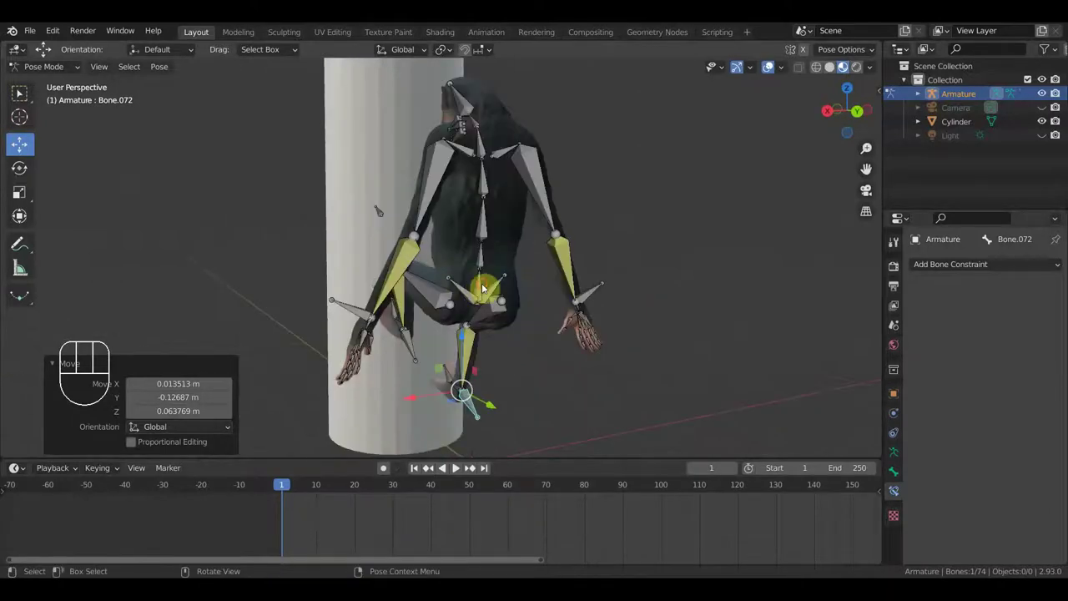
pyautogui.click(485, 289)
pyautogui.press('KP_1')
pyautogui.press('KP_3')
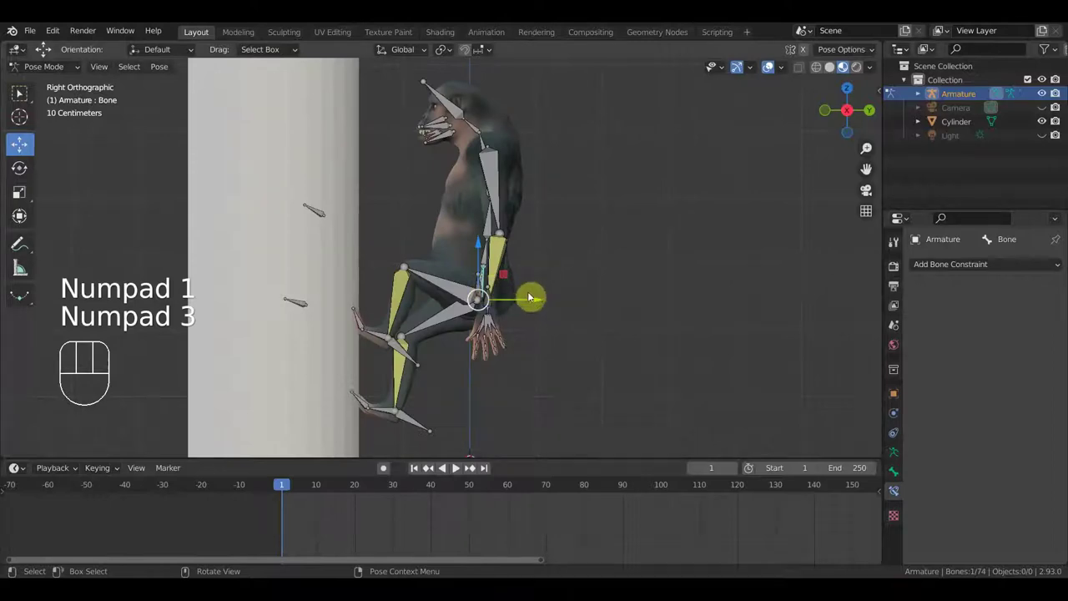
pyautogui.press('e')
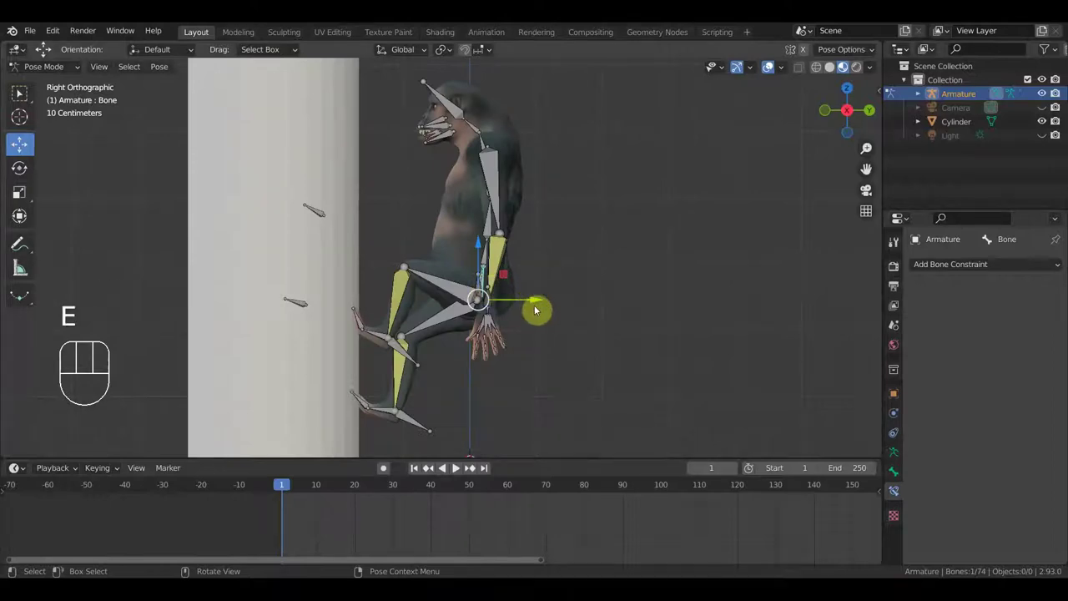
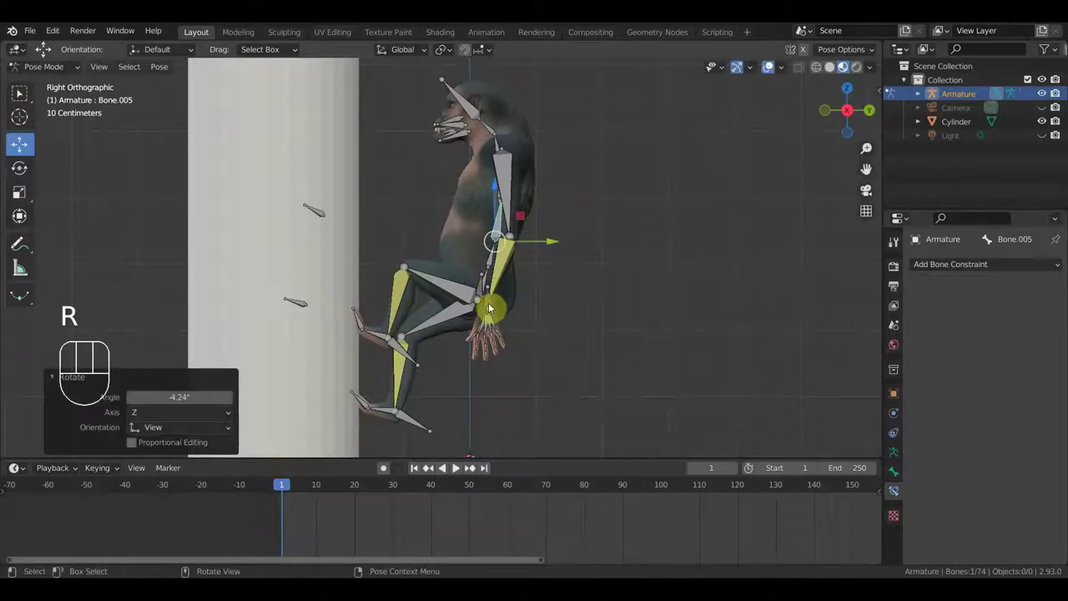
pyautogui.press('g')
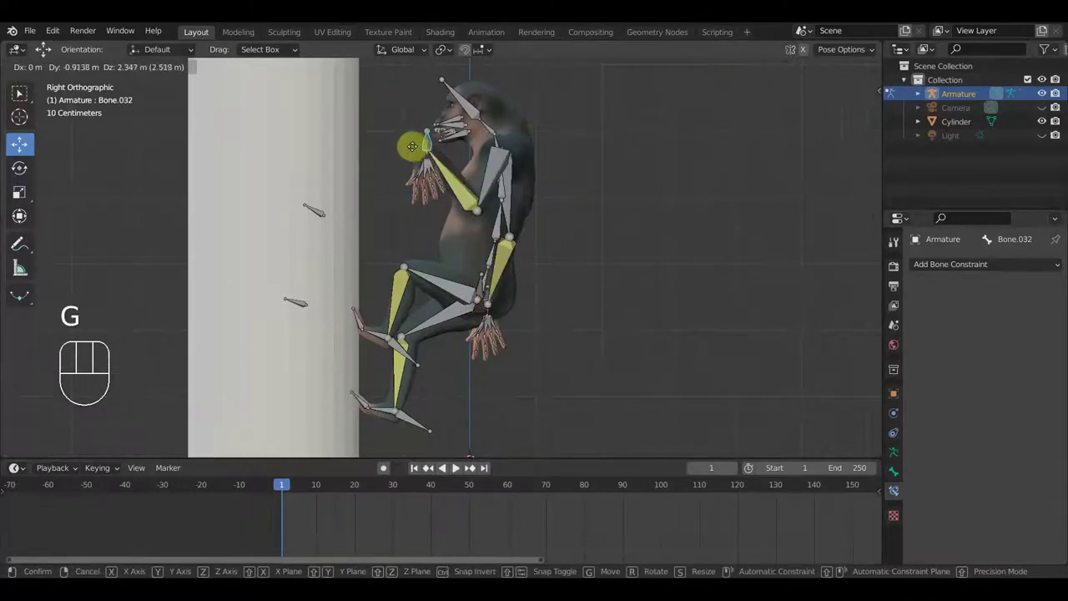
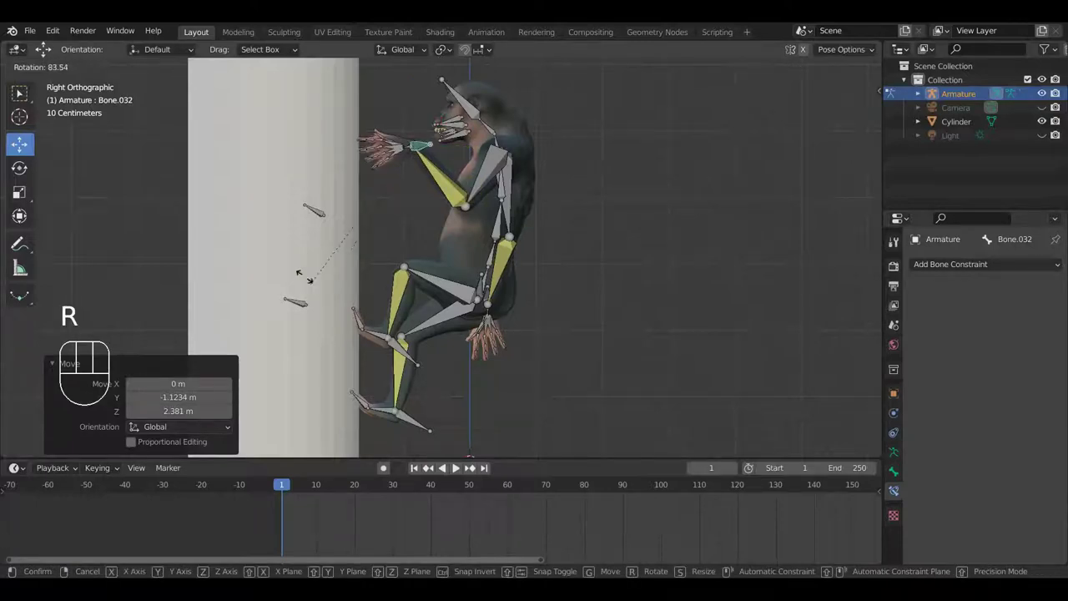
pyautogui.middleClick(513, 165)
pyautogui.press('r')
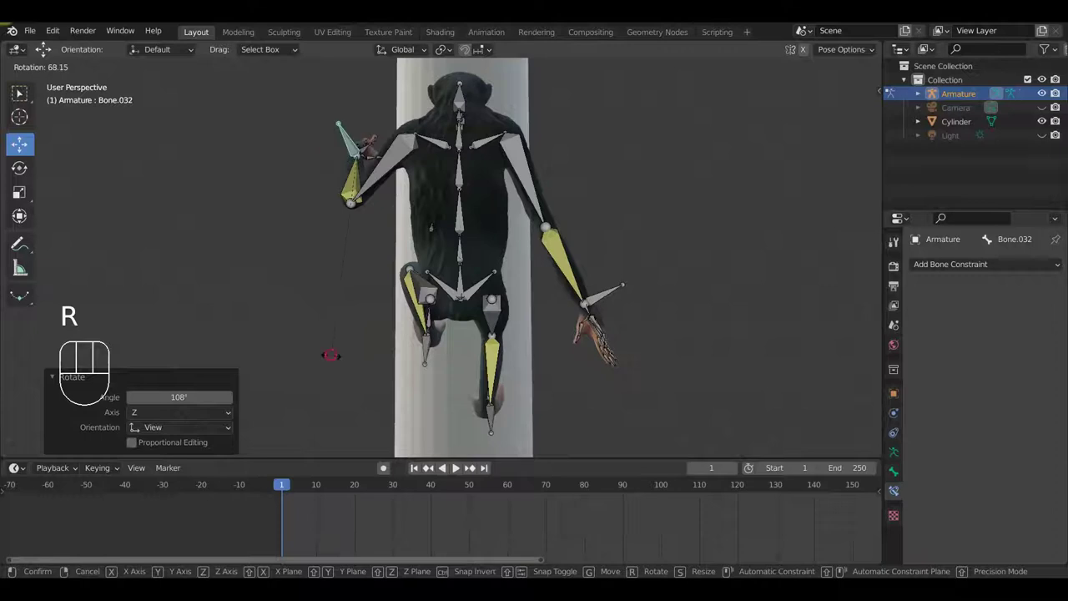
pyautogui.moveTo(437, 337); pyautogui.dragTo(466, 336)
# - Move the raised hand forward until it reaches the pole
pyautogui.press('g')
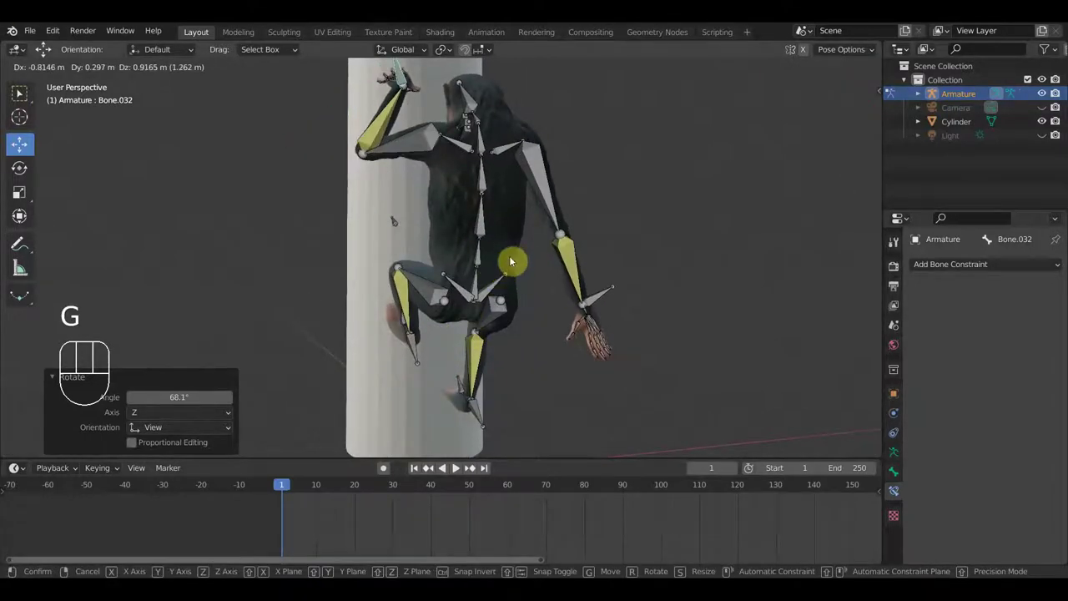
pyautogui.moveTo(488, 282); pyautogui.dragTo(618, 290)
pyautogui.scroll(3)
pyautogui.moveTo(618, 354); pyautogui.dragTo(621, 383)
pyautogui.press('g')
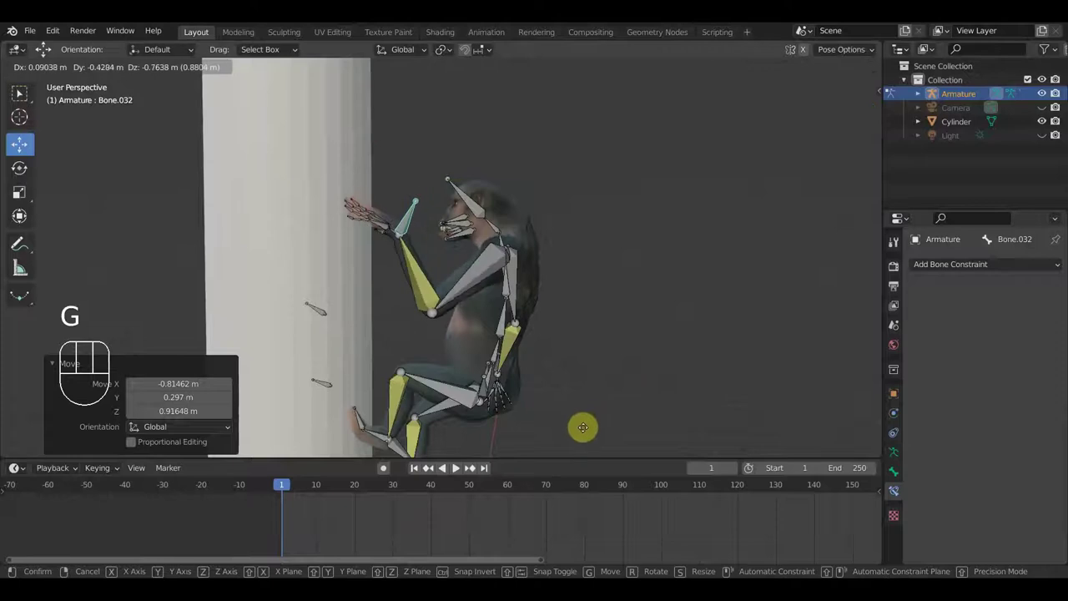
pyautogui.click(584, 438)
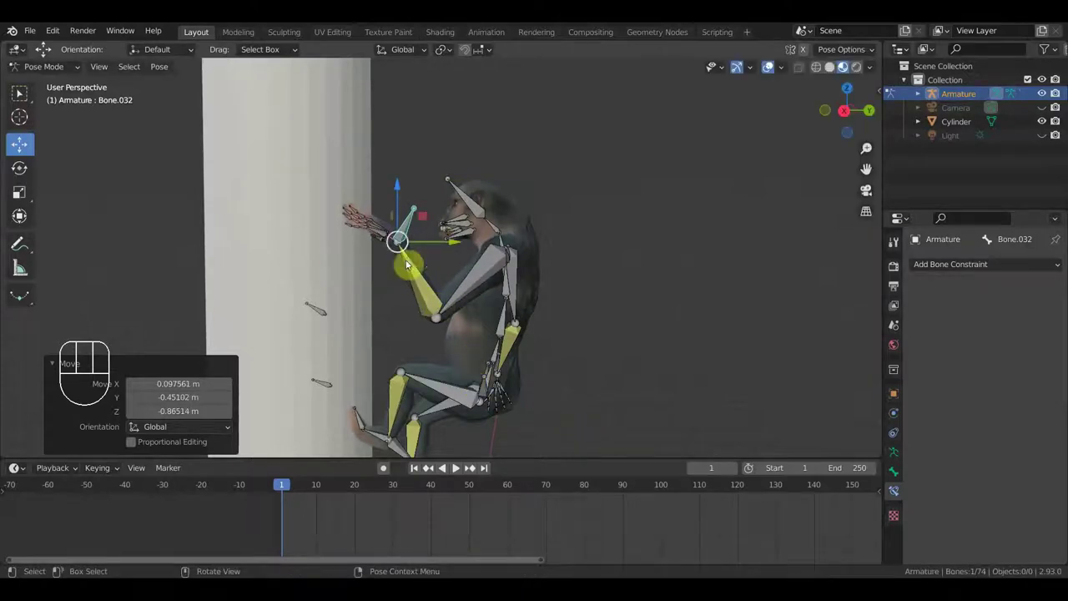
pyautogui.moveTo(348, 299); pyautogui.dragTo(323, 301)
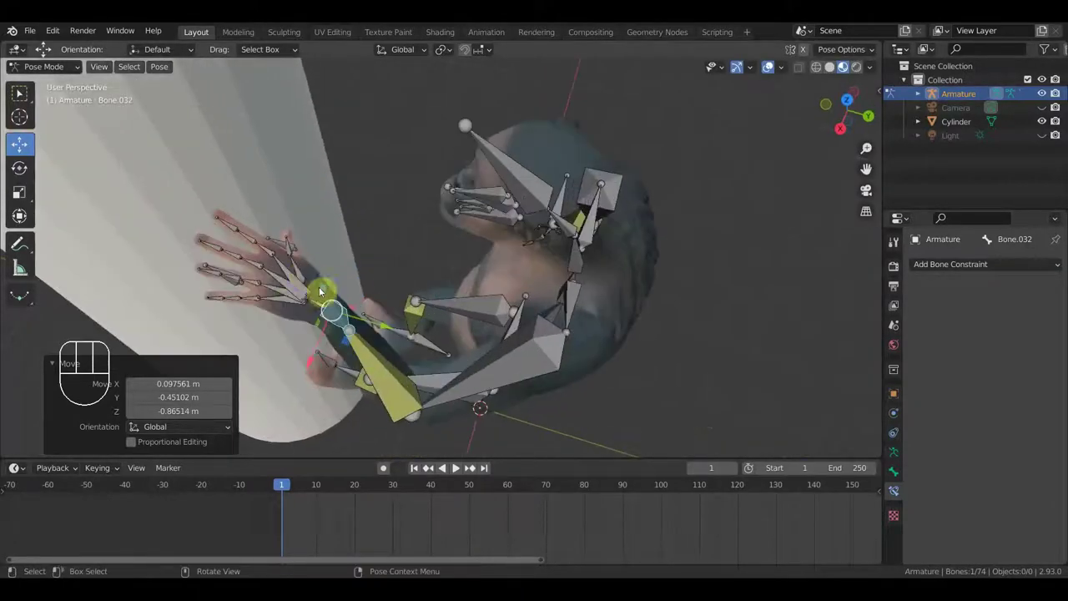
# - Turn the chimp's head bone from the side view
pyautogui.moveTo(231, 226); pyautogui.dragTo(221, 244)
pyautogui.moveTo(211, 247); pyautogui.dragTo(214, 277)
pyautogui.moveTo(215, 278); pyautogui.dragTo(218, 302)
pyautogui.moveTo(218, 302); pyautogui.dragTo(242, 318)
pyautogui.press('KP_3')
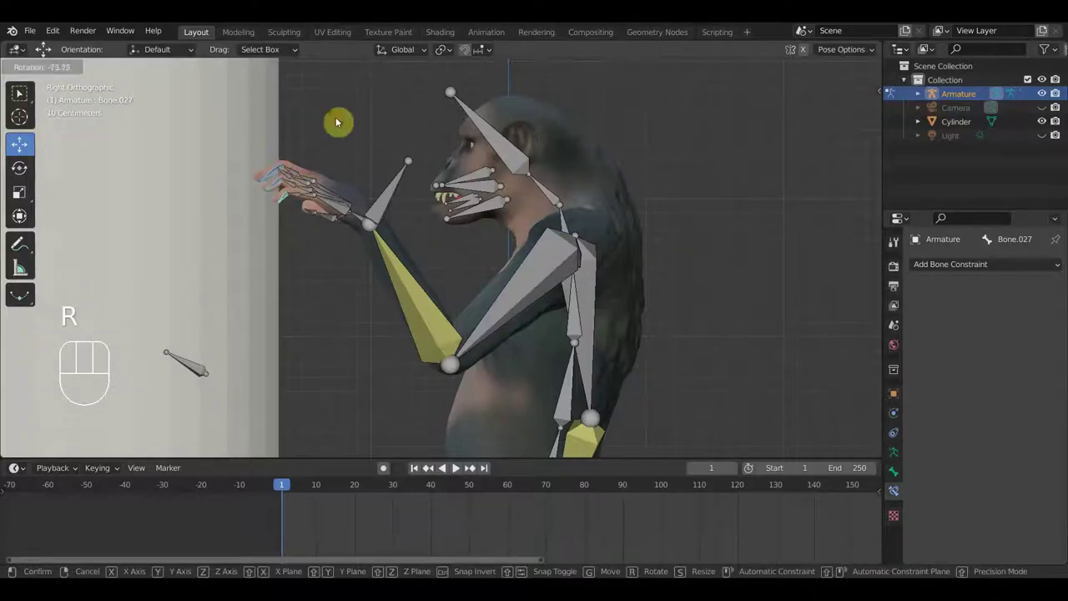
pyautogui.click(339, 119)
# - Rotate the raised hand onto the pole and start rotating a leg bone
pyautogui.moveTo(394, 201); pyautogui.dragTo(437, 229)
pyautogui.press('r')
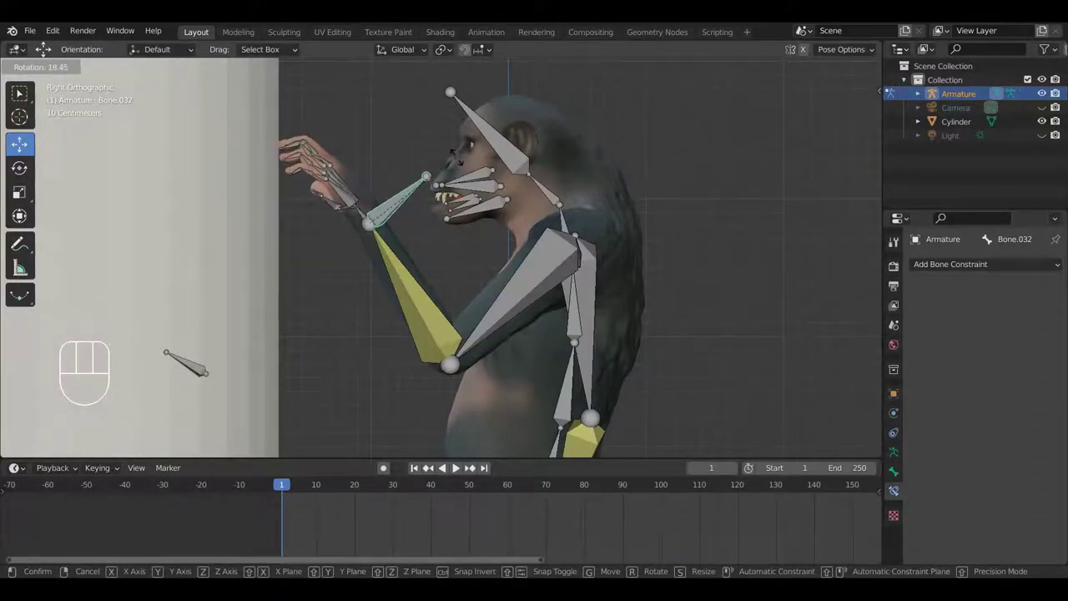
pyautogui.click(454, 153)
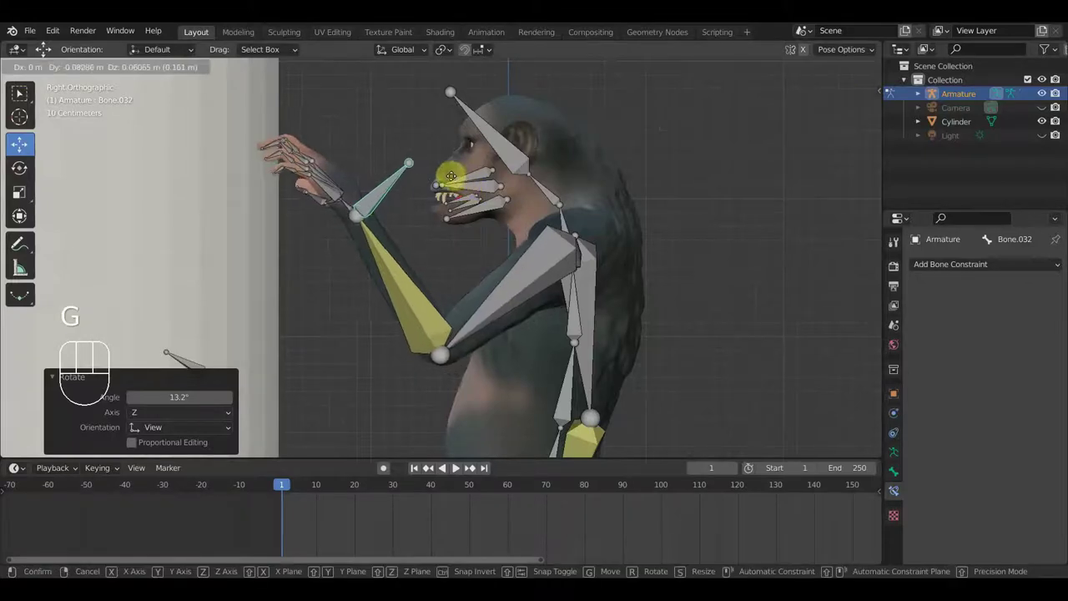
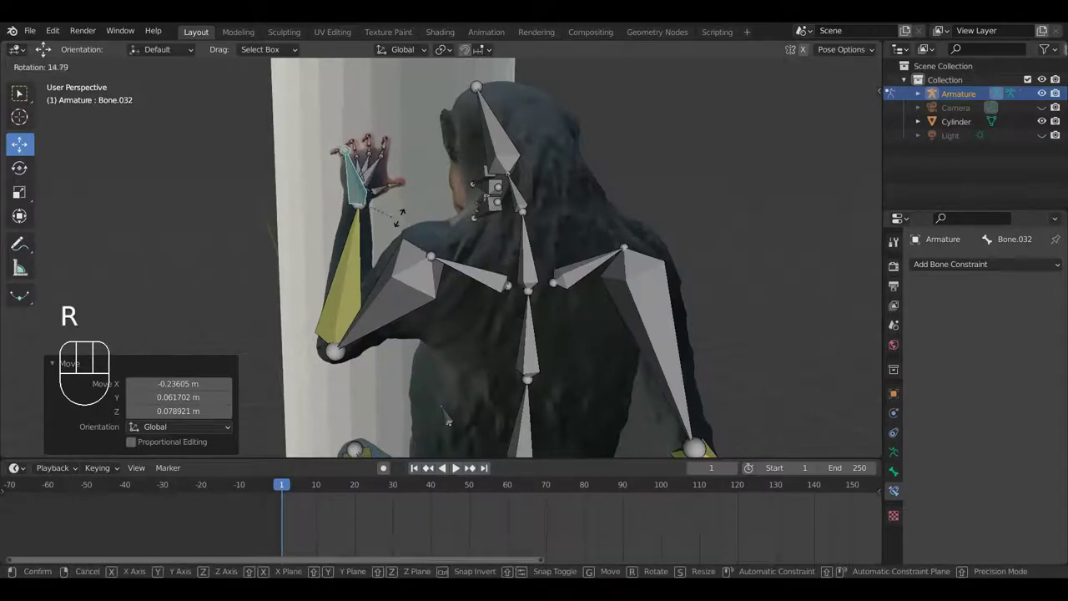
pyautogui.click(401, 222)
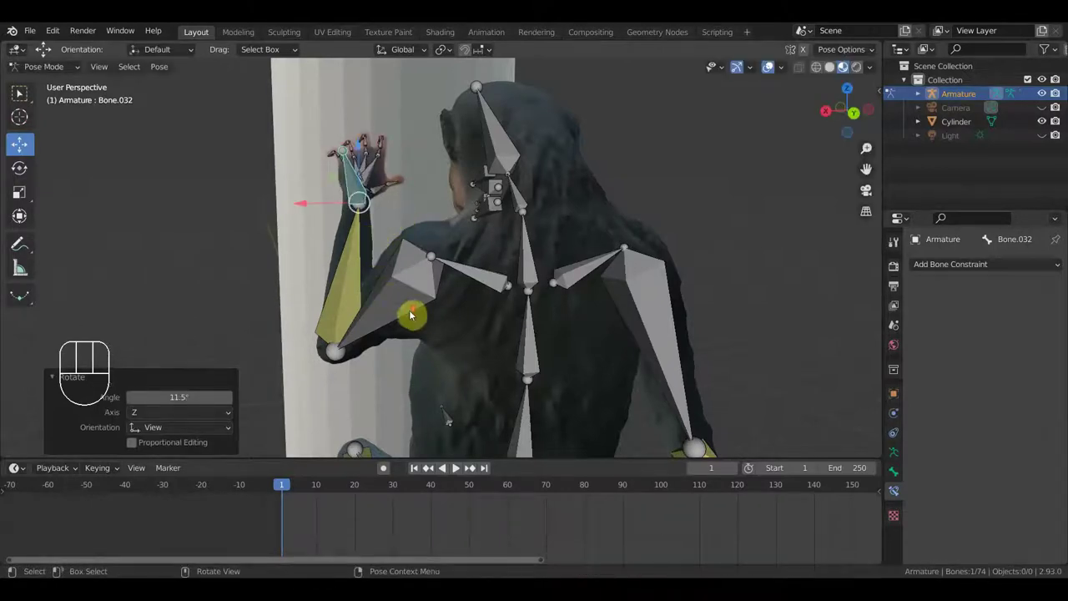
pyautogui.moveTo(429, 318); pyautogui.dragTo(419, 311)
pyautogui.press('r')
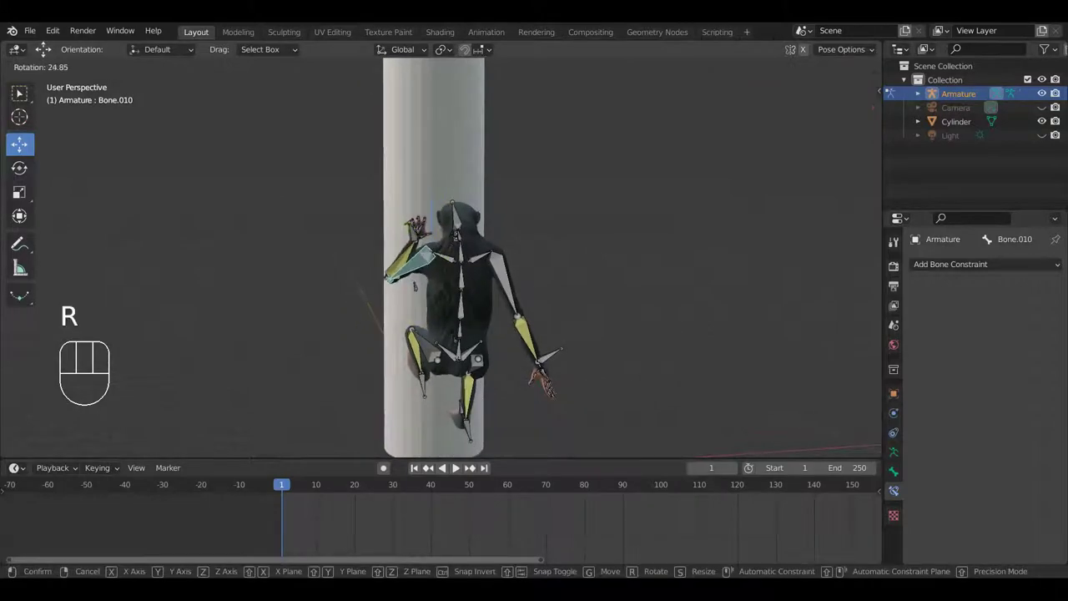
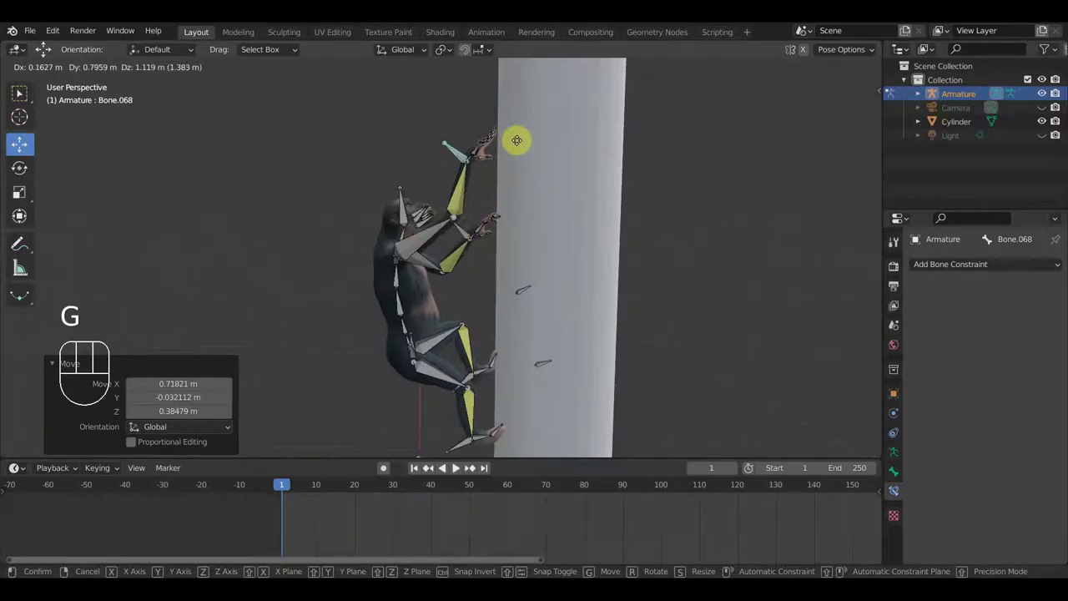
# - Settle the foot against the pole and close in on the gripping hand
pyautogui.click(519, 145)
pyautogui.moveTo(518, 176); pyautogui.dragTo(571, 254)
pyautogui.moveTo(689, 167); pyautogui.dragTo(685, 130)
pyautogui.scroll(3)
pyautogui.moveTo(668, 241); pyautogui.dragTo(618, 317)
pyautogui.scroll(-3)
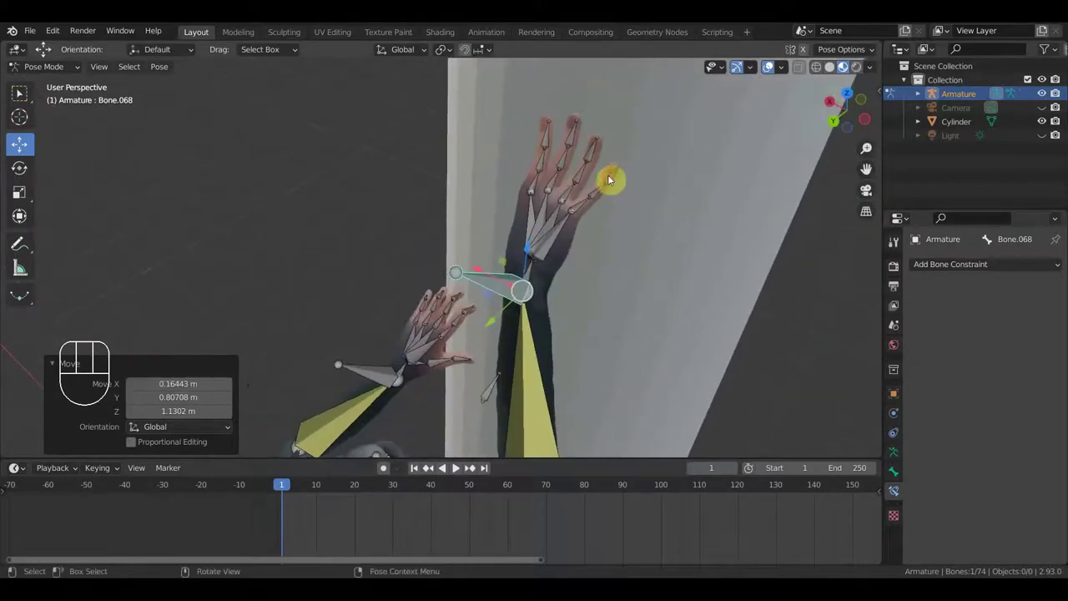
# - Select the four finger bones and curl them around the pole
pyautogui.moveTo(612, 180); pyautogui.dragTo(594, 156)
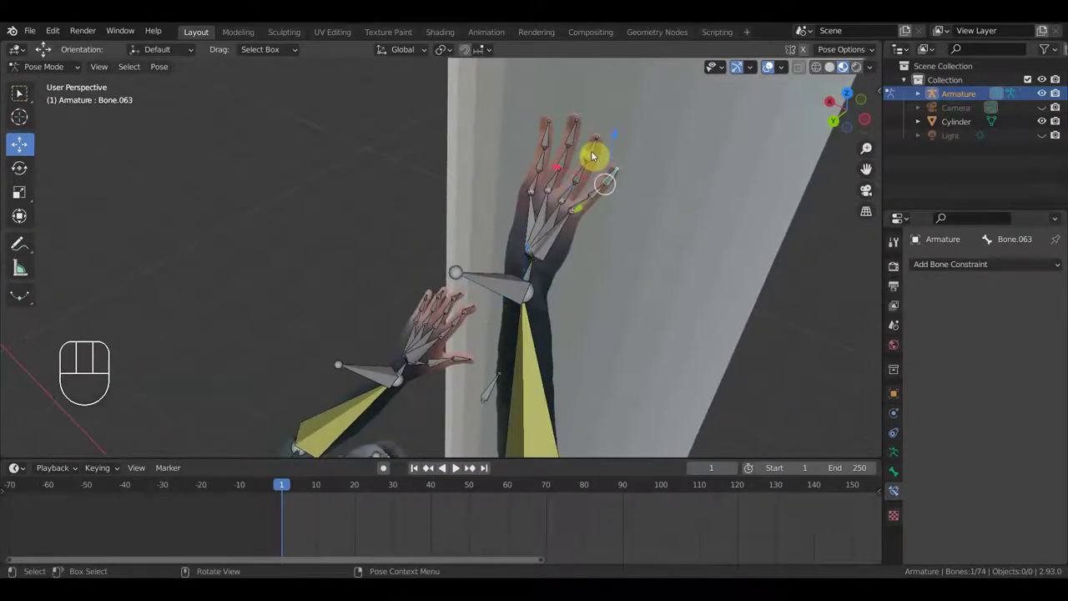
pyautogui.moveTo(594, 156); pyautogui.dragTo(573, 140)
pyautogui.moveTo(572, 139); pyautogui.dragTo(546, 138)
pyautogui.moveTo(546, 138); pyautogui.dragTo(641, 201)
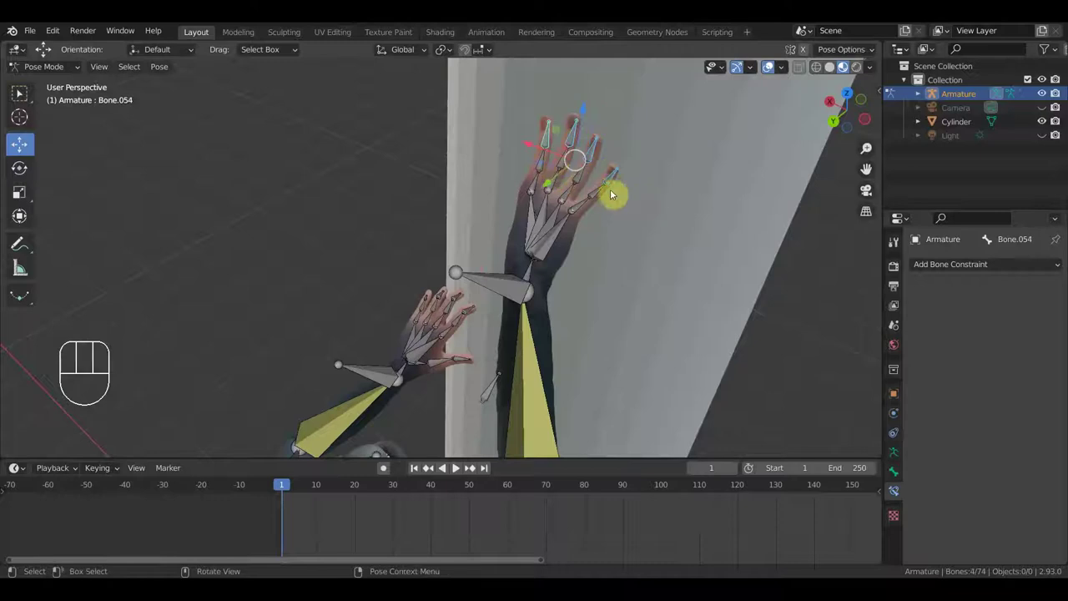
pyautogui.moveTo(589, 201); pyautogui.dragTo(554, 173)
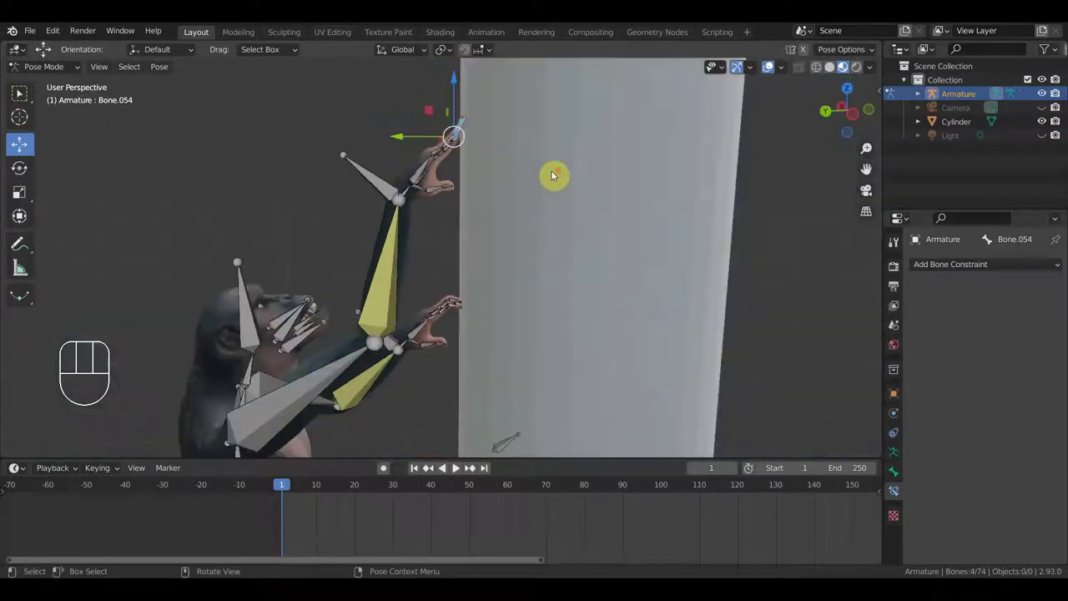
pyautogui.press('r')
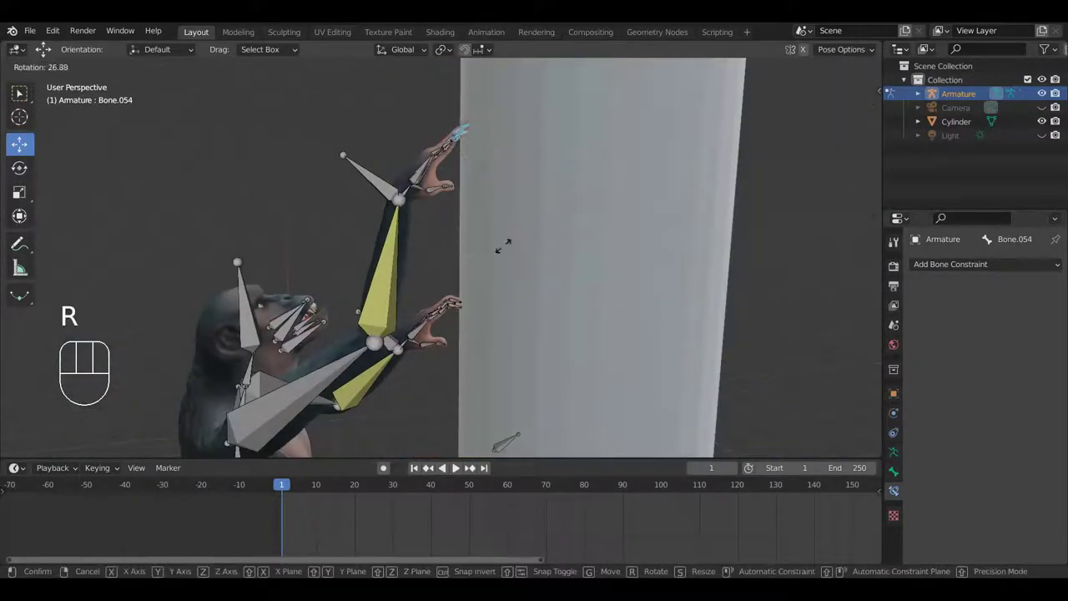
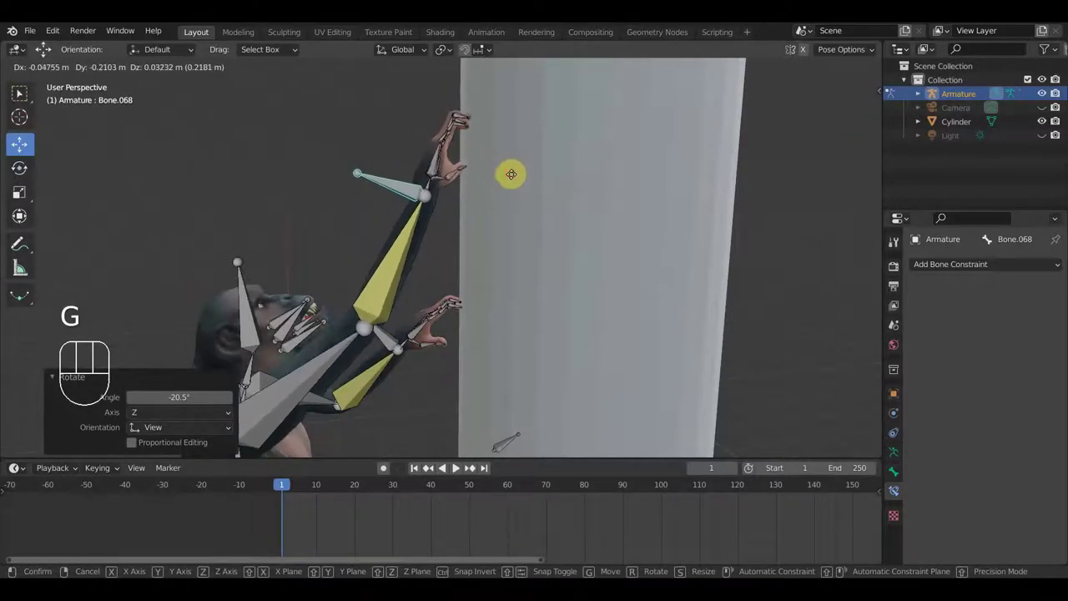
pyautogui.click(514, 180)
# - View the chimp from below and pick its other arm bone
pyautogui.moveTo(559, 261); pyautogui.dragTo(585, 189)
pyautogui.scroll(-3)
pyautogui.scroll(3)
pyautogui.moveTo(555, 227); pyautogui.dragTo(552, 258)
pyautogui.moveTo(463, 284); pyautogui.dragTo(552, 267)
pyautogui.moveTo(552, 267); pyautogui.dragTo(554, 338)
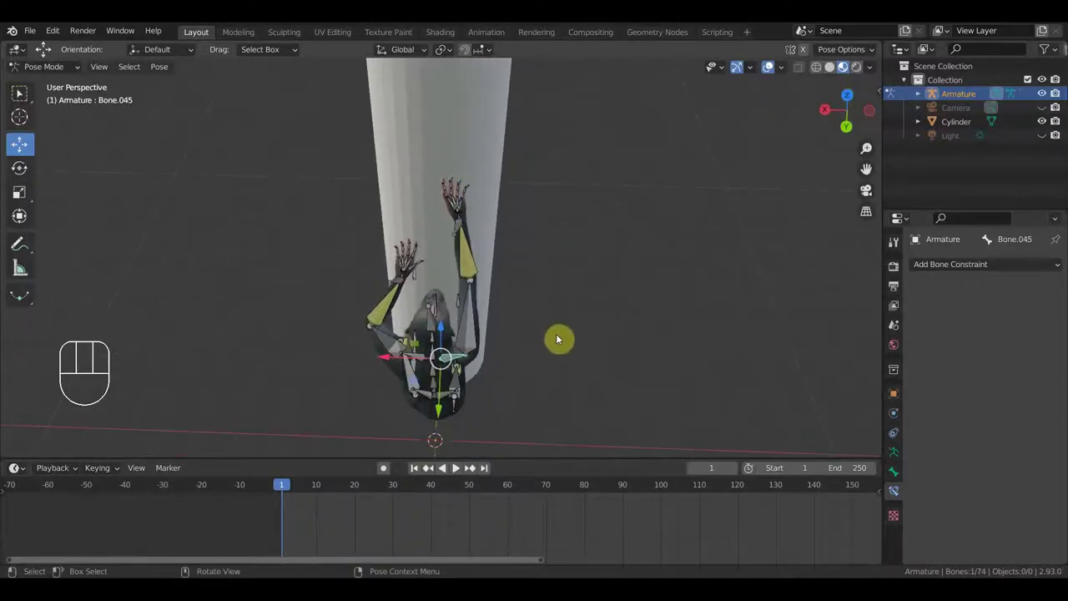
# - Swing the other arm around toward the pole
pyautogui.press('r')
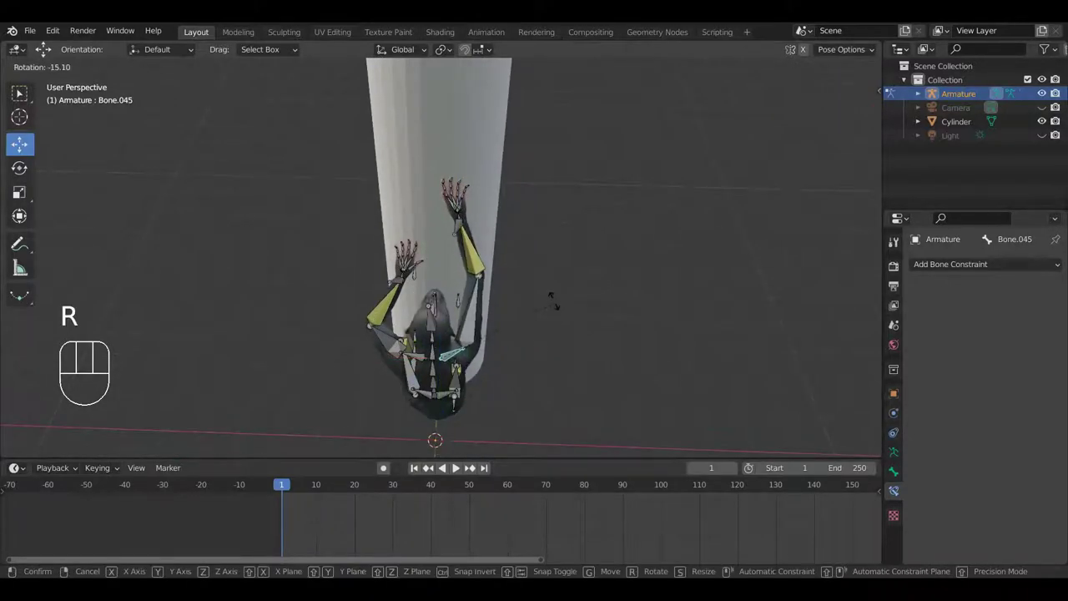
pyautogui.moveTo(571, 303); pyautogui.dragTo(572, 203)
pyautogui.moveTo(556, 263); pyautogui.dragTo(558, 257)
pyautogui.middleClick(562, 231)
pyautogui.moveTo(554, 253); pyautogui.dragTo(544, 281)
pyautogui.moveTo(442, 295); pyautogui.dragTo(466, 329)
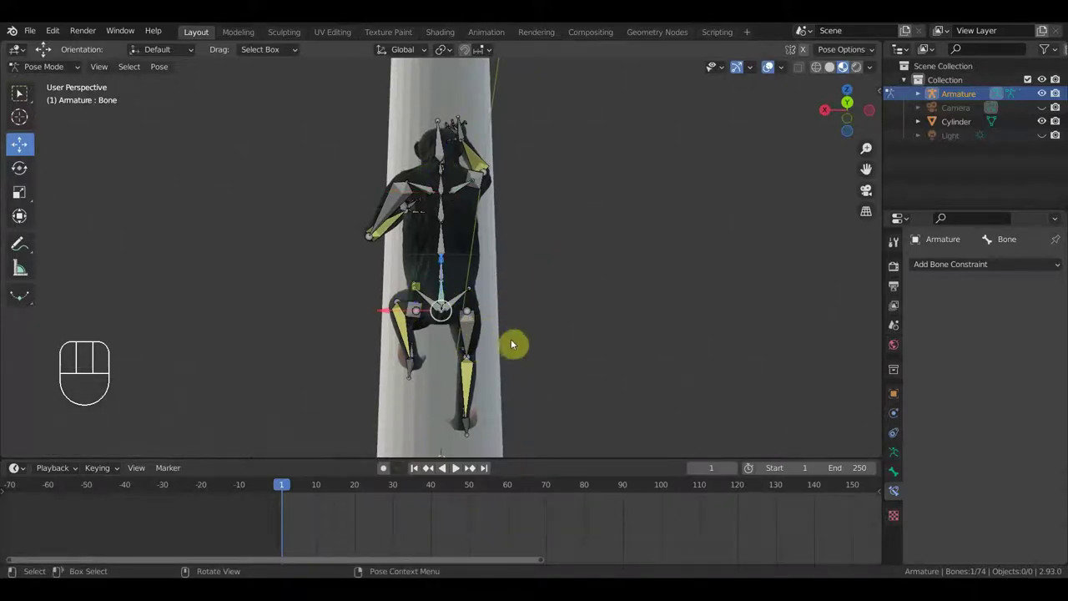
# - Rotate the spine so the body hugs the pole
pyautogui.press('r')
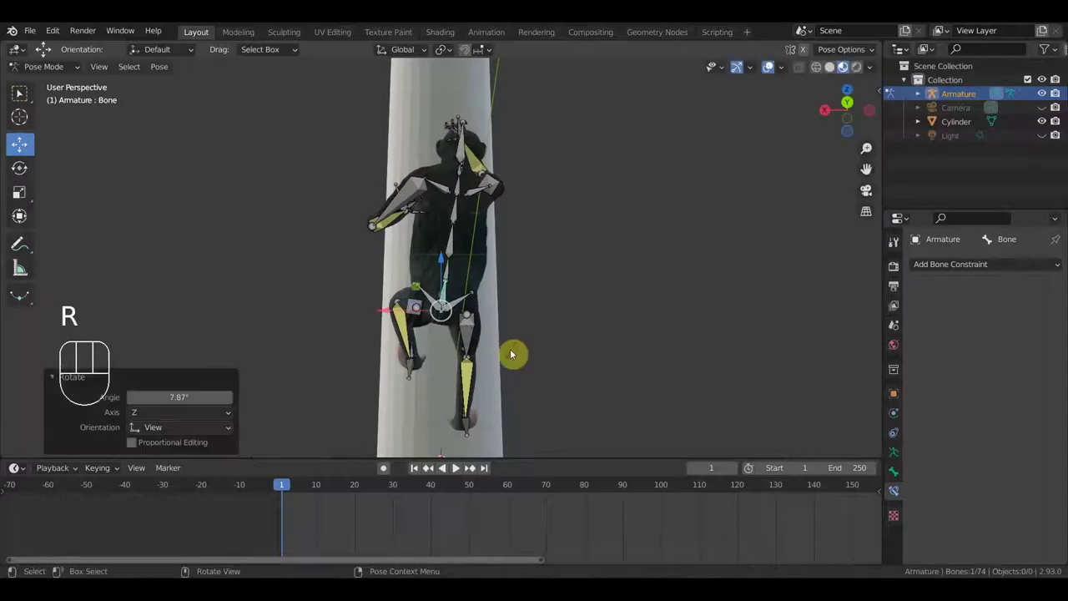
pyautogui.moveTo(462, 197); pyautogui.dragTo(446, 222)
pyautogui.moveTo(459, 213); pyautogui.dragTo(487, 251)
pyautogui.press('r')
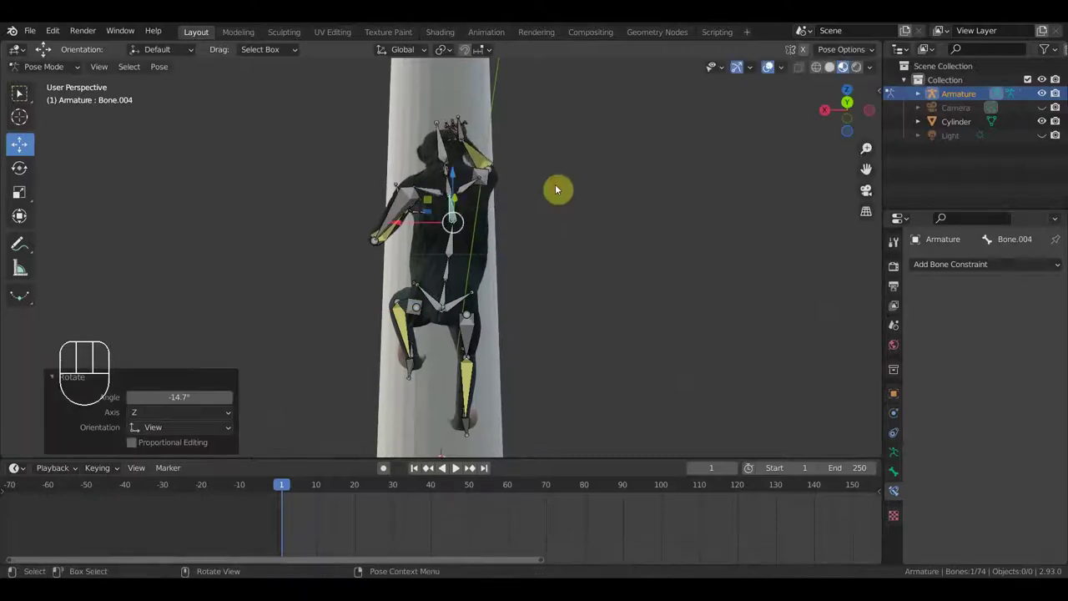
pyautogui.press('r')
pyautogui.click(567, 218)
# - Switch to Right Orthographic and show the scene in solid shading
pyautogui.moveTo(584, 228); pyautogui.dragTo(735, 260)
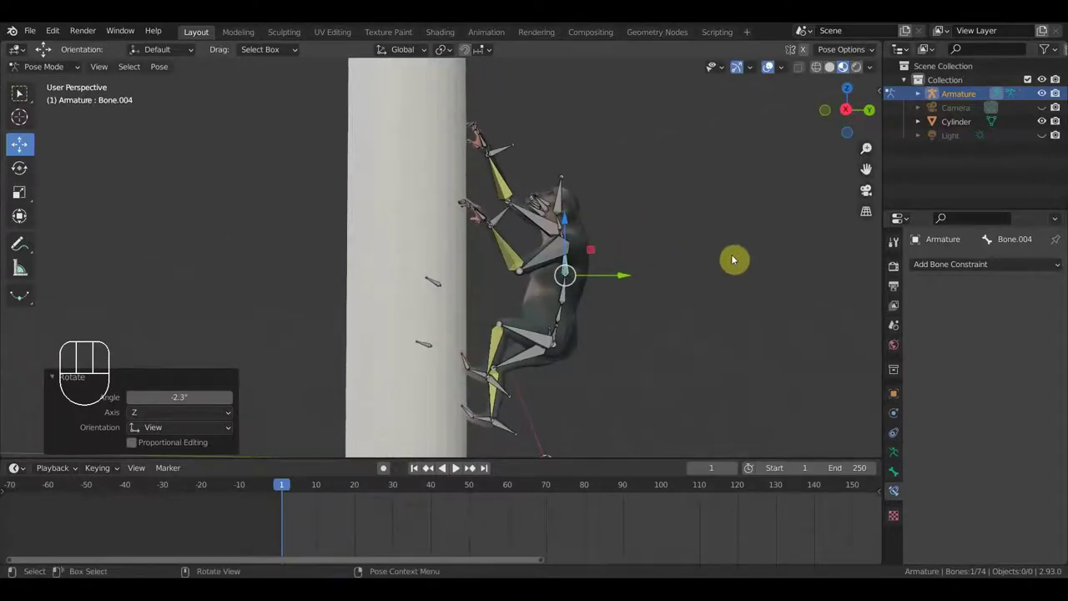
pyautogui.press('KP_1')
pyautogui.press('KP_3')
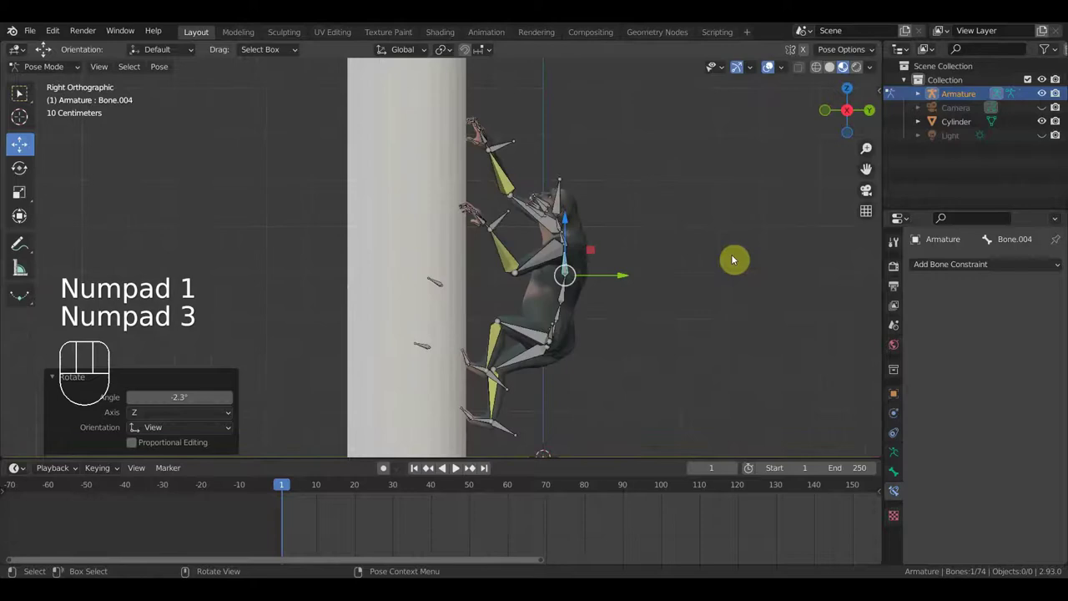
pyautogui.middleClick(713, 250)
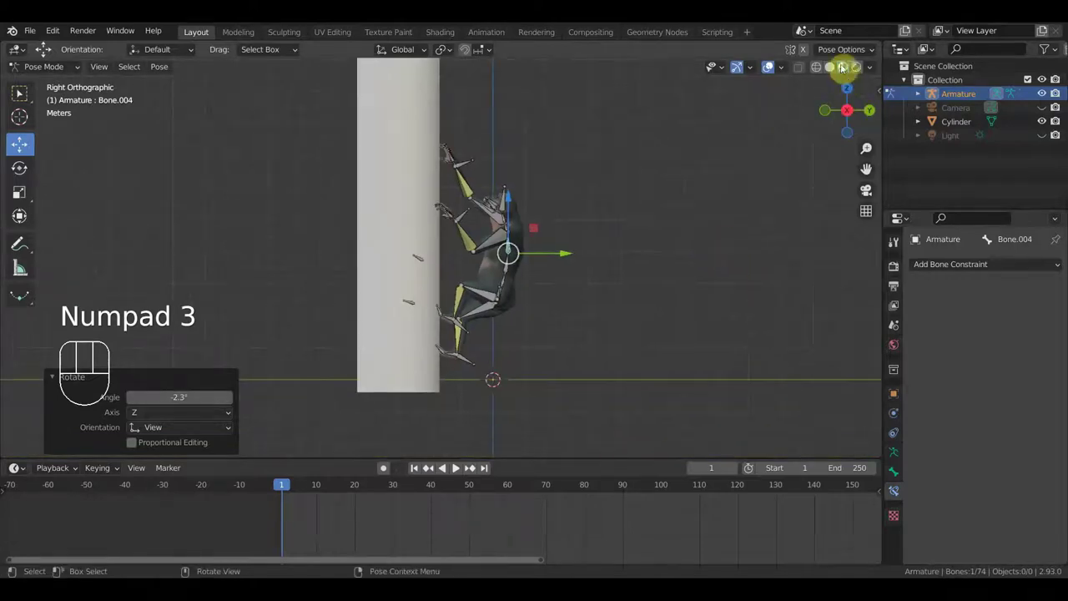
pyautogui.click(834, 70)
pyautogui.moveTo(873, 70); pyautogui.dragTo(718, 257)
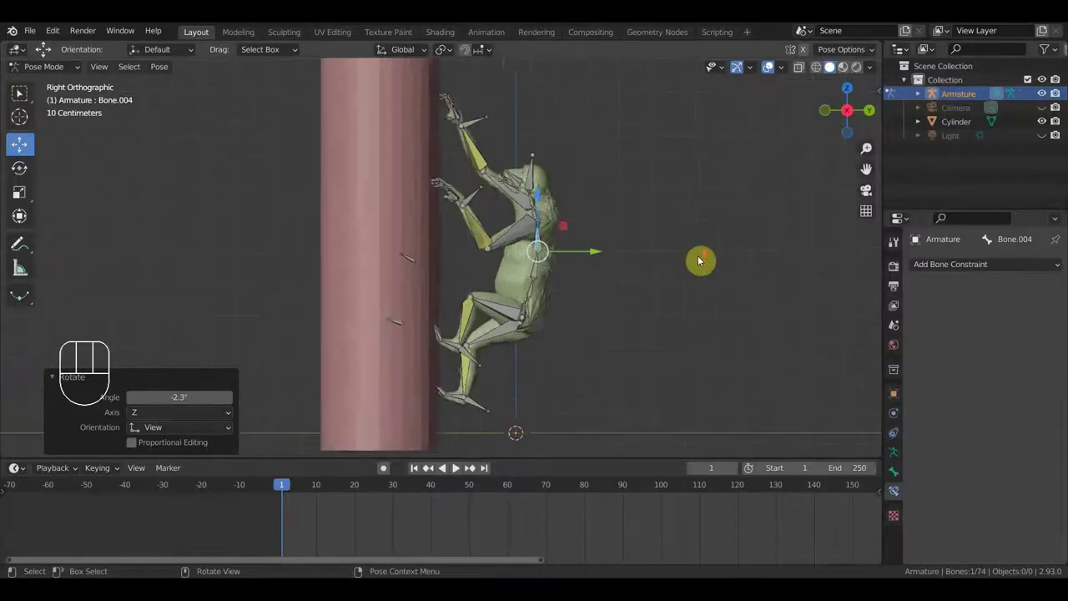
pyautogui.moveTo(699, 258); pyautogui.dragTo(683, 247)
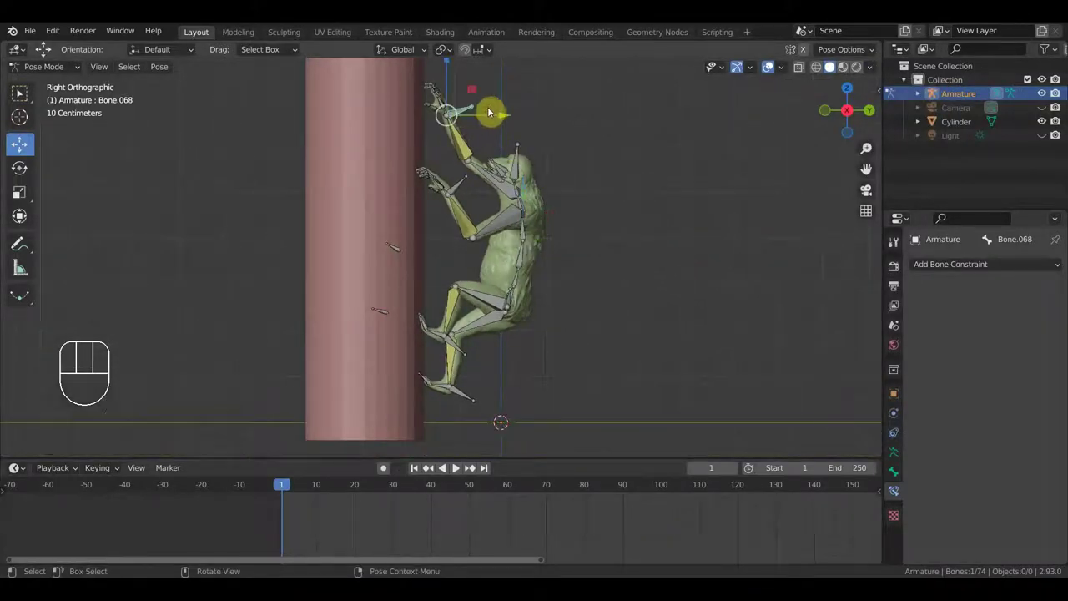
# - Move the raised hand higher up the pole
pyautogui.press('g')
pyautogui.click(480, 109)
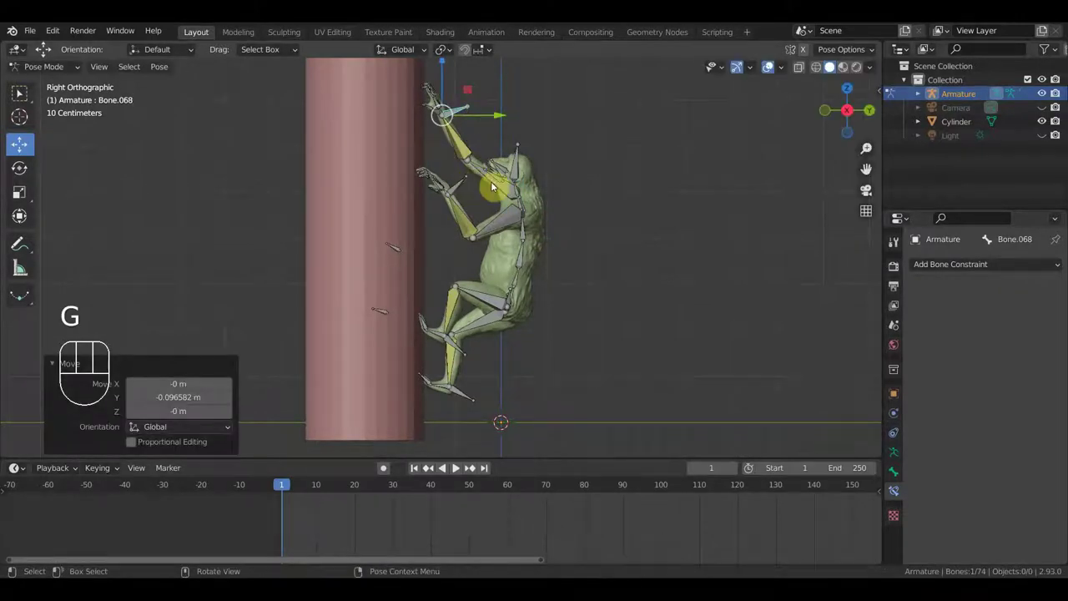
# - Shift and tilt the rig's root bone so the body sits against the pole
pyautogui.press('g')
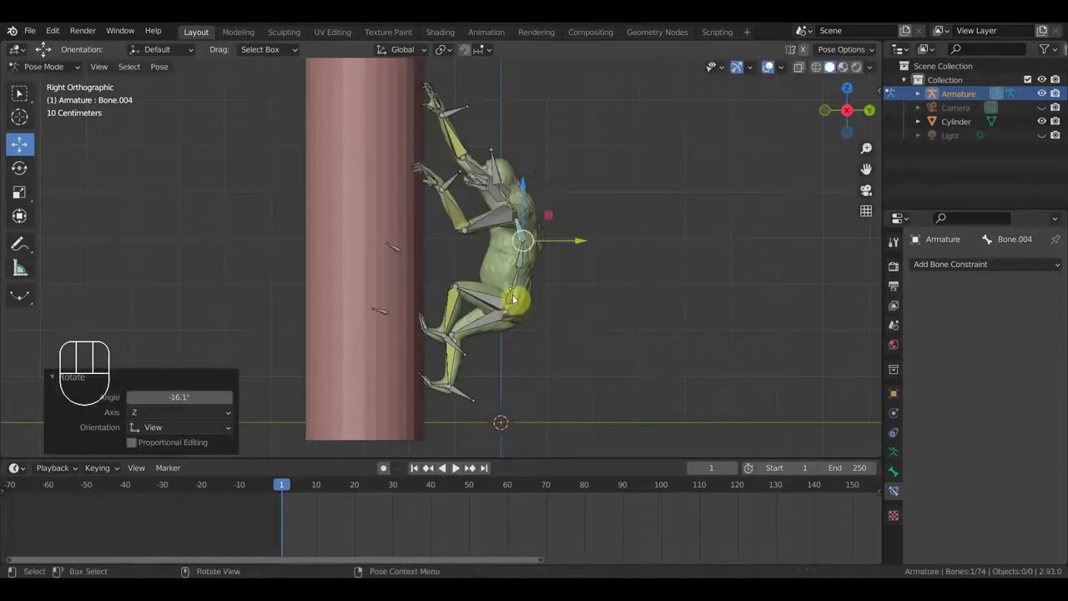
pyautogui.click(516, 291)
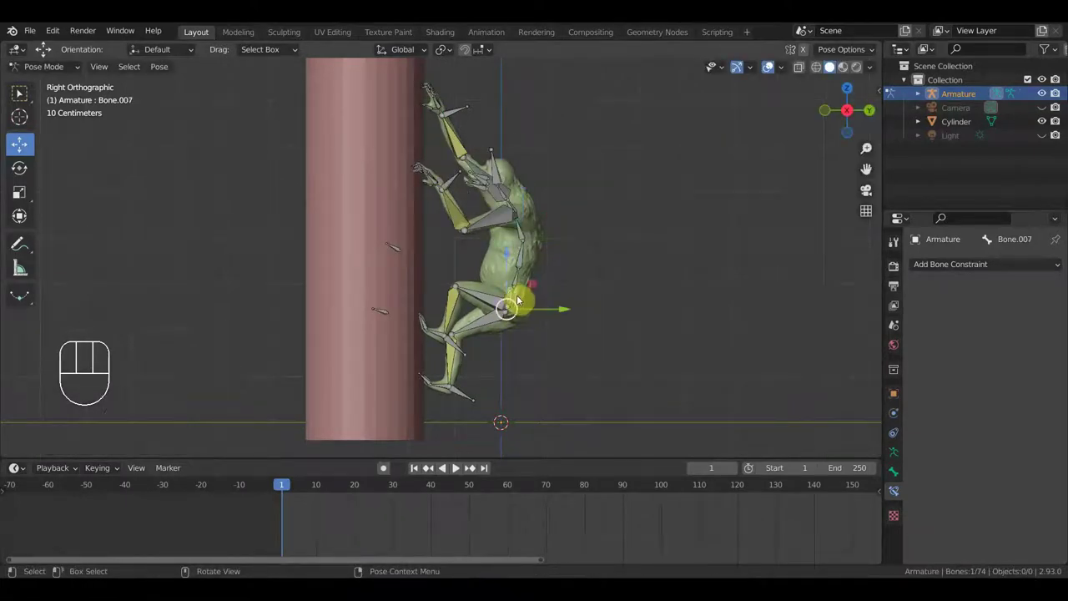
pyautogui.middleClick(454, 311)
pyautogui.click(507, 296)
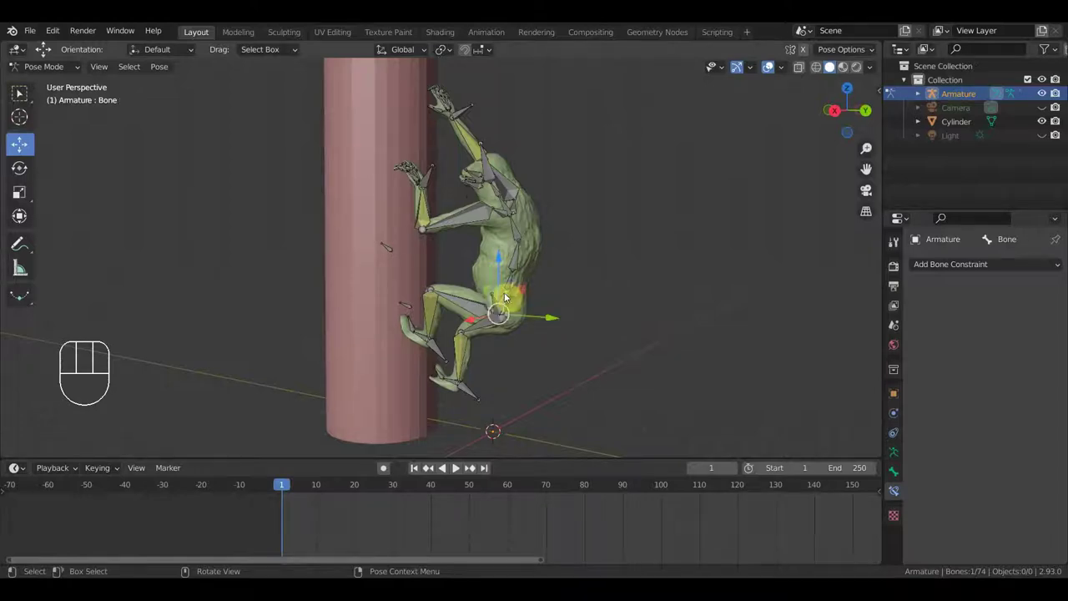
pyautogui.press('KP_3')
pyautogui.press('g')
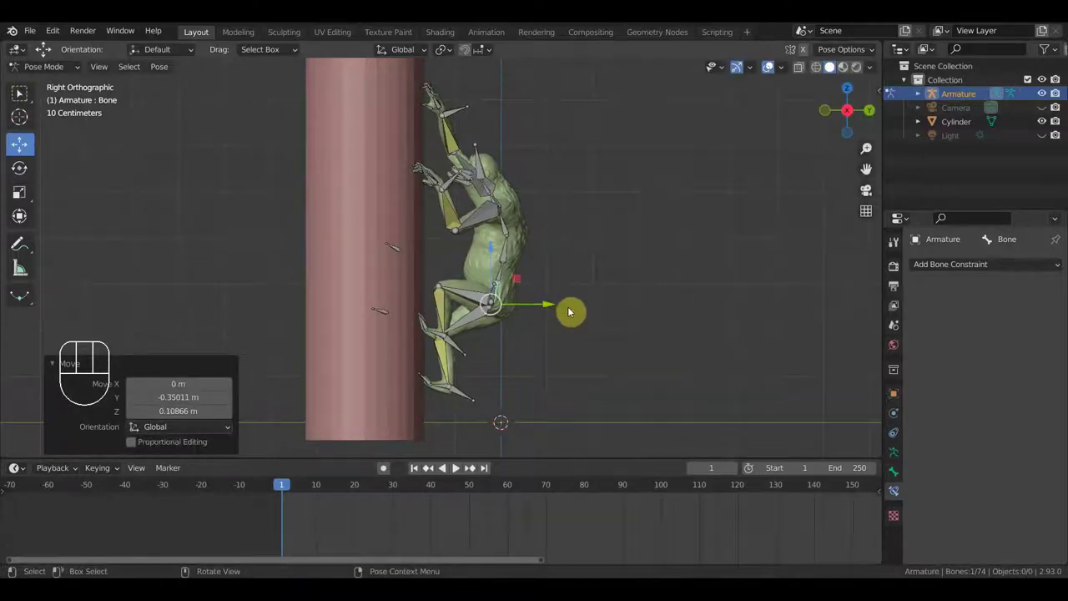
pyautogui.press('r')
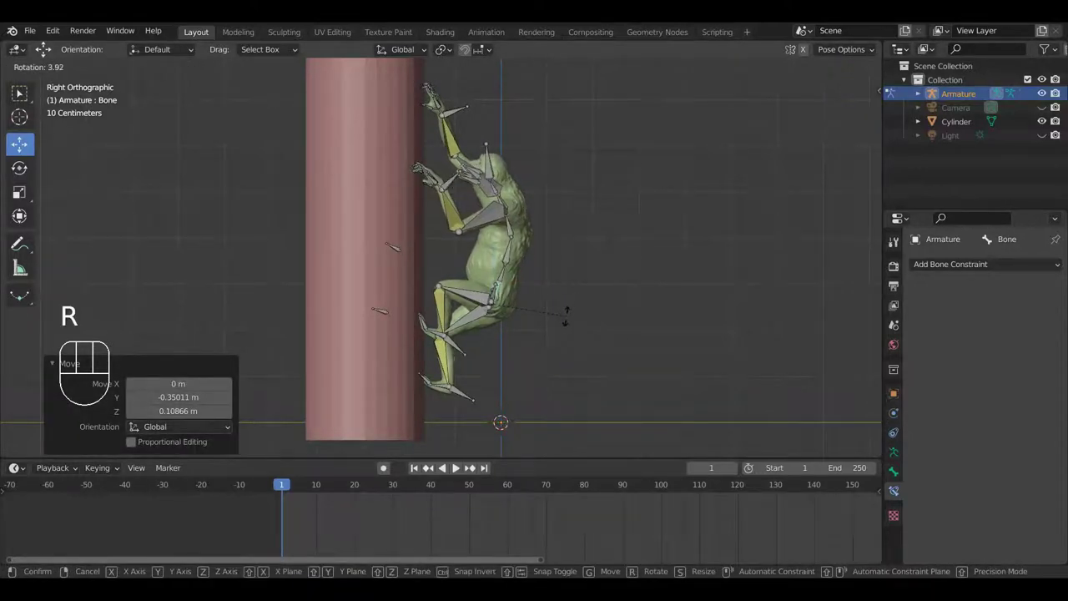
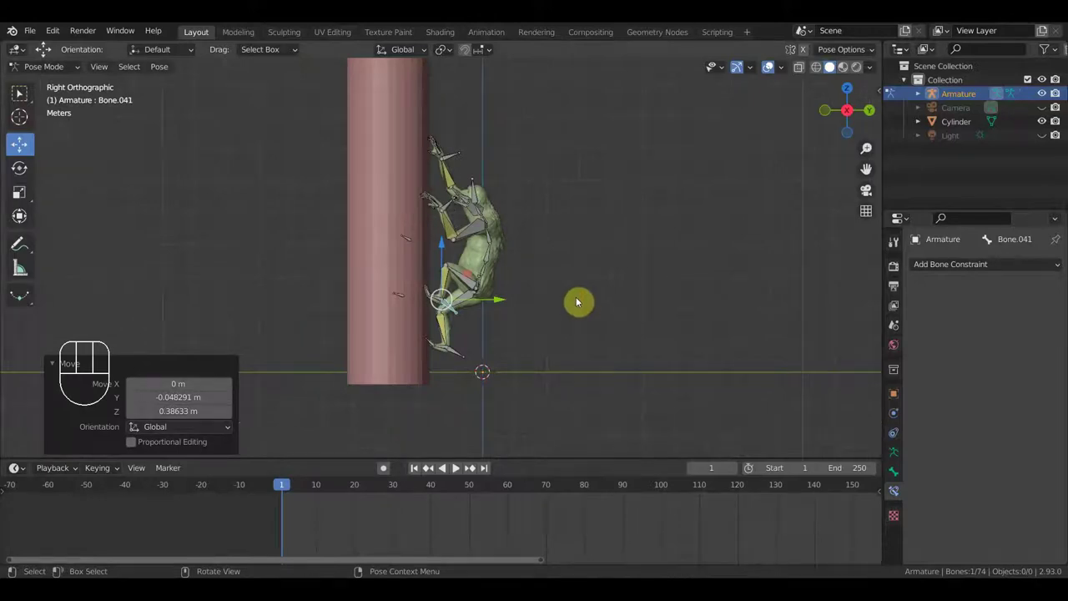
# - Keyframe location and rotation of all bones at frame 1 and check the pose
pyautogui.press('a')
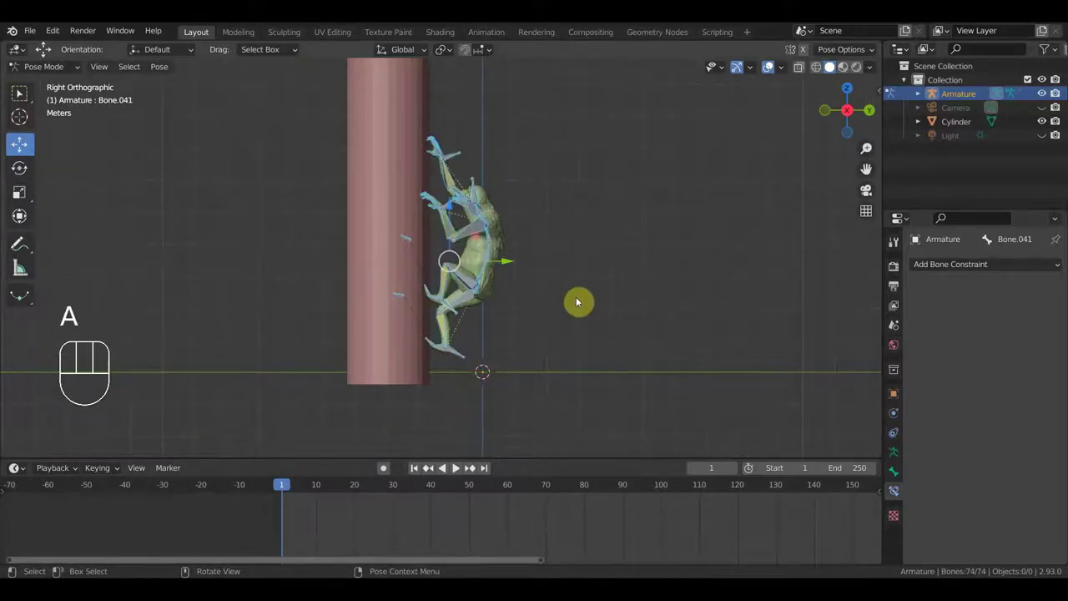
pyautogui.press('i')
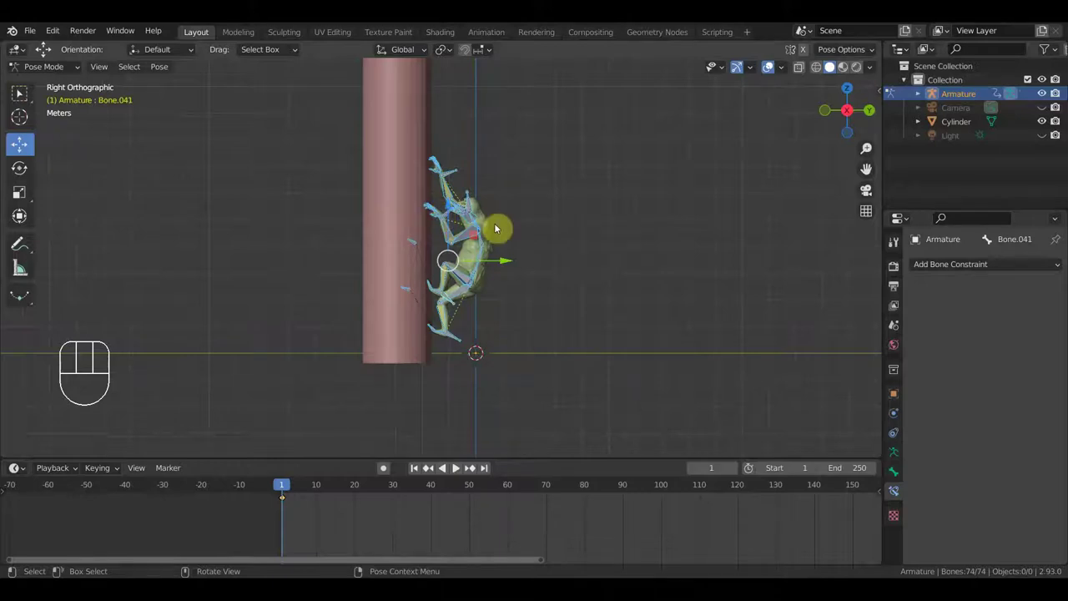
pyautogui.moveTo(520, 279); pyautogui.dragTo(492, 303)
pyautogui.moveTo(414, 311); pyautogui.dragTo(376, 288)
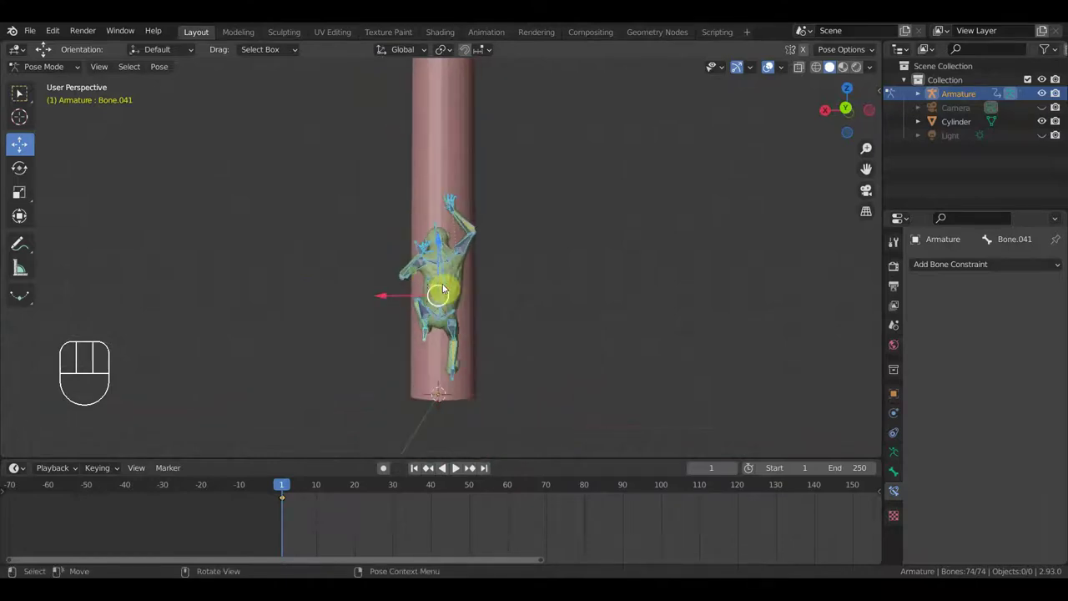
pyautogui.press('KP_3')
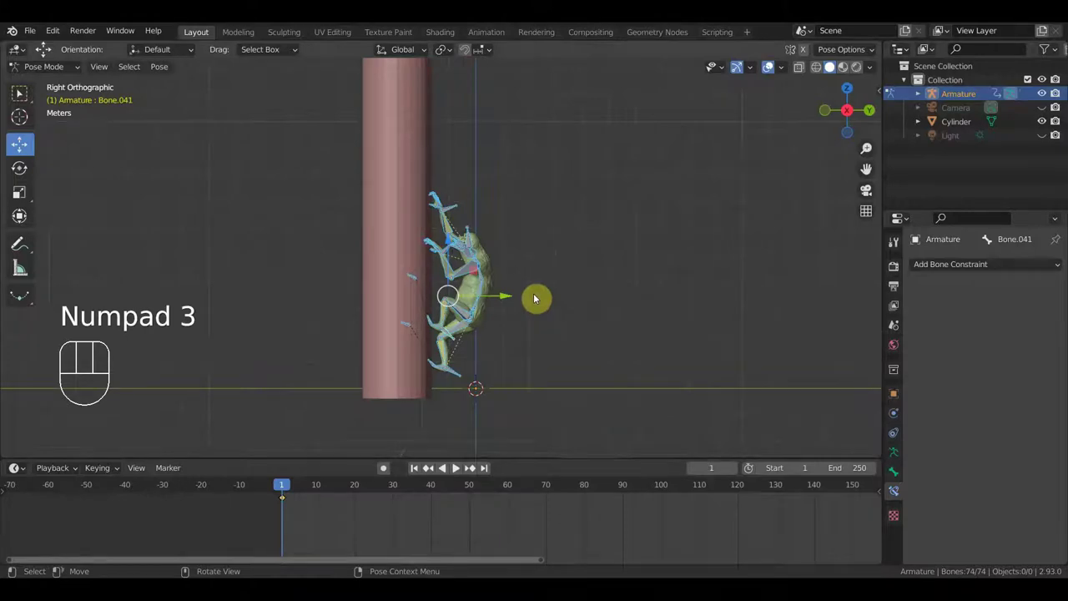
pyautogui.moveTo(540, 296); pyautogui.dragTo(536, 268)
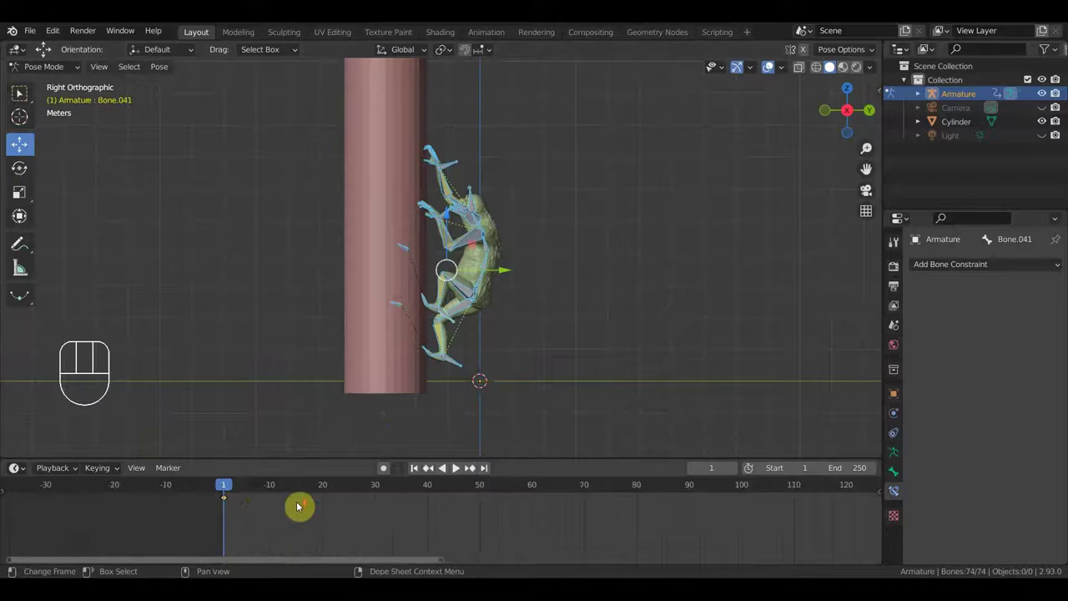
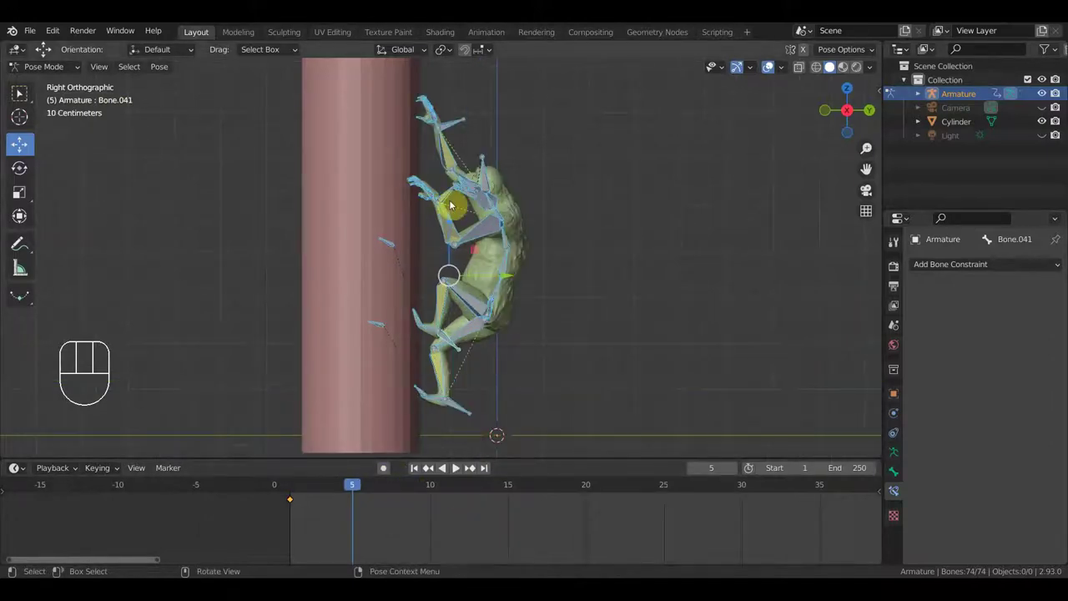
# - At frame 5, adjust the raised arm and shift the hip bone against the pole
pyautogui.moveTo(452, 194); pyautogui.dragTo(469, 192)
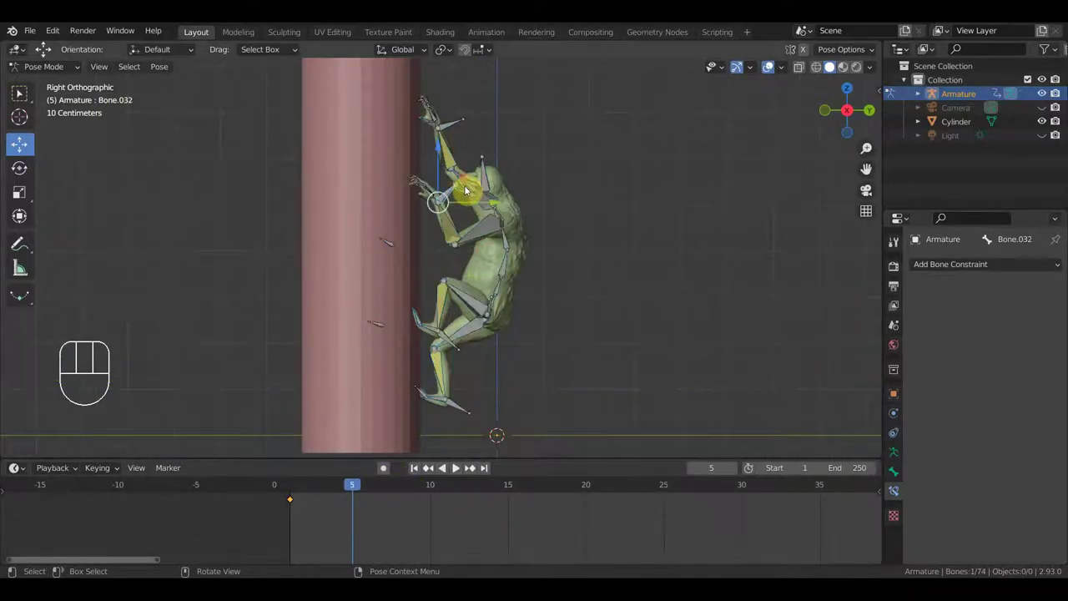
pyautogui.press('g')
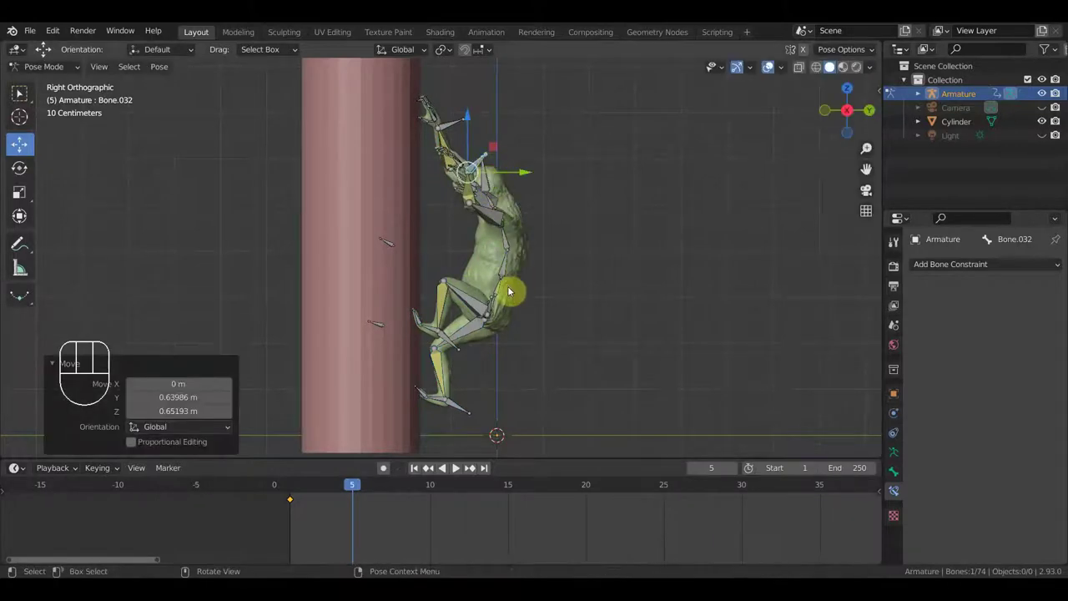
pyautogui.scroll(3)
pyautogui.moveTo(406, 314); pyautogui.dragTo(396, 313)
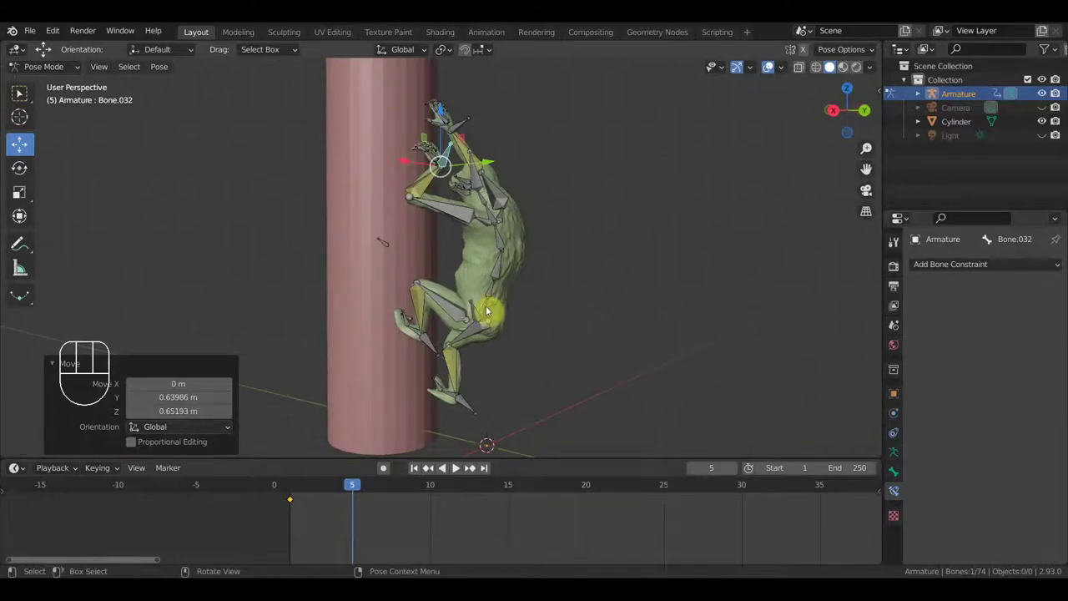
pyautogui.click(486, 305)
pyautogui.press('KP_3')
pyautogui.press('g')
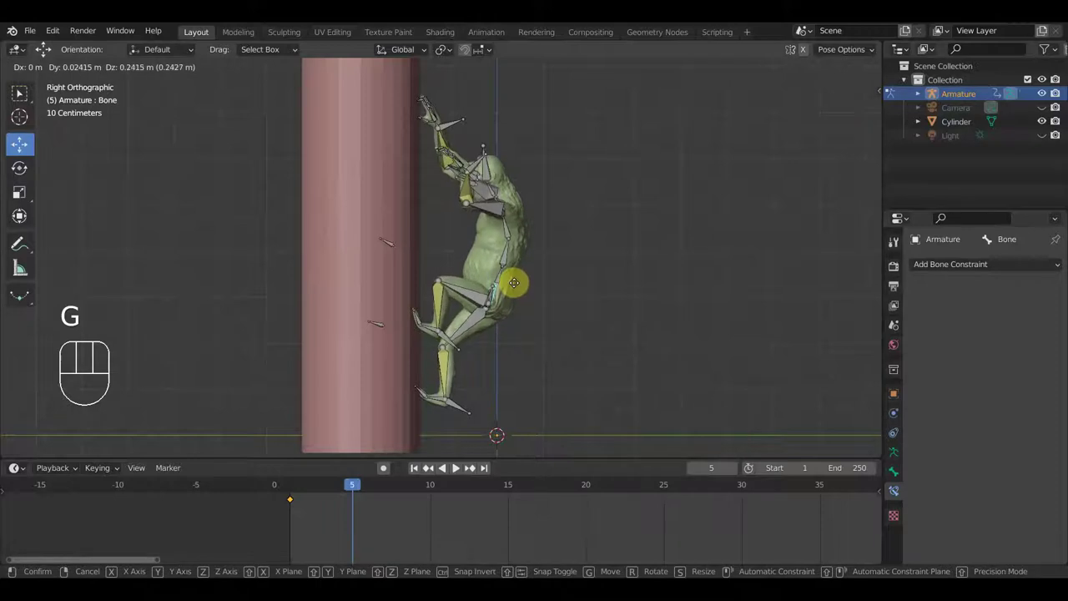
pyautogui.click(517, 280)
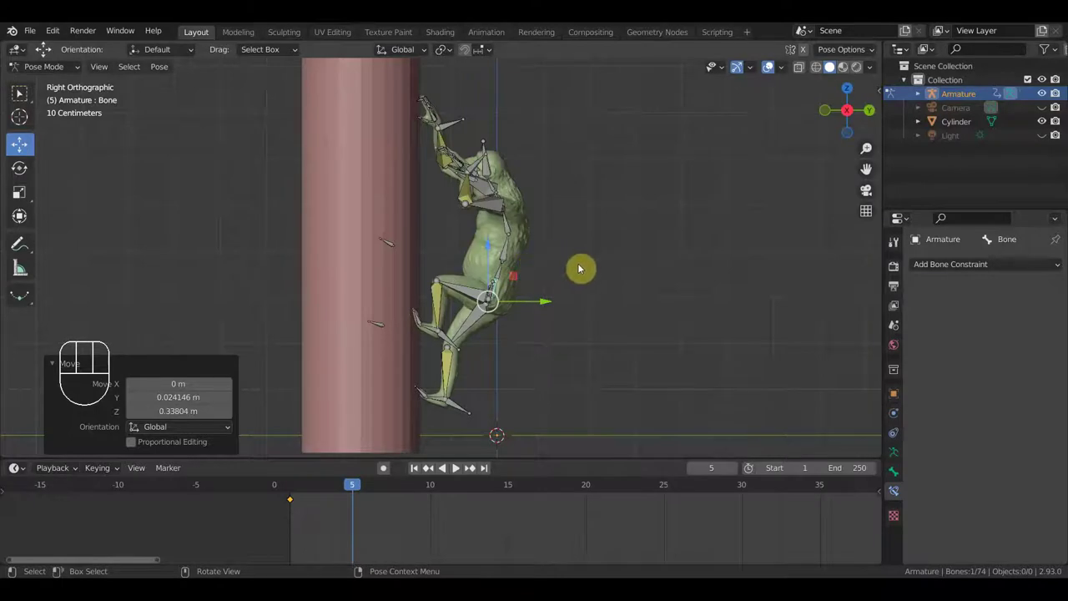
# - Keyframe location and rotation of all bones at frame 5 and move on to frame 10
pyautogui.press('a')
pyautogui.press('i')
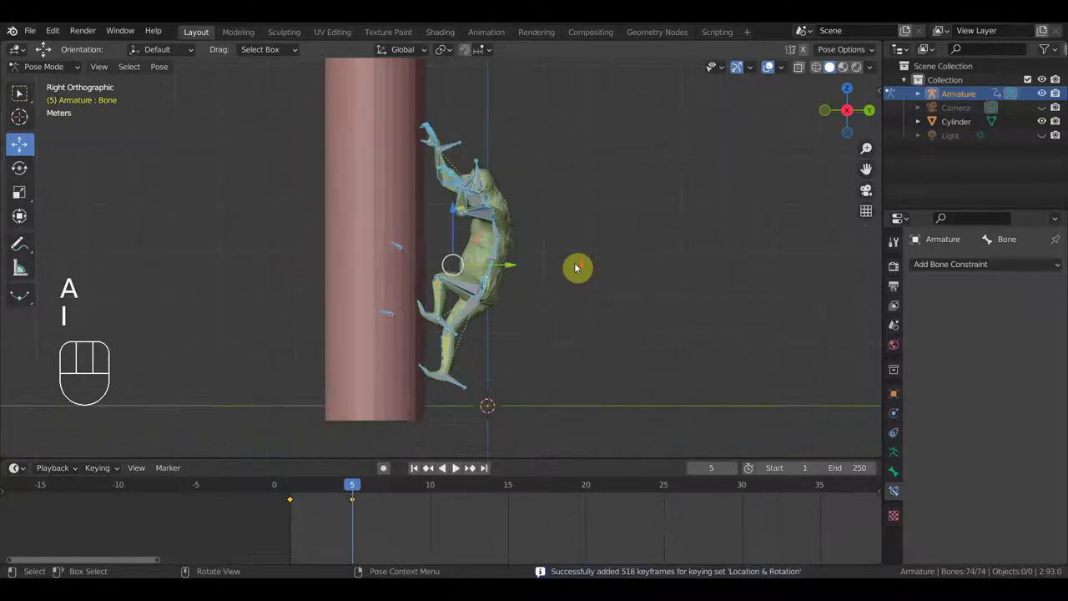
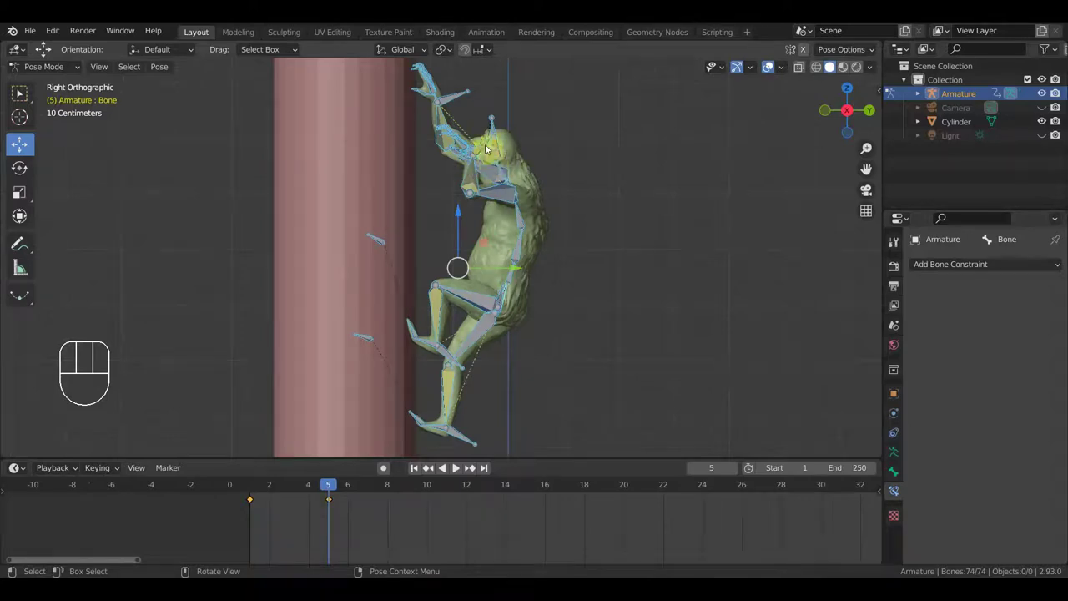
pyautogui.moveTo(515, 159); pyautogui.dragTo(516, 167)
pyautogui.middleClick(516, 168)
pyautogui.press('KP_3')
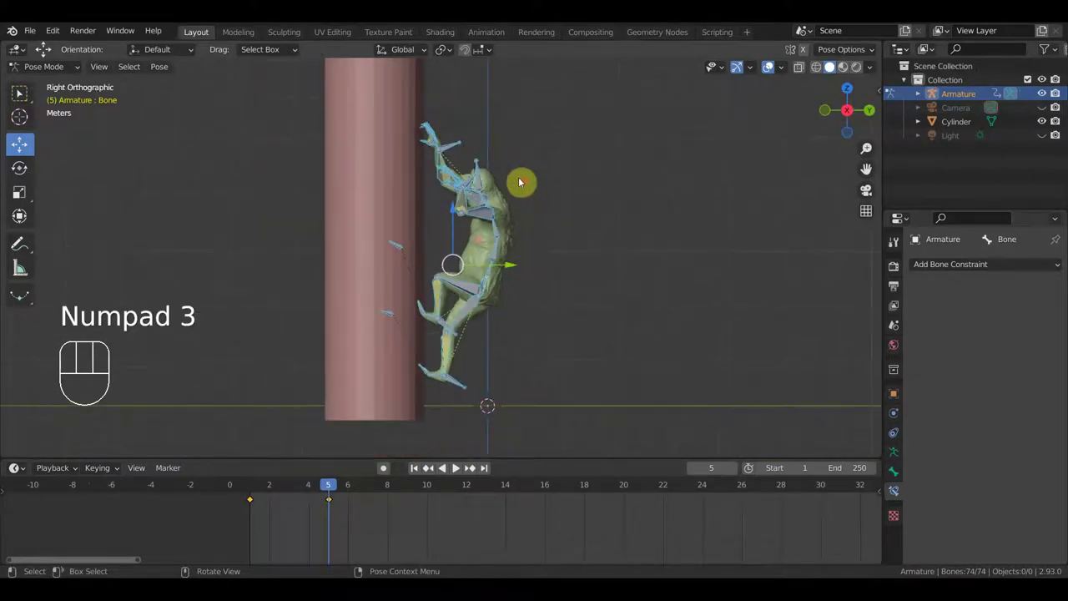
pyautogui.moveTo(499, 303); pyautogui.dragTo(498, 274)
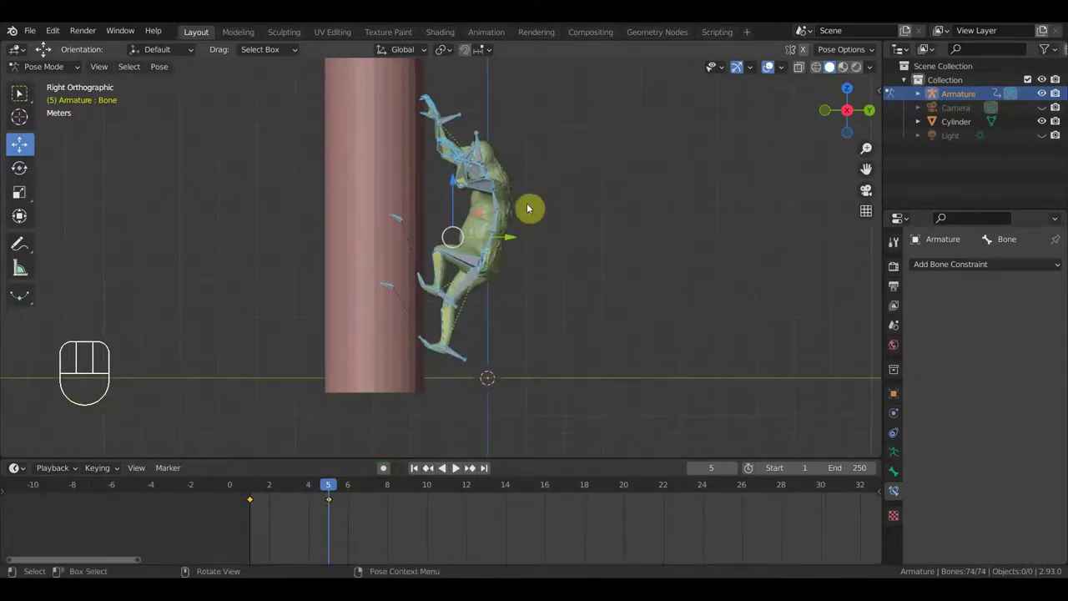
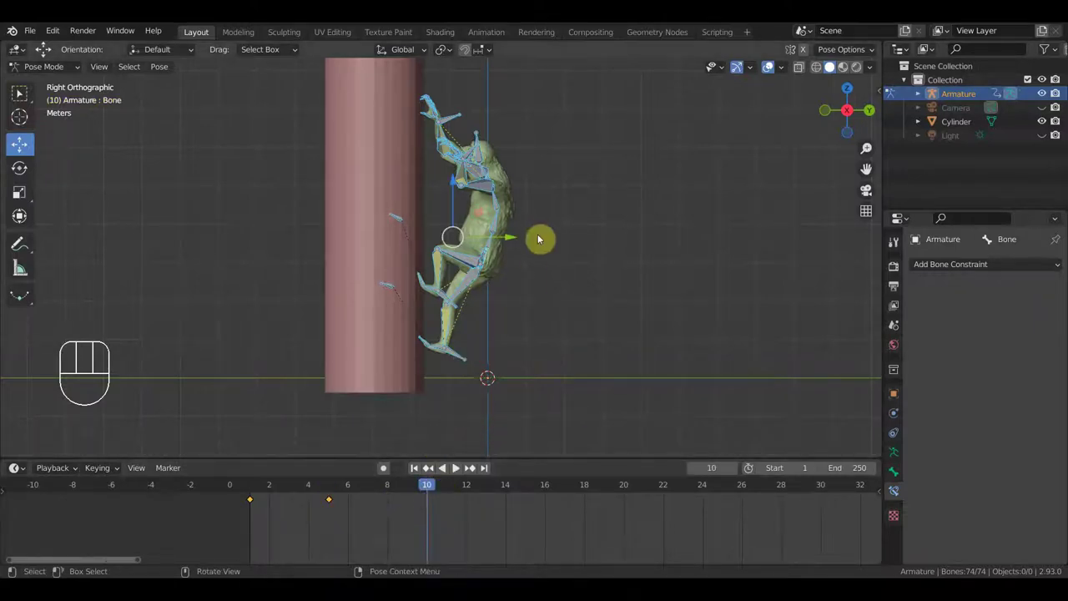
# - At frame 10, raise the whole chimp up the pole and lift the leg bone higher
pyautogui.moveTo(481, 263); pyautogui.dragTo(446, 267)
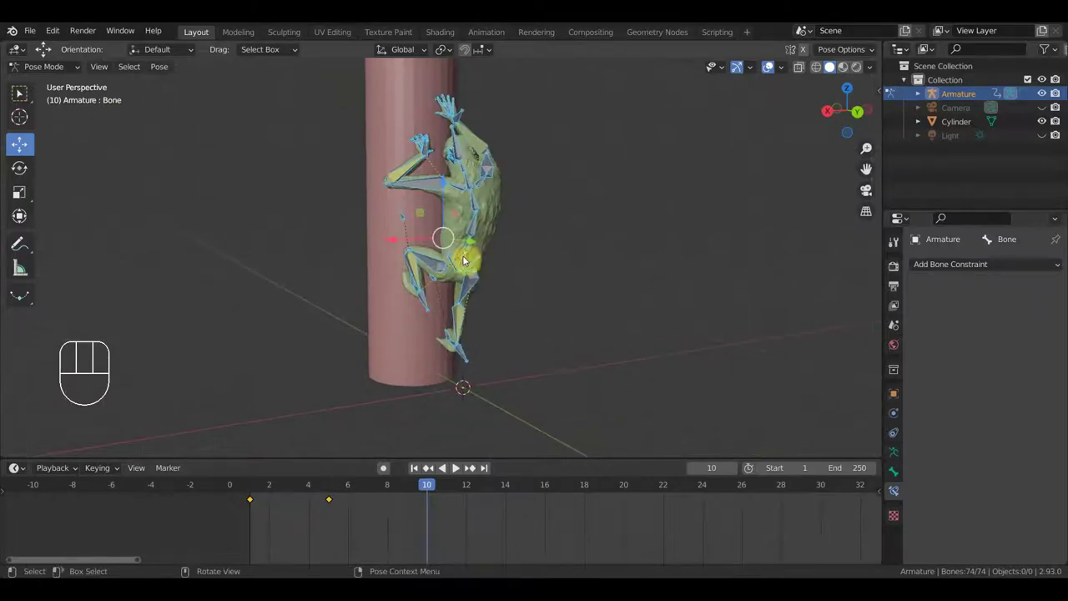
pyautogui.press('KP_3')
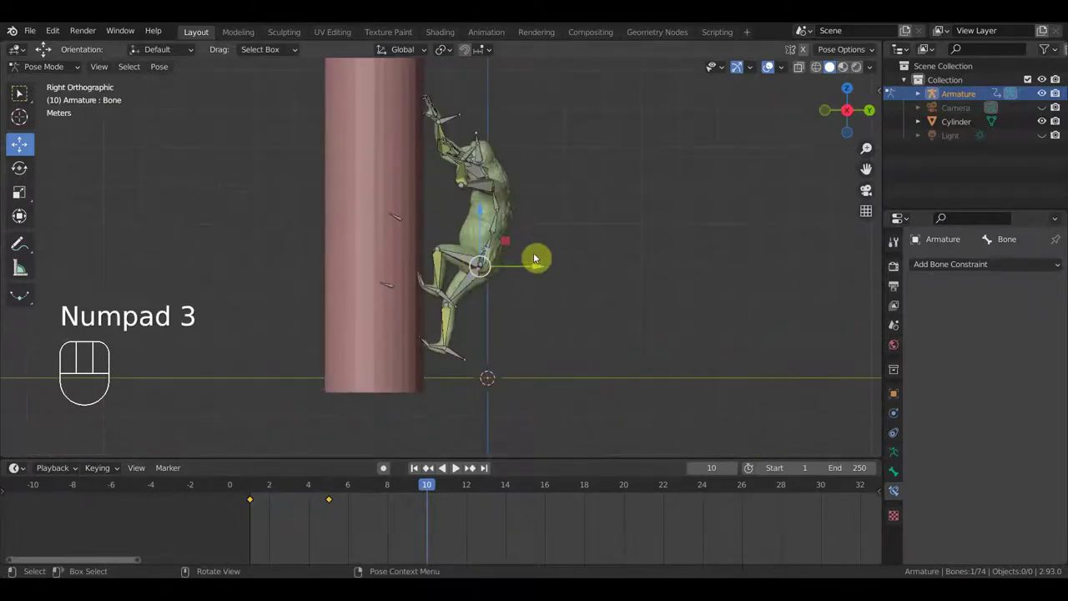
pyautogui.press('g')
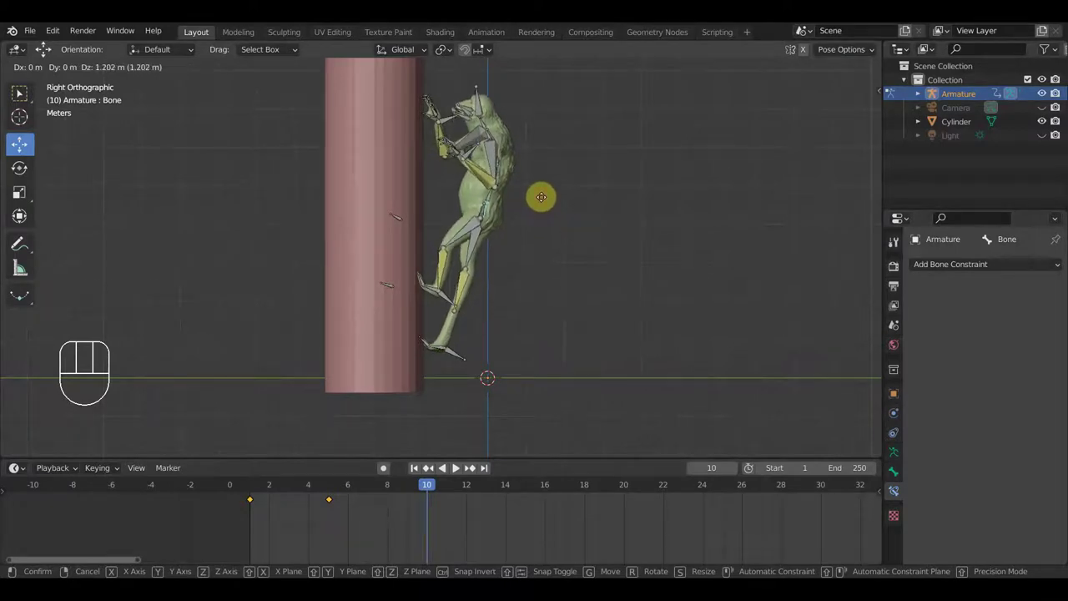
pyautogui.click(546, 202)
pyautogui.moveTo(458, 356); pyautogui.dragTo(480, 352)
pyautogui.press('g')
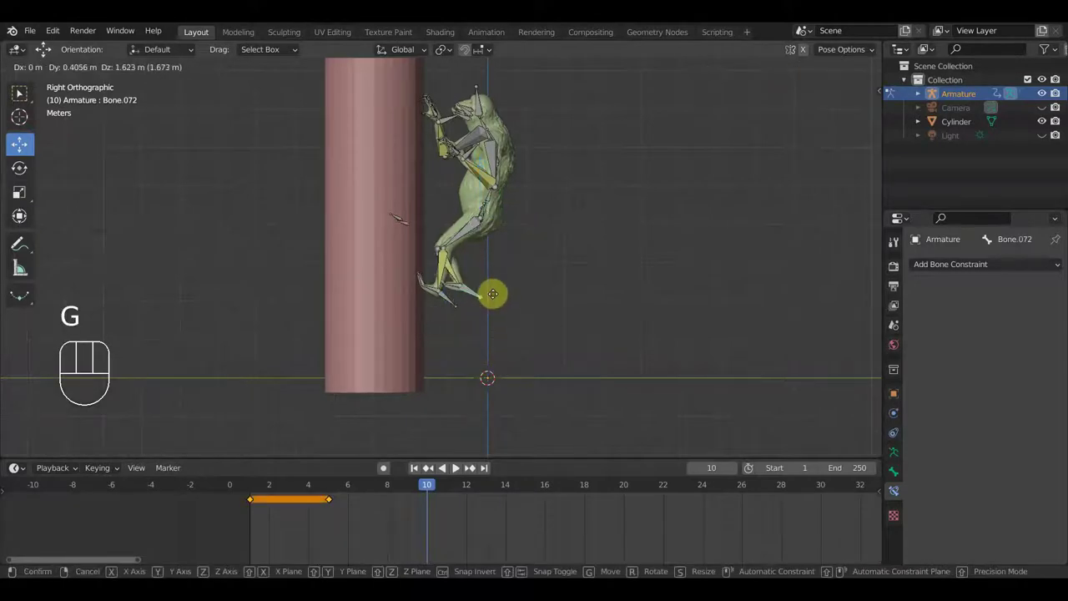
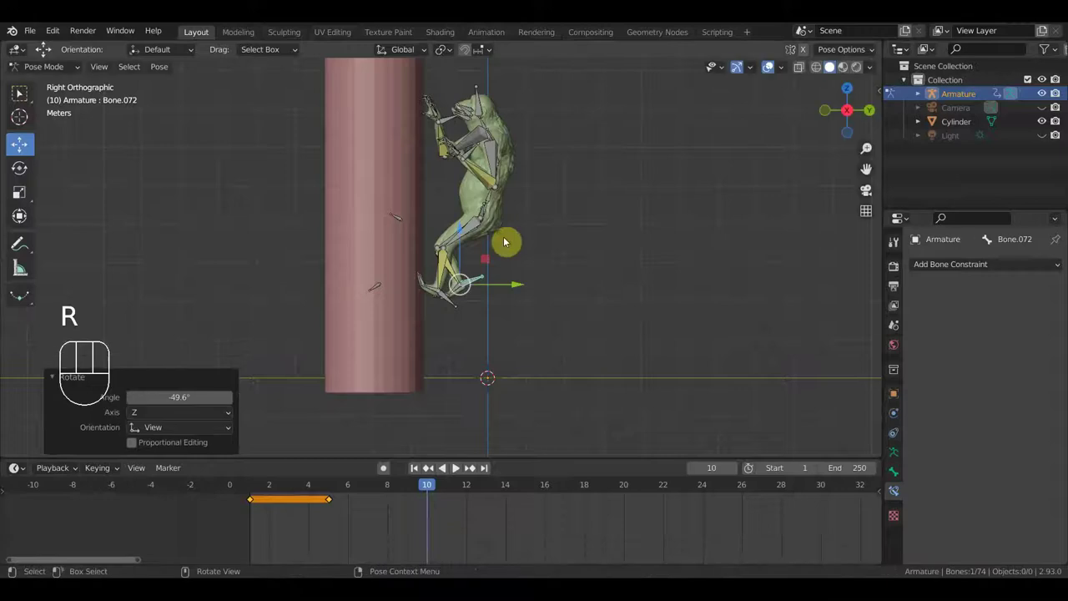
# - Rotate spine bone Bone.004 by 15° from behind, then select the root bone
pyautogui.moveTo(451, 295); pyautogui.dragTo(347, 285)
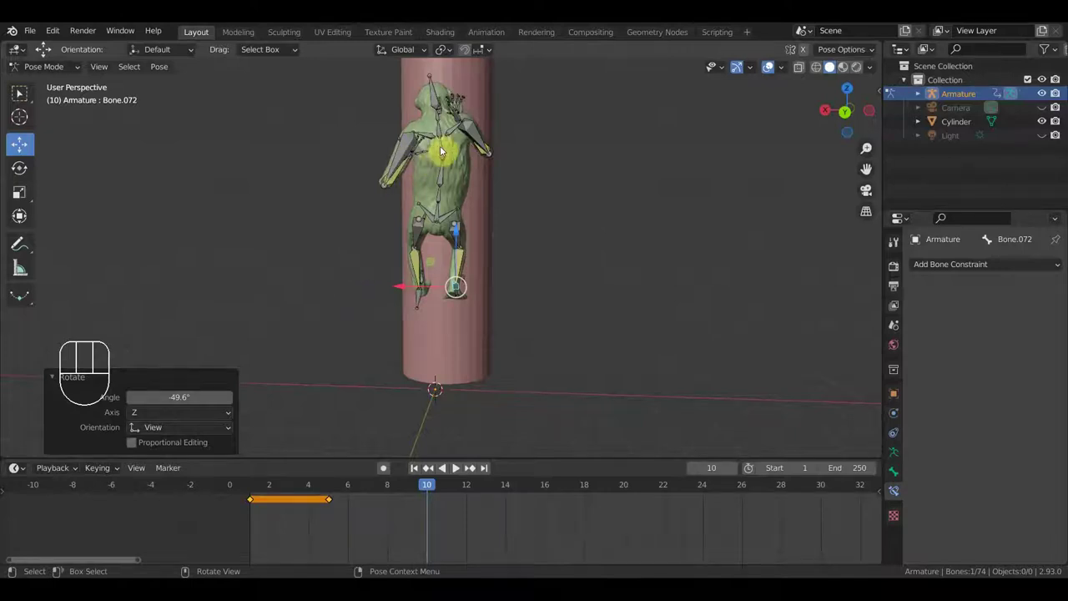
pyautogui.moveTo(444, 149); pyautogui.dragTo(545, 218)
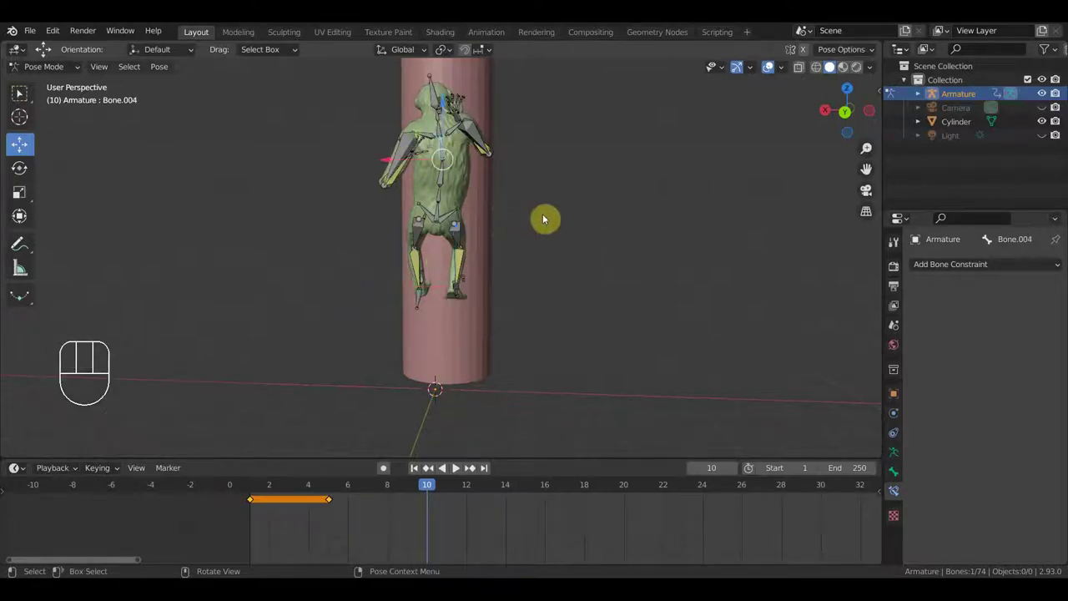
pyautogui.press('r')
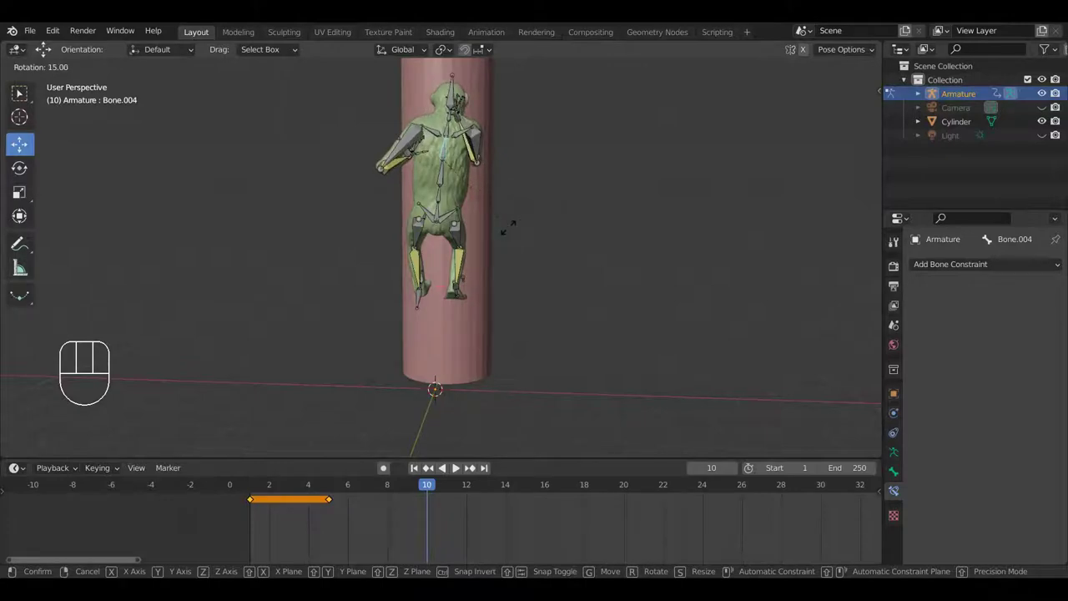
pyautogui.click(511, 230)
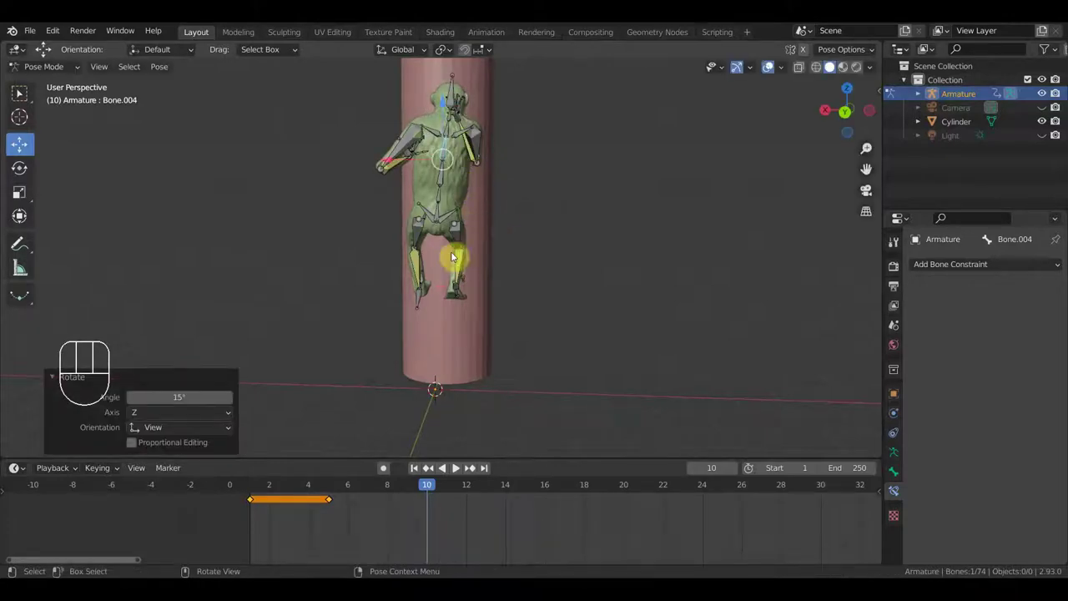
pyautogui.click(441, 210)
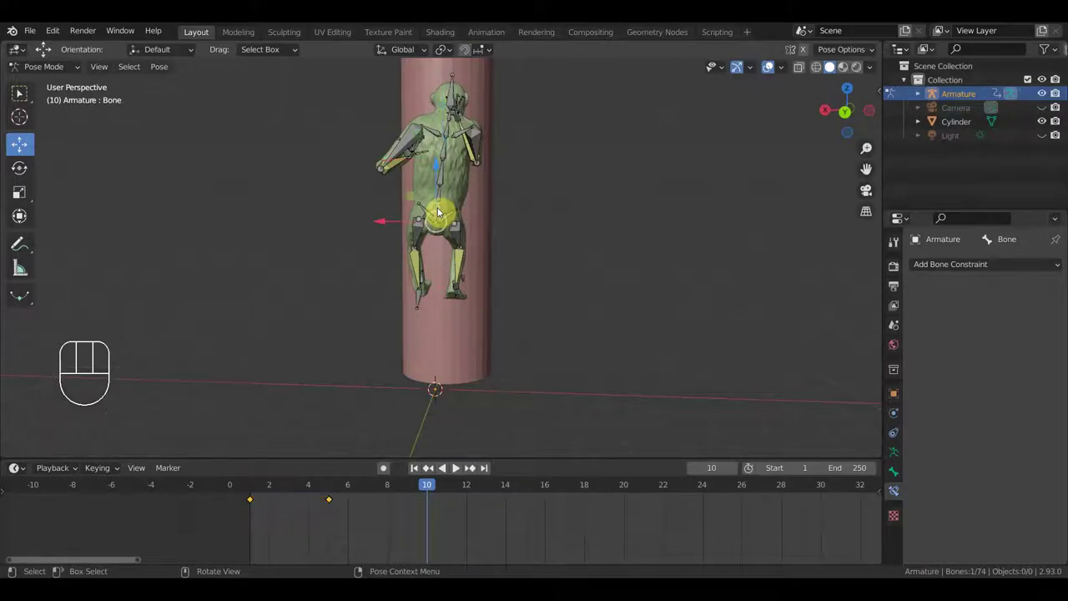
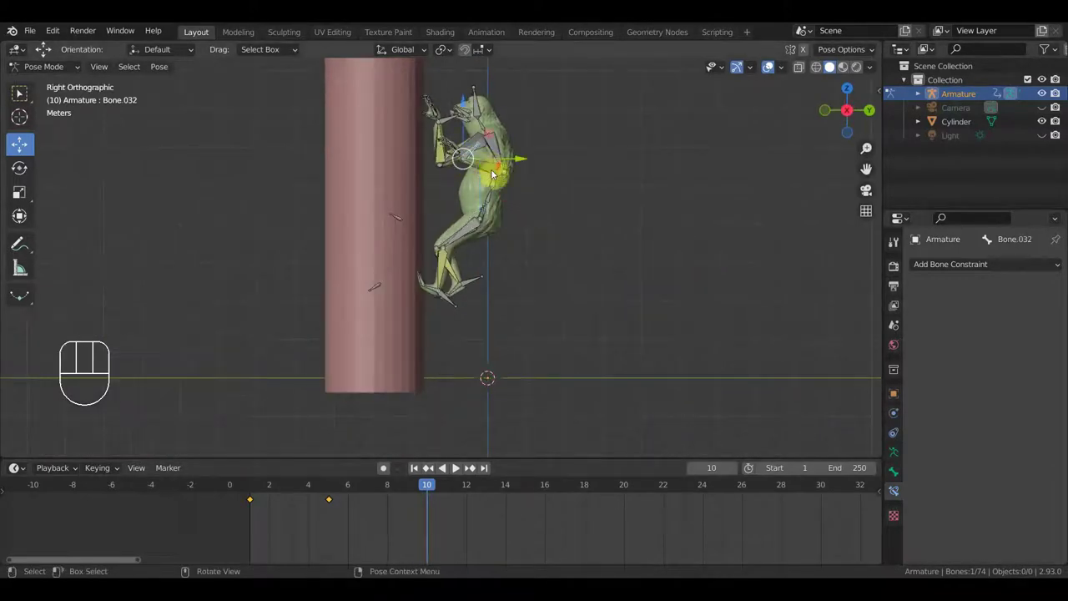
# - Move the arm bone upward and rotate the spine for the reaching pose
pyautogui.press('g')
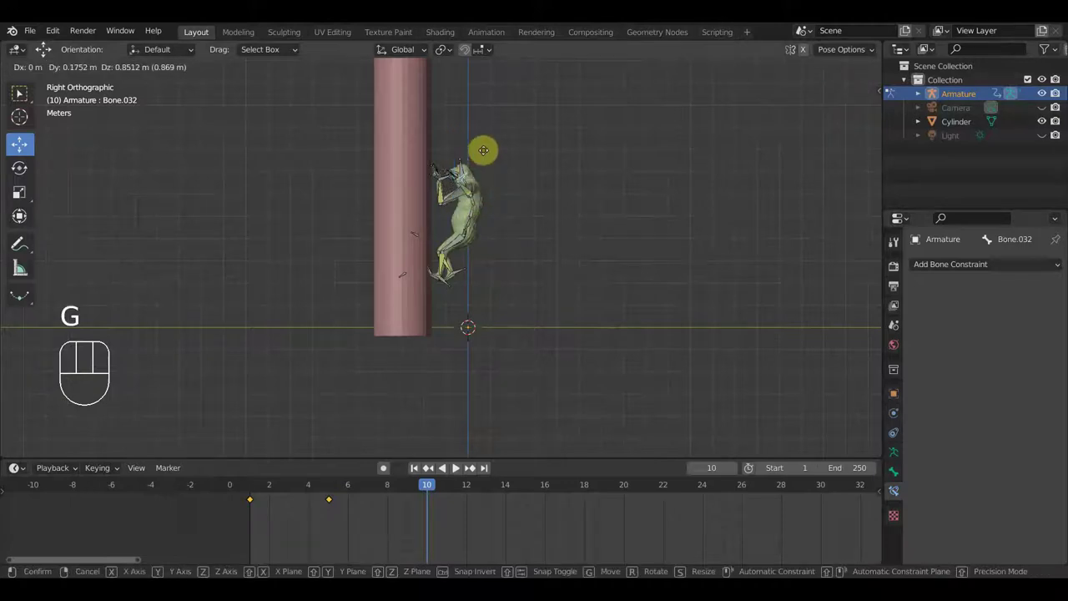
pyautogui.click(487, 134)
pyautogui.moveTo(476, 232); pyautogui.dragTo(459, 229)
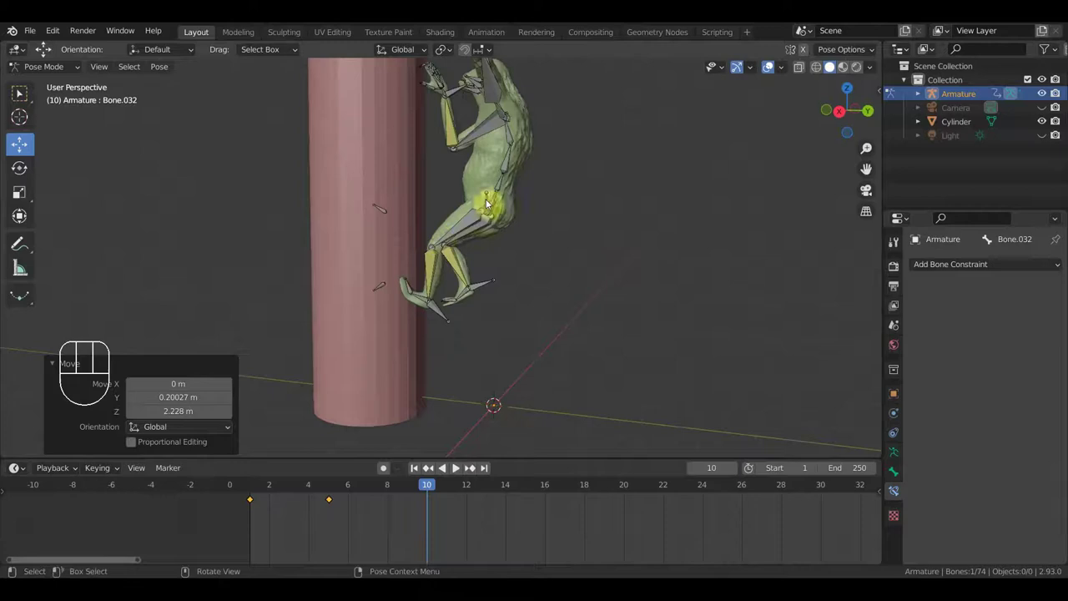
pyautogui.moveTo(511, 145); pyautogui.dragTo(601, 199)
pyautogui.middleClick(600, 199)
pyautogui.middleClick(604, 210)
pyautogui.press('KP_3')
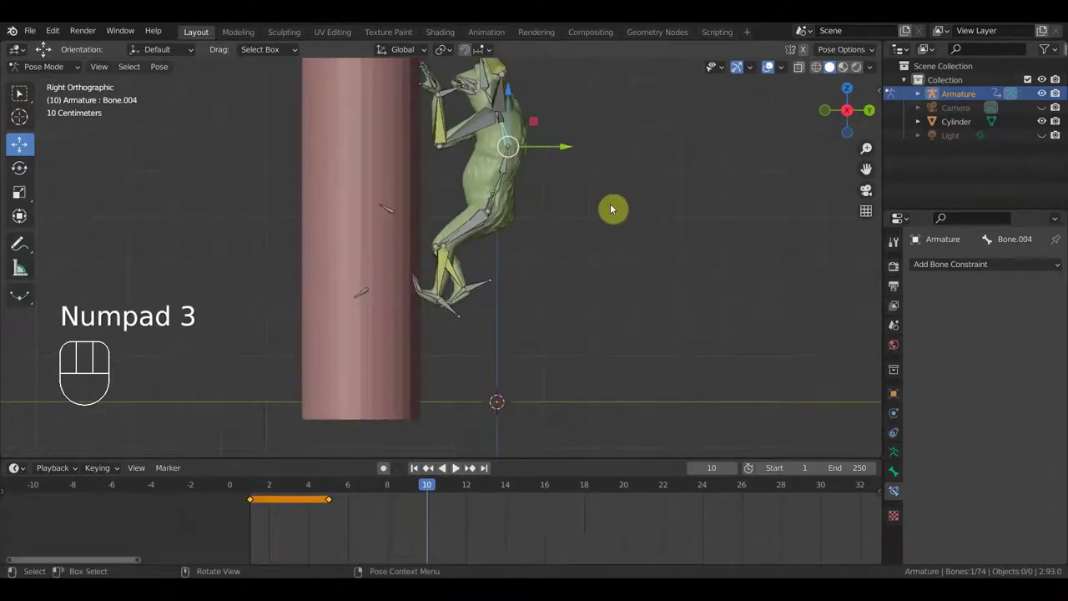
pyautogui.press('r')
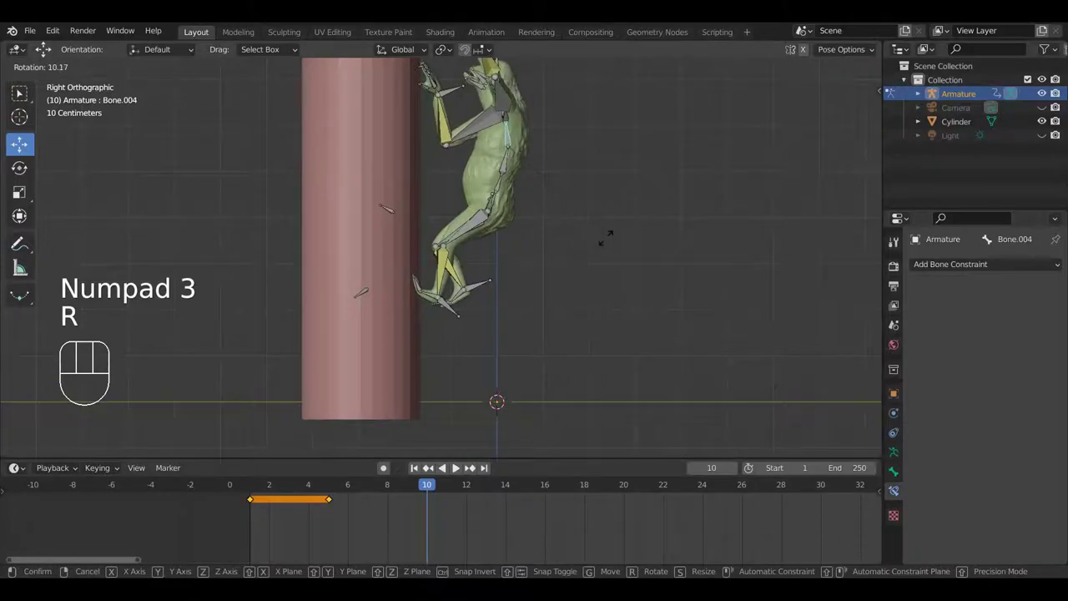
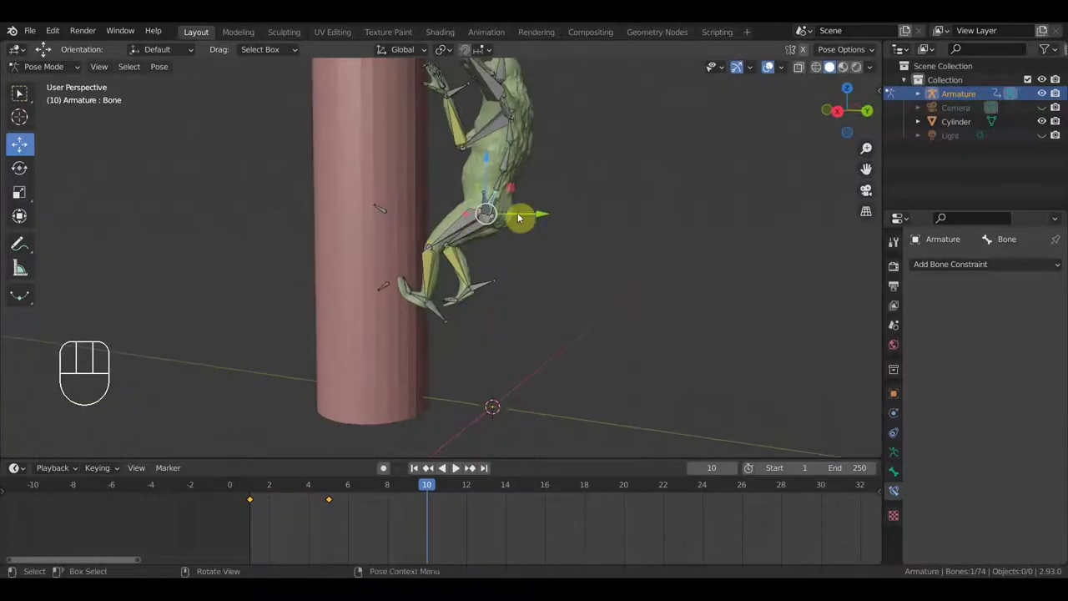
# - Adjust the hip and raised hand, then keyframe all bones at frame 10
pyautogui.press('KP_3')
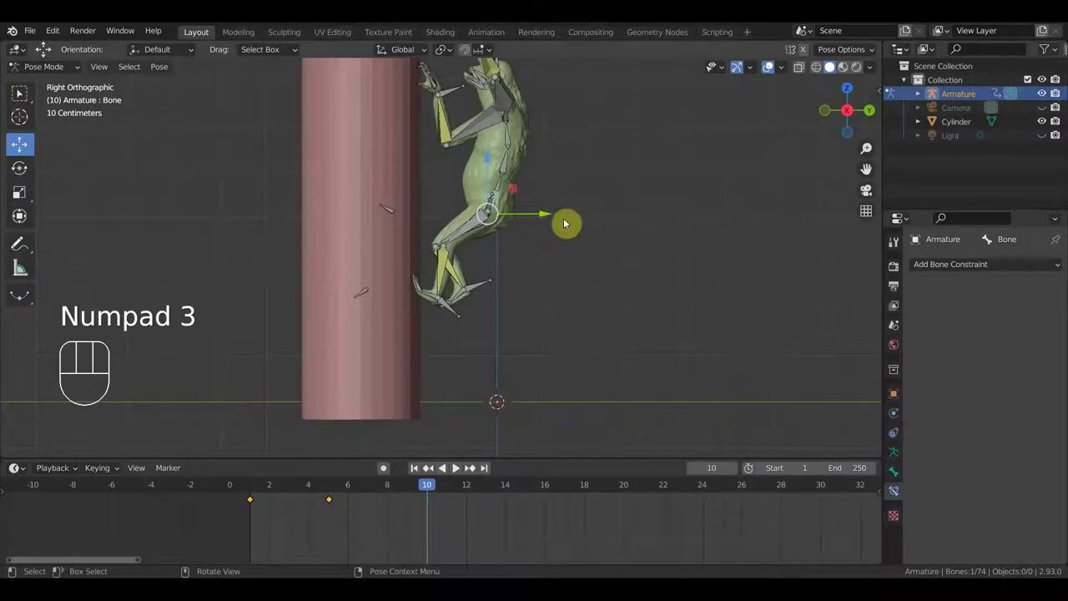
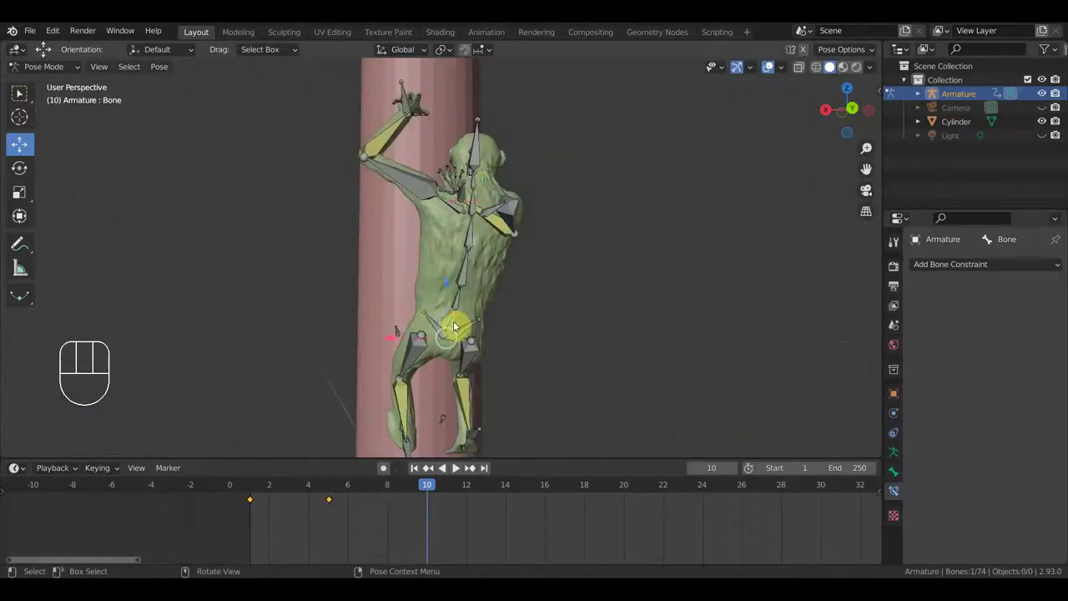
pyautogui.press('g')
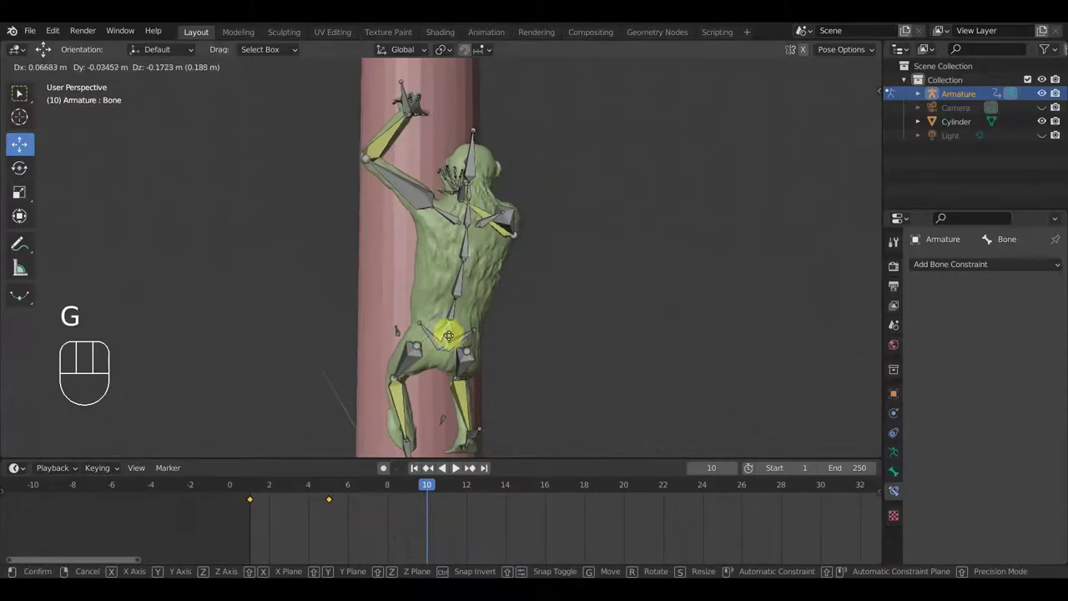
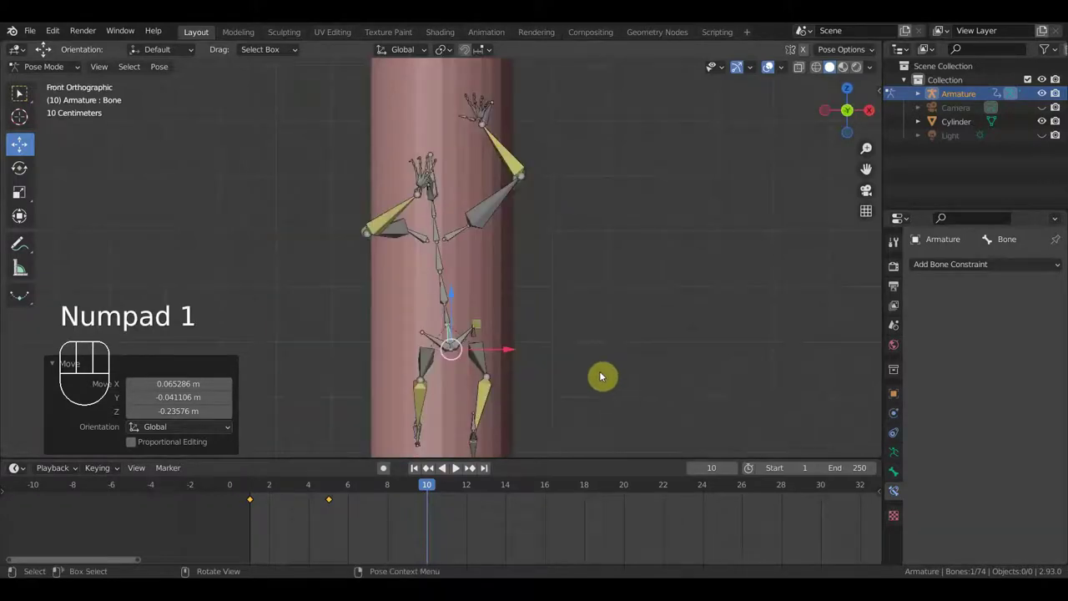
pyautogui.press('KP_3')
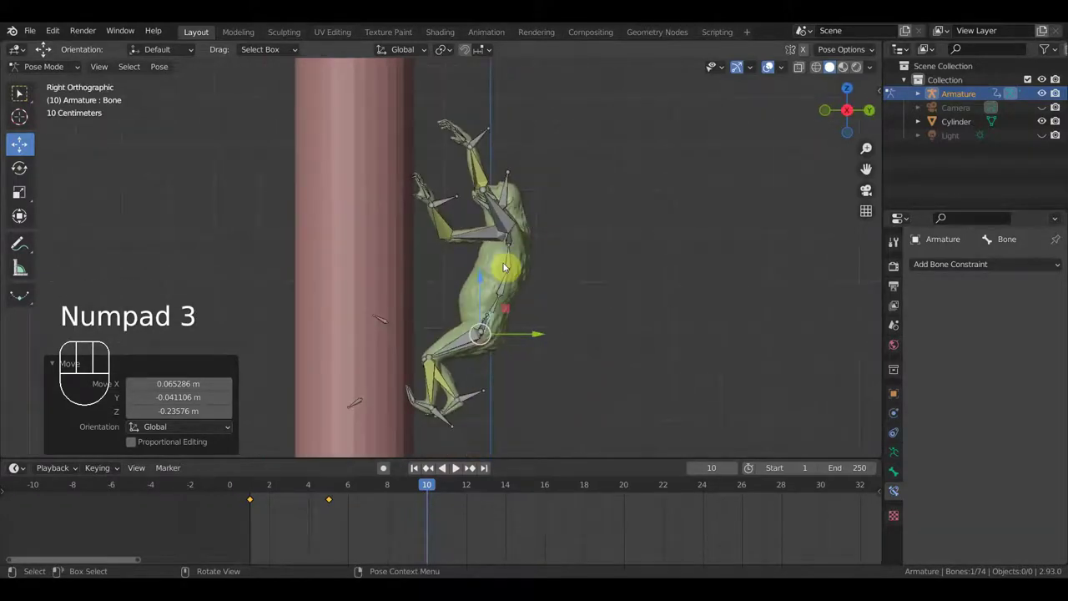
pyautogui.moveTo(408, 139); pyautogui.dragTo(436, 156)
pyautogui.press('KP_3')
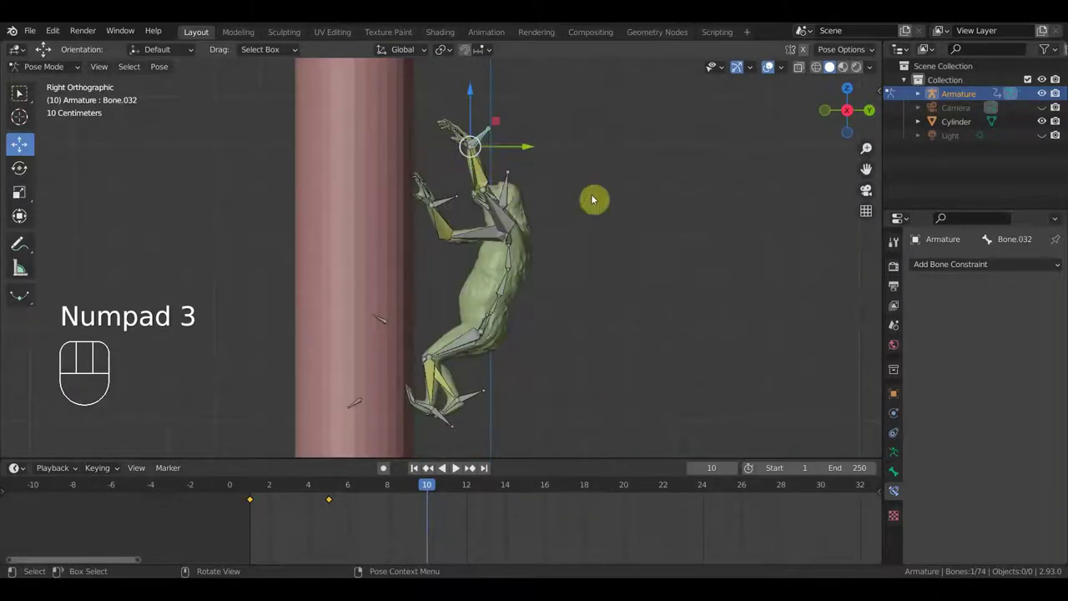
pyautogui.press('a')
# - Stop playback, go to frame 15 and raise the chimpanzee's root bone up the pole
pyautogui.press('i')
pyautogui.moveTo(418, 493); pyautogui.dragTo(570, 490)
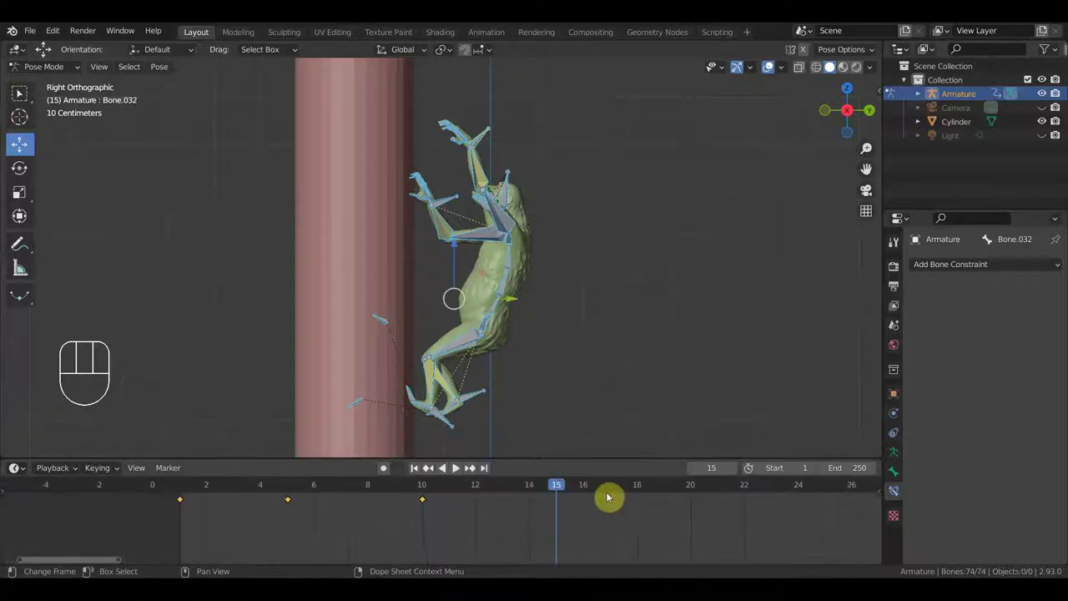
pyautogui.middleClick(645, 515)
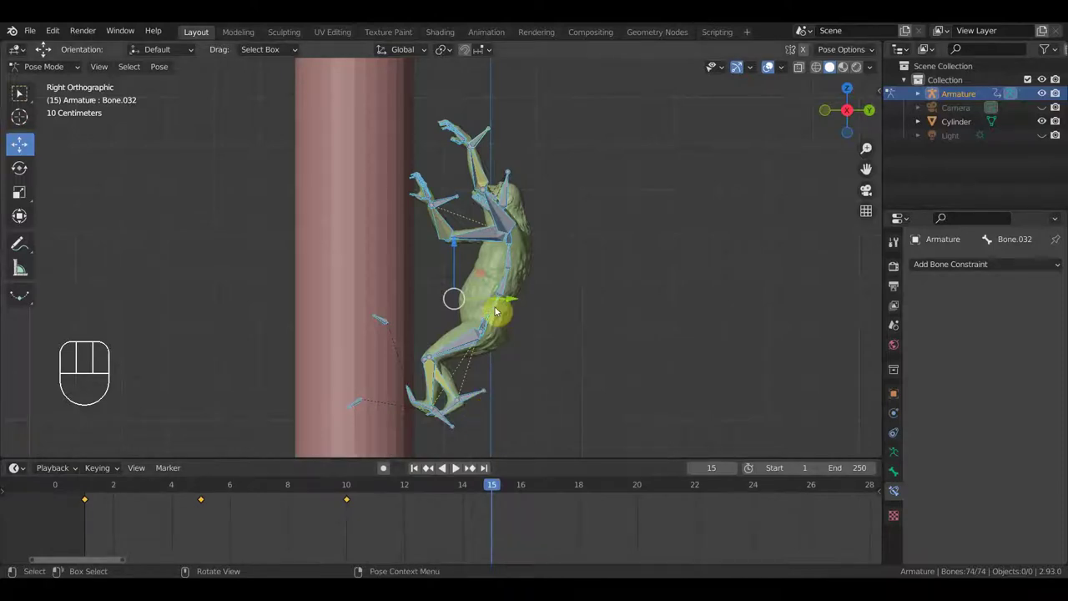
pyautogui.moveTo(488, 334); pyautogui.dragTo(450, 330)
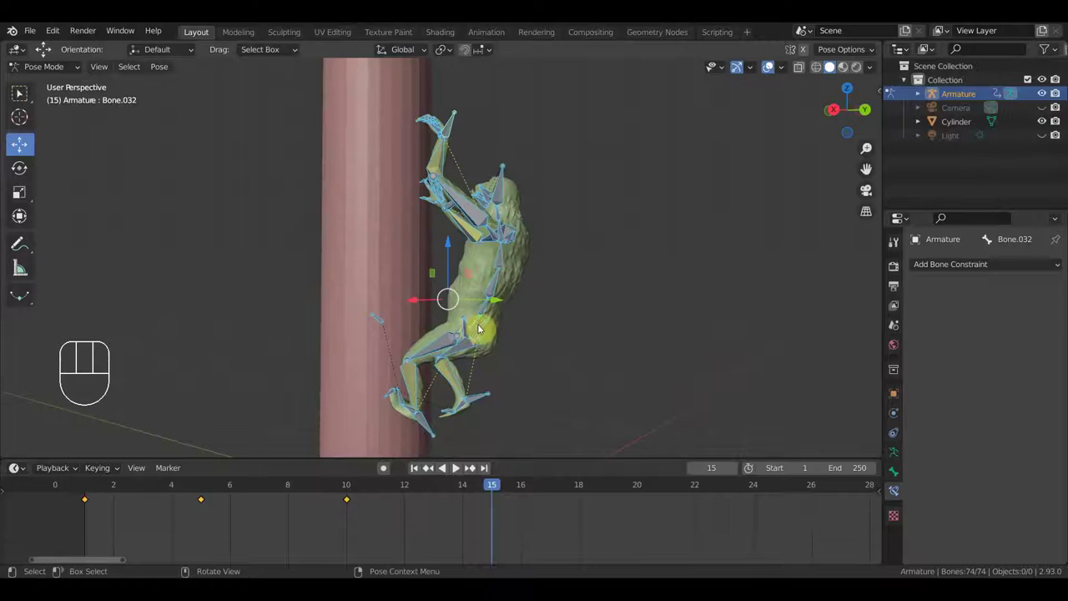
pyautogui.press('KP_3')
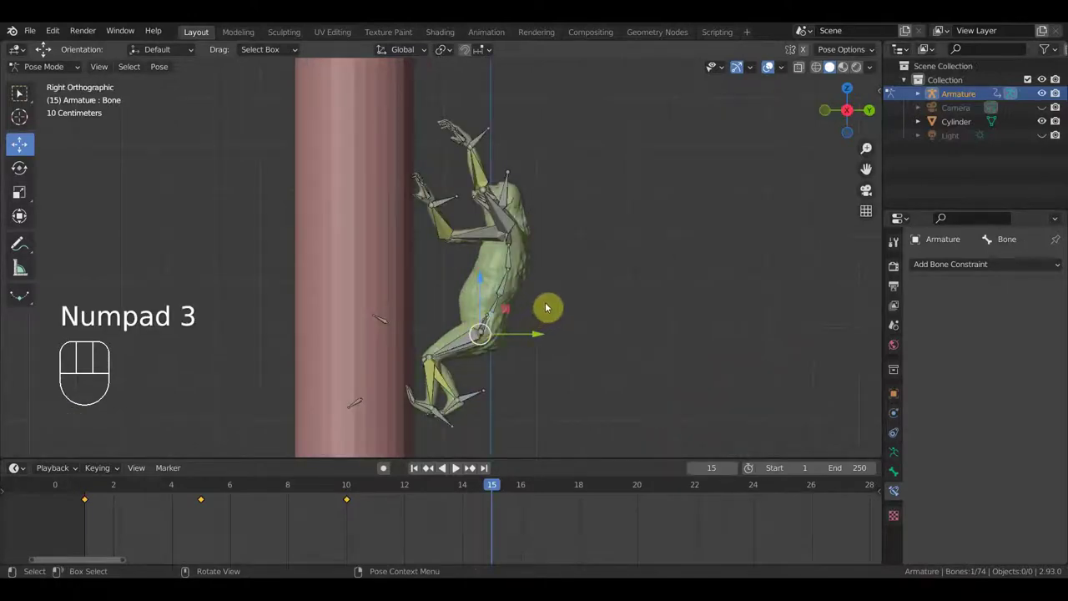
pyautogui.press('g')
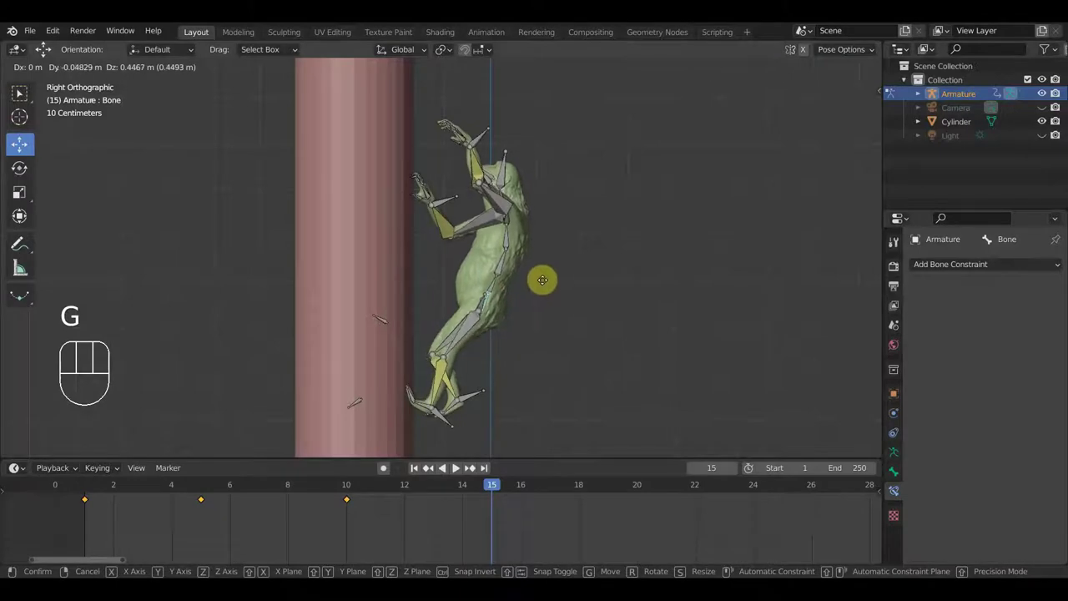
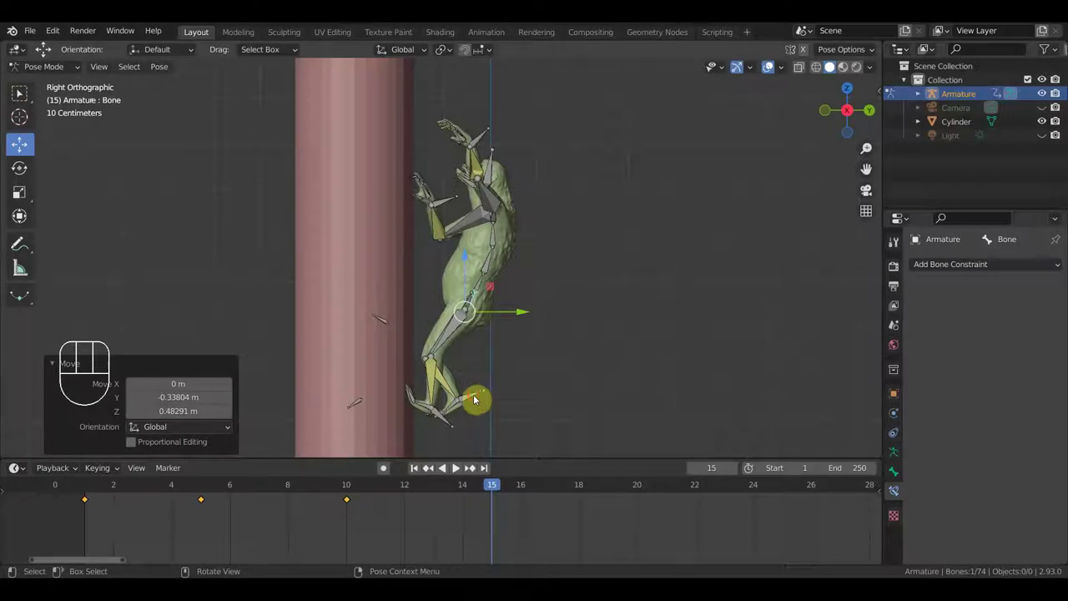
# - Move the foot bone higher and check it against the pole
pyautogui.press('g')
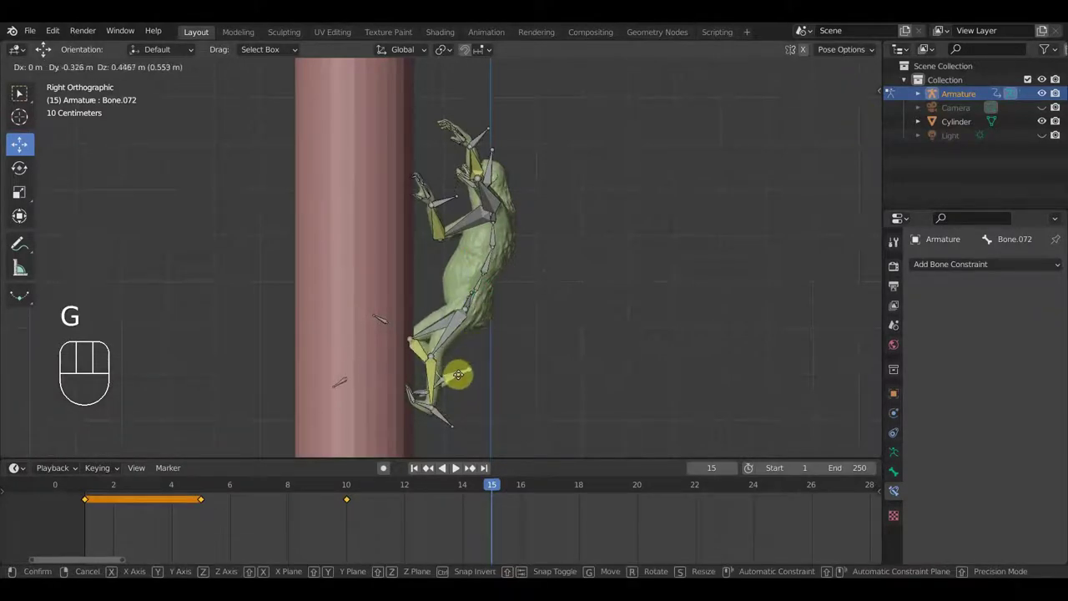
pyautogui.click(461, 380)
pyautogui.click(477, 298)
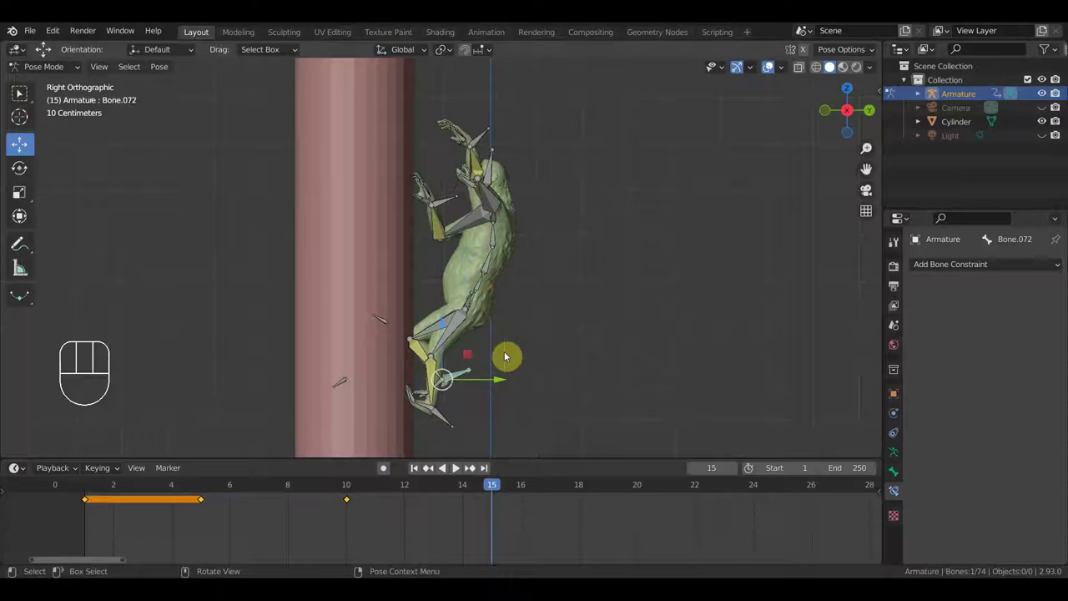
pyautogui.moveTo(487, 357); pyautogui.dragTo(394, 353)
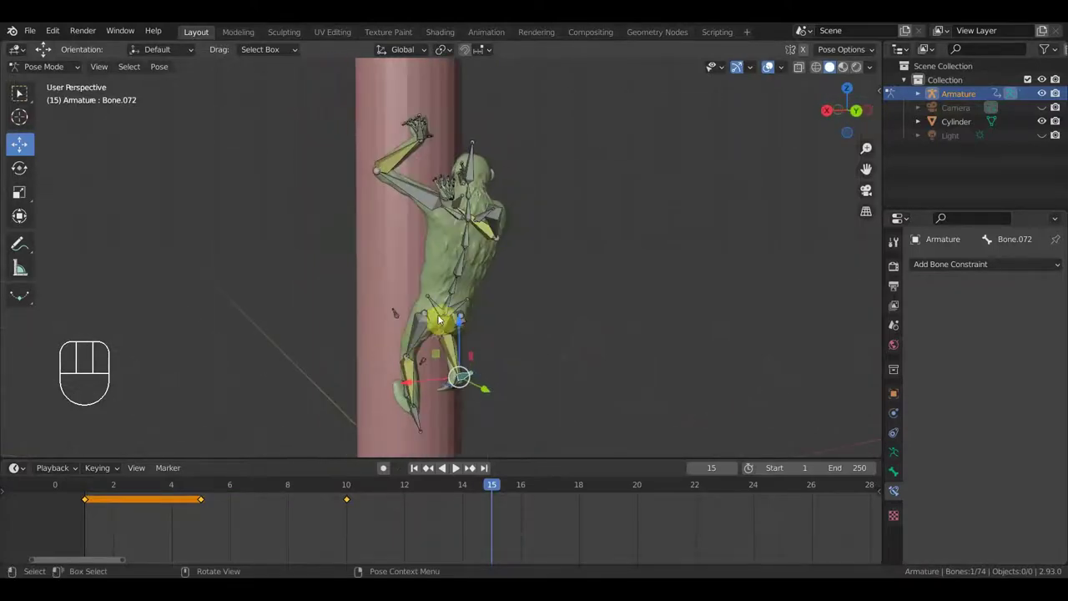
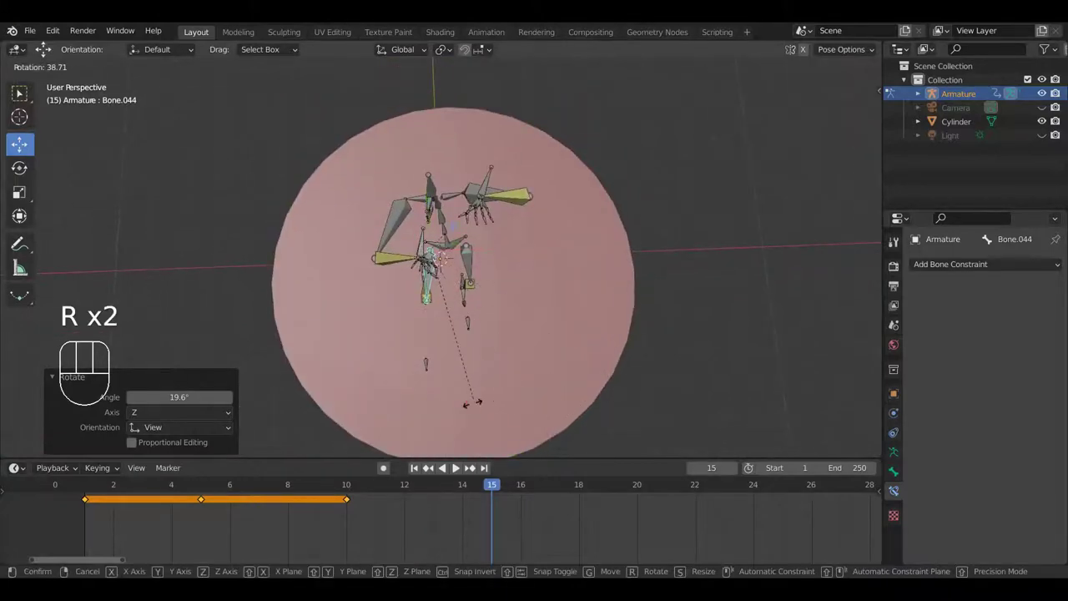
# - Rotate the arm bone to a new angle and reposition the leg bone, checking from several views
pyautogui.moveTo(581, 397); pyautogui.dragTo(710, 274)
pyautogui.moveTo(646, 297); pyautogui.dragTo(664, 270)
pyautogui.press('r')
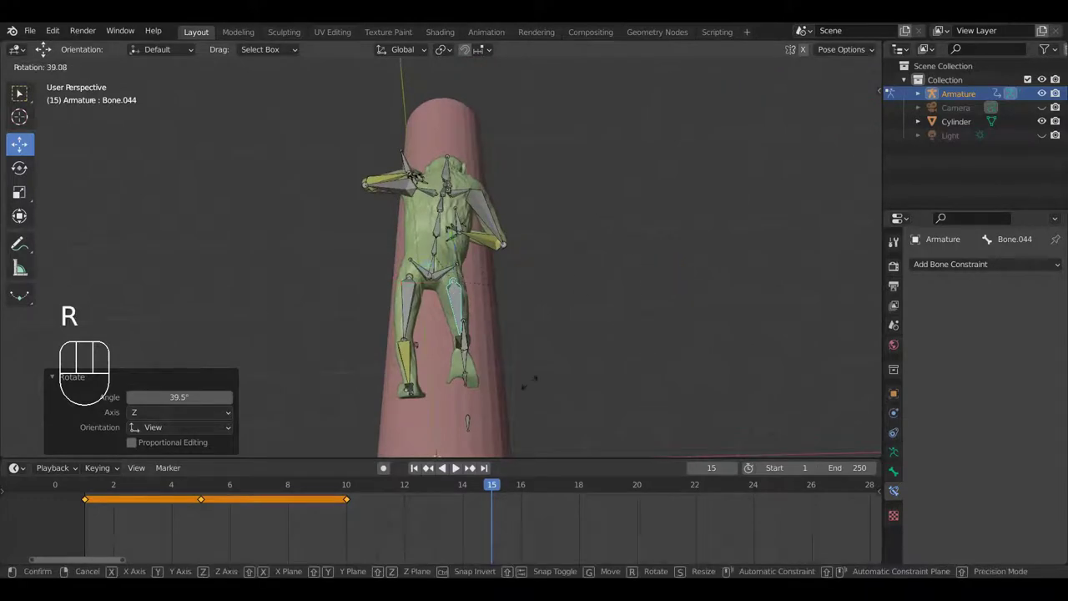
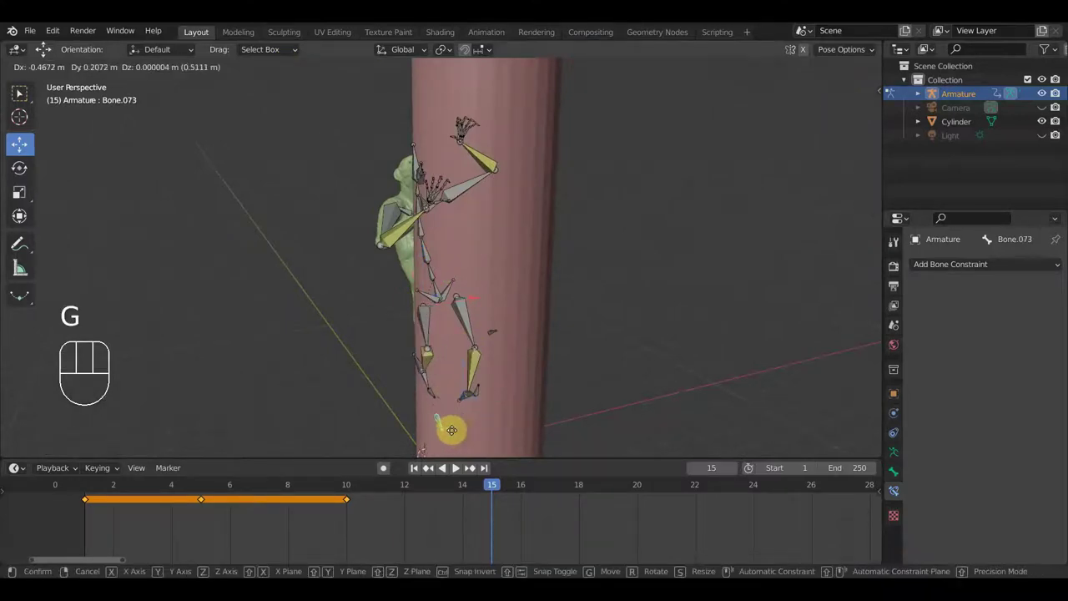
pyautogui.click(424, 437)
pyautogui.moveTo(545, 354); pyautogui.dragTo(774, 301)
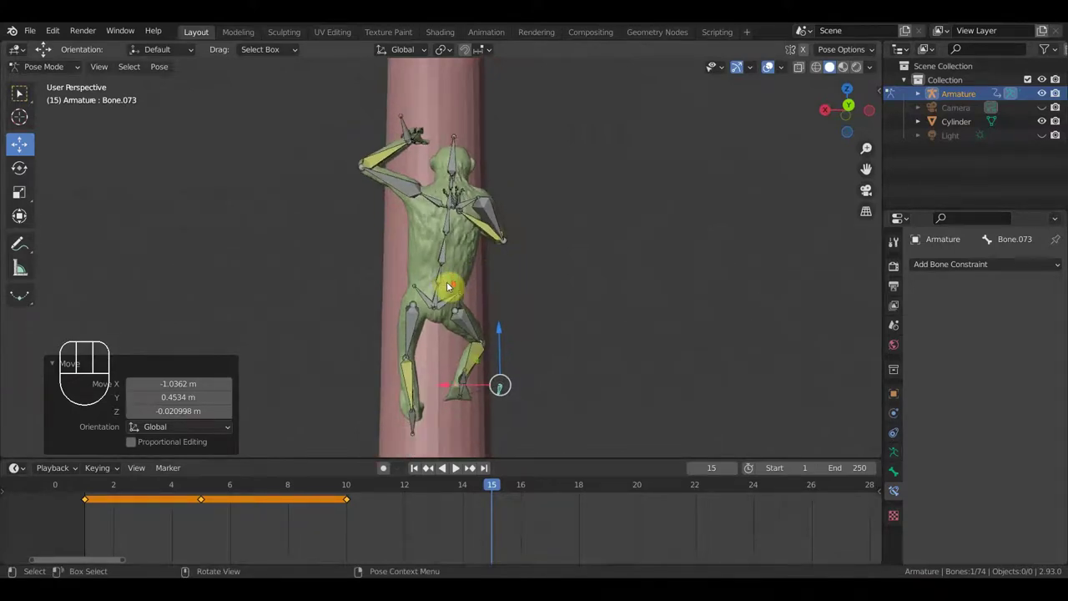
pyautogui.moveTo(455, 292); pyautogui.dragTo(595, 308)
pyautogui.press('KP_3')
# - Move the raised hand higher up the pole and give the spine a slight rotation
pyautogui.press('g')
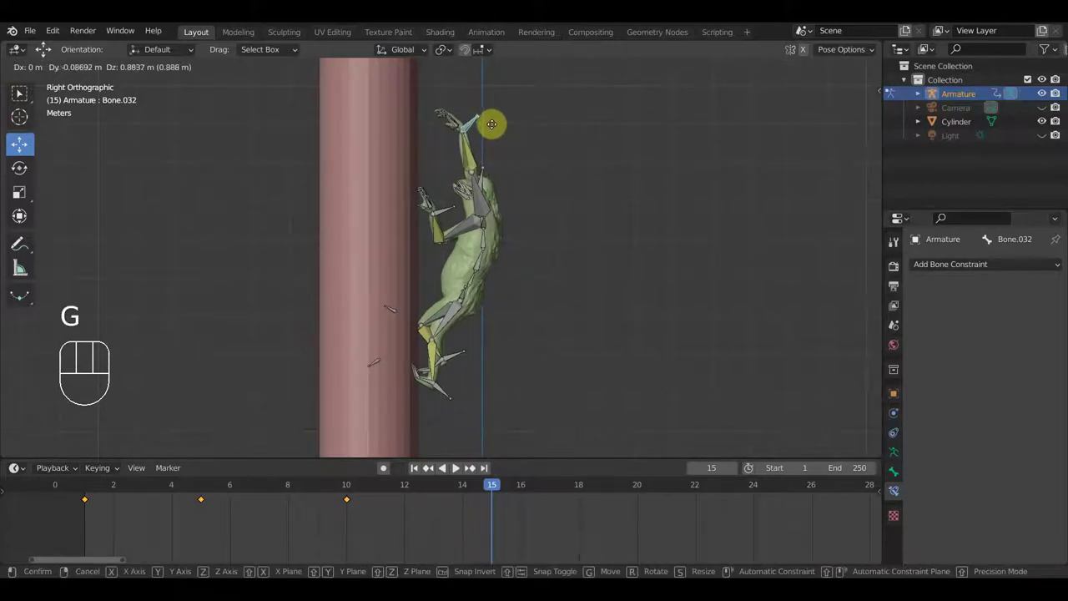
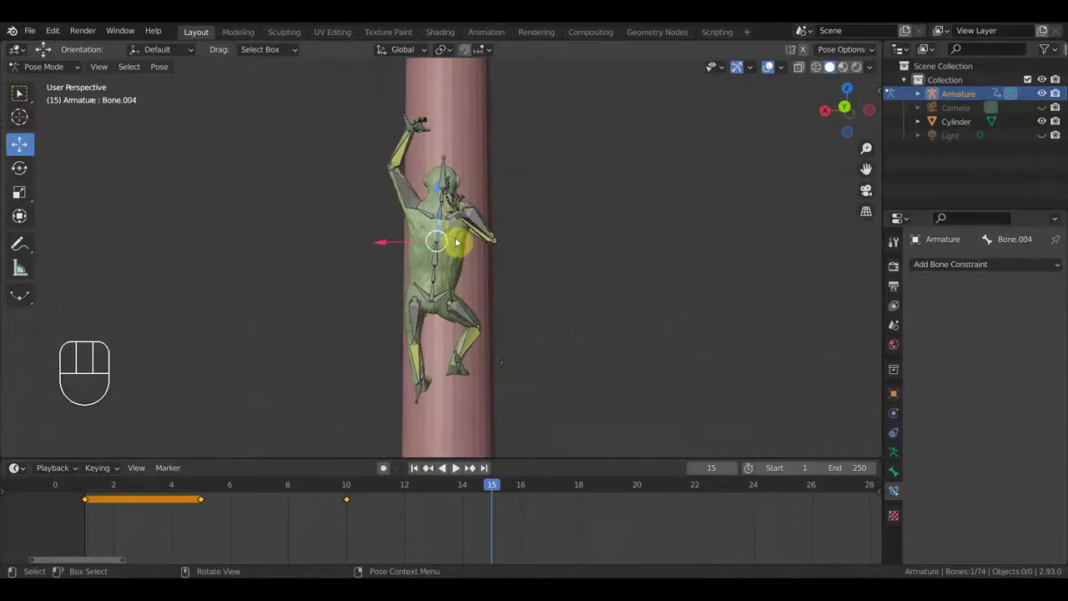
pyautogui.press('r')
pyautogui.click(461, 244)
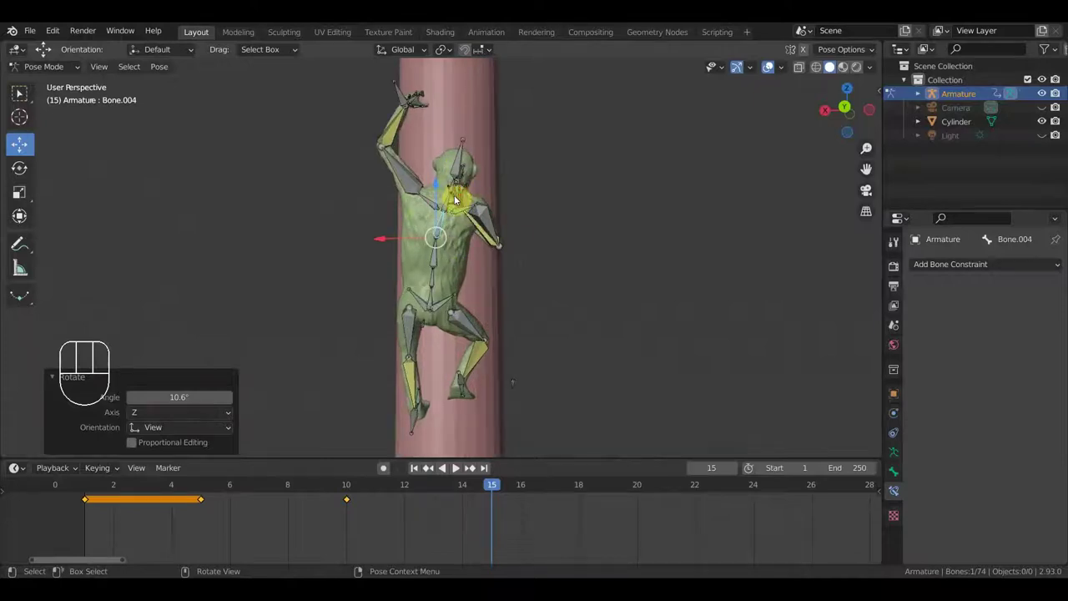
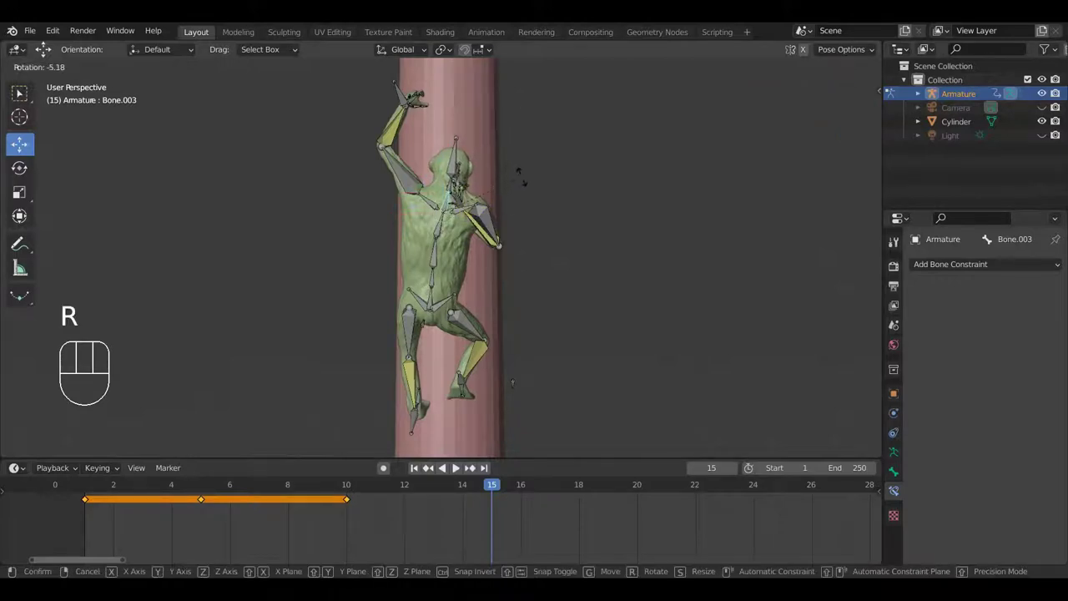
pyautogui.click(527, 180)
# - Rotate the shoulder bone, checking the pose from rear, front and side views
pyautogui.moveTo(478, 216); pyautogui.dragTo(463, 308)
pyautogui.moveTo(449, 279); pyautogui.dragTo(509, 275)
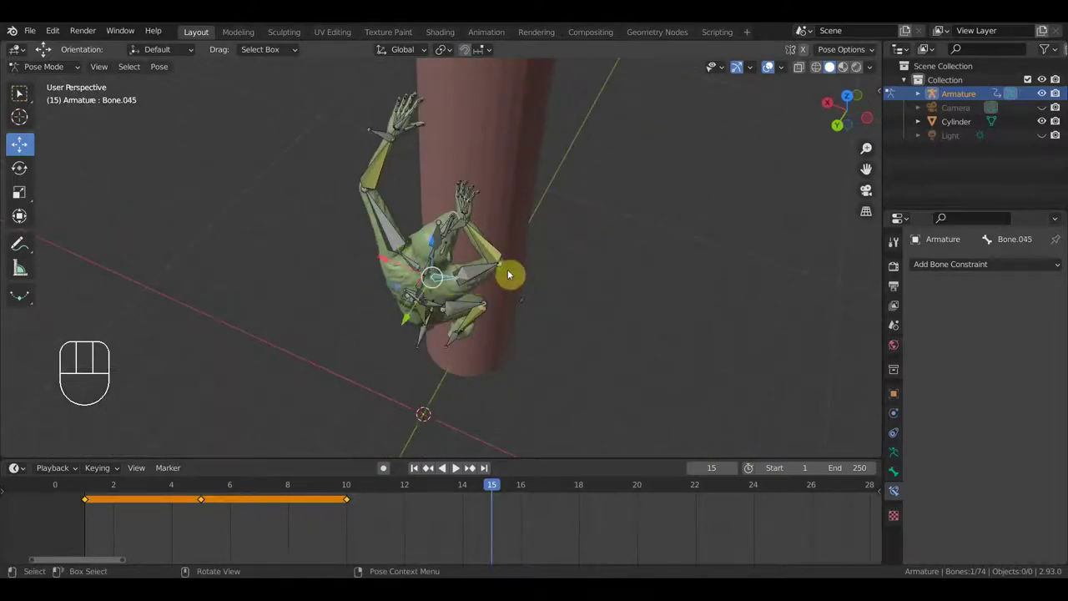
pyautogui.press('r')
pyautogui.moveTo(533, 252); pyautogui.dragTo(562, 167)
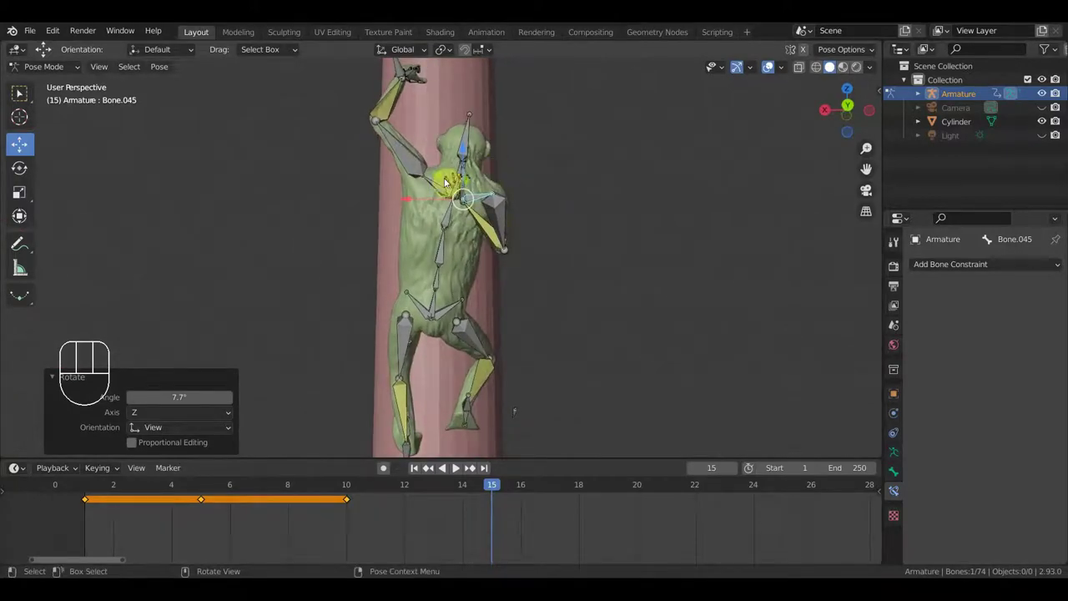
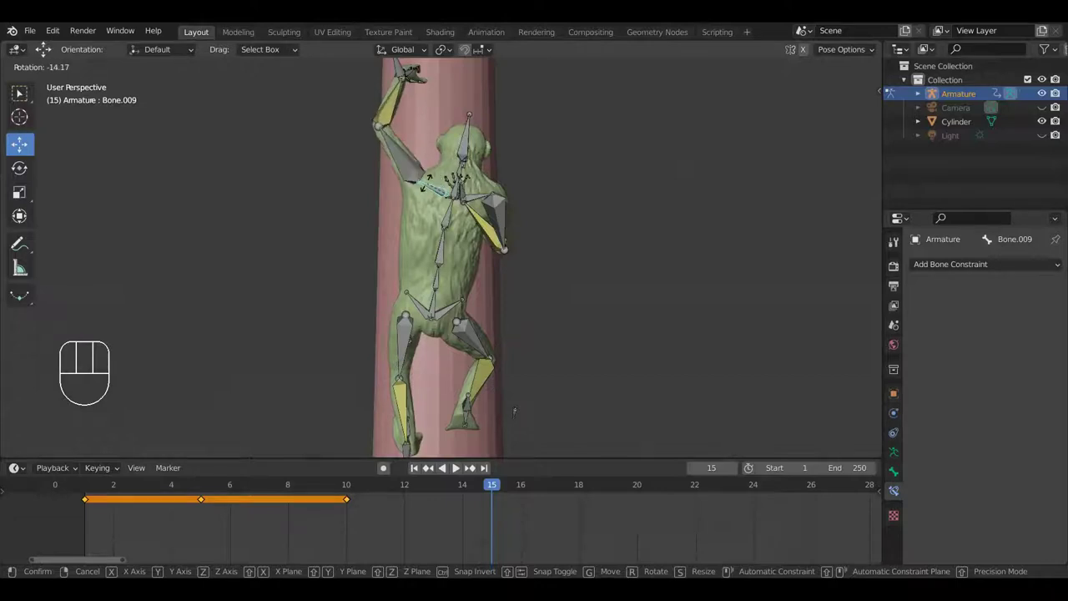
pyautogui.press('KP_1')
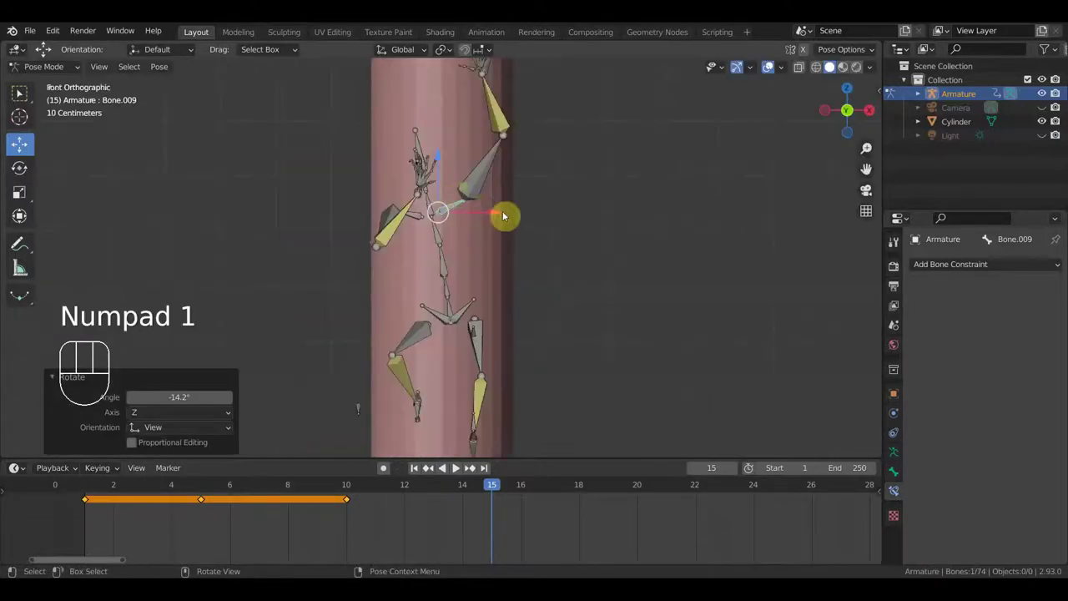
pyautogui.press('KP_3')
# - Rotate the foot bone into its stepped-up position and keyframe all bones at frame 15
pyautogui.moveTo(457, 347); pyautogui.dragTo(479, 348)
pyautogui.press('r')
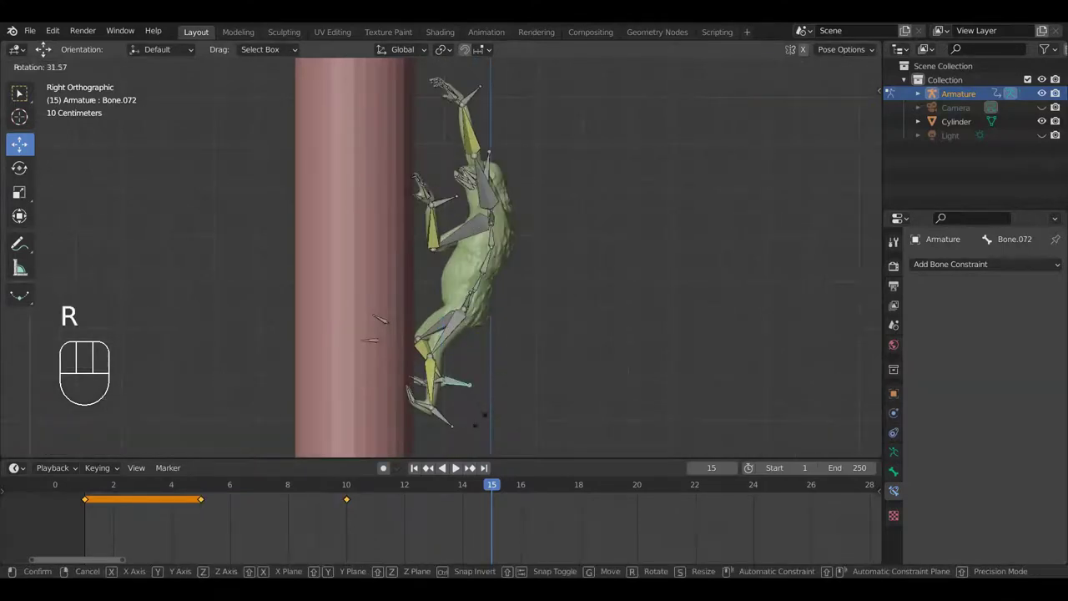
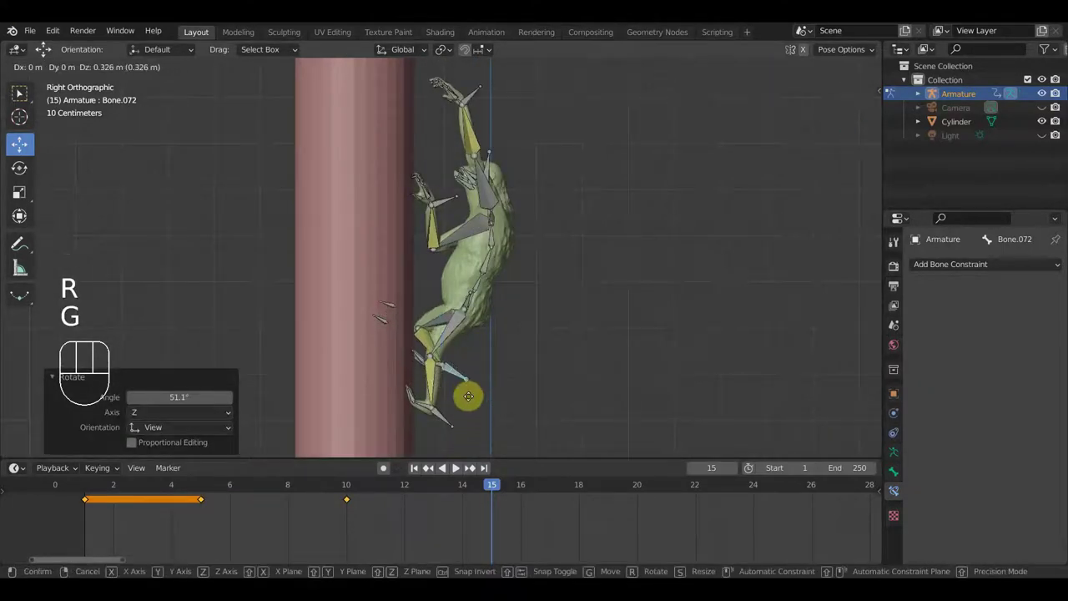
pyautogui.click(471, 383)
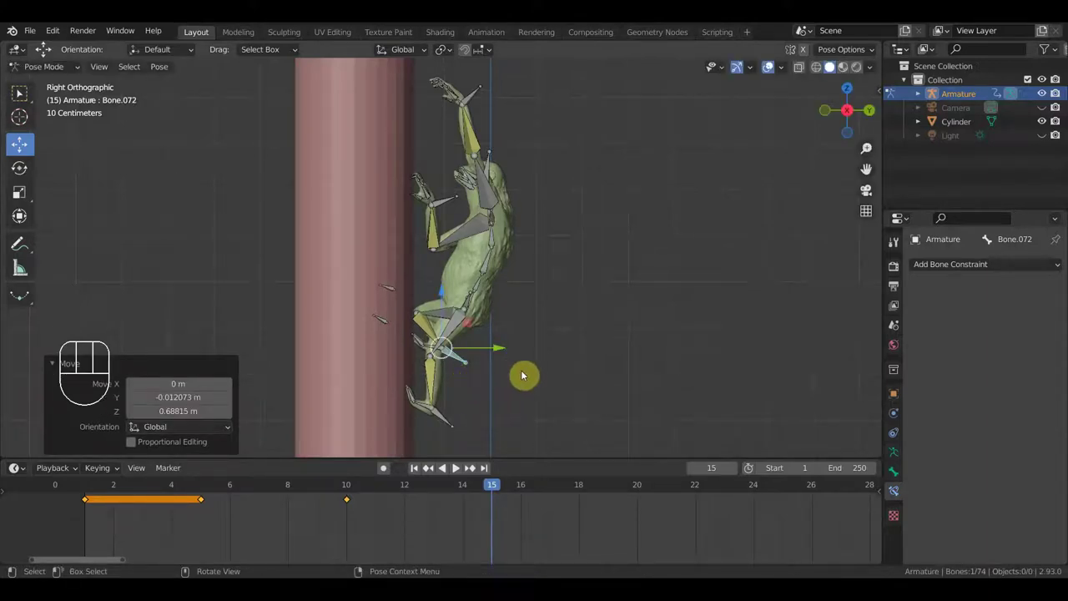
pyautogui.press('a')
pyautogui.press('i')
# - Nudge the foot bone and key all bones before moving on to frame 20
pyautogui.moveTo(496, 495); pyautogui.dragTo(630, 504)
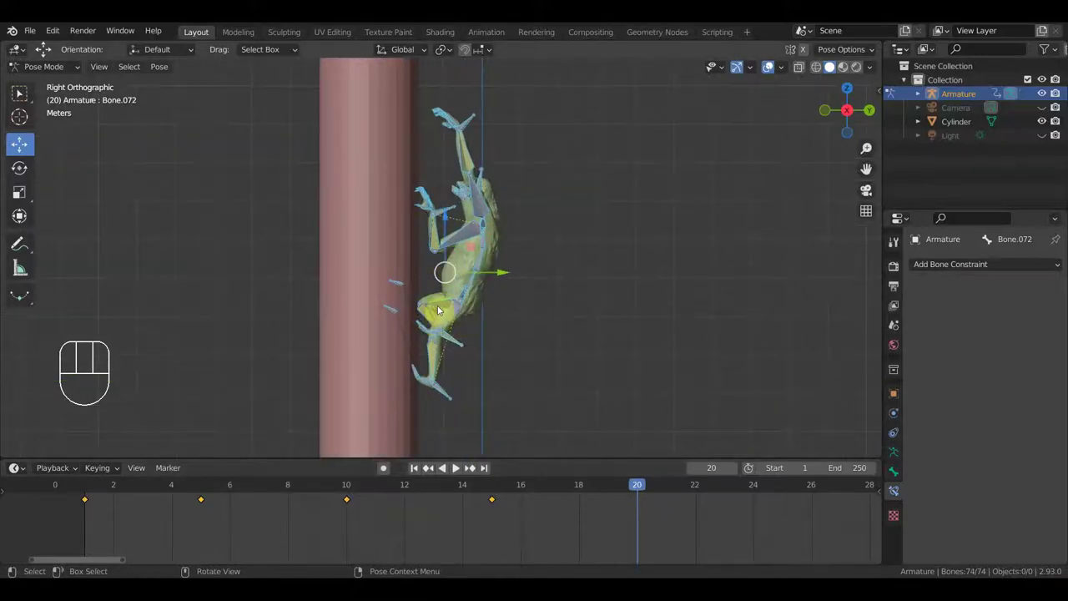
pyautogui.click(494, 489)
pyautogui.press('g')
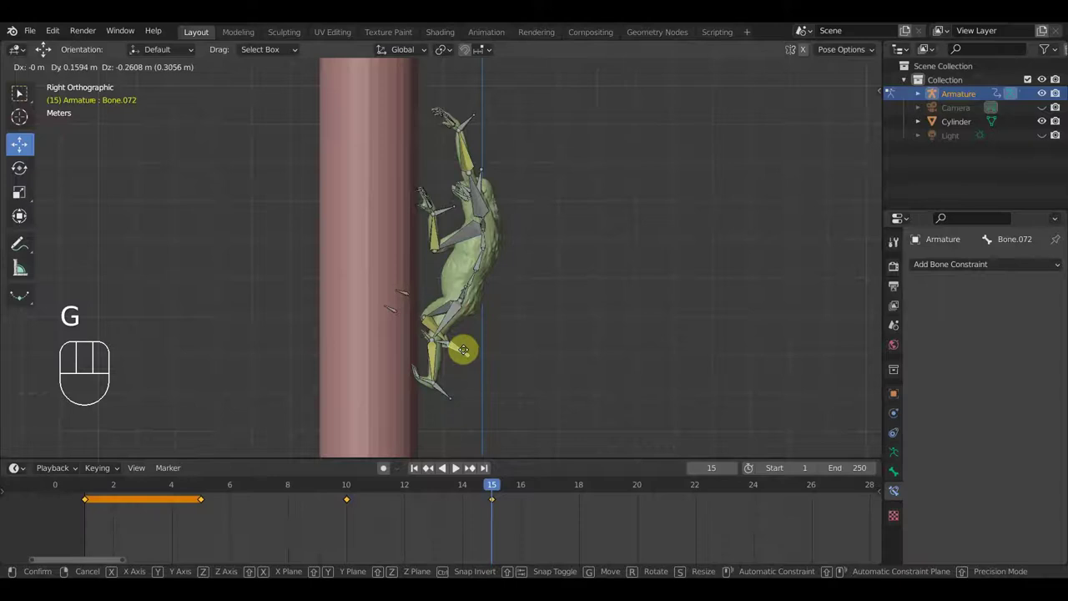
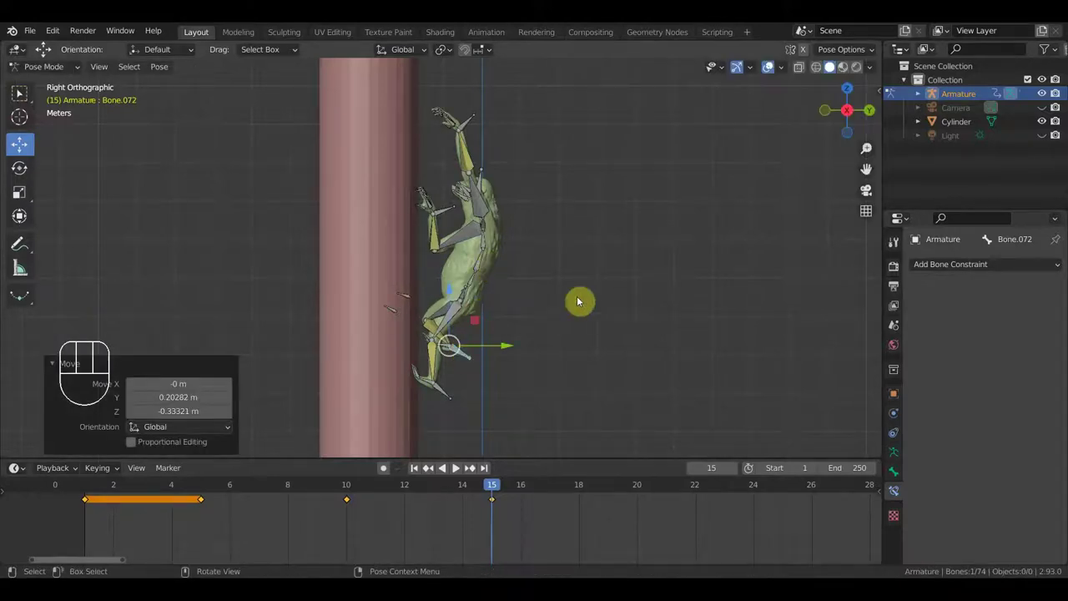
pyautogui.press('a')
pyautogui.press('i')
# - At frame 20 shift the body up the pole and rotate the hand and arm bones into a reaching pose
pyautogui.click(640, 492)
pyautogui.click(469, 360)
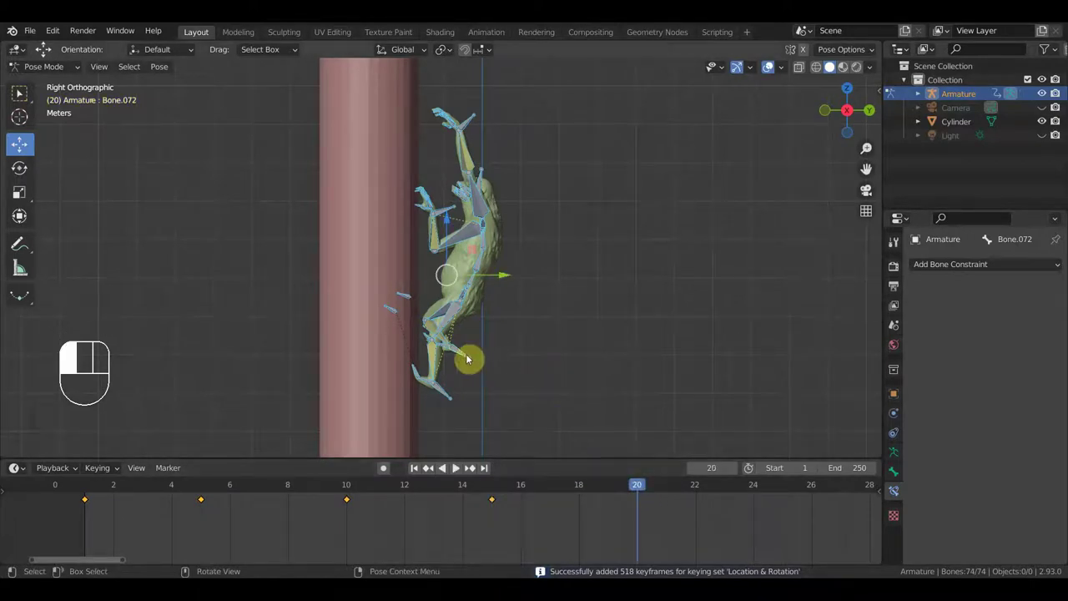
pyautogui.press('g')
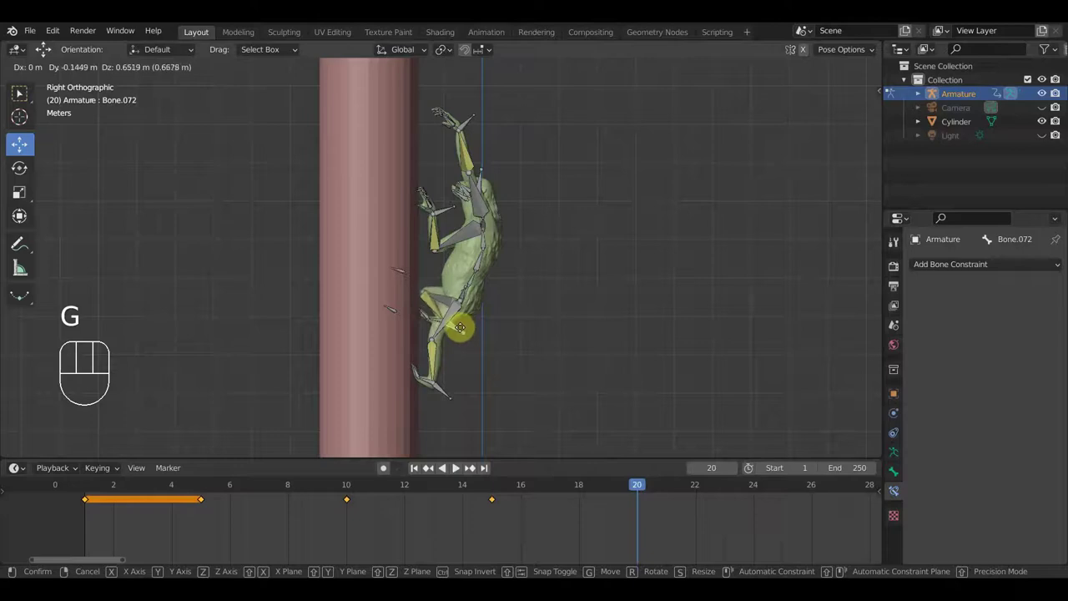
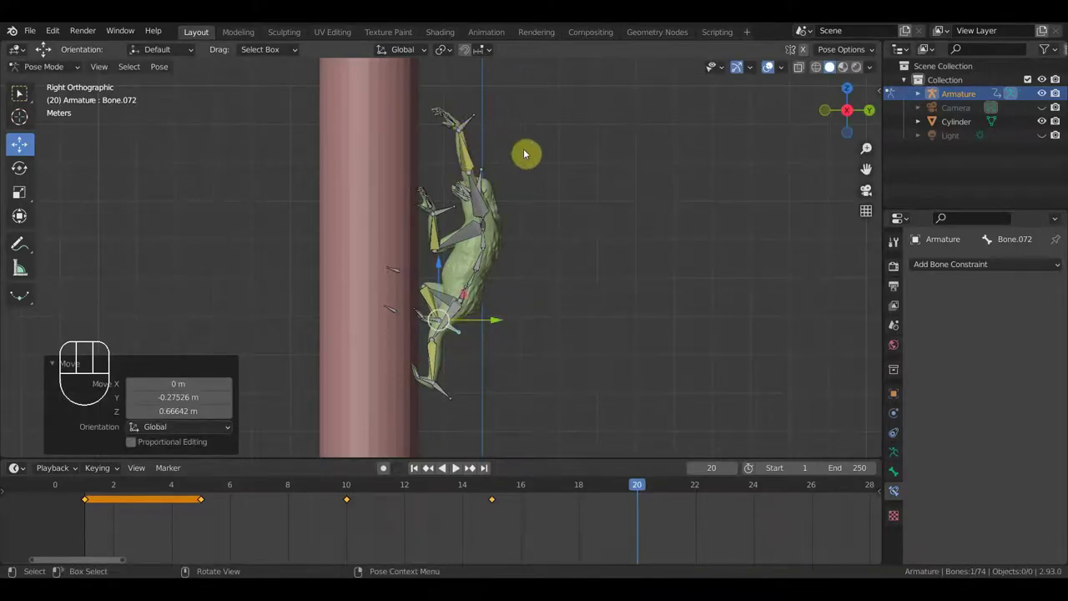
pyautogui.press('r')
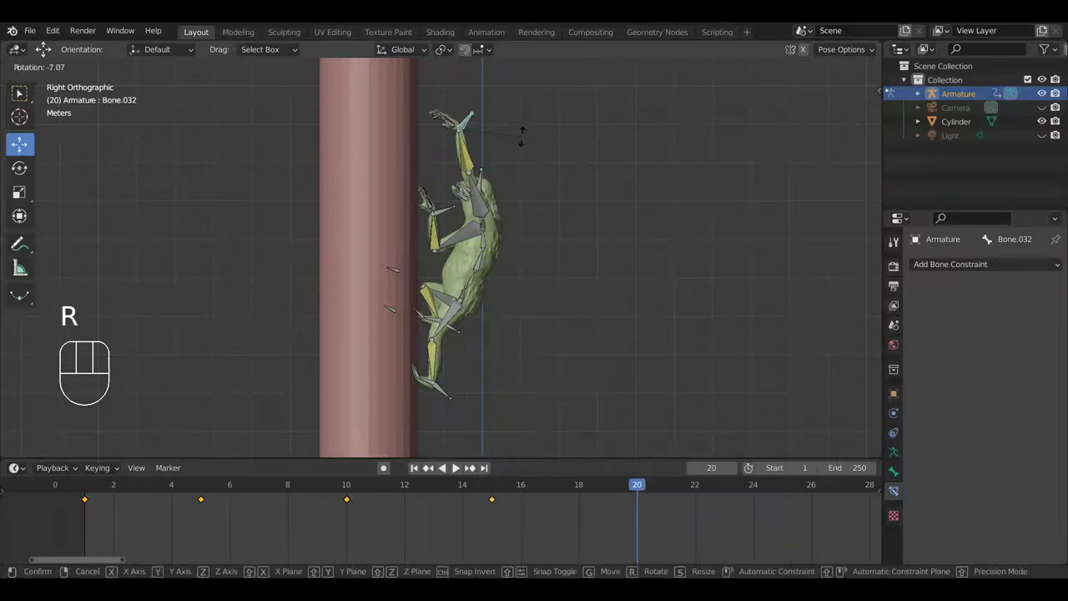
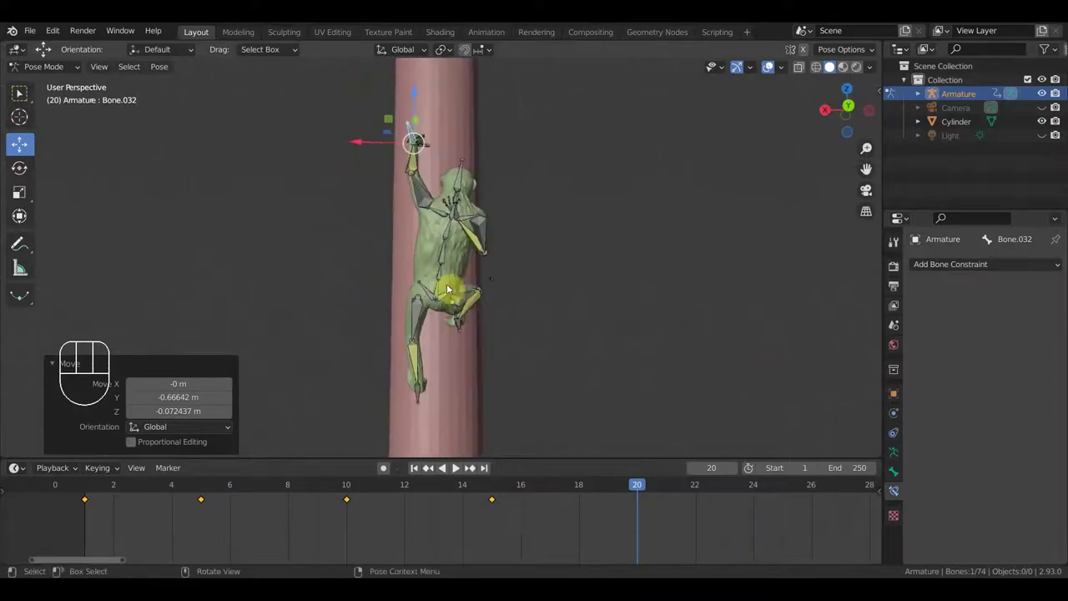
pyautogui.moveTo(449, 239); pyautogui.dragTo(506, 249)
pyautogui.press('r')
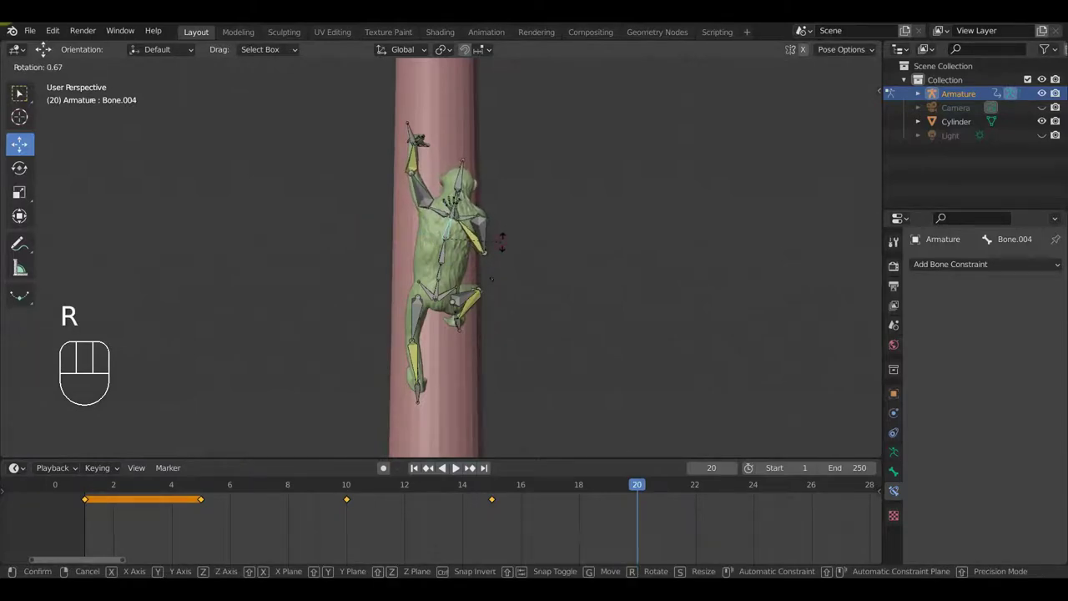
pyautogui.moveTo(438, 293); pyautogui.dragTo(491, 287)
pyautogui.press('r')
# - Select the root bone, check the pose and keyframe all bones at frame 20
pyautogui.click(510, 283)
pyautogui.moveTo(567, 298); pyautogui.dragTo(649, 306)
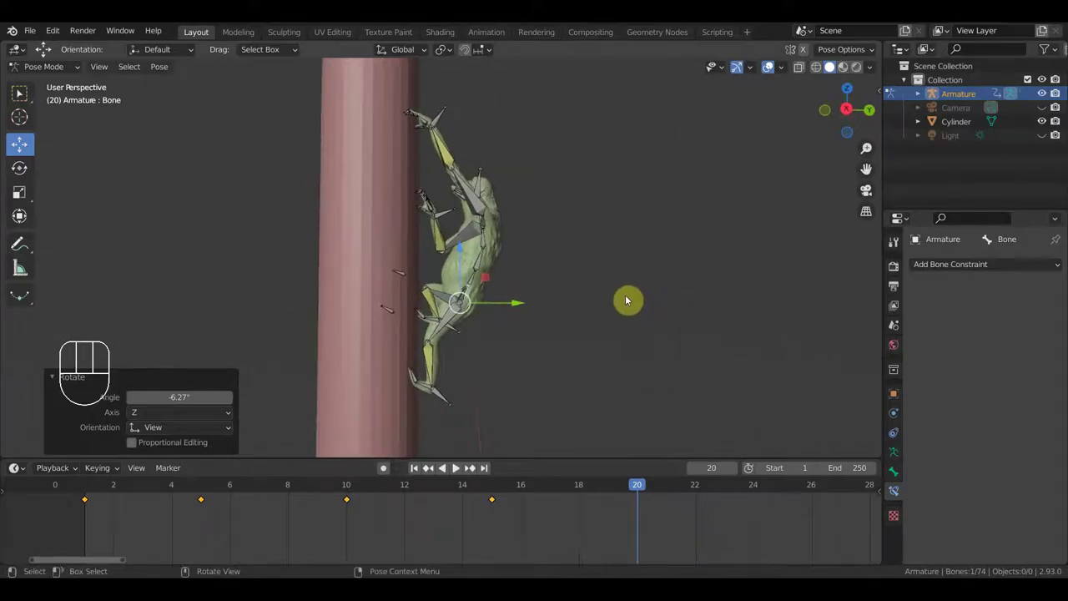
pyautogui.press('a')
pyautogui.press('i')
# - Scrub to frame 25 and move the chimp's body bone up the pole in two nudges from side view
pyautogui.moveTo(606, 488); pyautogui.dragTo(812, 503)
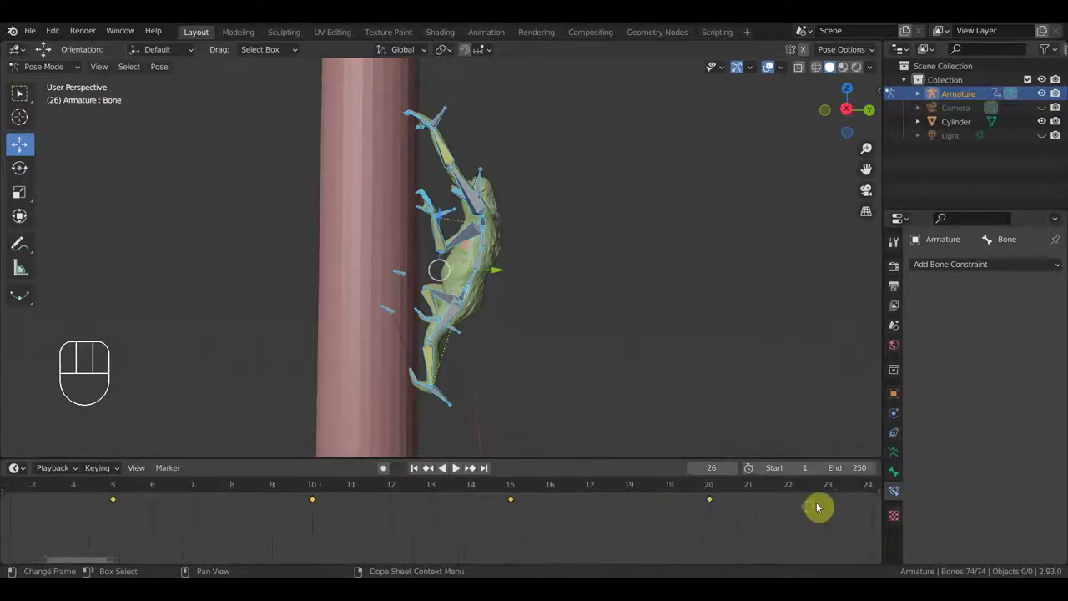
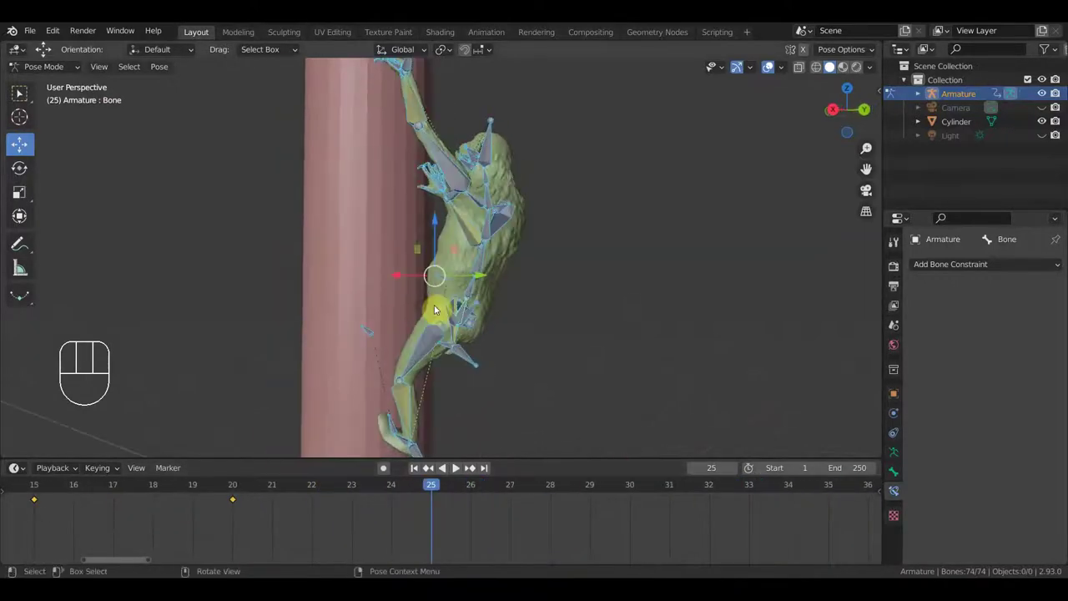
pyautogui.press('KP_3')
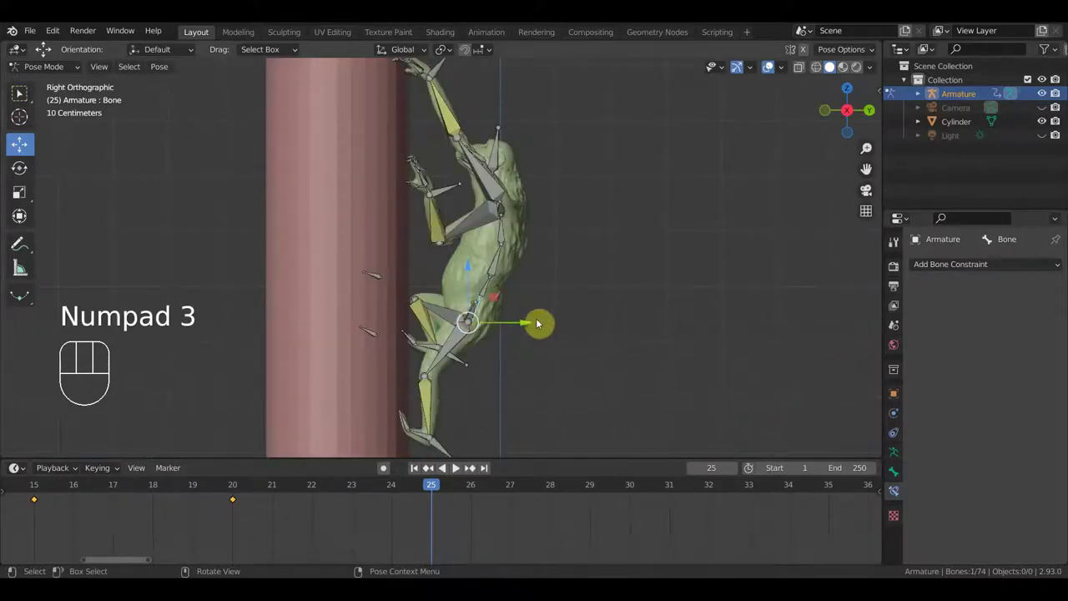
pyautogui.press('g')
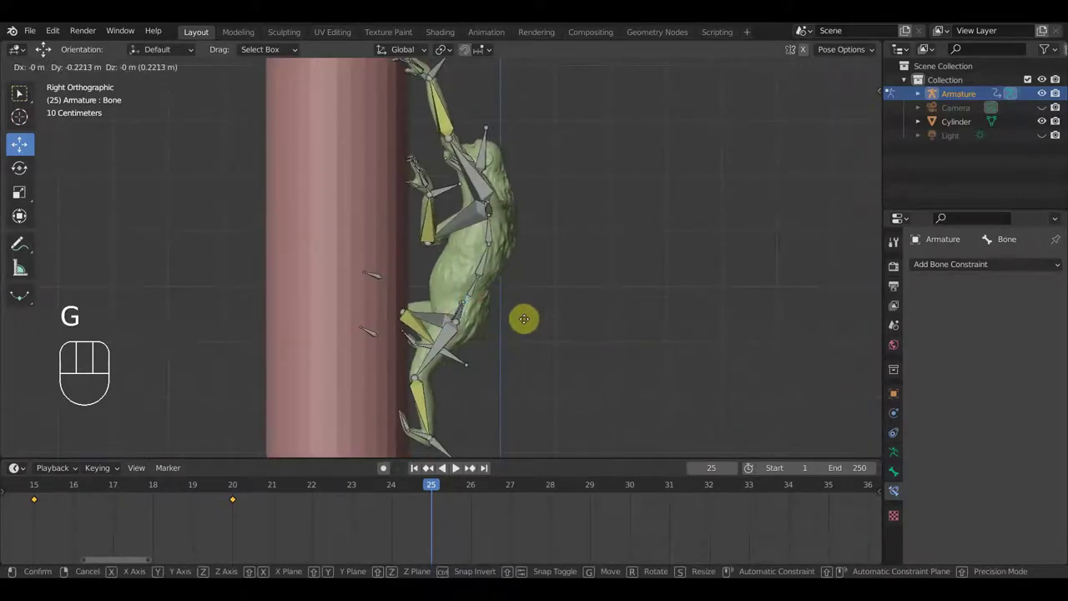
pyautogui.click(527, 322)
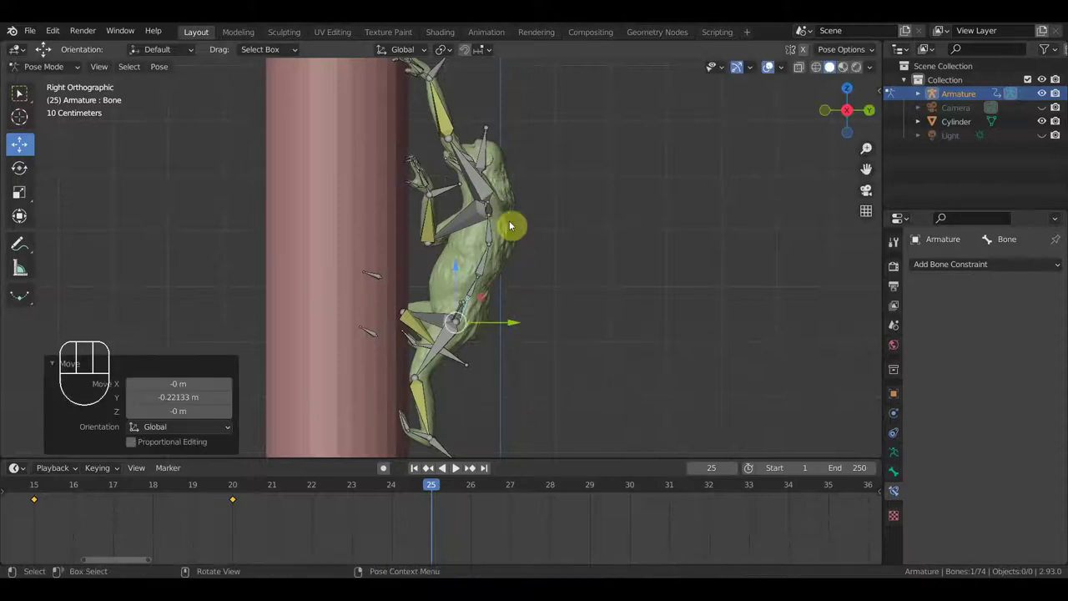
pyautogui.press('g')
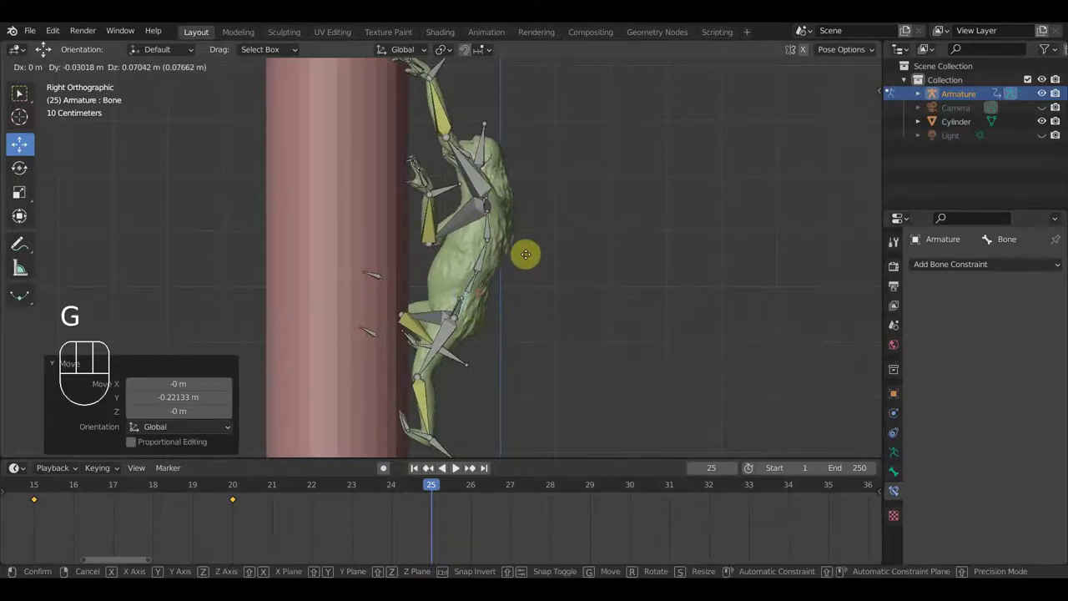
pyautogui.click(528, 259)
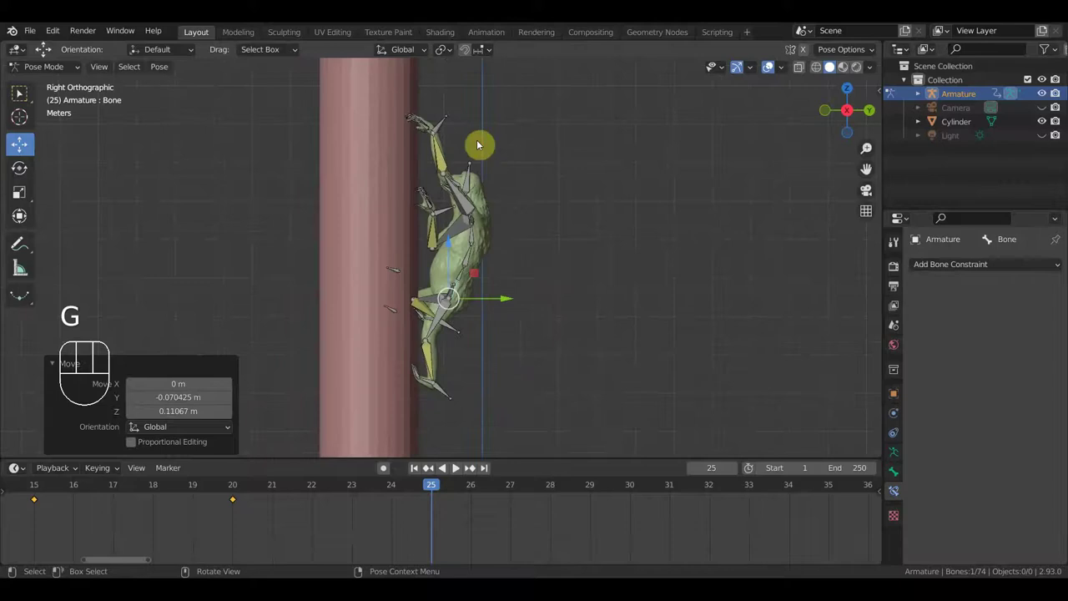
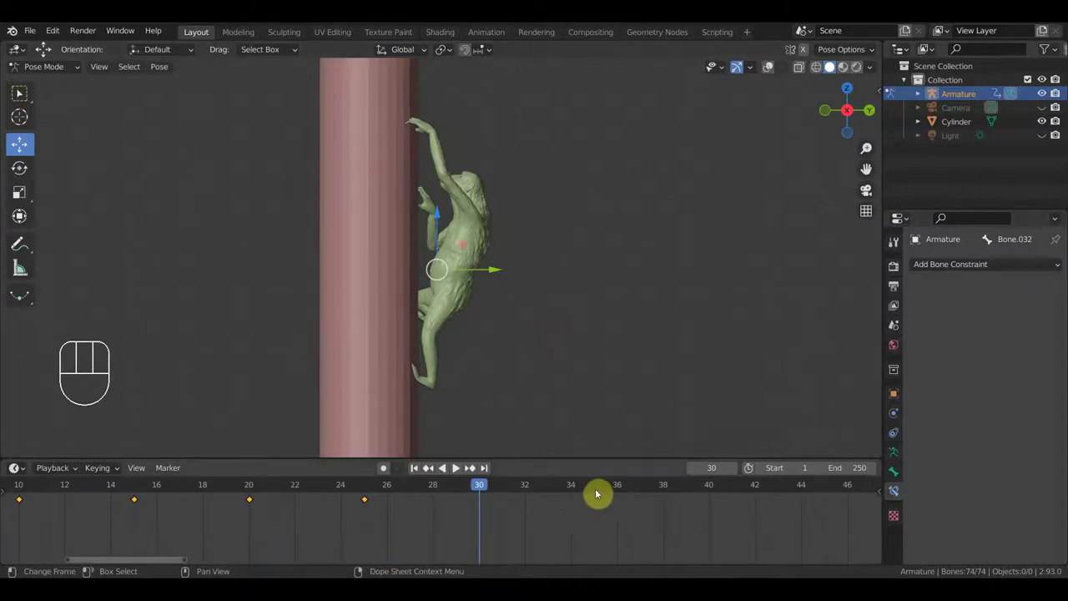
# - At frame 35, line up the side view and move the chimp's body higher up the pole
pyautogui.click(597, 493)
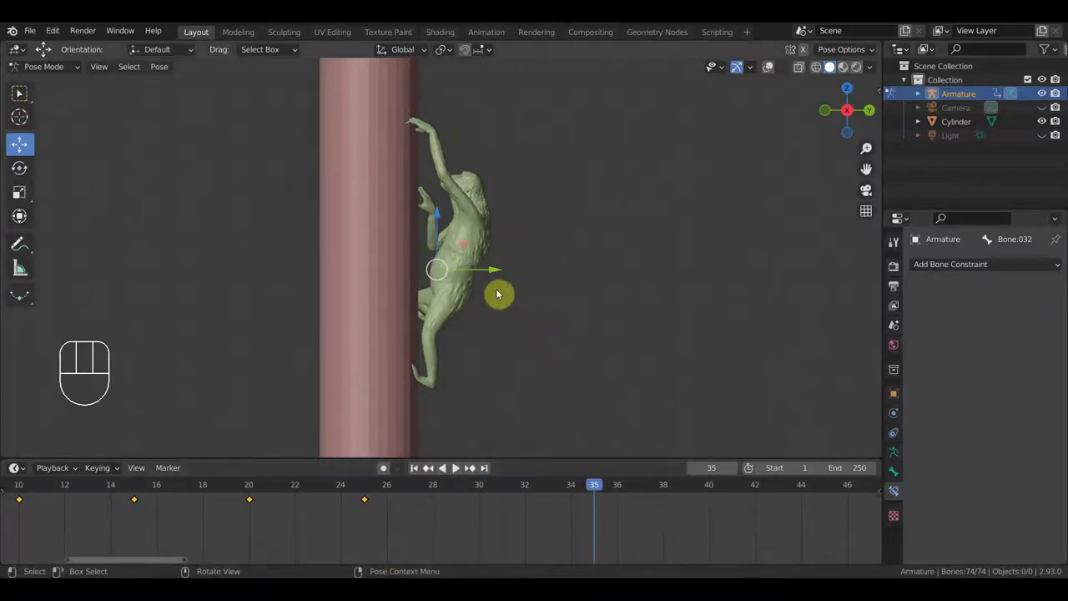
pyautogui.middleClick(494, 301)
pyautogui.click(771, 69)
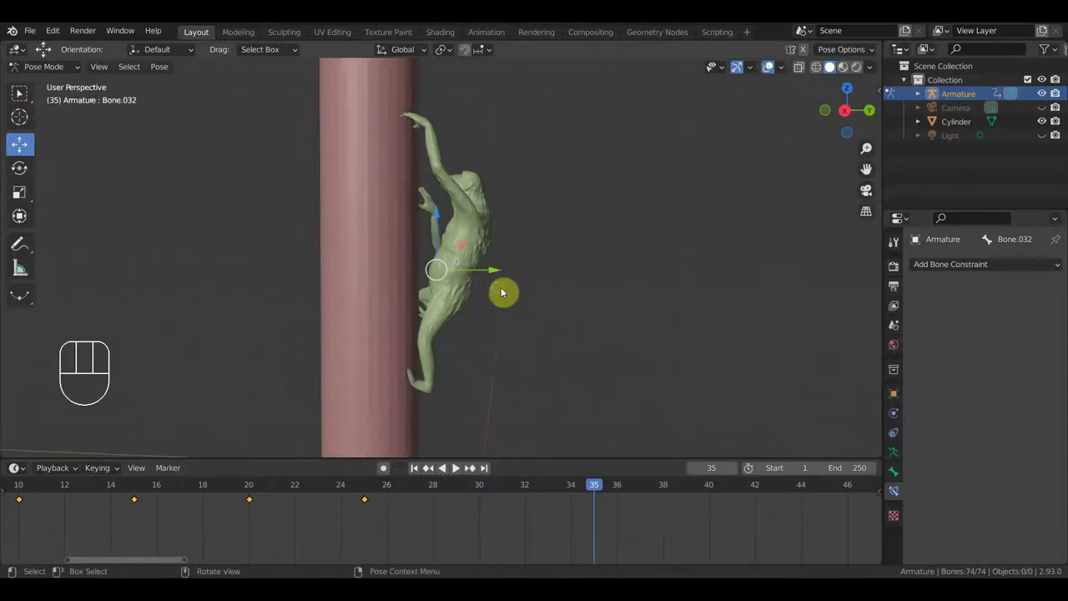
pyautogui.middleClick(500, 293)
pyautogui.moveTo(414, 301); pyautogui.dragTo(389, 302)
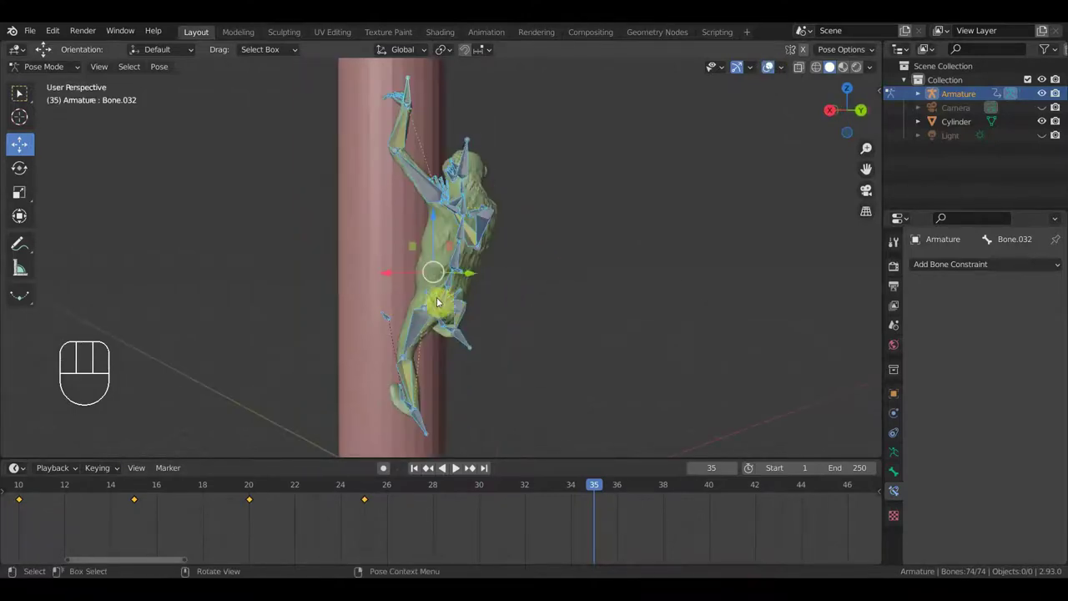
pyautogui.press('KP_1')
pyautogui.press('KP_3')
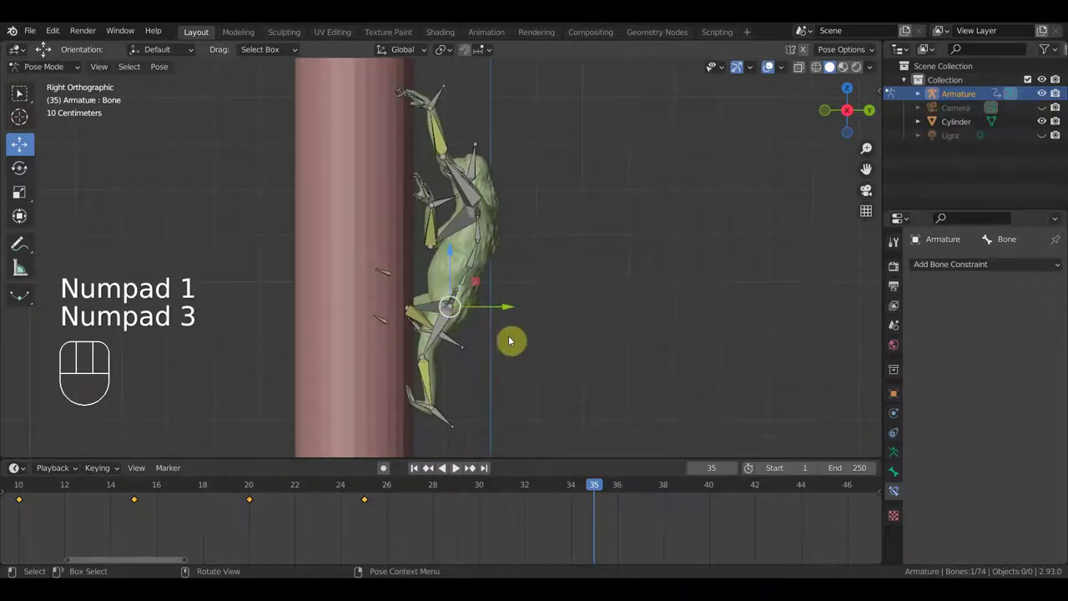
pyautogui.press('g')
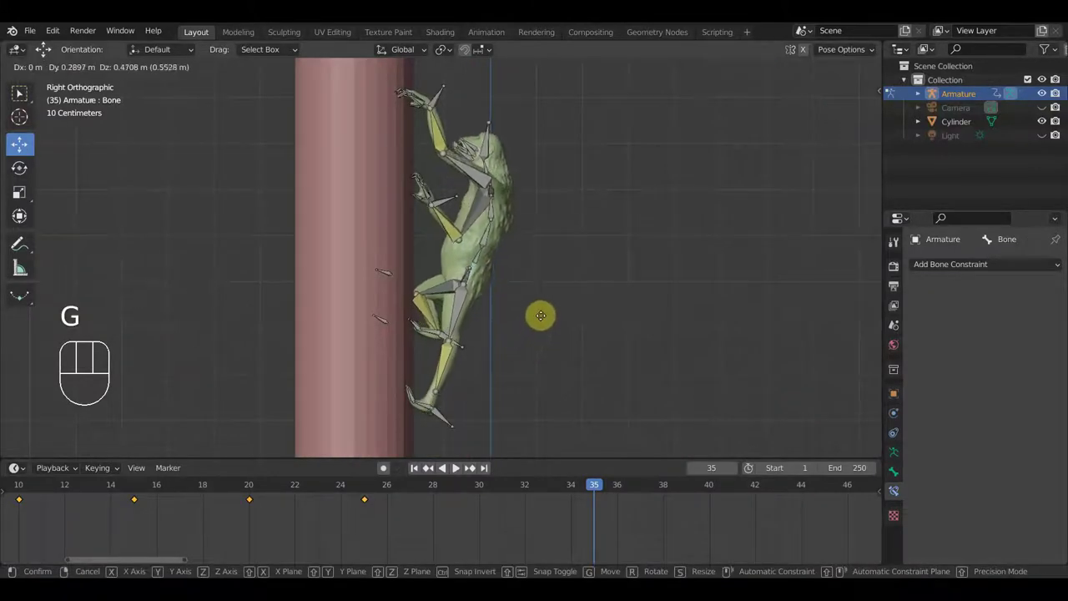
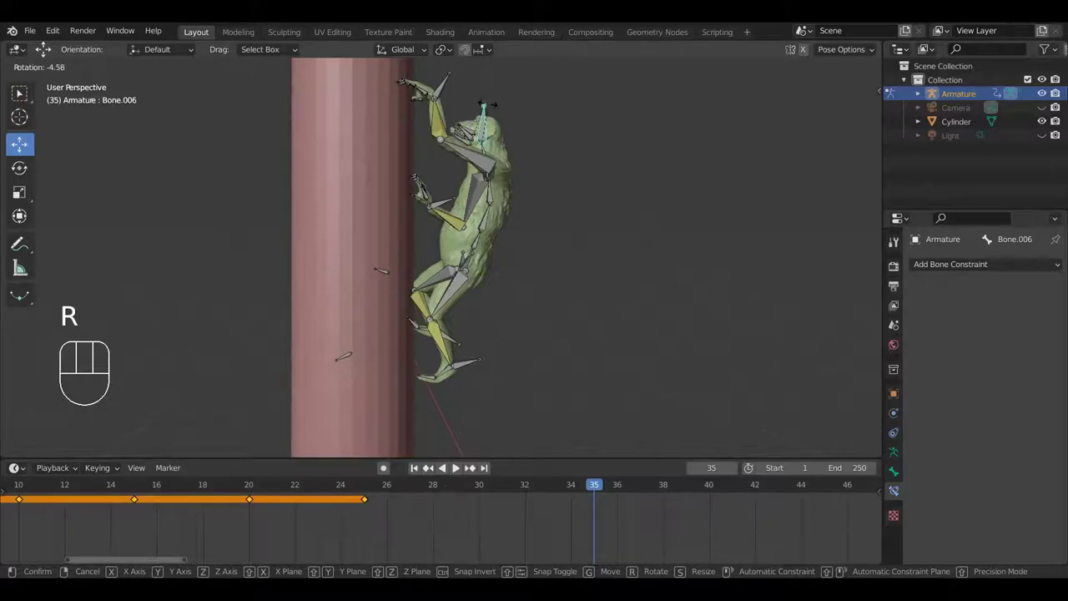
# - Tilt the head, keyframe all bones at frame 35 and scrub back to frame 30
pyautogui.press('a')
pyautogui.press('i')
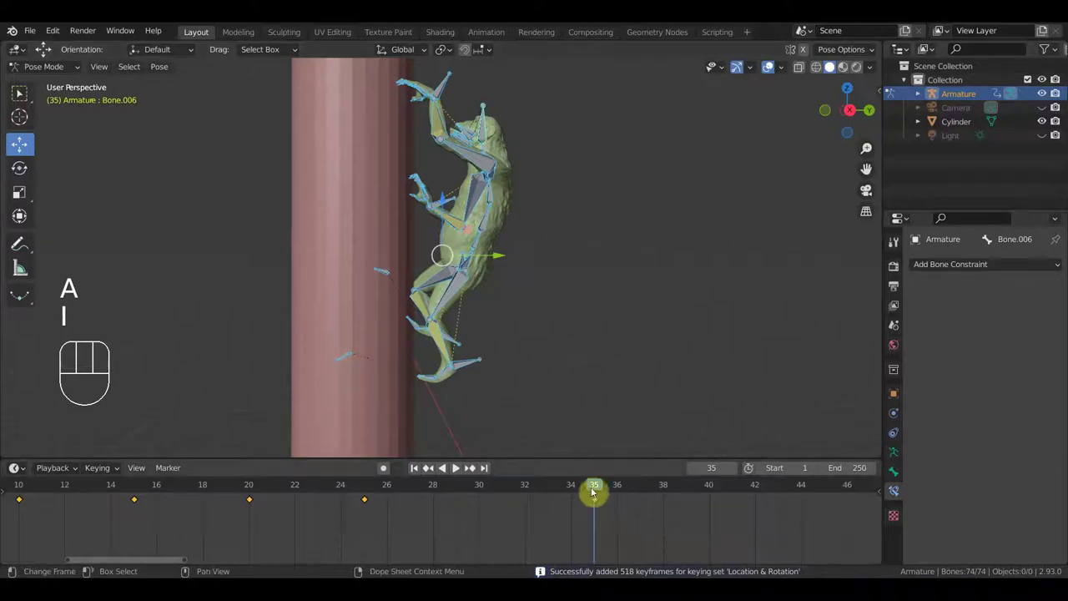
pyautogui.moveTo(535, 488); pyautogui.dragTo(484, 481)
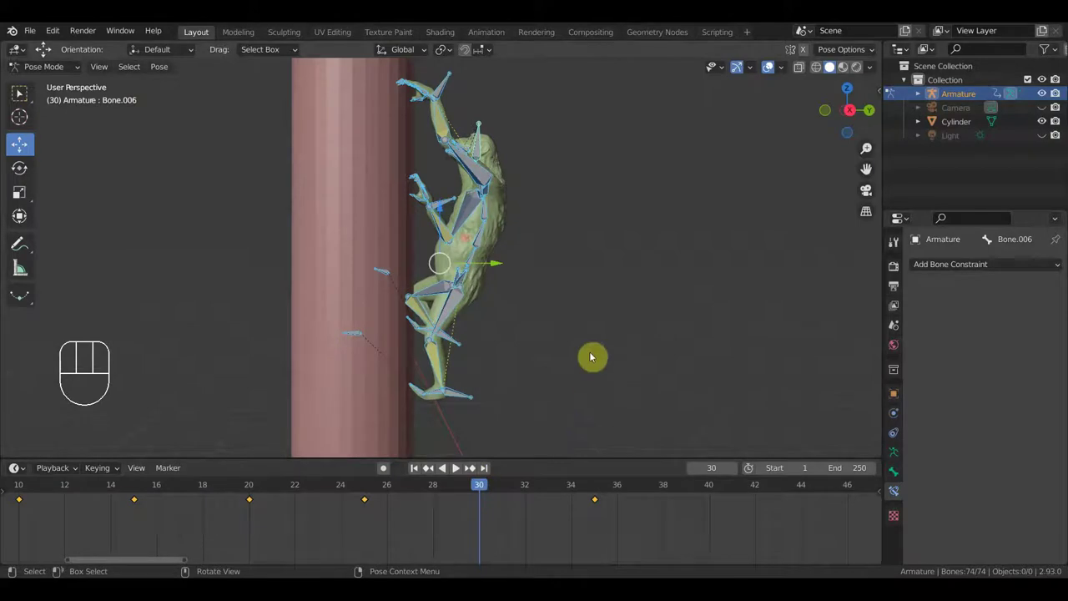
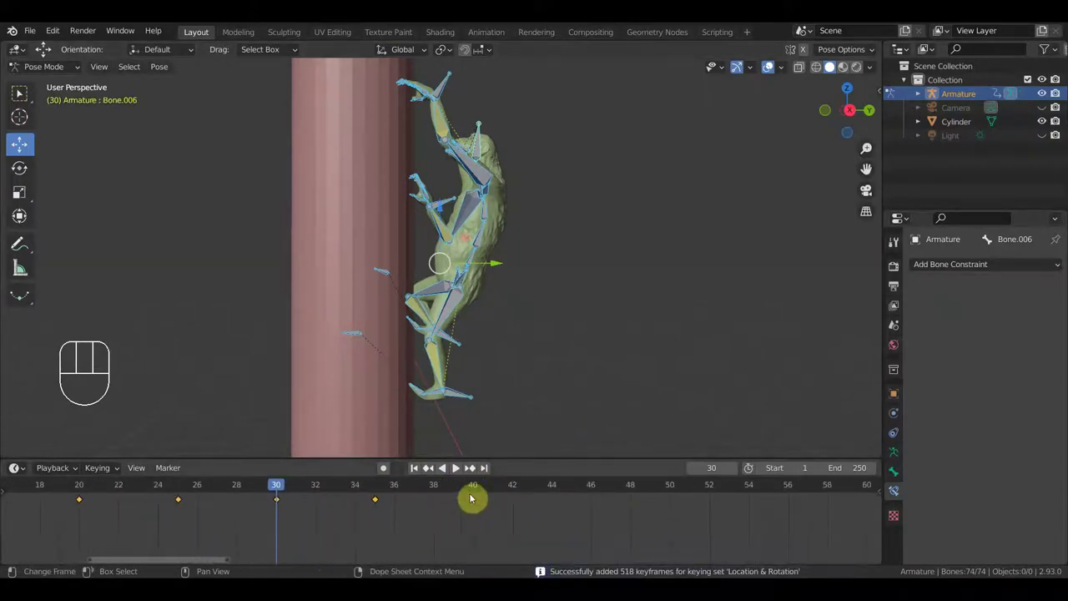
# - At frame 40 adjust the body bone from side view, keyframe all bones, then scrub on to frame 45
pyautogui.click(476, 489)
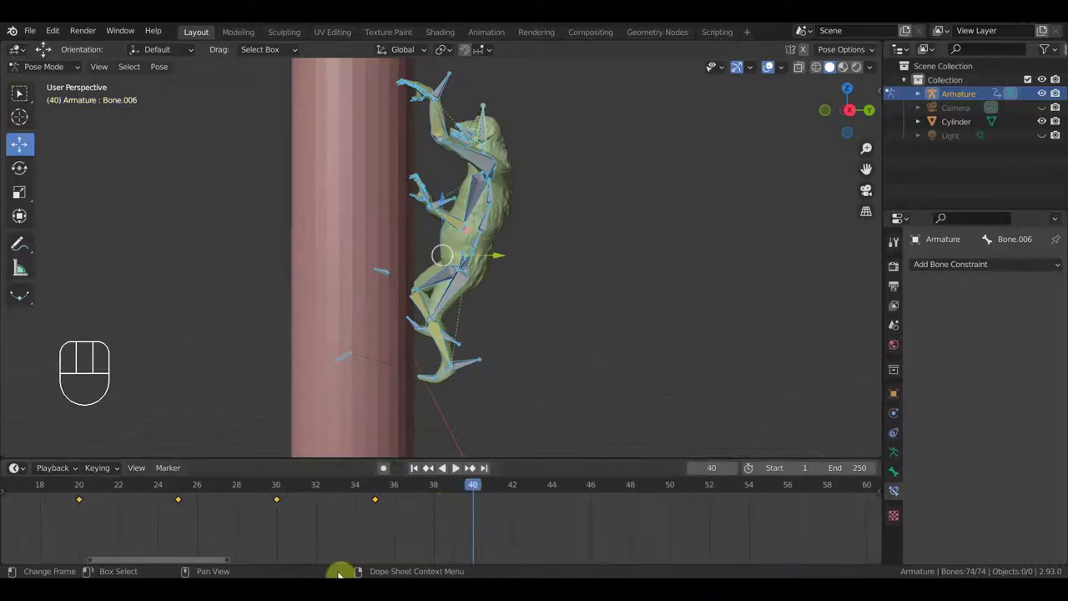
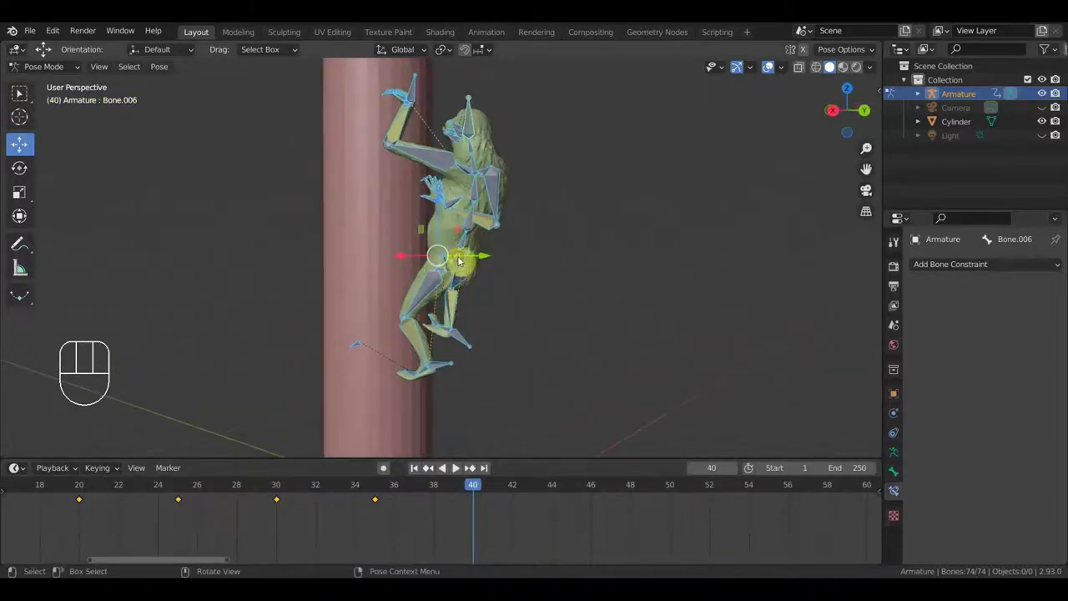
pyautogui.press('KP_3')
pyautogui.press('g')
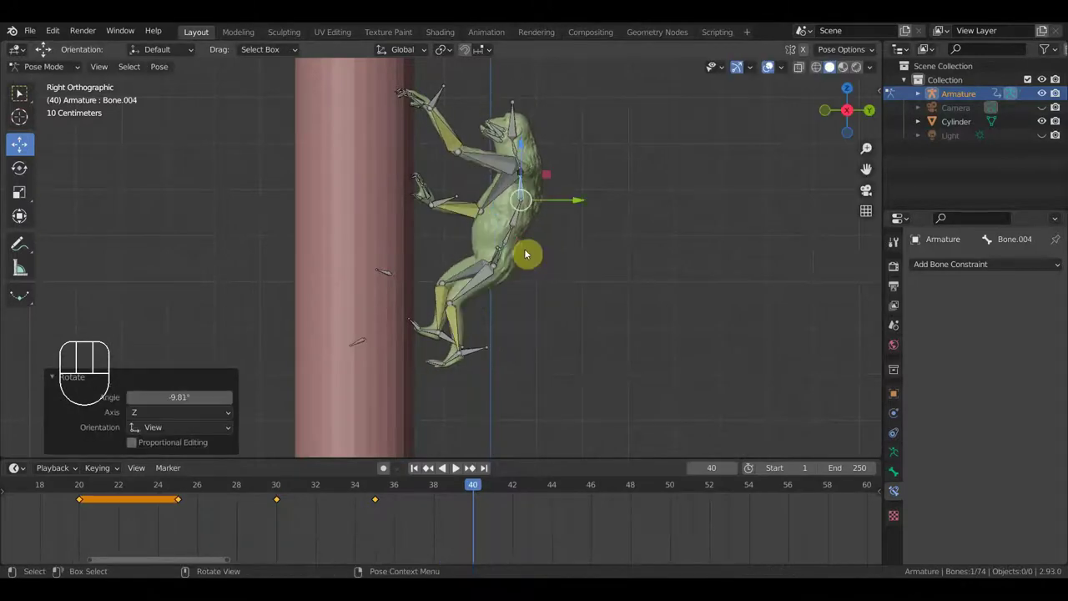
pyautogui.press('a')
pyautogui.press('i')
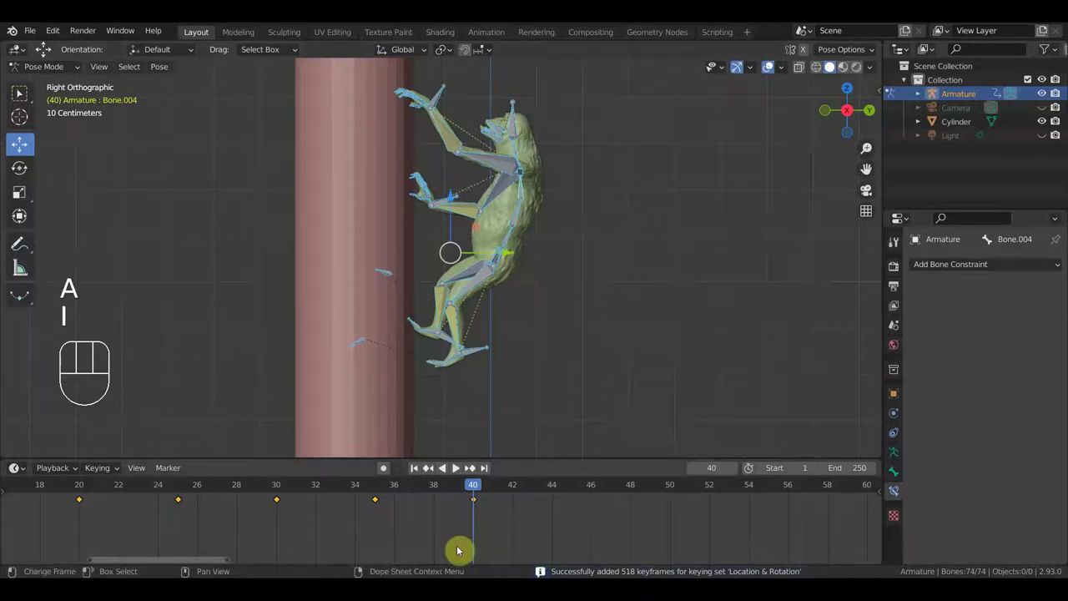
pyautogui.moveTo(465, 490); pyautogui.dragTo(580, 515)
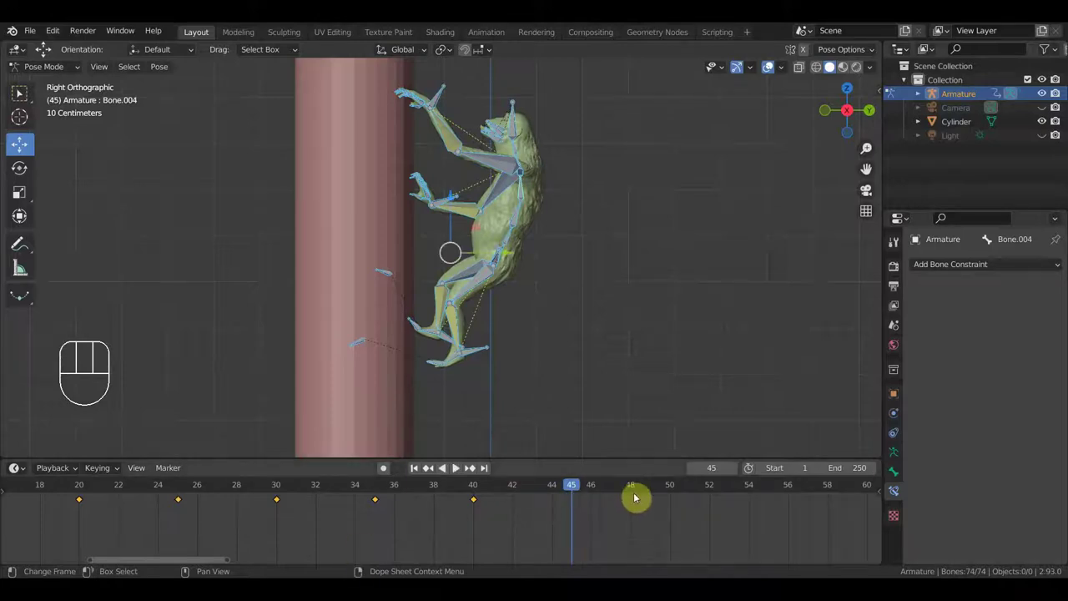
# - Go to frame 50 and move the hip bone from the right side view
pyautogui.click(674, 490)
pyautogui.moveTo(548, 223); pyautogui.dragTo(520, 278)
pyautogui.press('KP_3')
pyautogui.moveTo(471, 285); pyautogui.dragTo(410, 285)
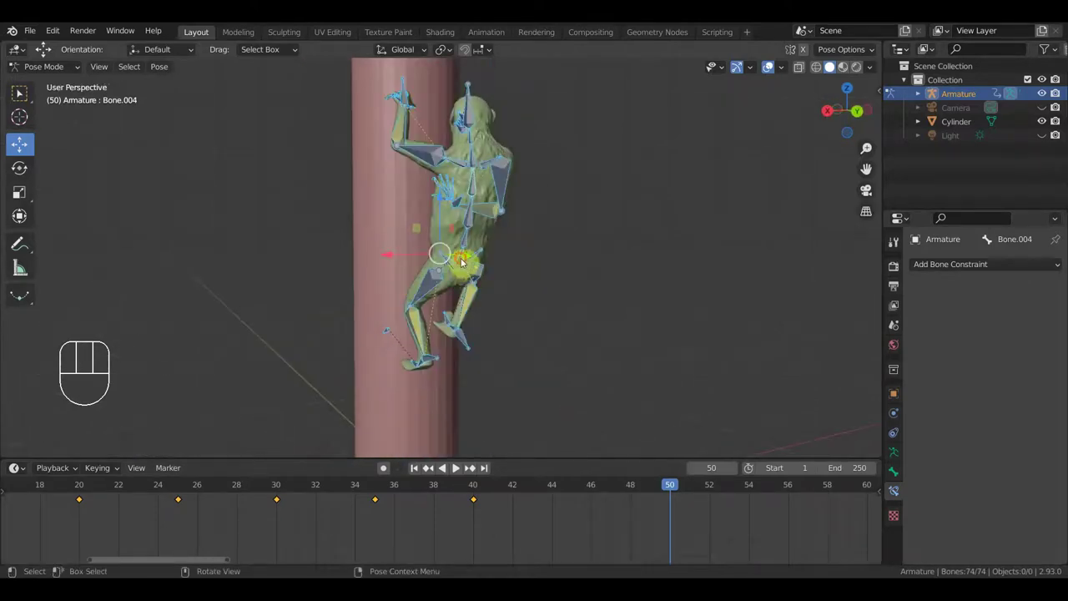
pyautogui.press('KP_3')
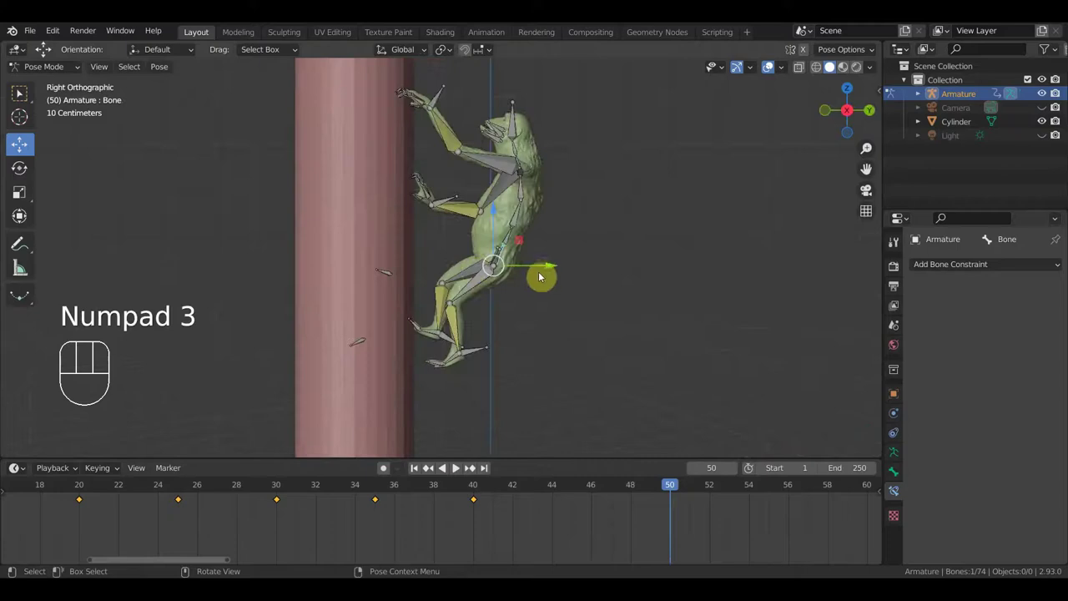
pyautogui.press('g')
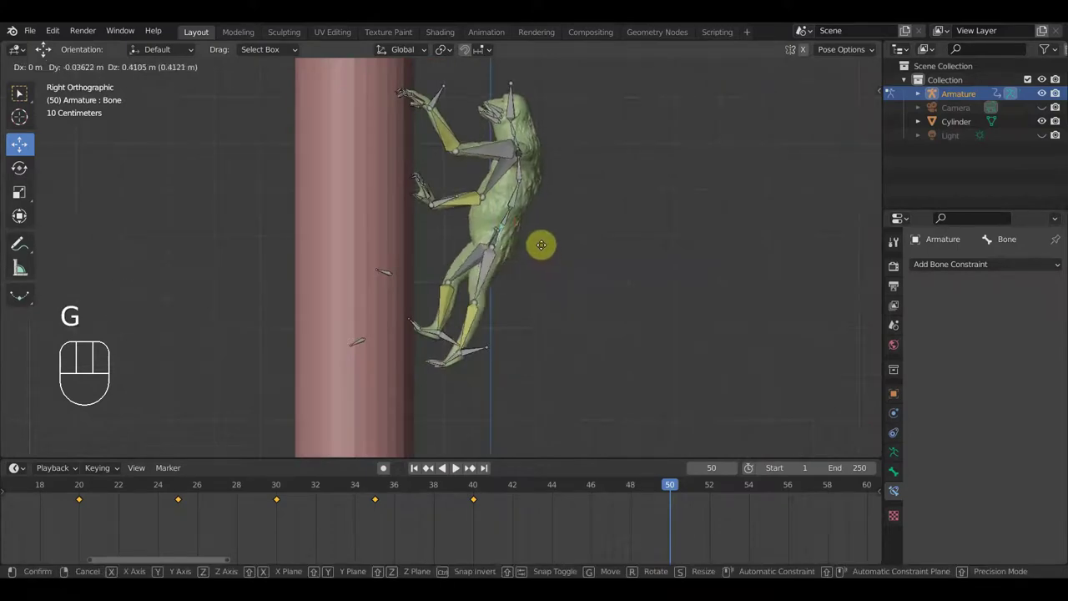
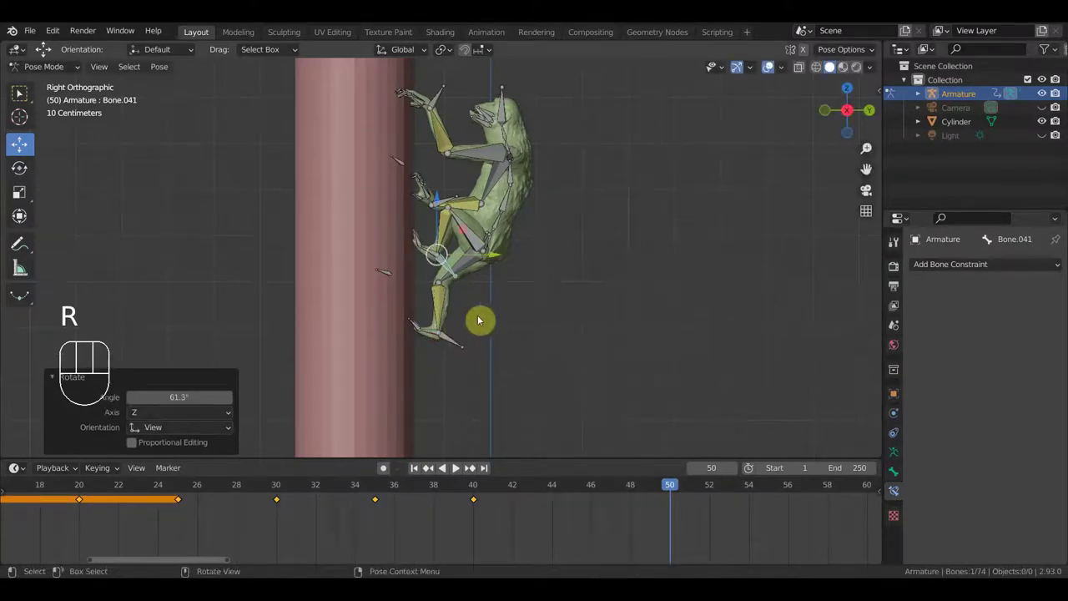
# - Reposition the lower foot control and rotate and raise the hand control
pyautogui.press('g')
pyautogui.click(481, 321)
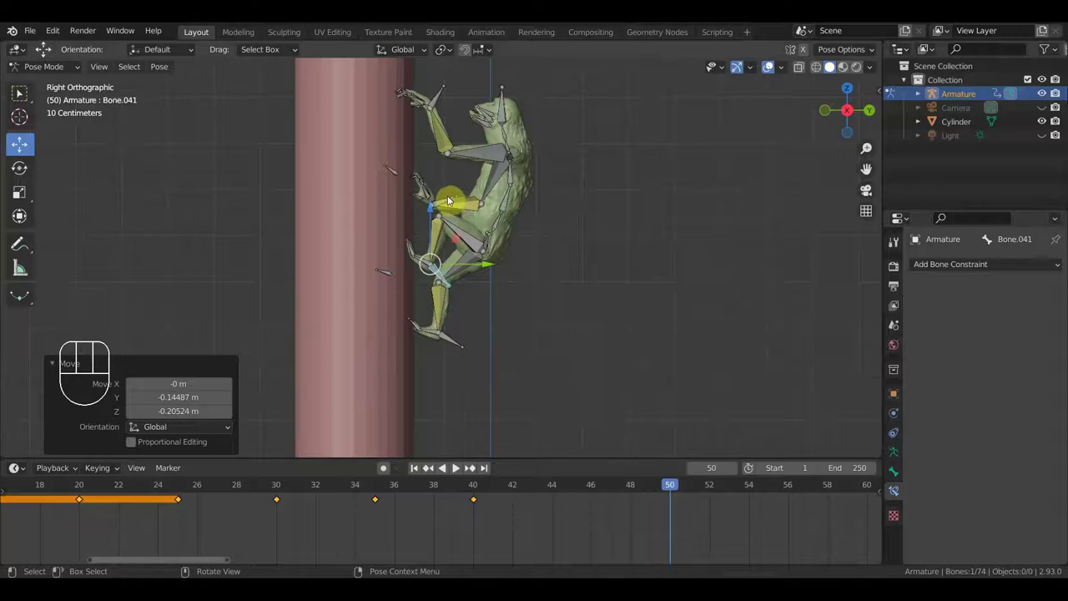
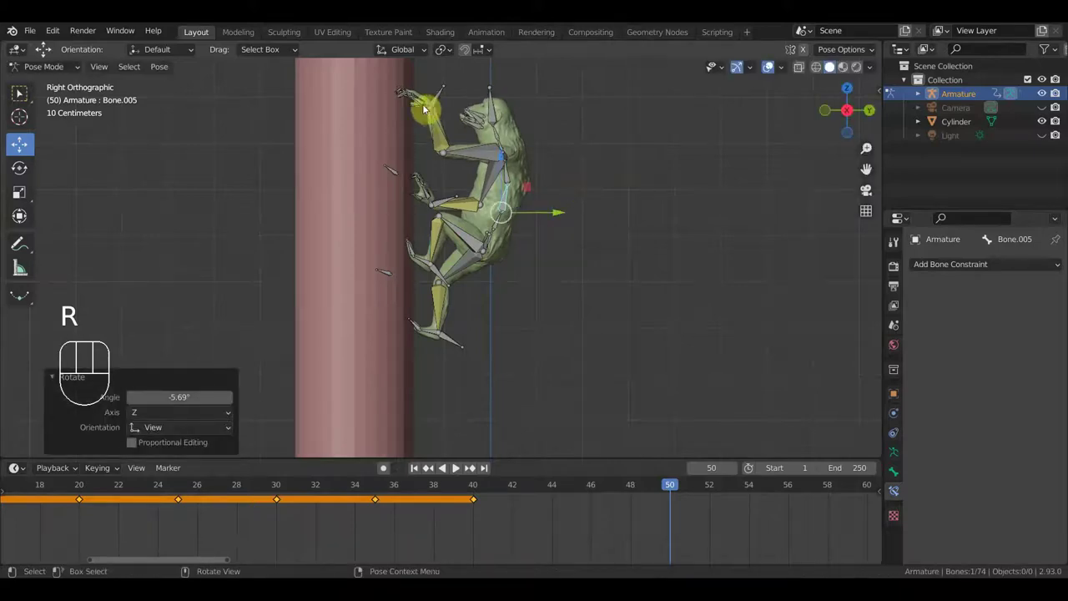
pyautogui.moveTo(441, 126); pyautogui.dragTo(432, 105)
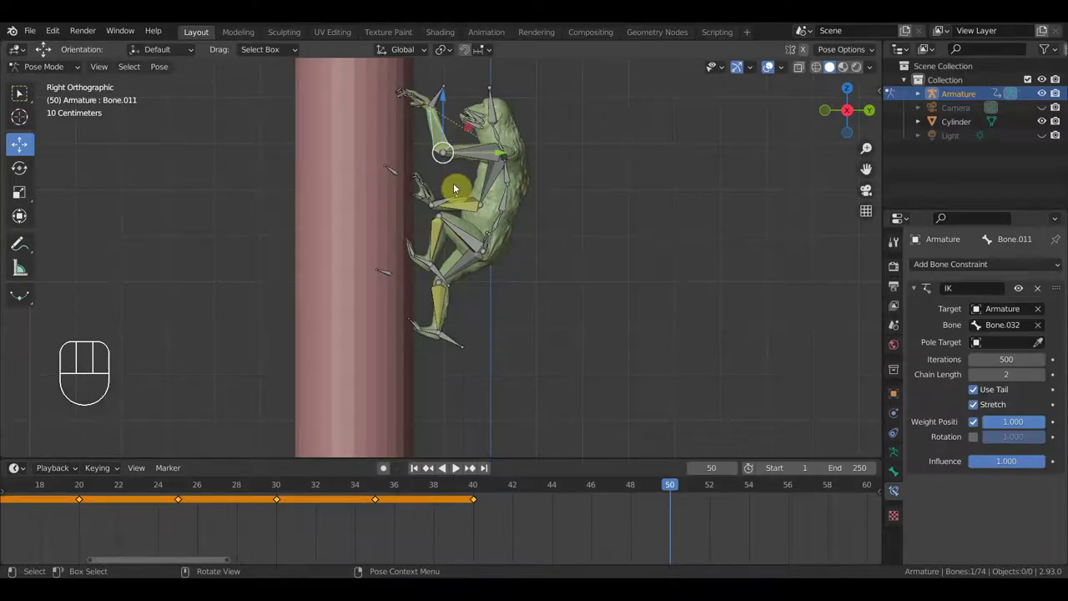
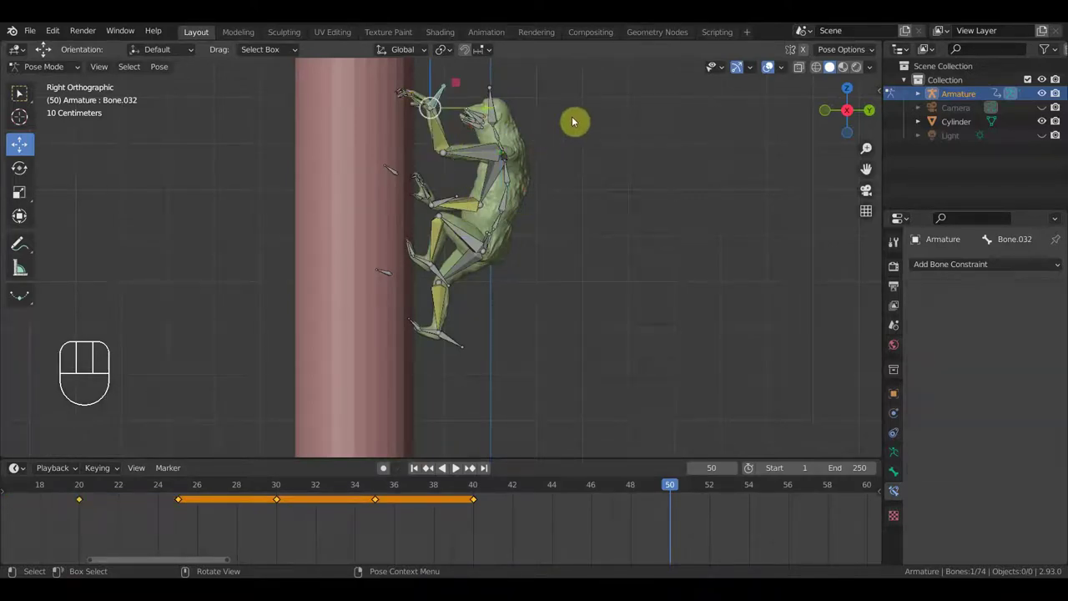
pyautogui.press('r')
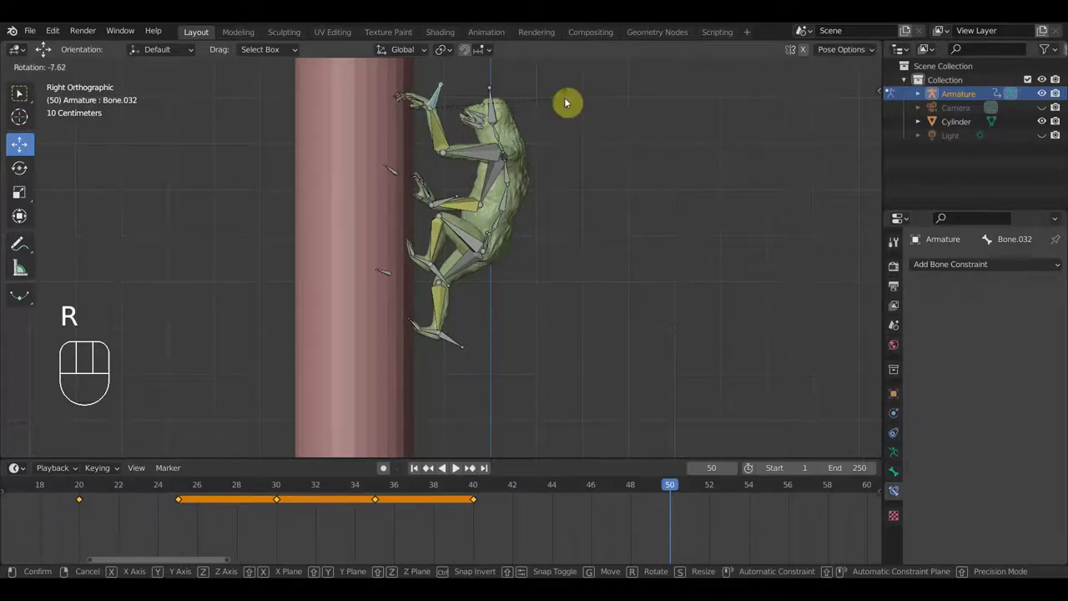
pyautogui.moveTo(561, 241); pyautogui.dragTo(479, 291)
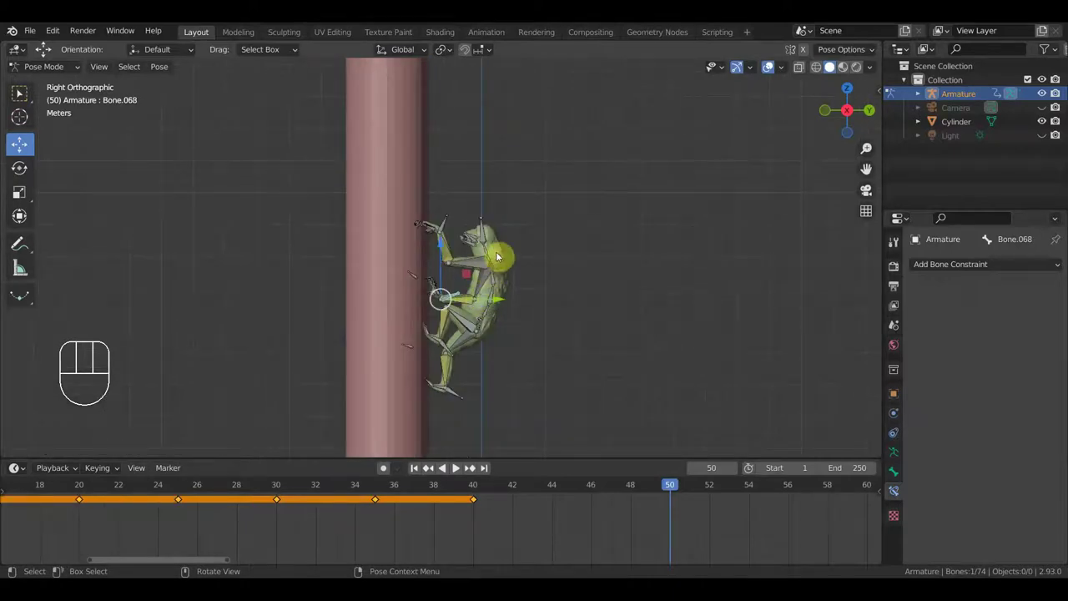
pyautogui.press('g')
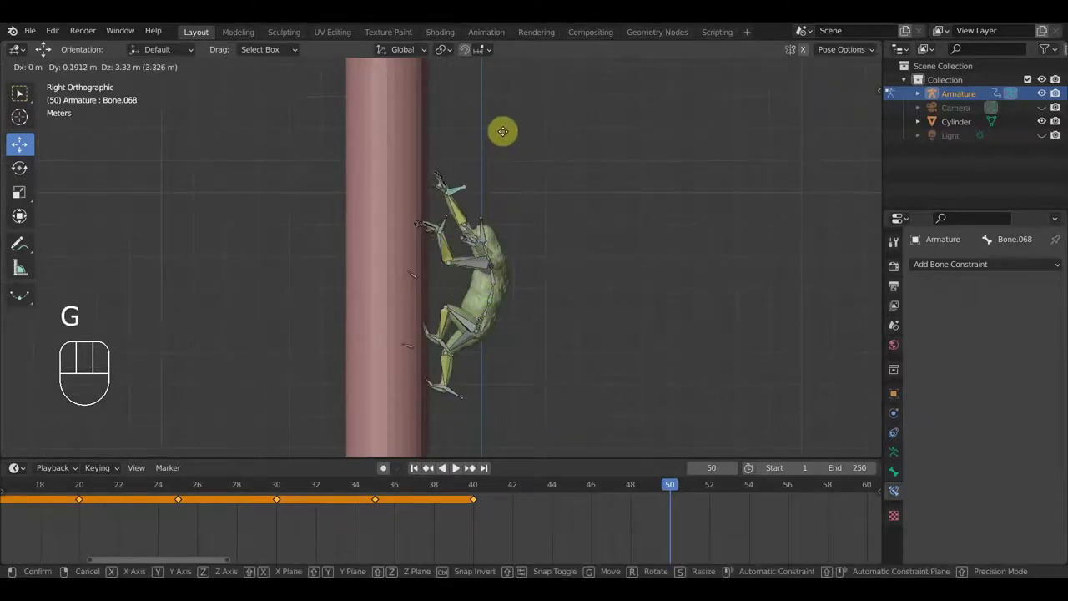
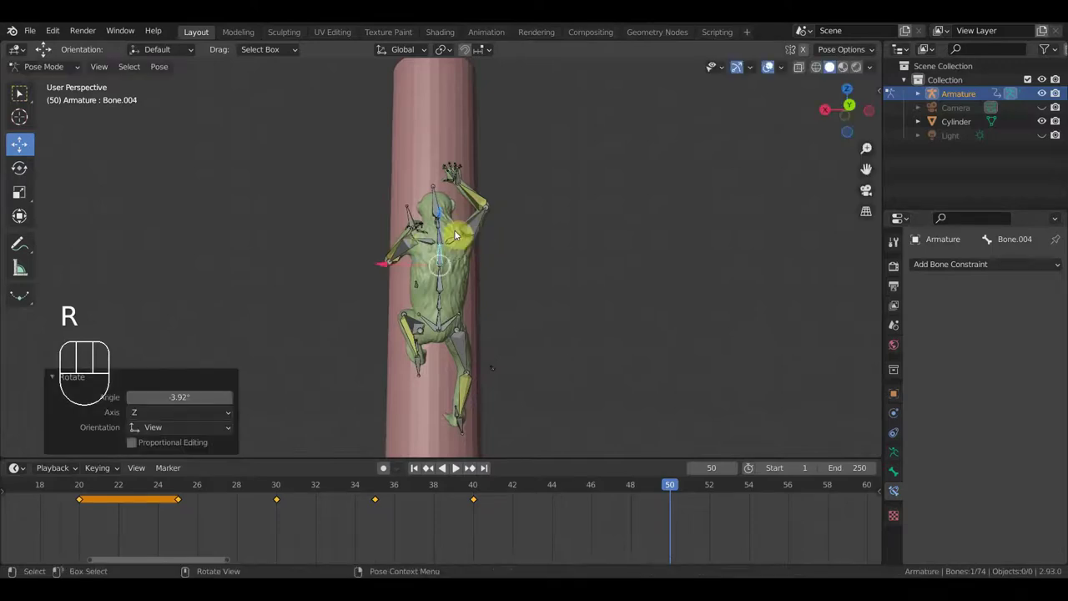
# - Rotate the spine, move the raised hand higher on the pole and rotate the hip bone
pyautogui.moveTo(441, 237); pyautogui.dragTo(514, 245)
pyautogui.press('r')
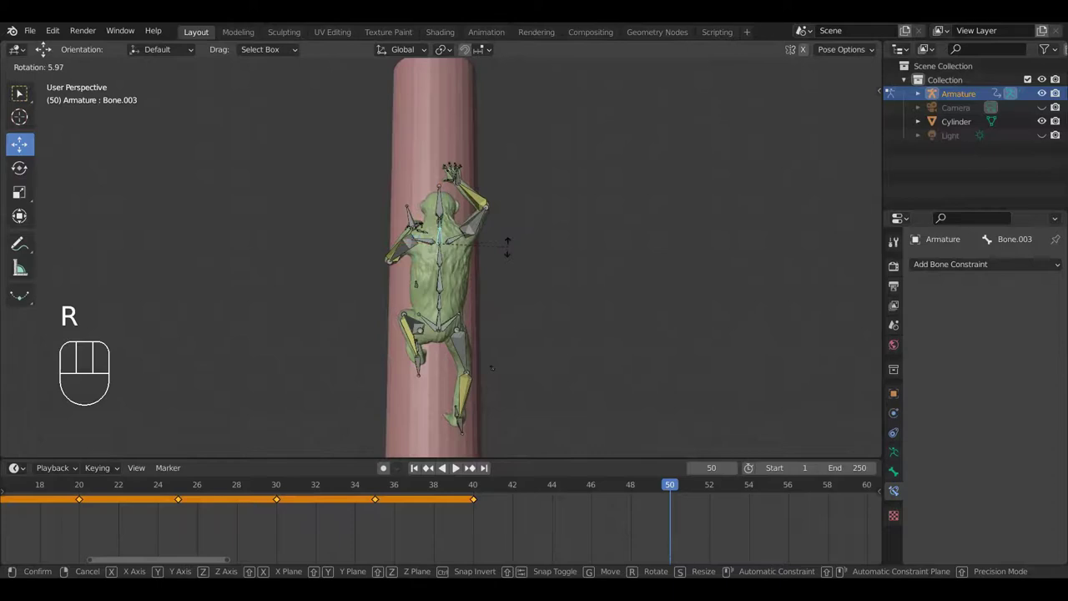
pyautogui.click(510, 252)
pyautogui.moveTo(516, 261); pyautogui.dragTo(644, 284)
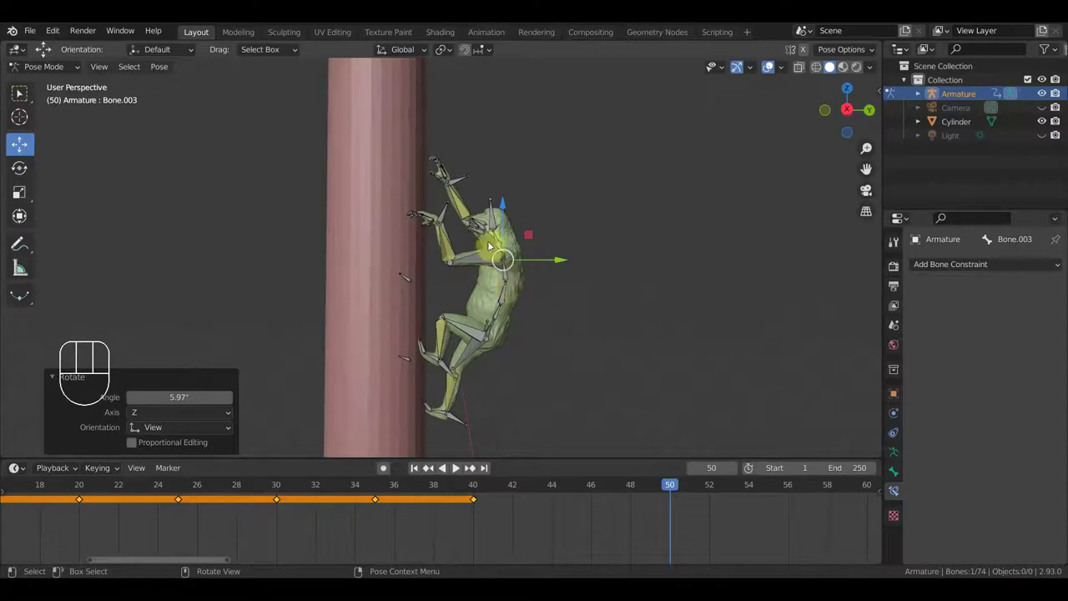
pyautogui.click(462, 182)
pyautogui.press('g')
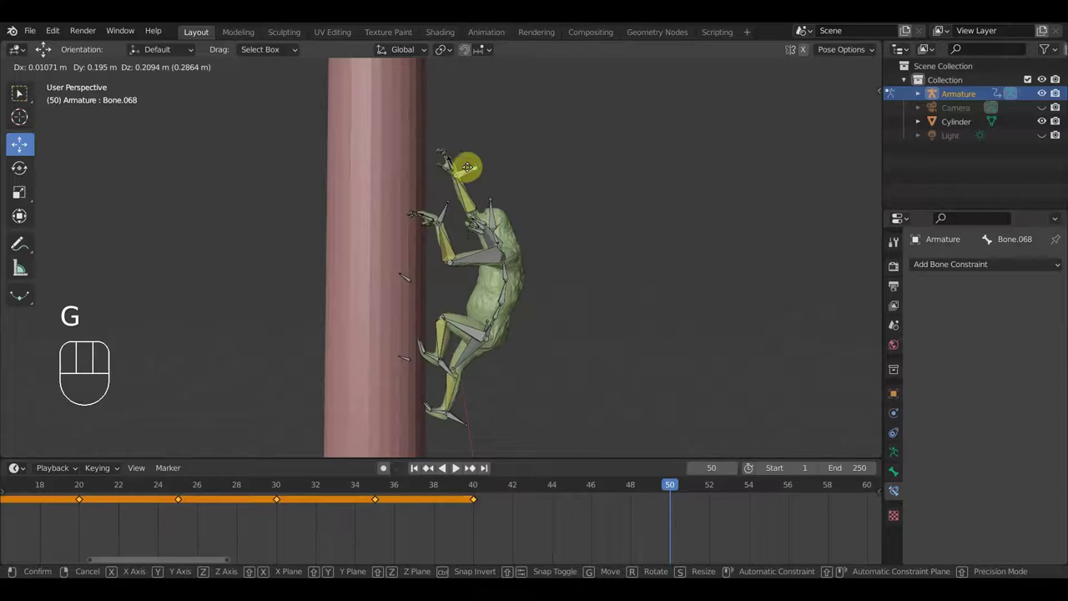
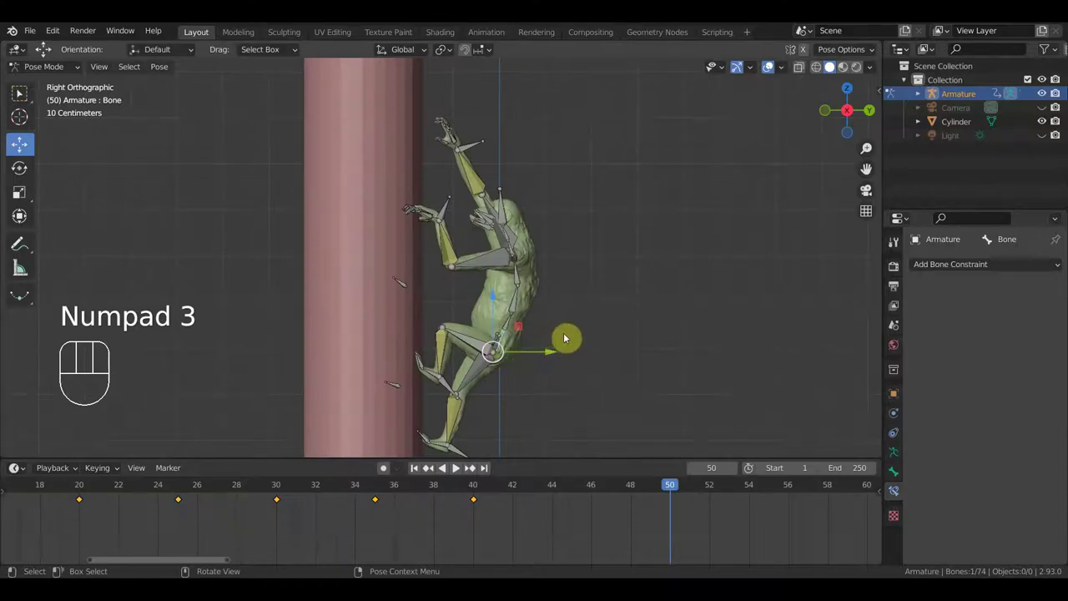
pyautogui.press('r')
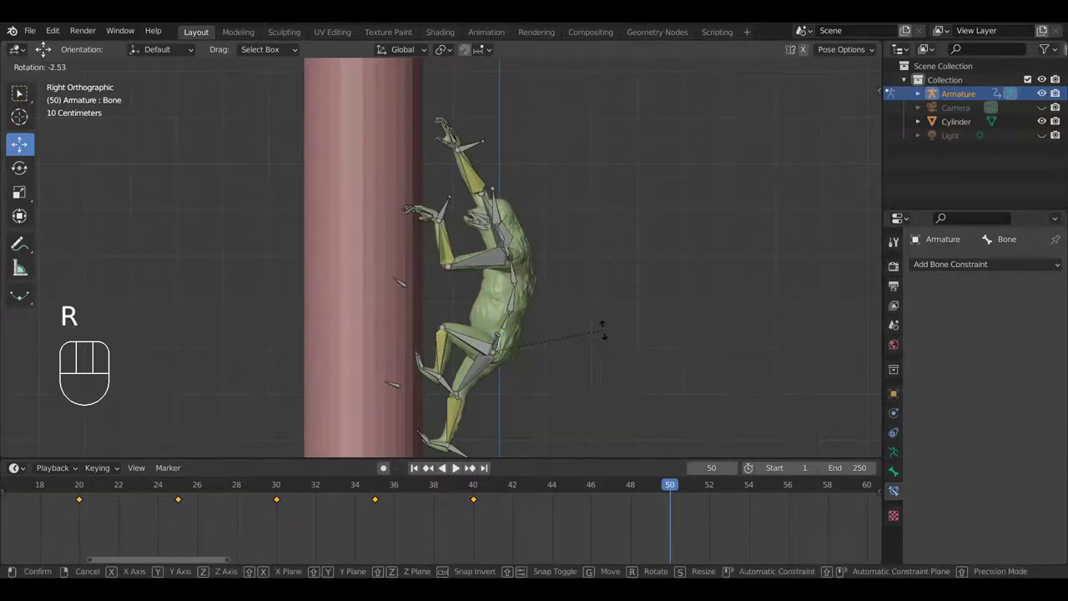
pyautogui.click(606, 334)
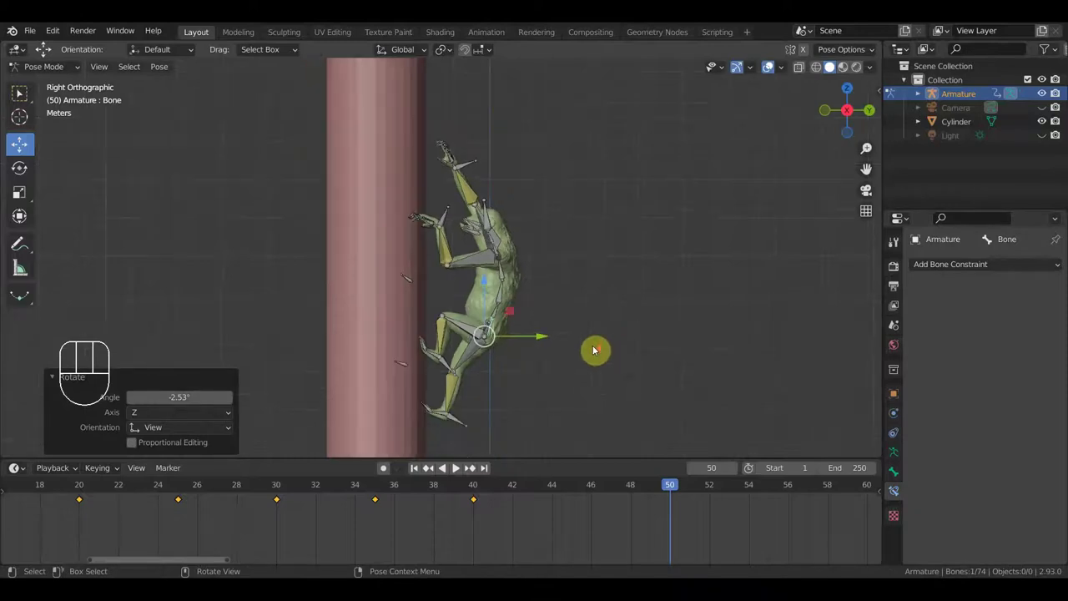
# - Keyframe all bones at frame 50 and scrub back to frame 45
pyautogui.press('a')
pyautogui.press('i')
pyautogui.moveTo(671, 487); pyautogui.dragTo(575, 487)
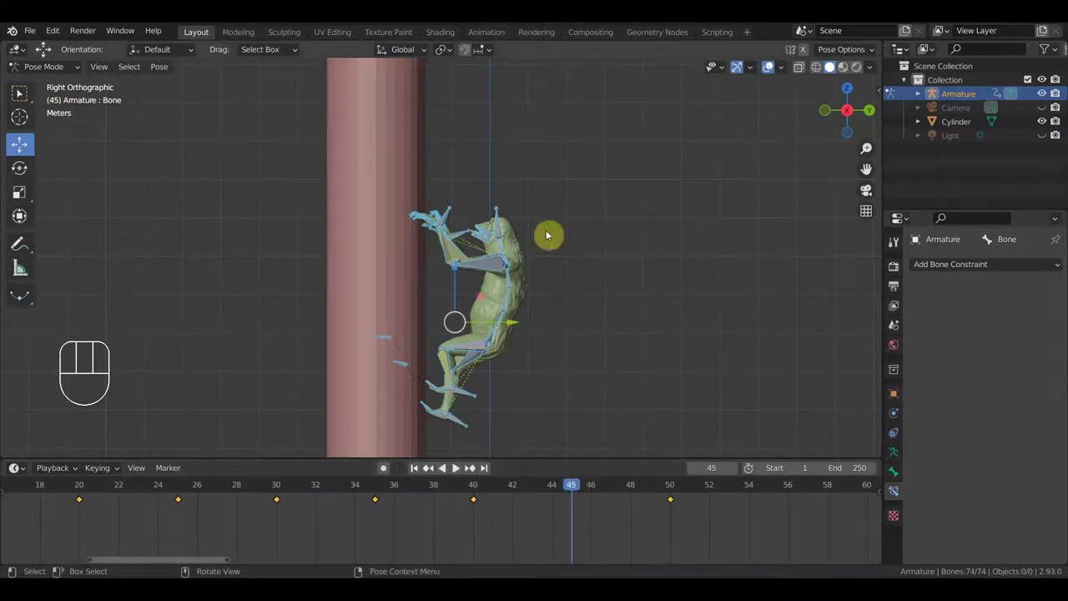
pyautogui.moveTo(596, 284); pyautogui.dragTo(593, 284)
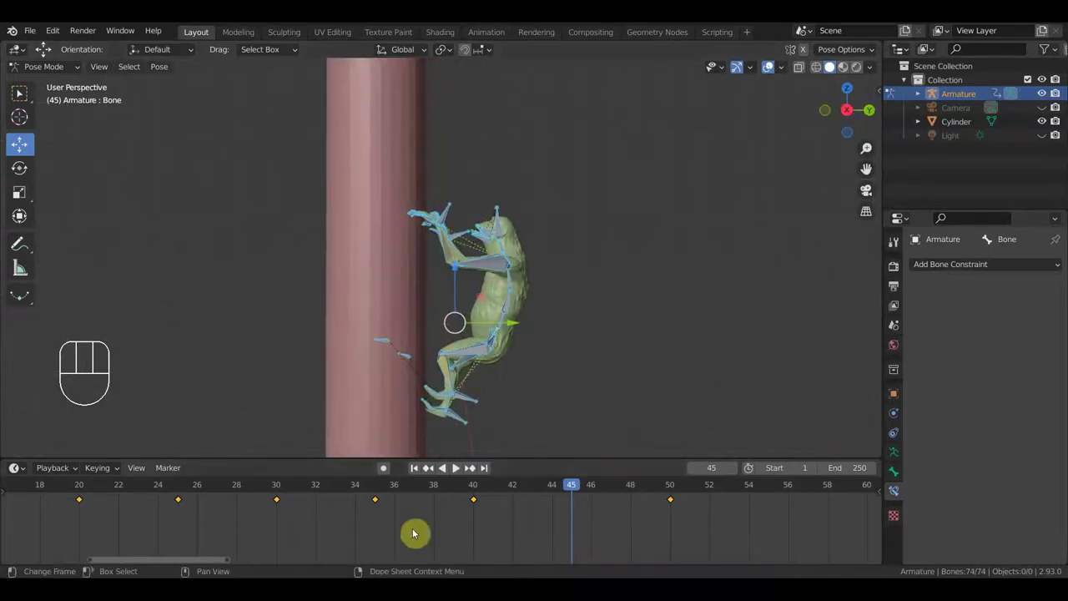
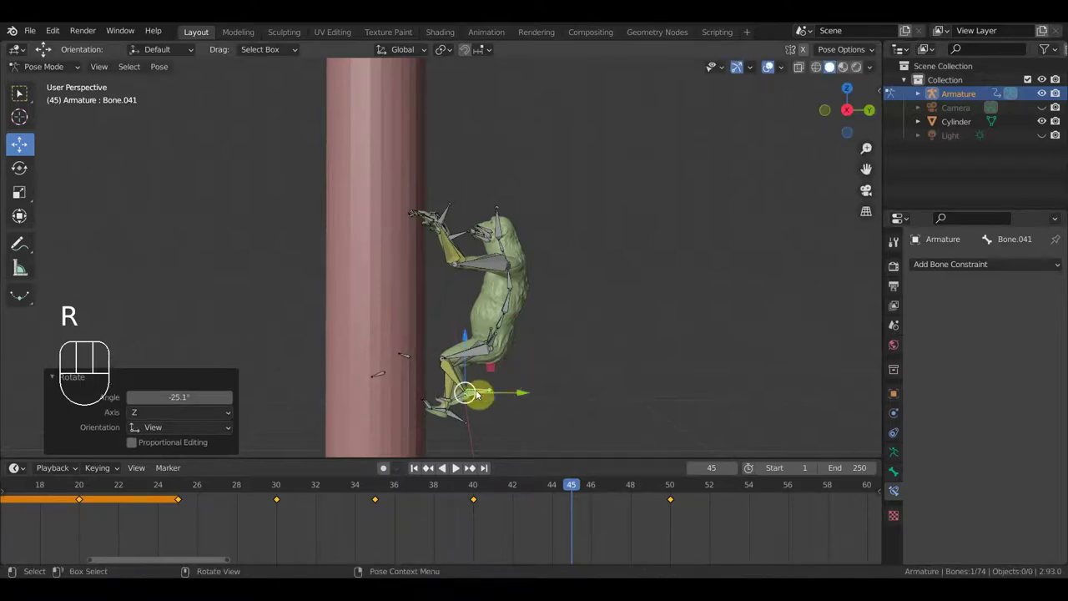
# - Shift the lower foot and raised hand controls for the in-between pose and keyframe all bones at frame 45
pyautogui.press('g')
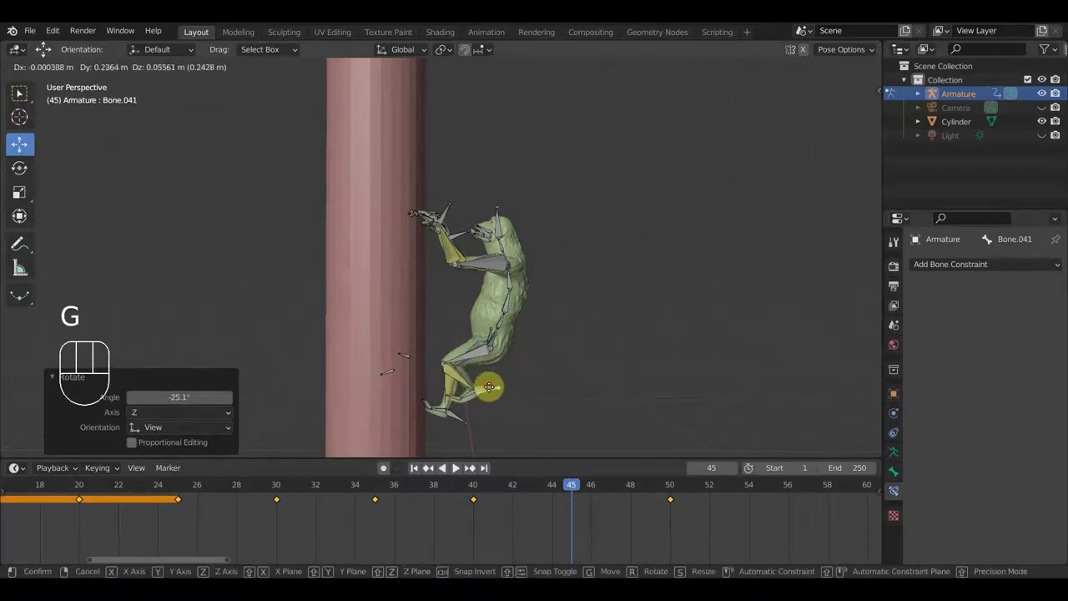
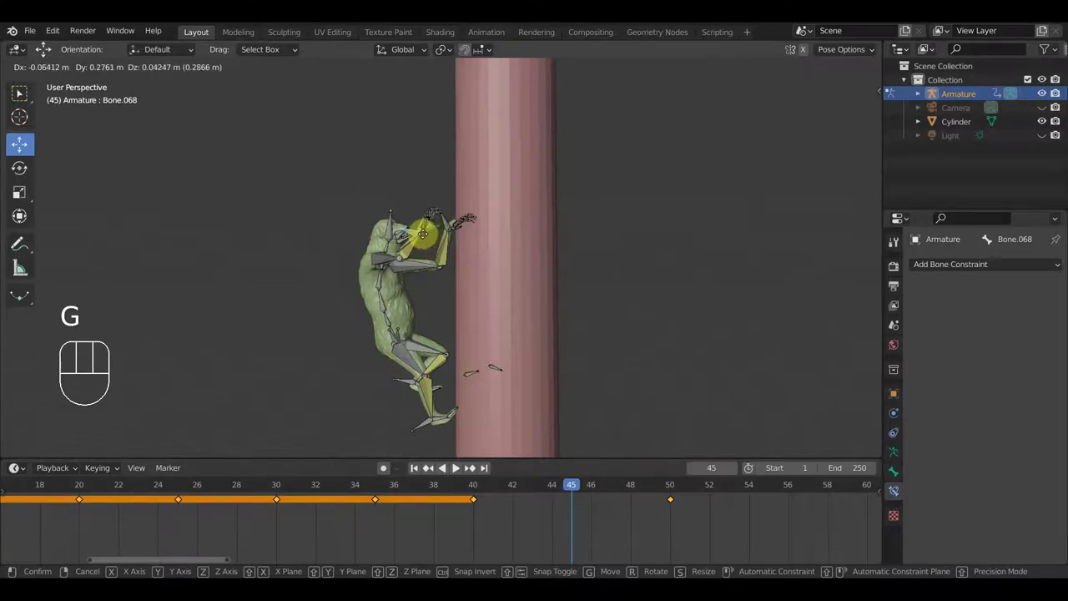
pyautogui.click(425, 231)
pyautogui.moveTo(549, 259); pyautogui.dragTo(608, 204)
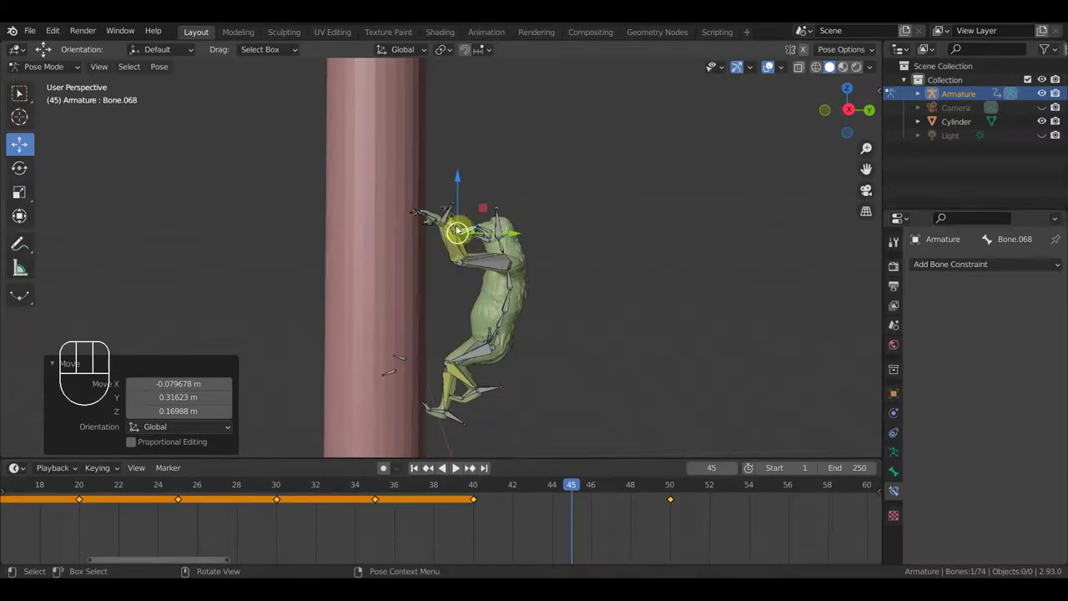
pyautogui.scroll(3)
pyautogui.moveTo(442, 246); pyautogui.dragTo(493, 220)
pyautogui.moveTo(496, 229); pyautogui.dragTo(702, 236)
pyautogui.moveTo(555, 331); pyautogui.dragTo(533, 327)
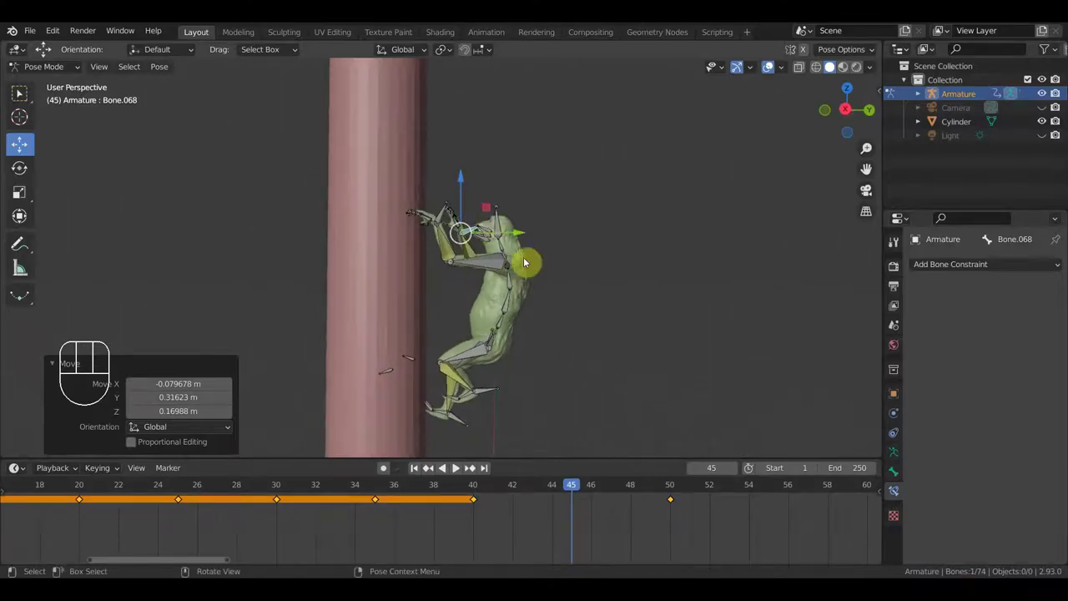
pyautogui.press('a')
pyautogui.press('i')
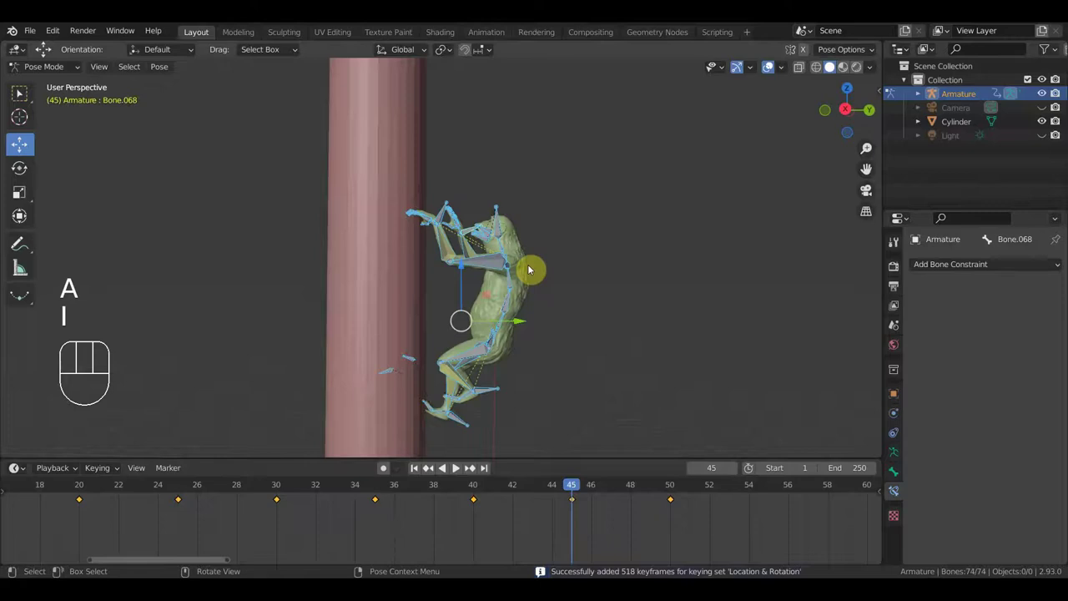
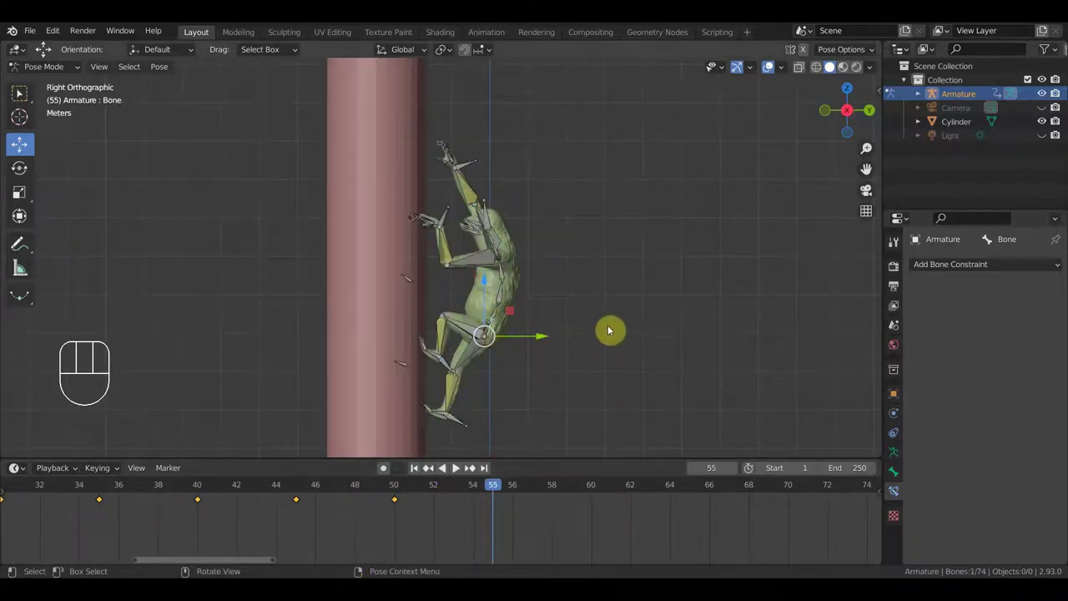
# - At frame 55 move the hip bone along one axis from side view
pyautogui.press('KP_3')
pyautogui.press('g')
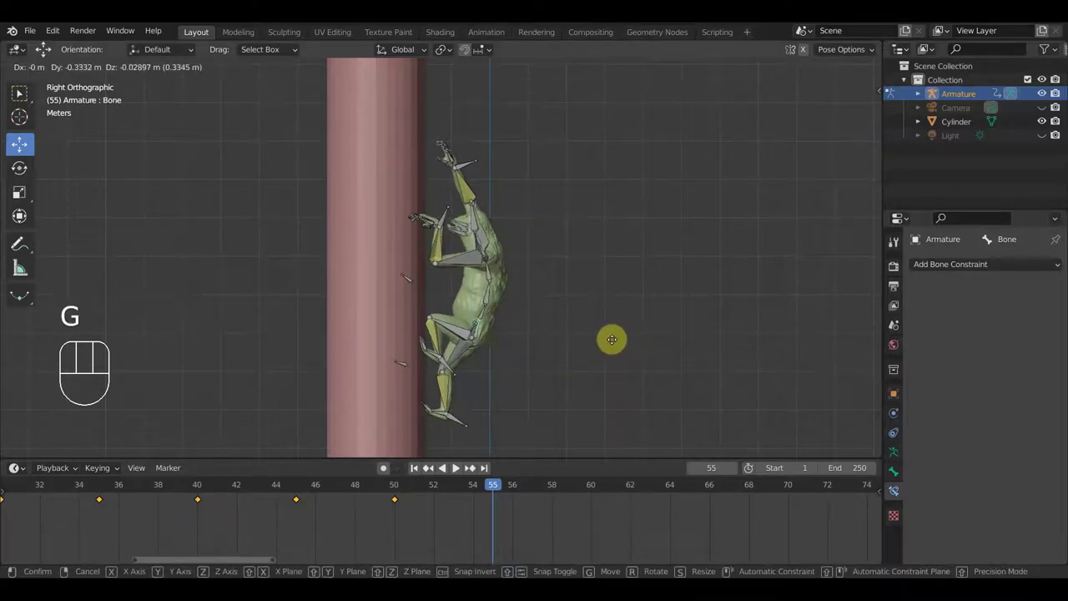
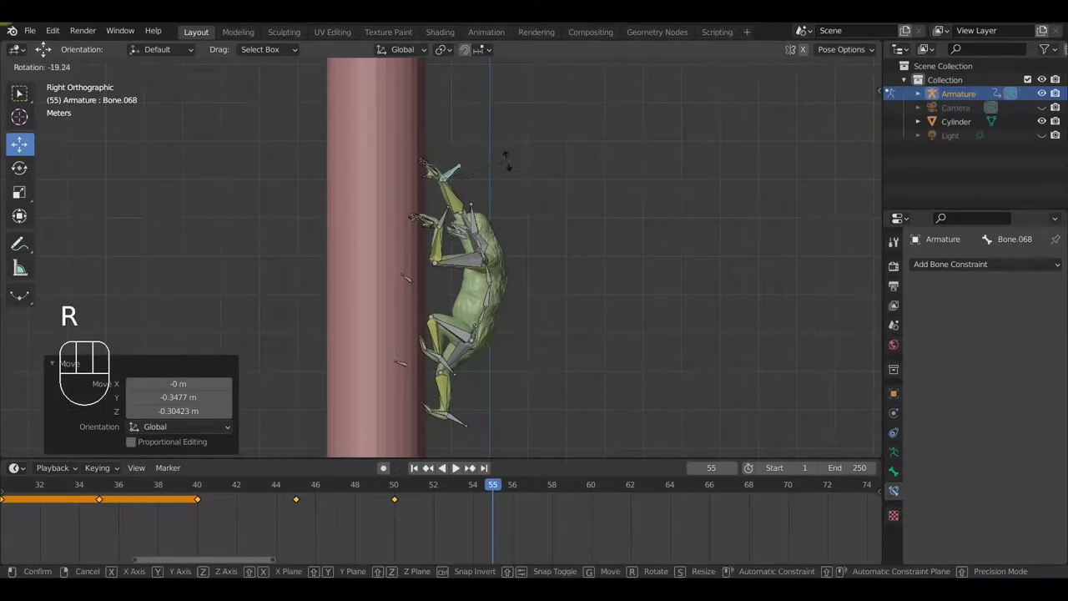
pyautogui.moveTo(496, 190); pyautogui.dragTo(368, 183)
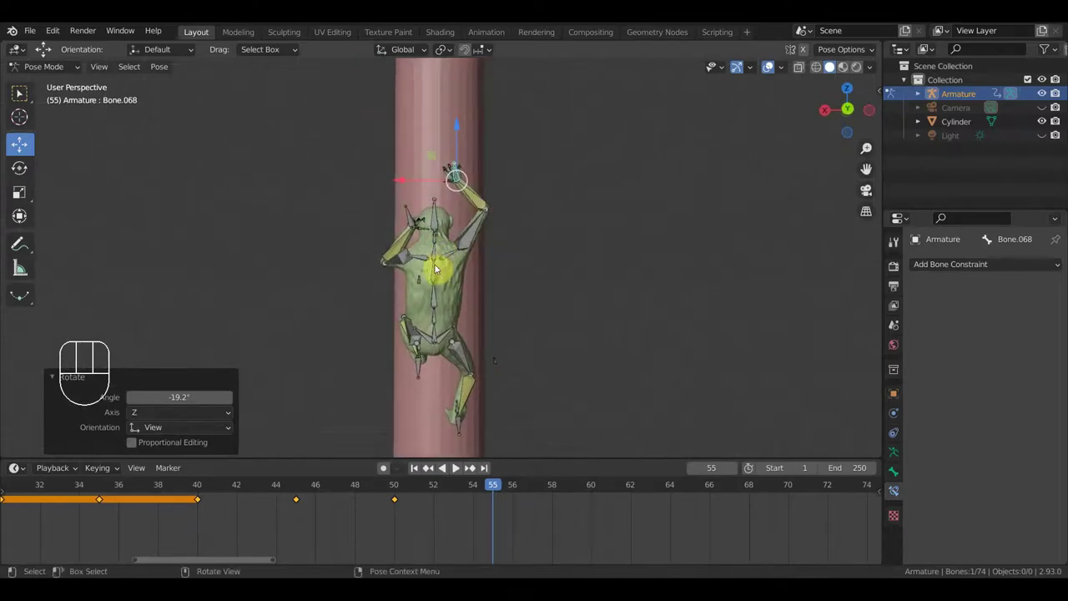
pyautogui.moveTo(438, 278); pyautogui.dragTo(451, 335)
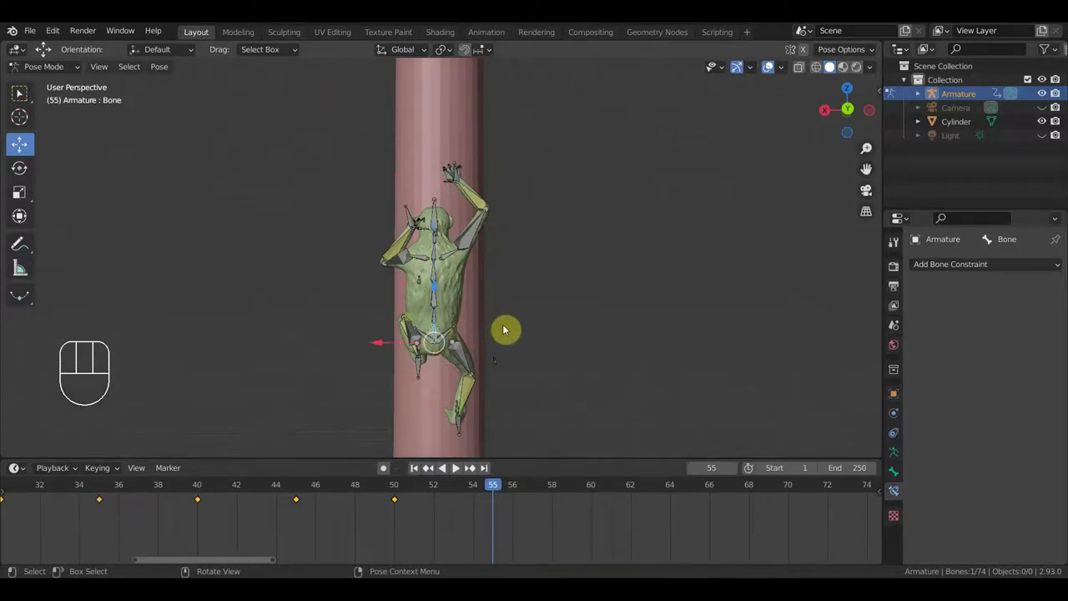
# - Rotate the pelvis and upper spine bones and inspect the pose from several angles
pyautogui.press('r')
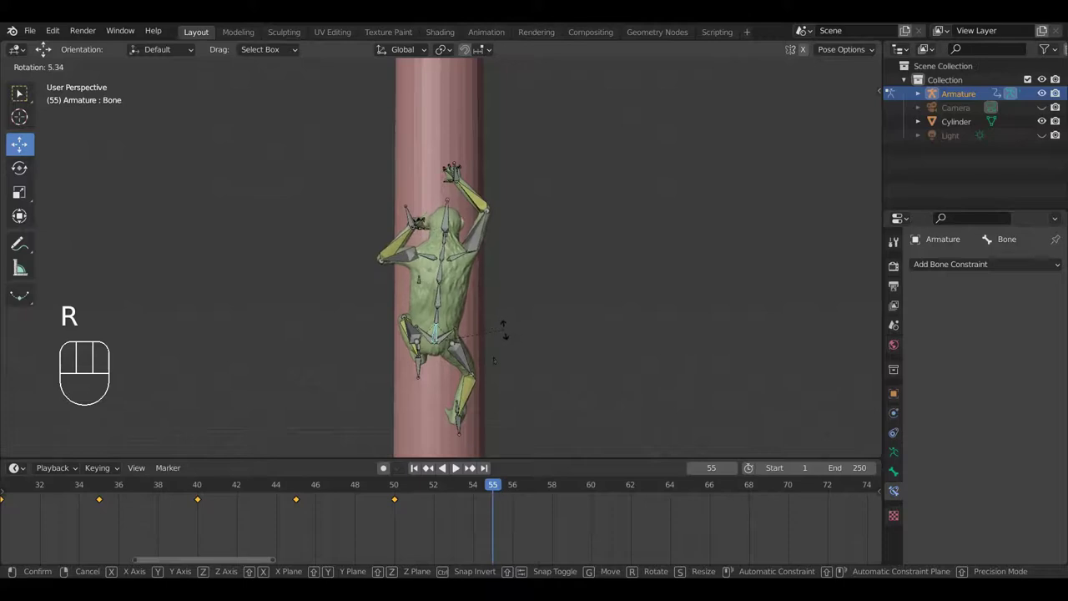
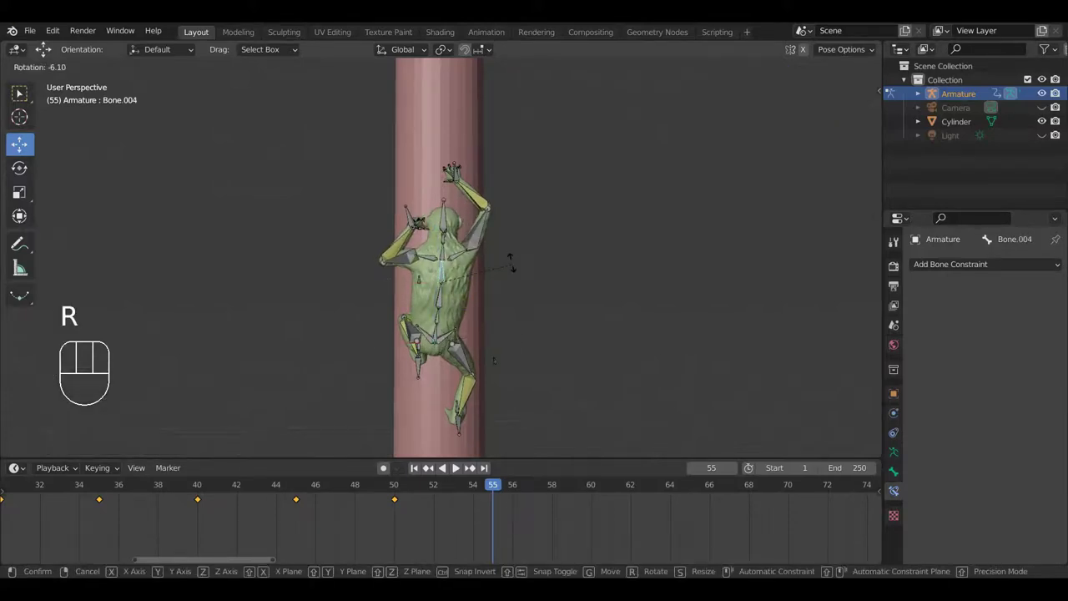
pyautogui.click(510, 259)
pyautogui.moveTo(520, 276); pyautogui.dragTo(682, 268)
pyautogui.moveTo(568, 313); pyautogui.dragTo(456, 325)
pyautogui.click(459, 331)
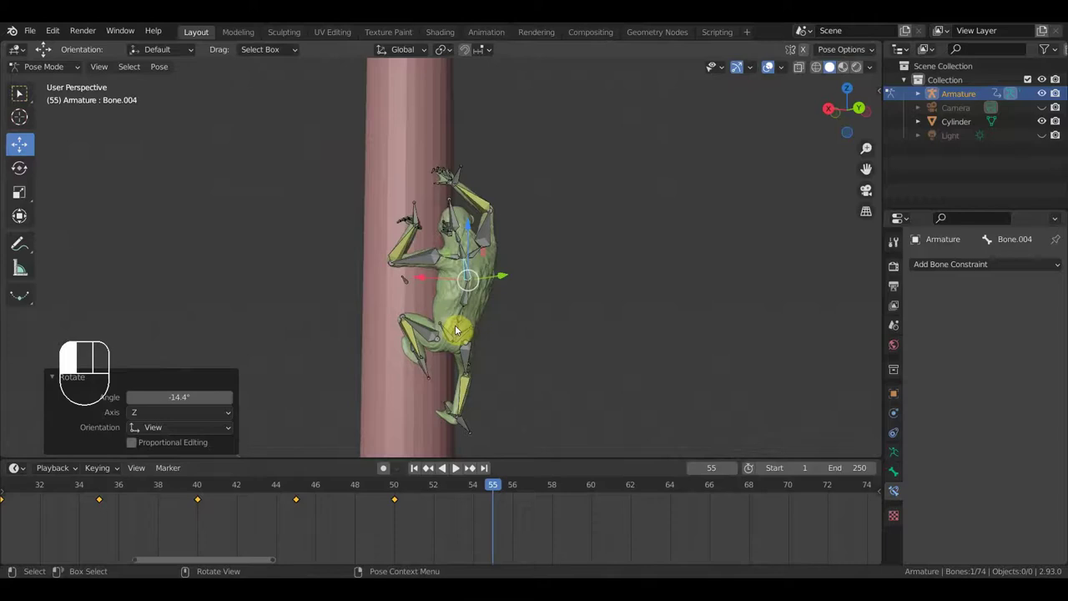
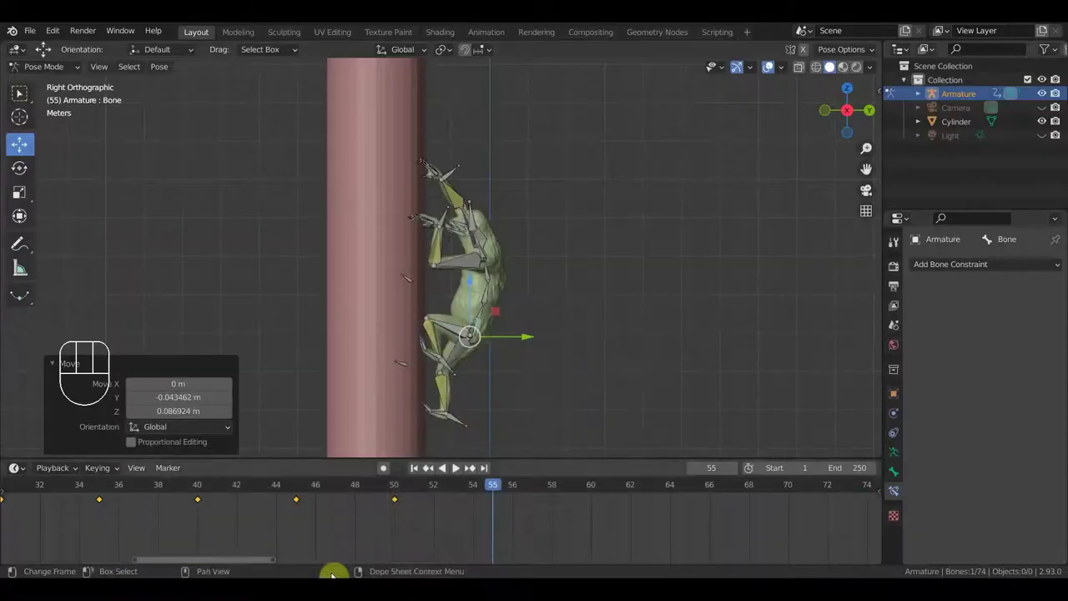
pyautogui.moveTo(571, 309); pyautogui.dragTo(429, 314)
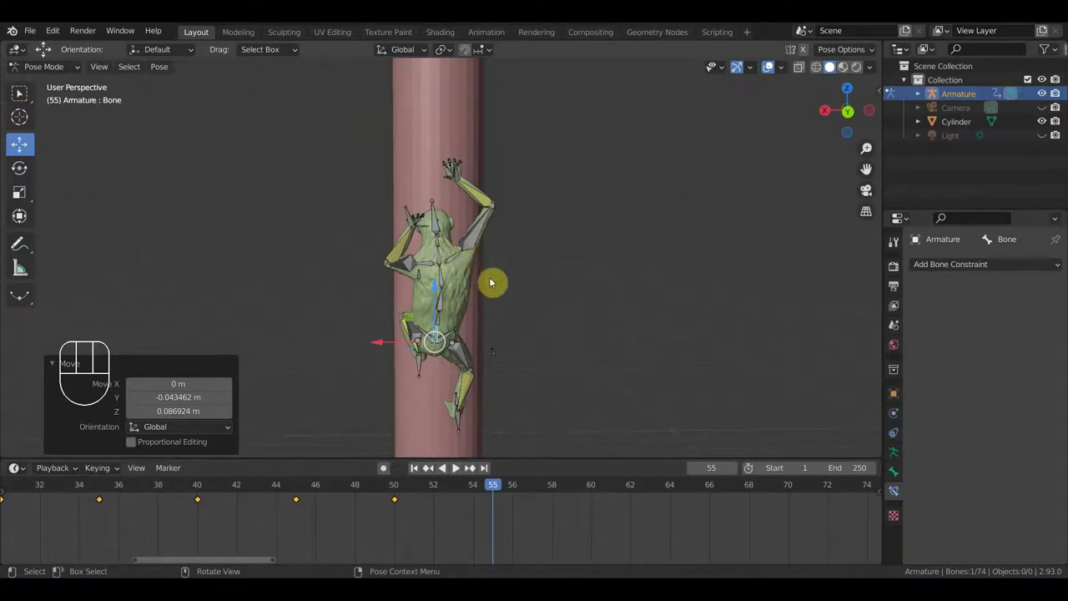
pyautogui.middleClick(493, 286)
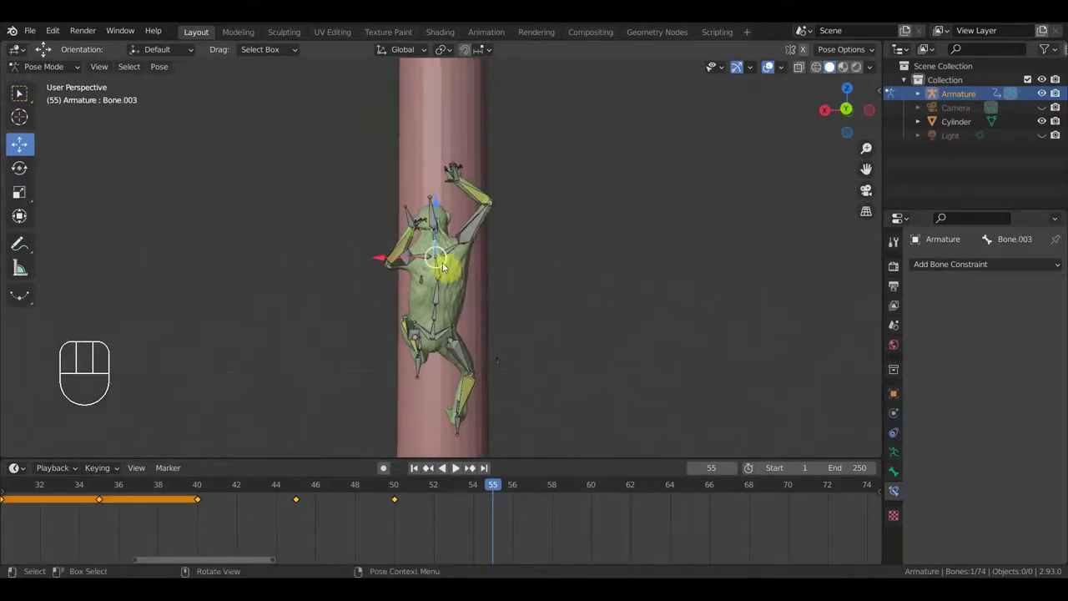
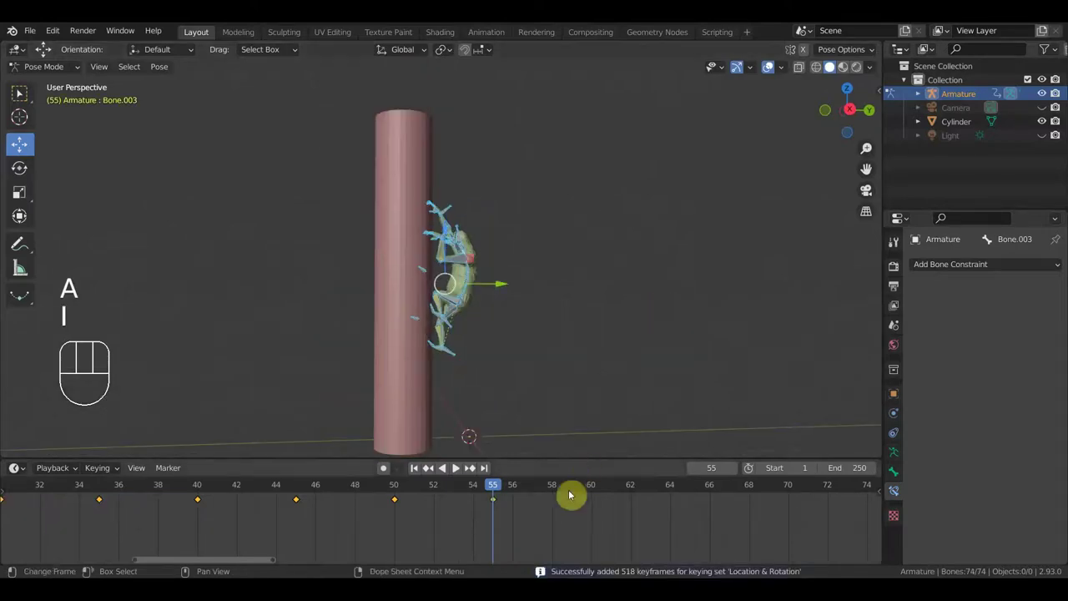
# - Go to frame 60 and move the root bone slightly upward from side view, checking the pose
pyautogui.click(594, 487)
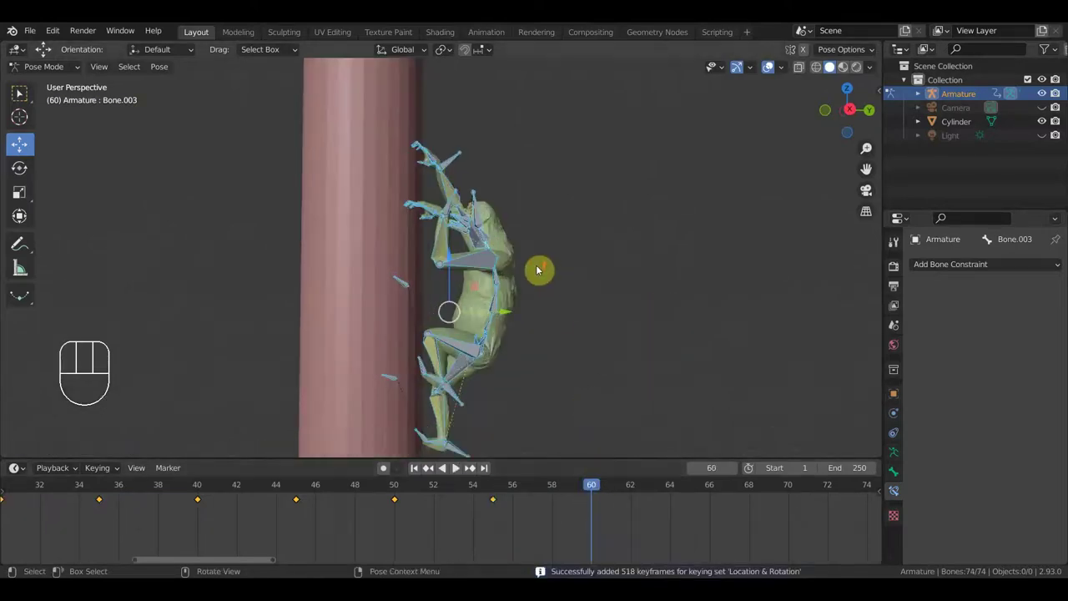
pyautogui.moveTo(559, 486); pyautogui.dragTo(596, 513)
pyautogui.moveTo(521, 354); pyautogui.dragTo(426, 352)
pyautogui.moveTo(457, 330); pyautogui.dragTo(487, 329)
pyautogui.press('KP_3')
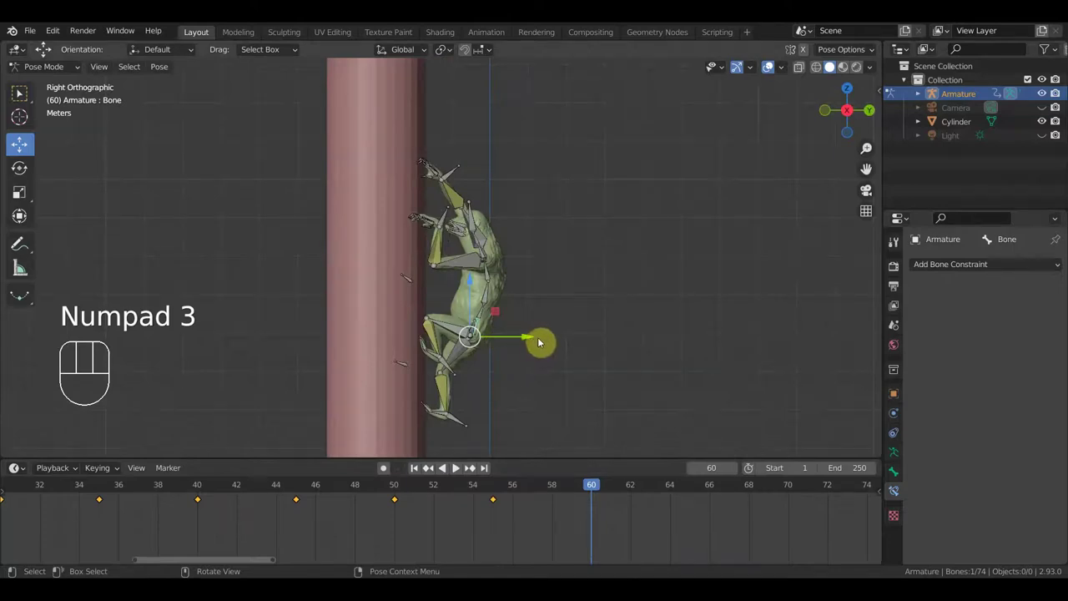
pyautogui.press('g')
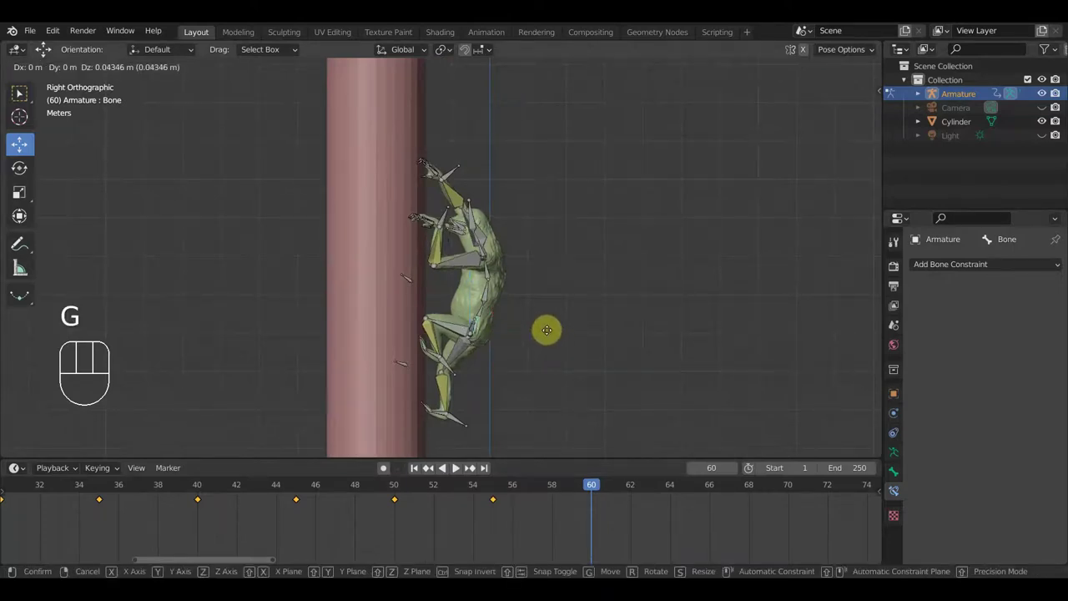
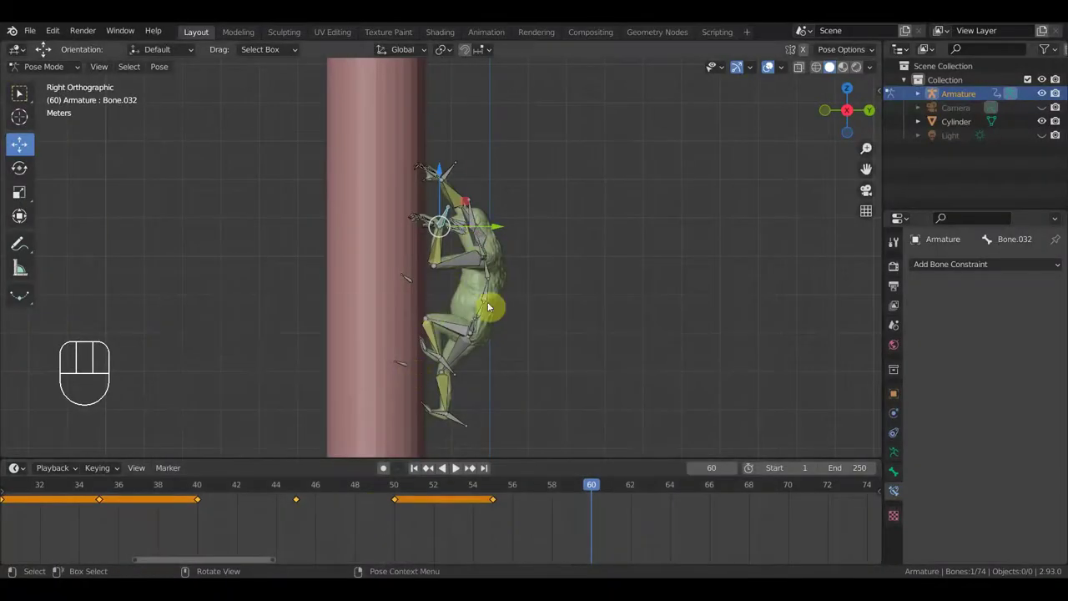
pyautogui.moveTo(489, 327); pyautogui.dragTo(516, 324)
pyautogui.moveTo(498, 337); pyautogui.dragTo(495, 341)
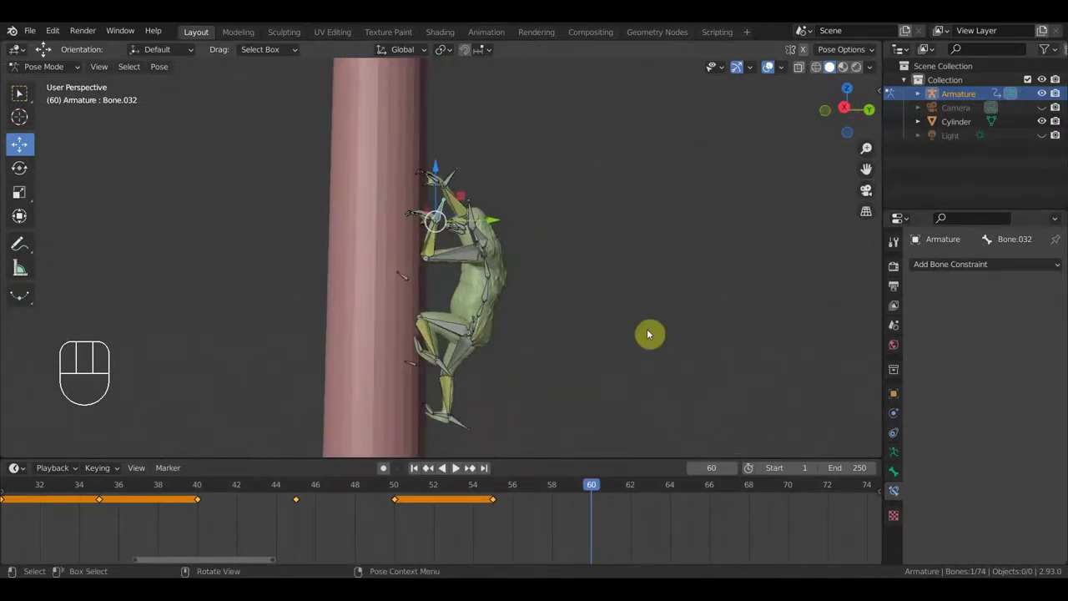
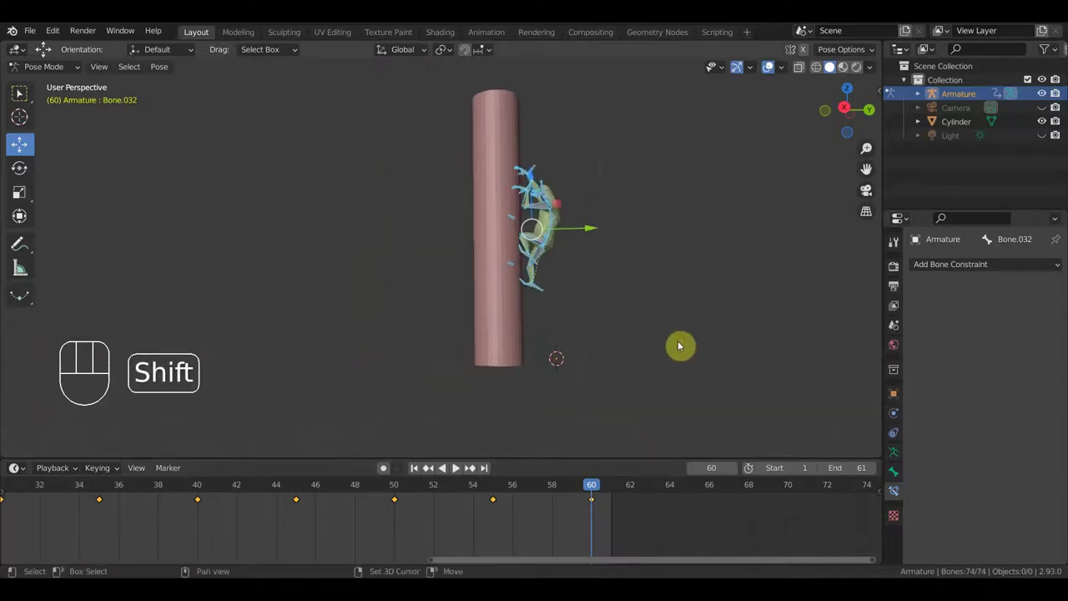
# - Hide the bones and overlays in Right view and play the 61-frame climb
pyautogui.press('KP_3')
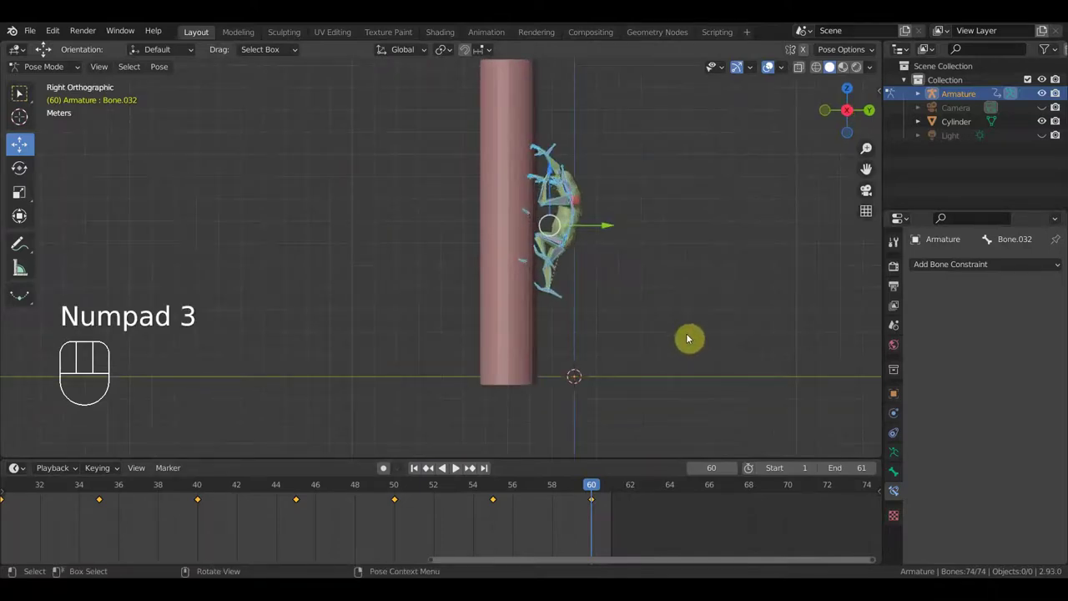
pyautogui.click(774, 69)
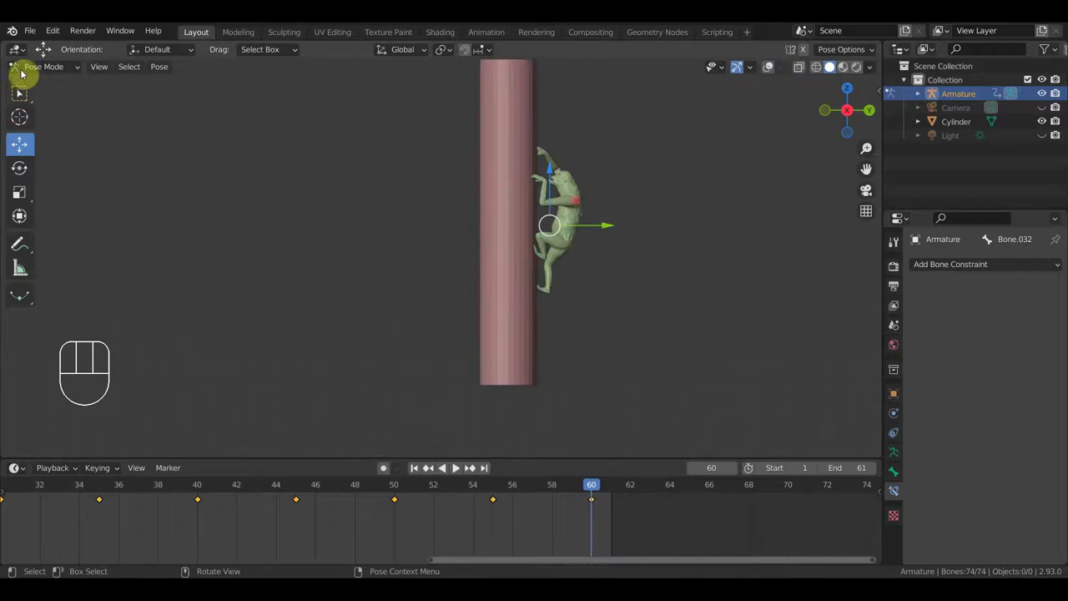
pyautogui.press('space')
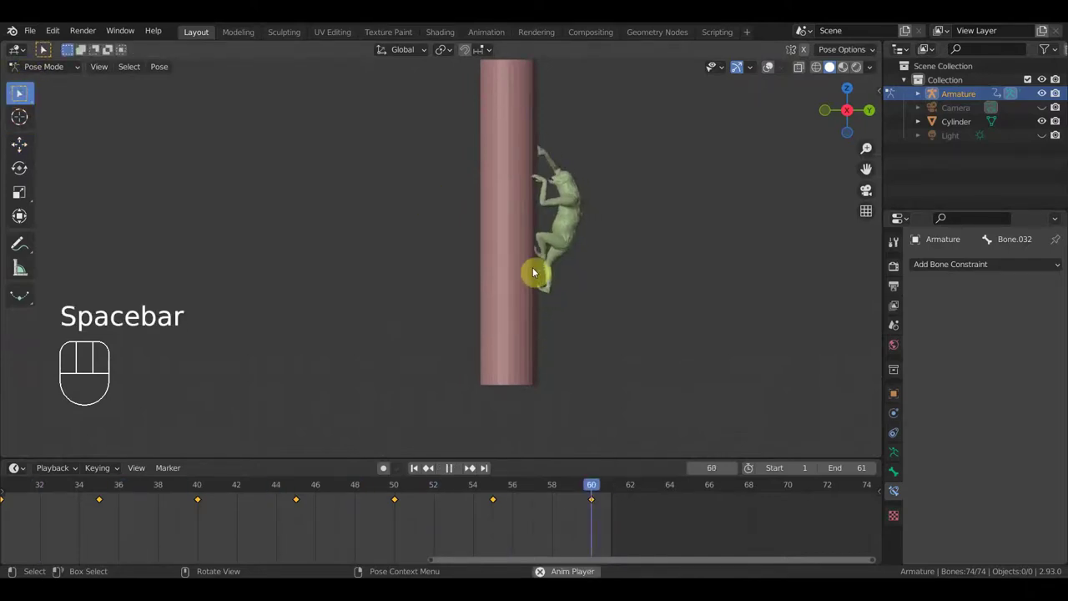
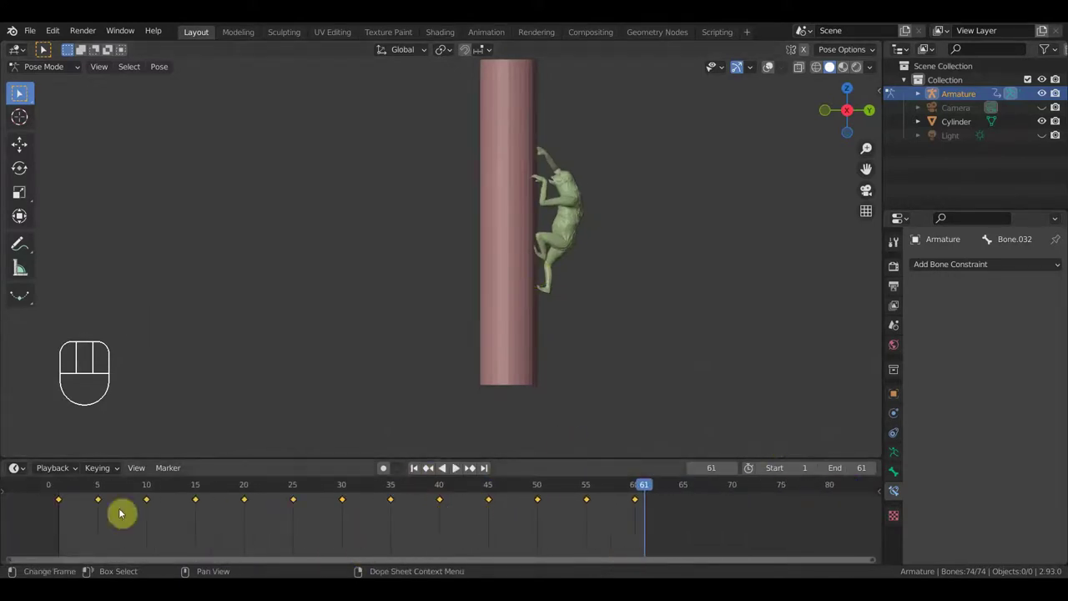
# - Compare frames 1 and 60, then duplicate the frame-1 keyframes onto frame 60 with Shift+D
pyautogui.click(61, 484)
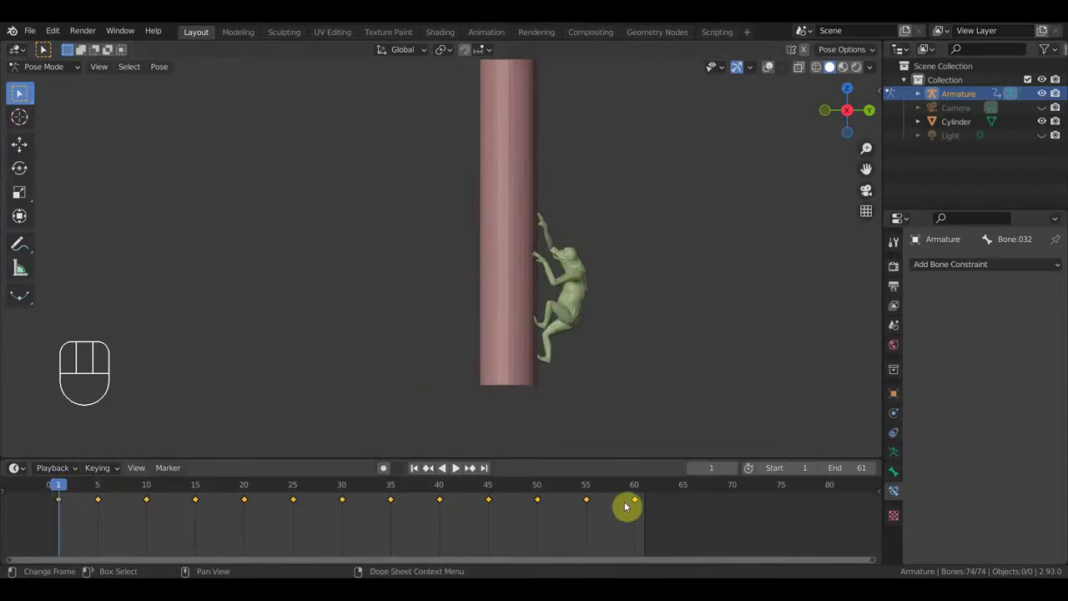
pyautogui.click(640, 487)
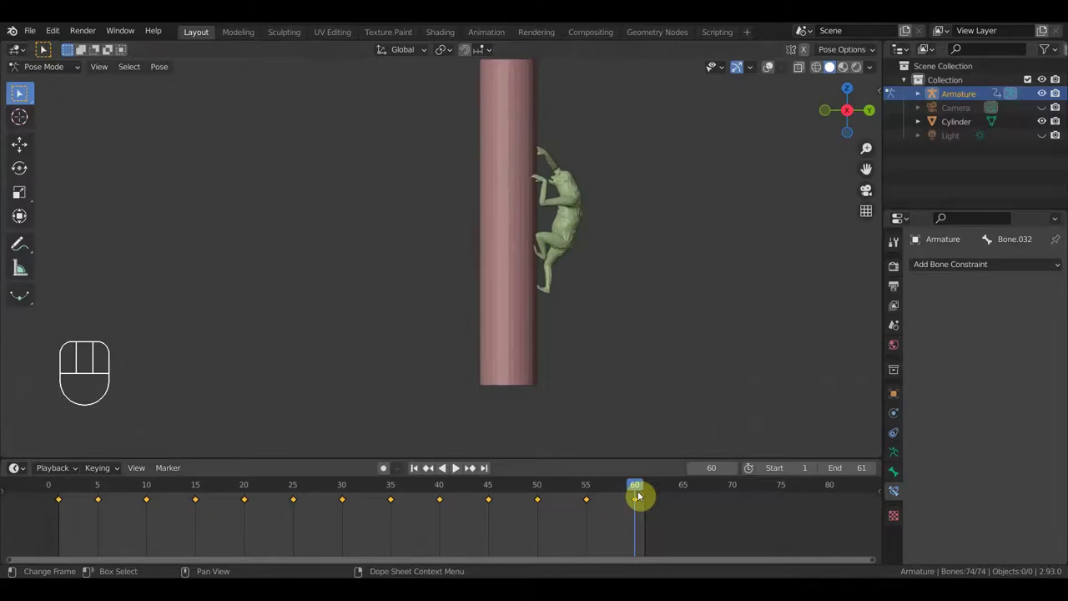
pyautogui.moveTo(631, 495); pyautogui.dragTo(105, 508)
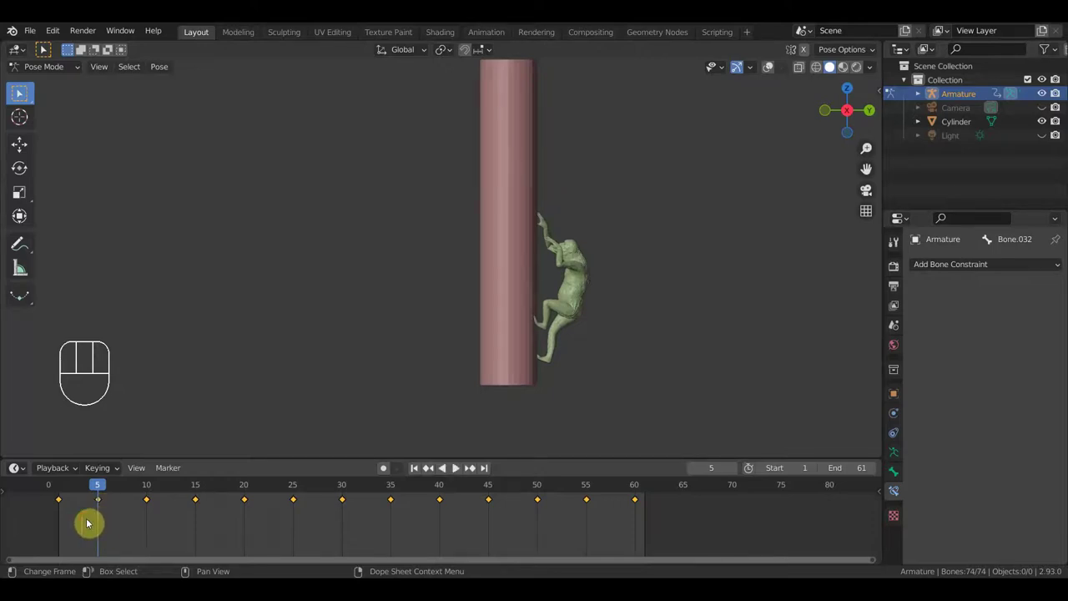
pyautogui.moveTo(65, 505); pyautogui.dragTo(51, 492)
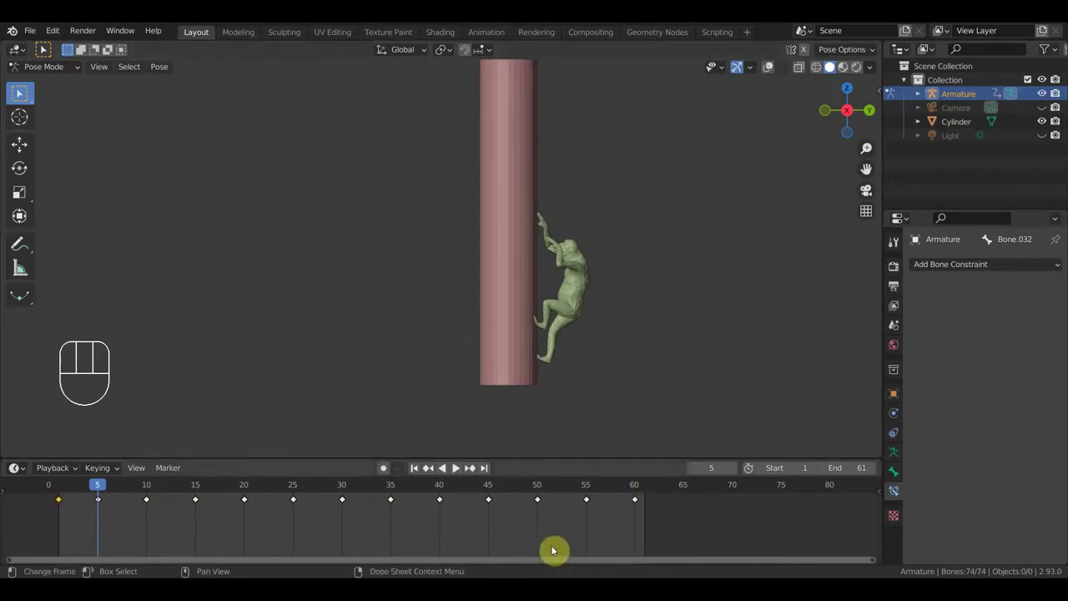
pyautogui.press('shift+d')
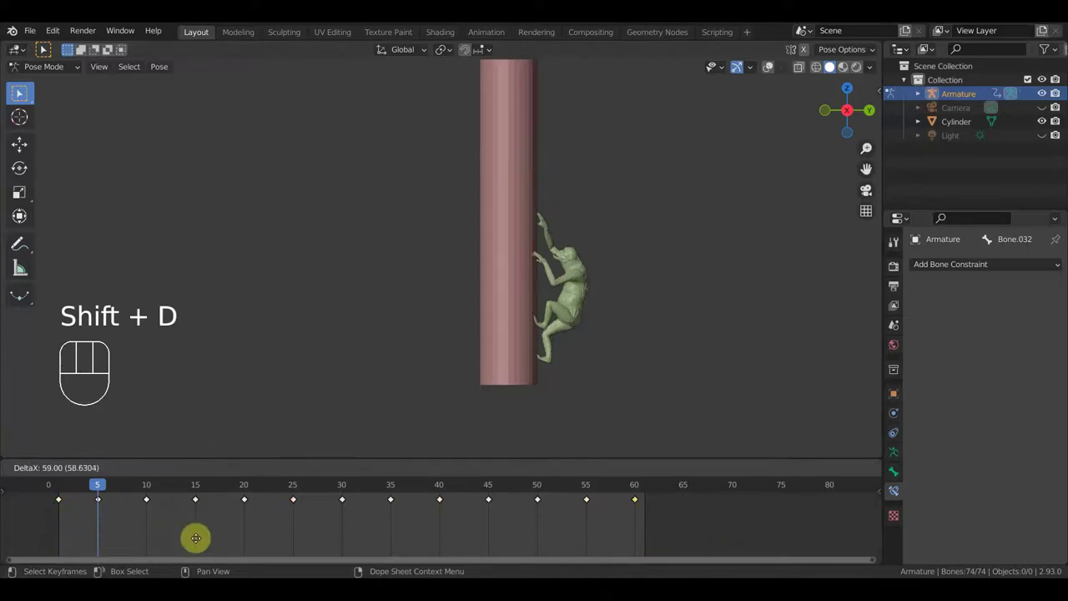
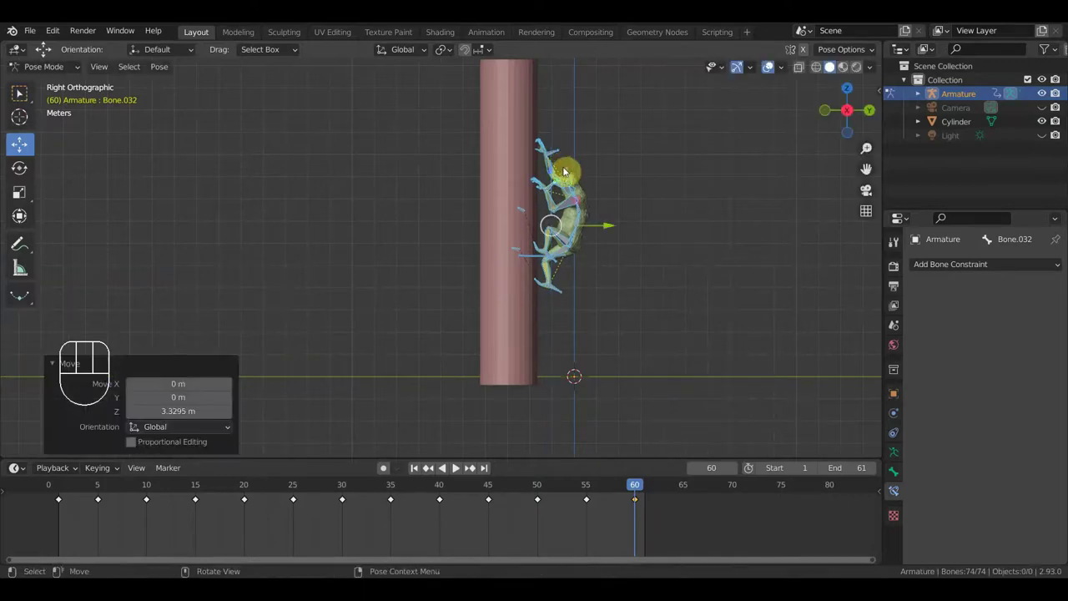
# - Select all bones and key Location & Rotation at frame 60
pyautogui.press('a')
pyautogui.press('i')
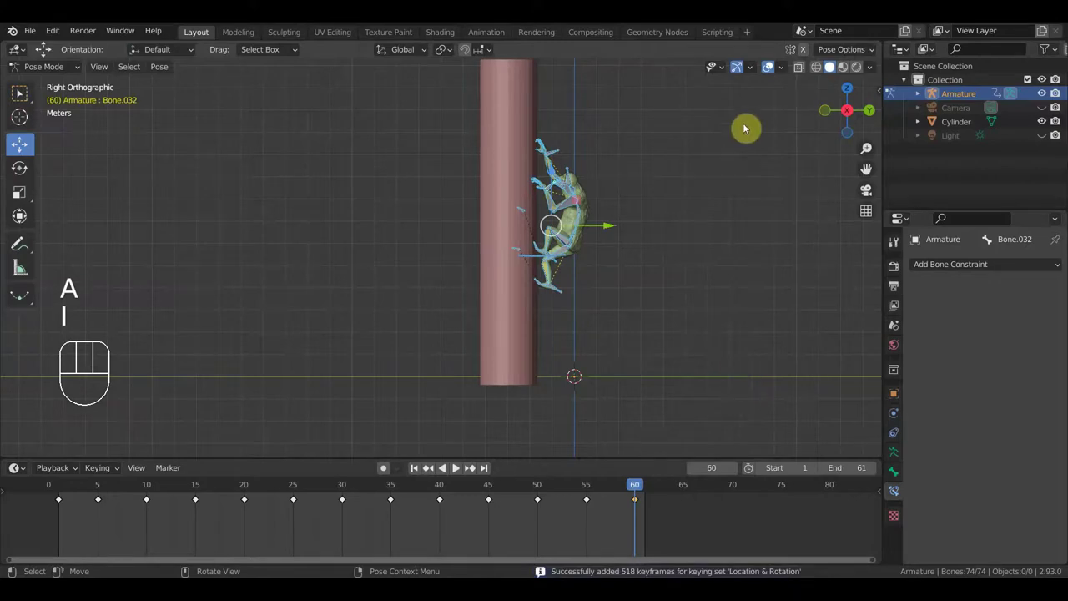
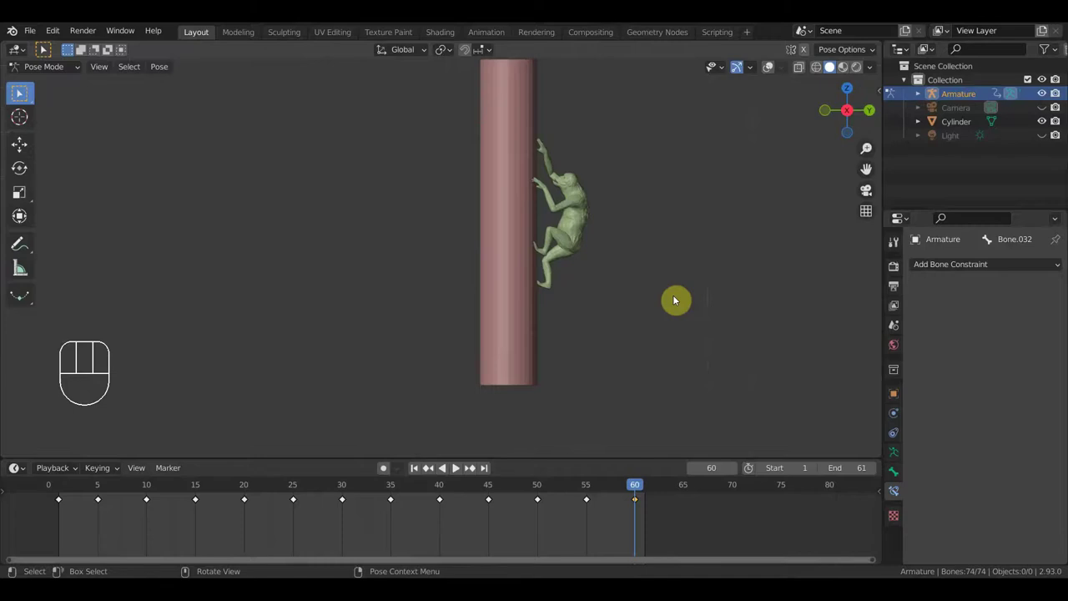
# - Glance at the Mixamo rig tools, then orbit and zoom around the chimpanzee's upper body
pyautogui.press('n')
pyautogui.click(882, 193)
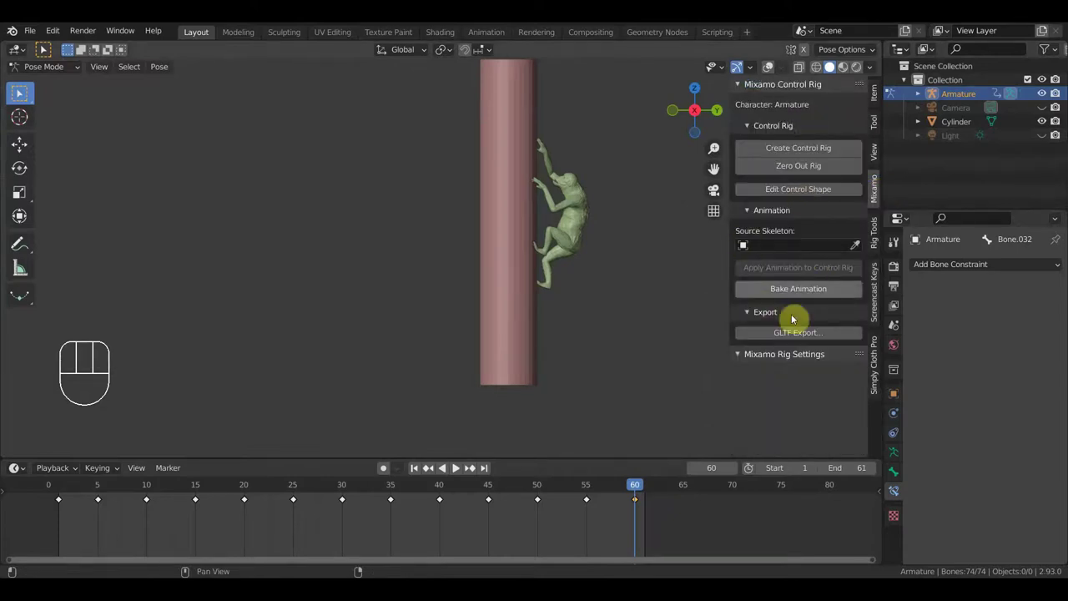
pyautogui.press('n')
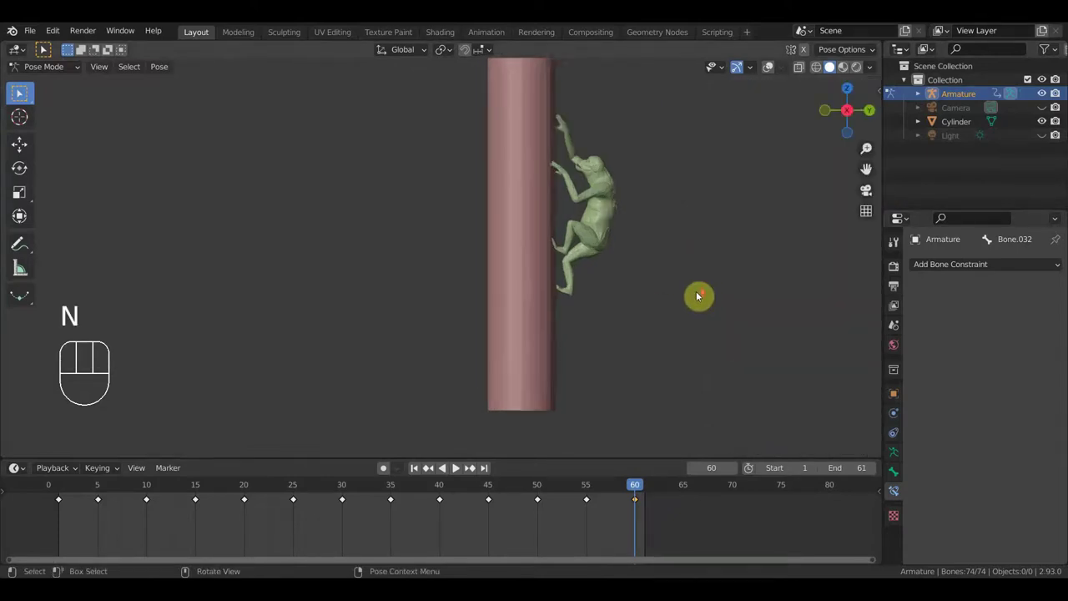
pyautogui.moveTo(658, 312); pyautogui.dragTo(566, 310)
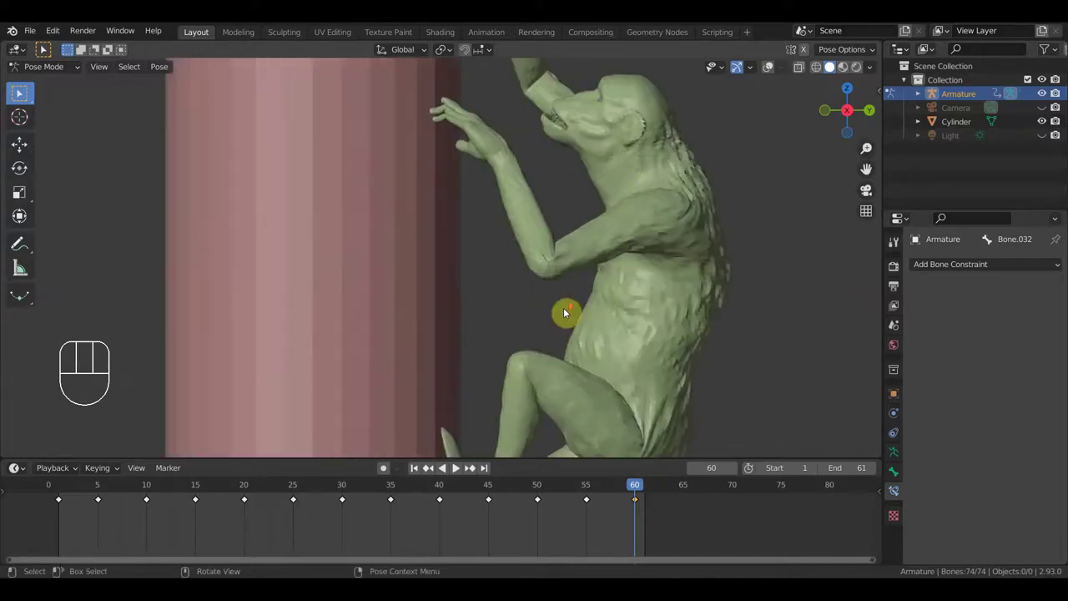
pyautogui.moveTo(584, 230); pyautogui.dragTo(602, 260)
pyautogui.moveTo(633, 247); pyautogui.dragTo(626, 277)
pyautogui.moveTo(637, 227); pyautogui.dragTo(623, 213)
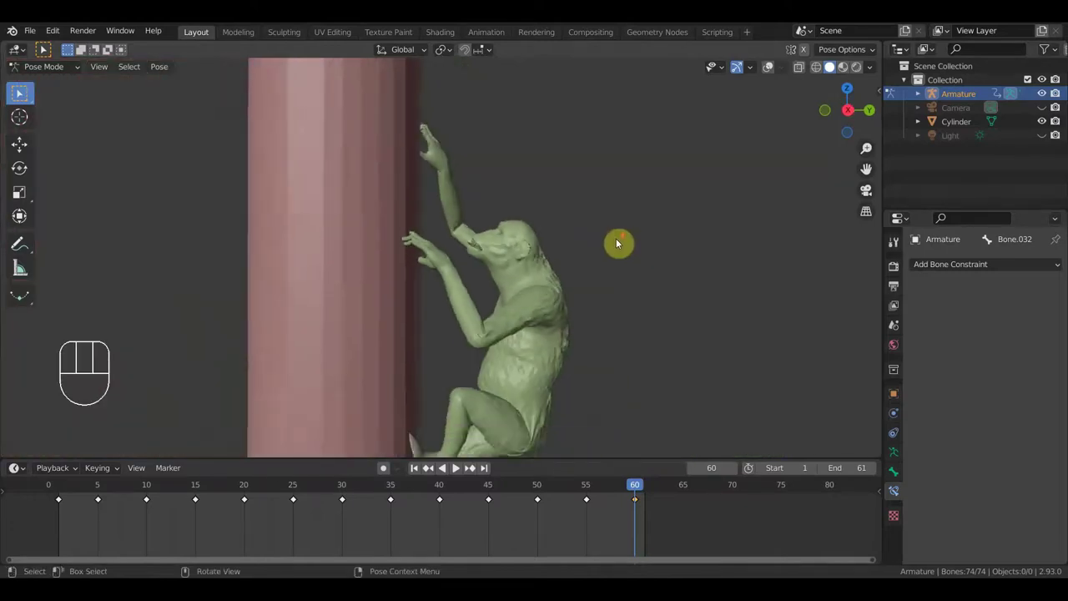
pyautogui.moveTo(606, 270); pyautogui.dragTo(621, 214)
# - View the whole pole from behind and play the climbing loop
pyautogui.press('KP_3')
pyautogui.moveTo(565, 302); pyautogui.dragTo(565, 260)
pyautogui.moveTo(536, 264); pyautogui.dragTo(392, 265)
pyautogui.press('space')
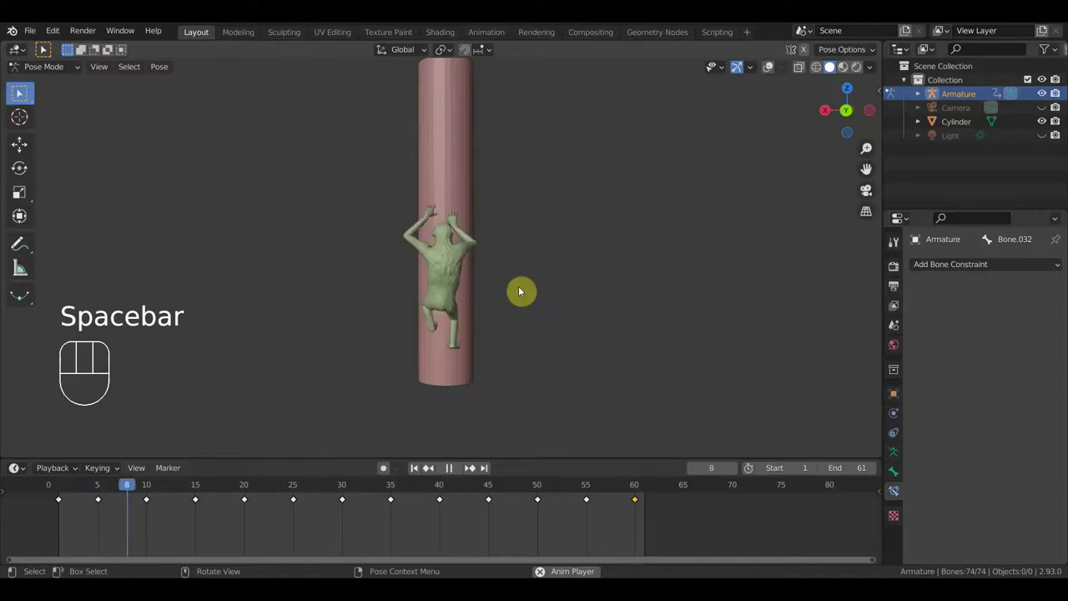
# - Restart playback from front and side views to watch the loop
pyautogui.press('space')
pyautogui.moveTo(529, 348); pyautogui.dragTo(679, 349)
pyautogui.press('KP_1')
pyautogui.press('KP_3')
pyautogui.press('space')
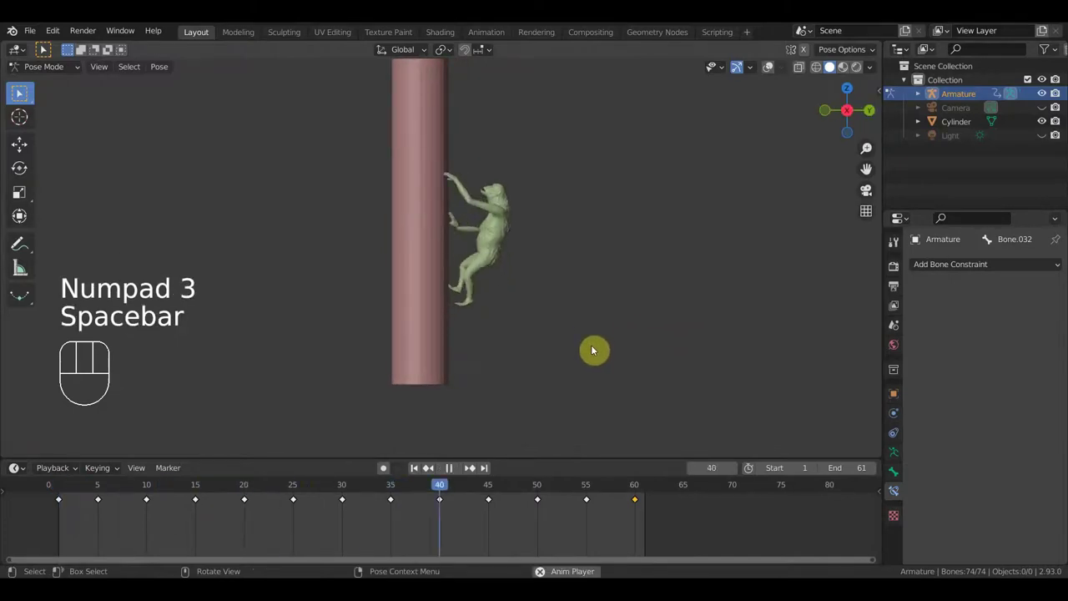
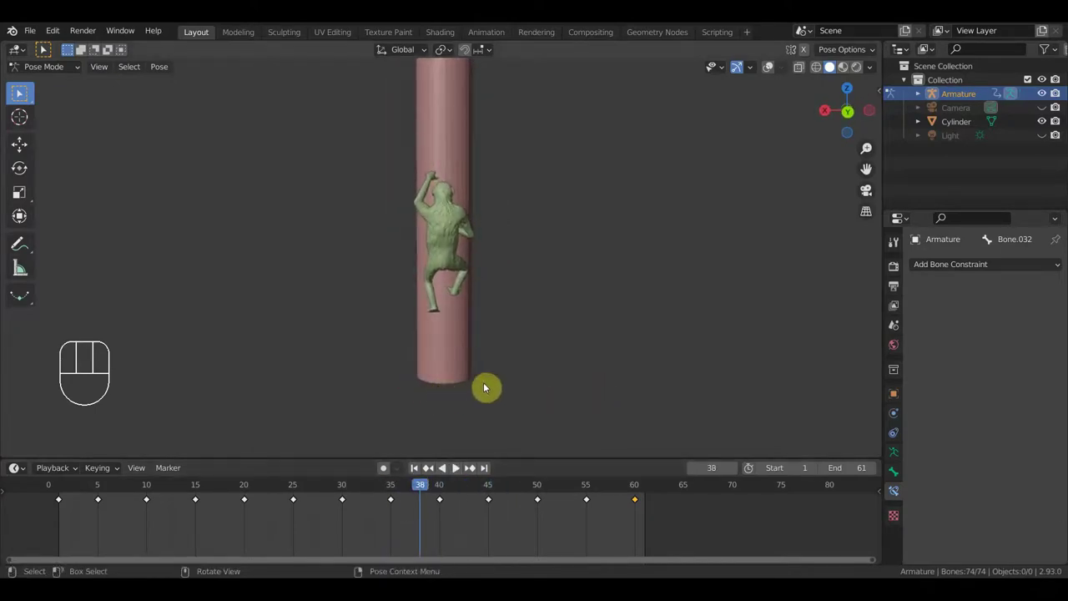
# - Stop and scrub back and forth through the 61-frame climb, ending at frame 33
pyautogui.moveTo(408, 489); pyautogui.dragTo(377, 457)
pyautogui.moveTo(479, 386); pyautogui.dragTo(629, 396)
pyautogui.press('KP_3')
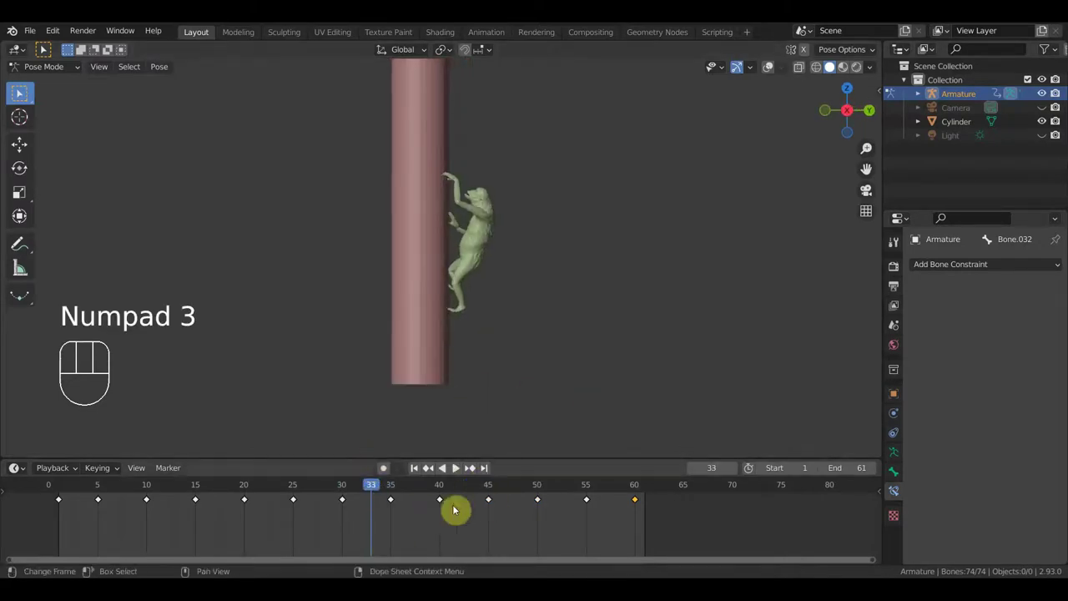
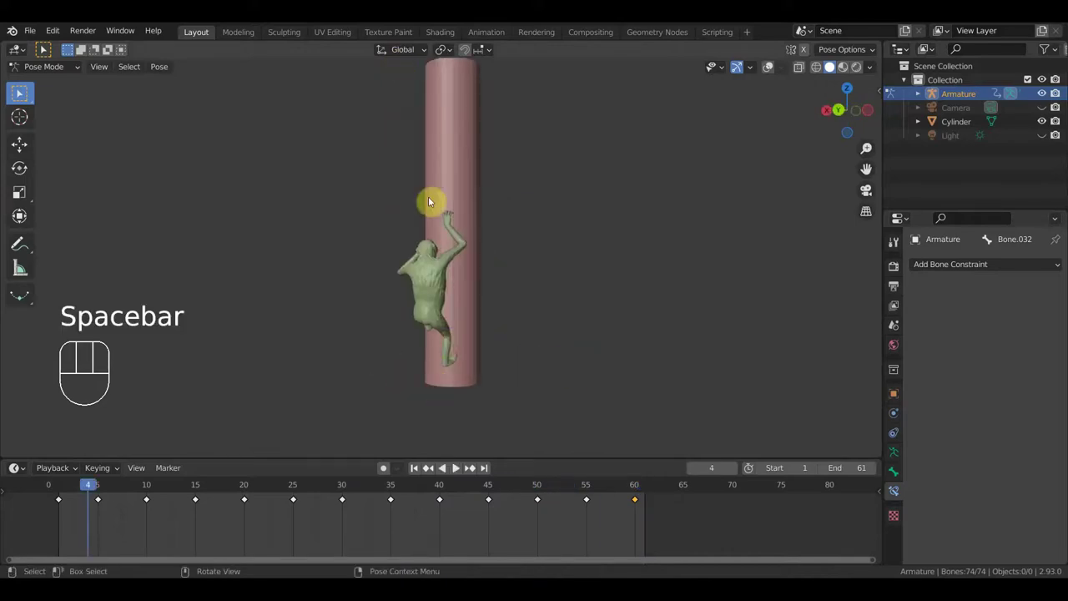
# - Switch to material preview and orbit in behind the climbing chimpanzee
pyautogui.press('KP_3')
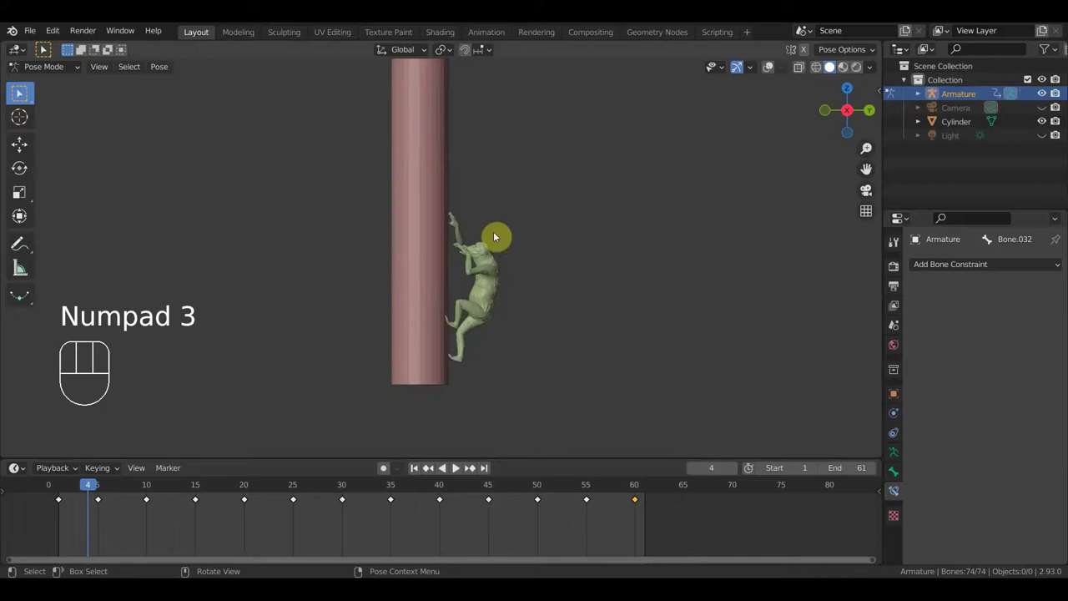
pyautogui.moveTo(549, 258); pyautogui.dragTo(550, 272)
pyautogui.moveTo(553, 256); pyautogui.dragTo(577, 192)
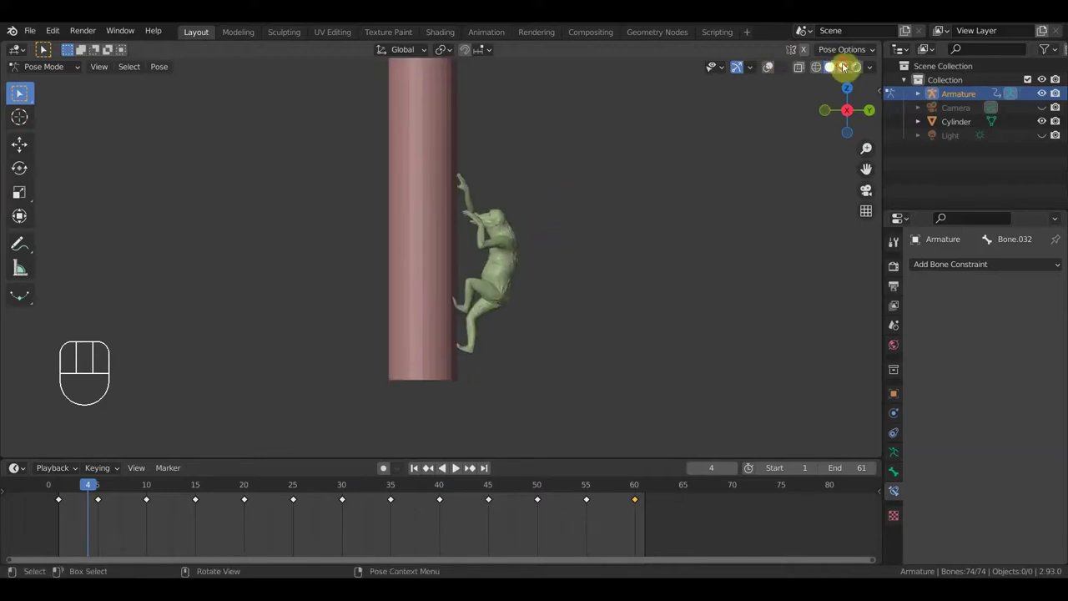
pyautogui.moveTo(826, 106); pyautogui.dragTo(769, 212)
pyautogui.moveTo(717, 270); pyautogui.dragTo(641, 273)
pyautogui.moveTo(641, 248); pyautogui.dragTo(640, 235)
# - Play the climb in material preview, then stop it
pyautogui.press('space')
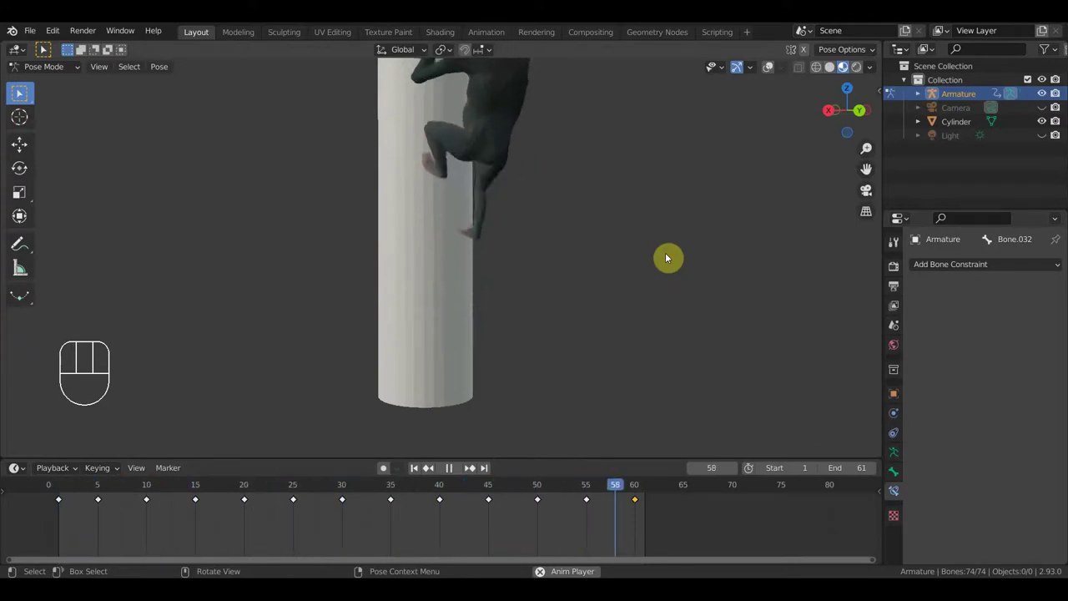
pyautogui.press('space')
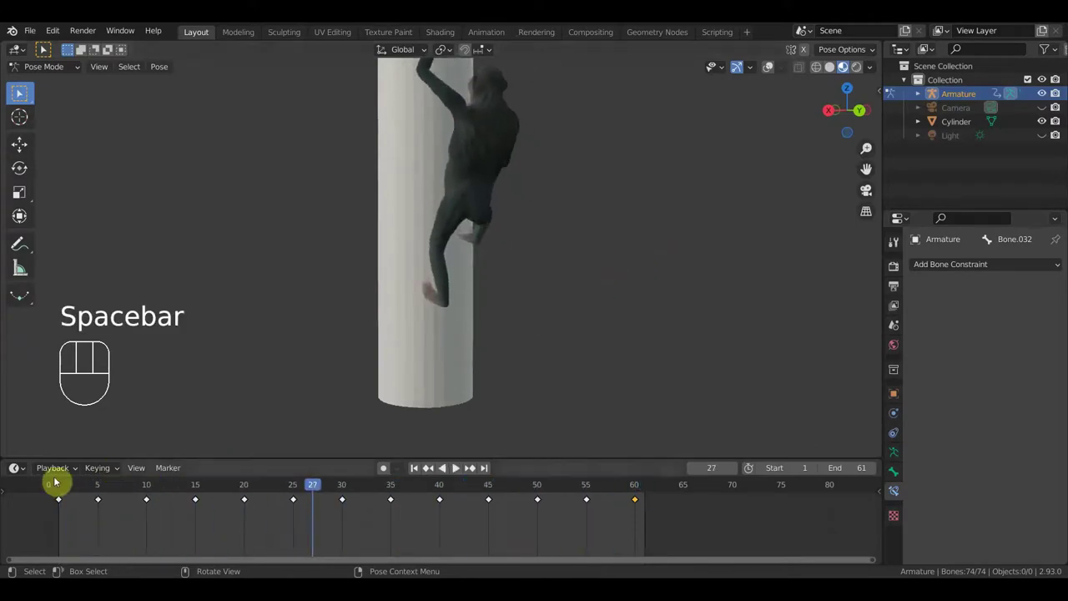
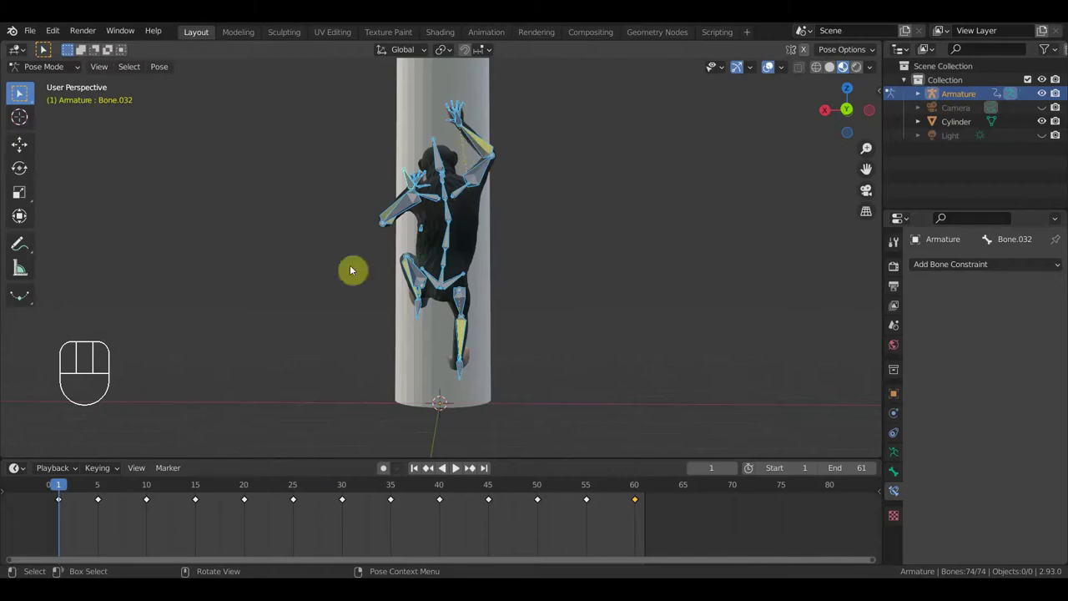
# - Move to frame 24 and view the rig straight from the right side
pyautogui.moveTo(60, 483); pyautogui.dragTo(289, 549)
pyautogui.moveTo(486, 355); pyautogui.dragTo(616, 351)
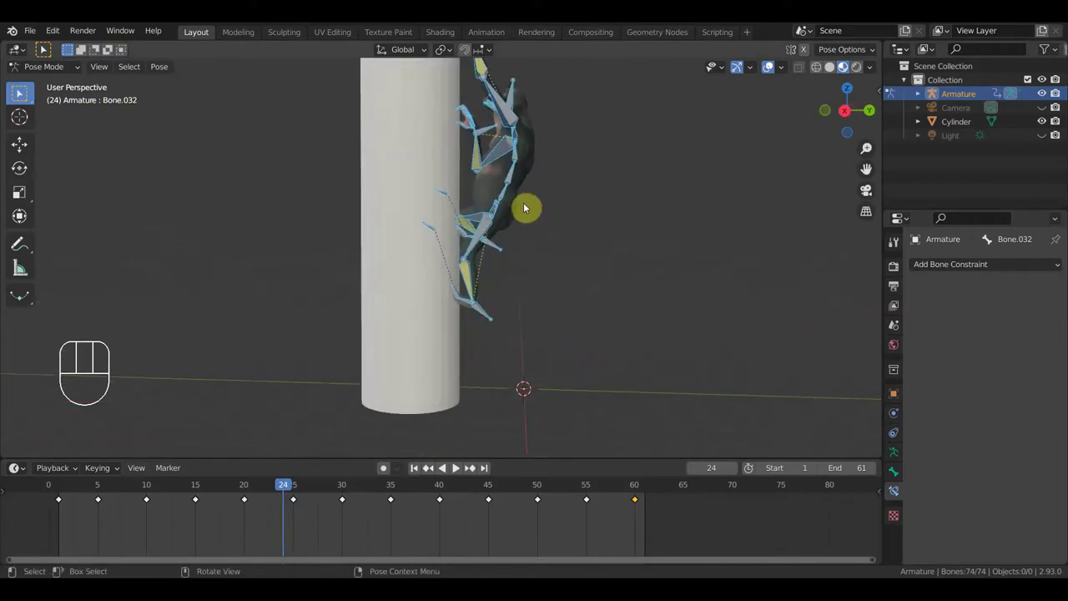
pyautogui.moveTo(520, 214); pyautogui.dragTo(504, 213)
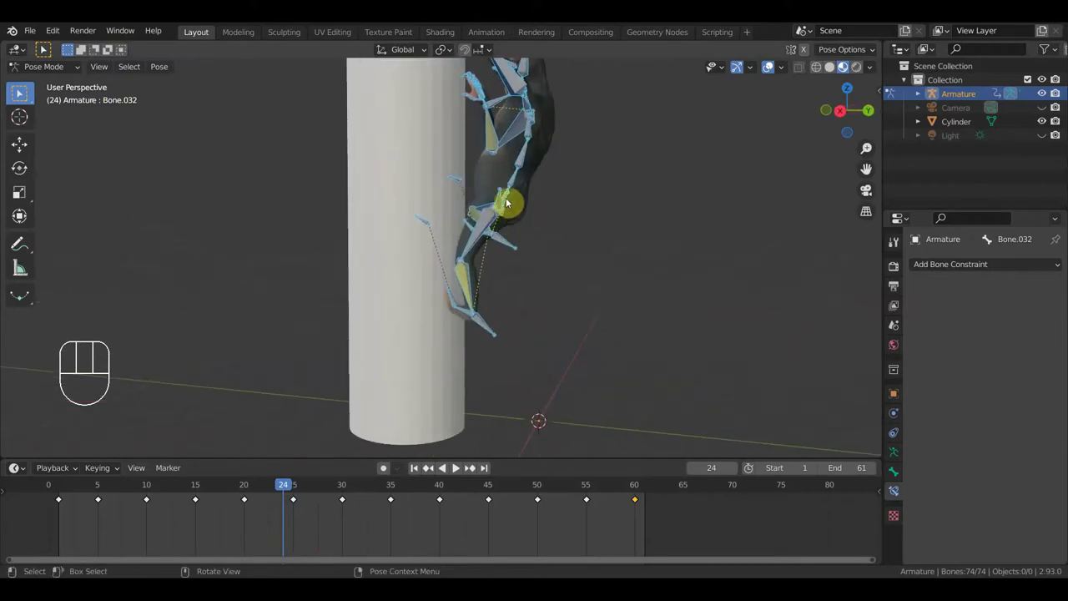
pyautogui.press('KP_3')
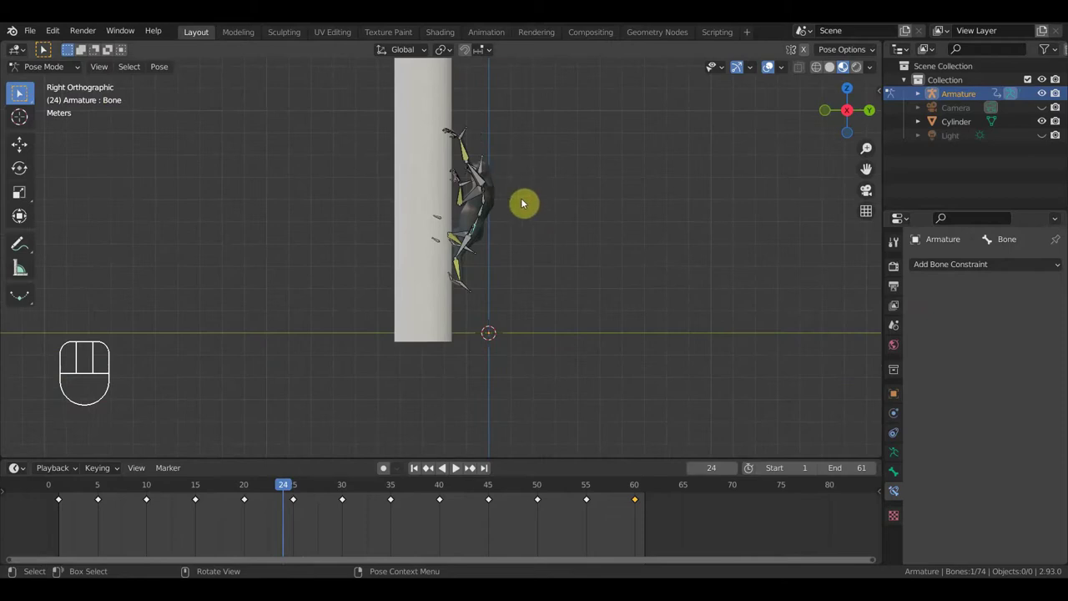
# - Adjust the in-between pose, then key Location & Rotation for all 74 bones at frame 24
pyautogui.press('g')
pyautogui.click(536, 203)
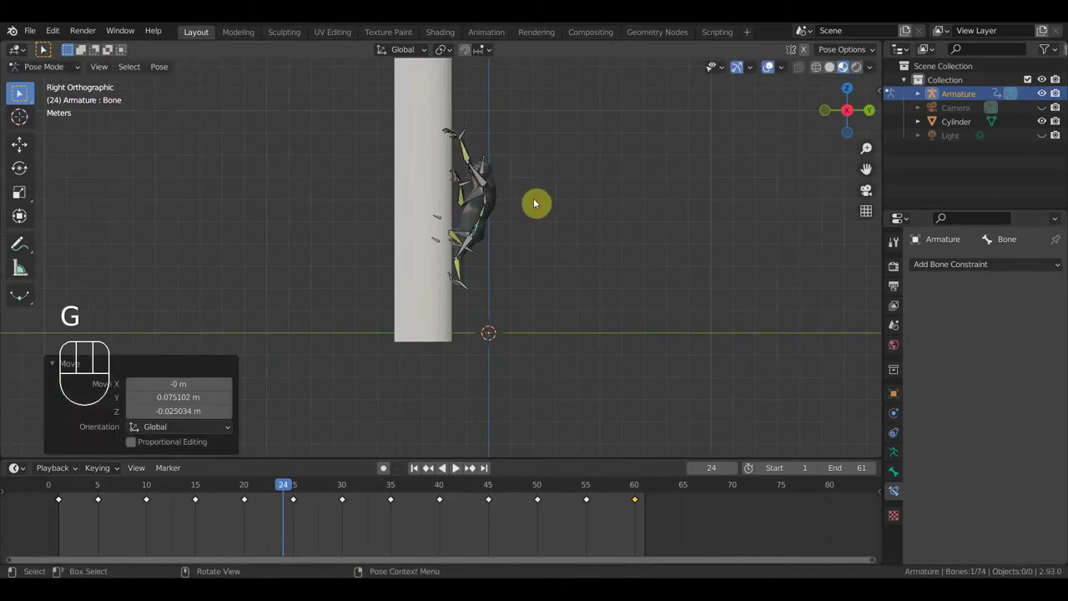
pyautogui.press('r')
pyautogui.click(539, 195)
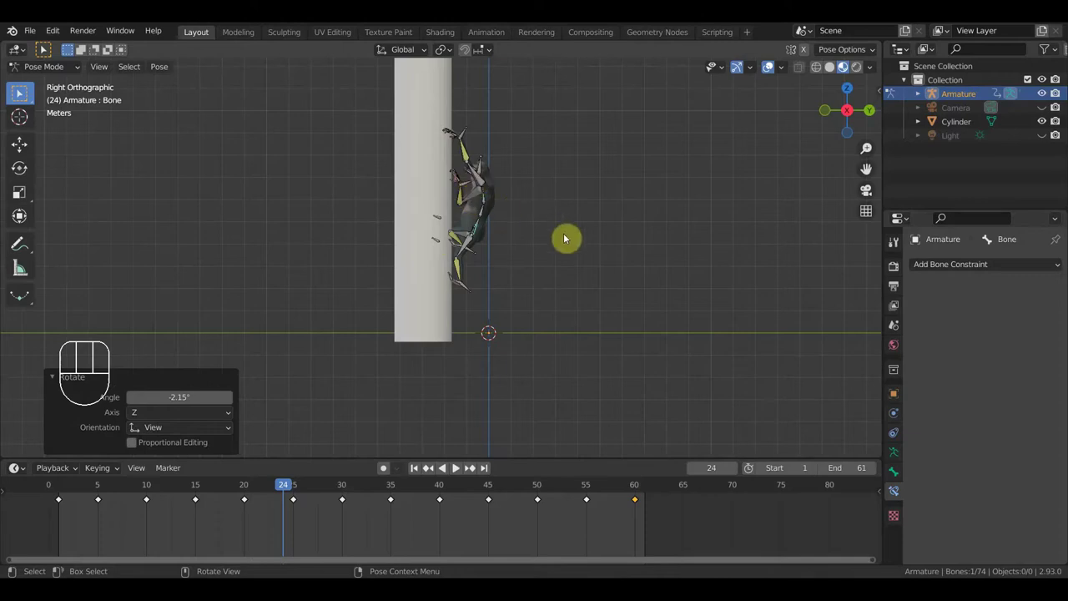
pyautogui.press('a')
pyautogui.press('i')
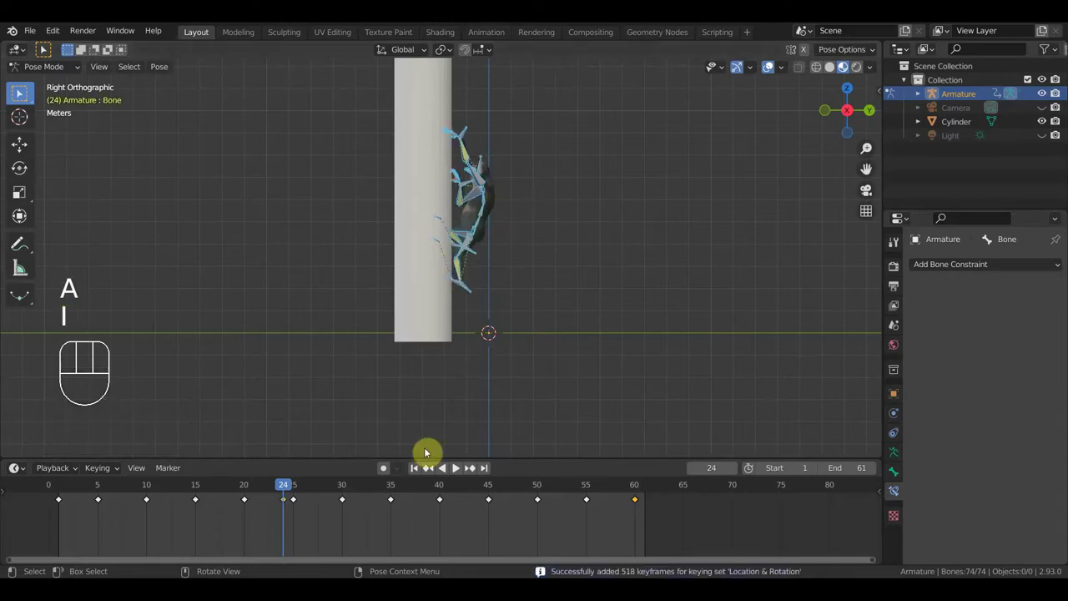
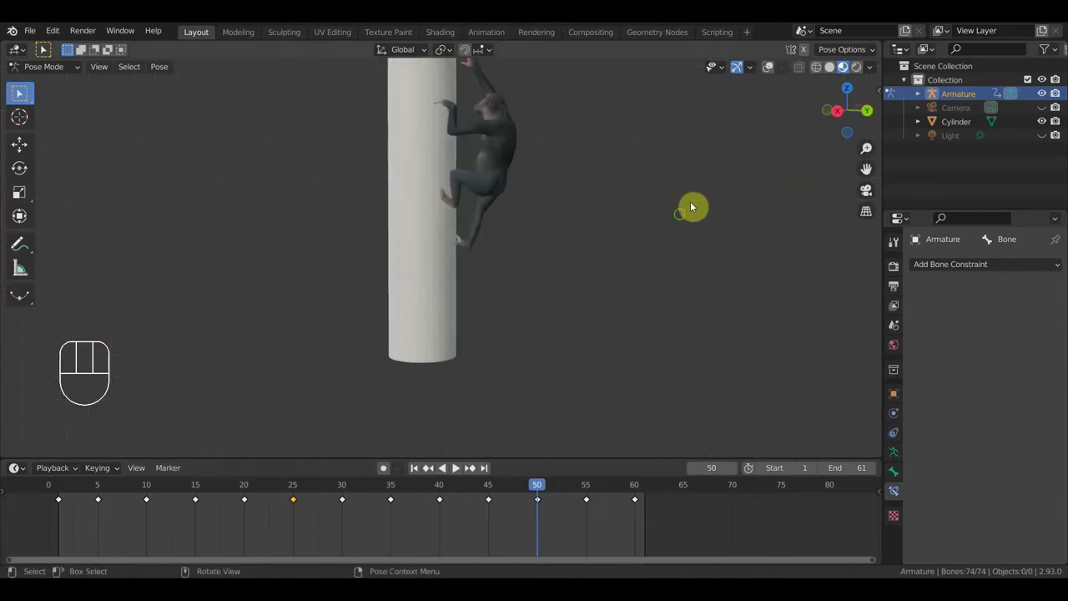
# - Orbit and zoom in on the textured chimpanzee at frame 60 from behind
pyautogui.moveTo(646, 317); pyautogui.dragTo(641, 333)
pyautogui.middleClick(660, 284)
pyautogui.middleClick(681, 290)
pyautogui.moveTo(549, 489); pyautogui.dragTo(638, 488)
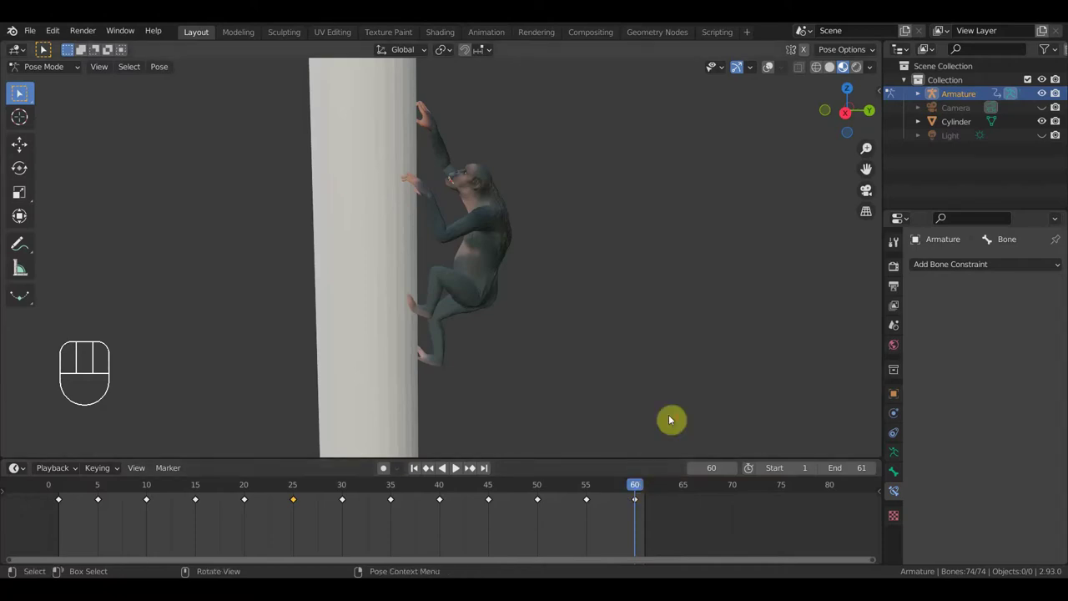
pyautogui.moveTo(640, 360); pyautogui.dragTo(508, 350)
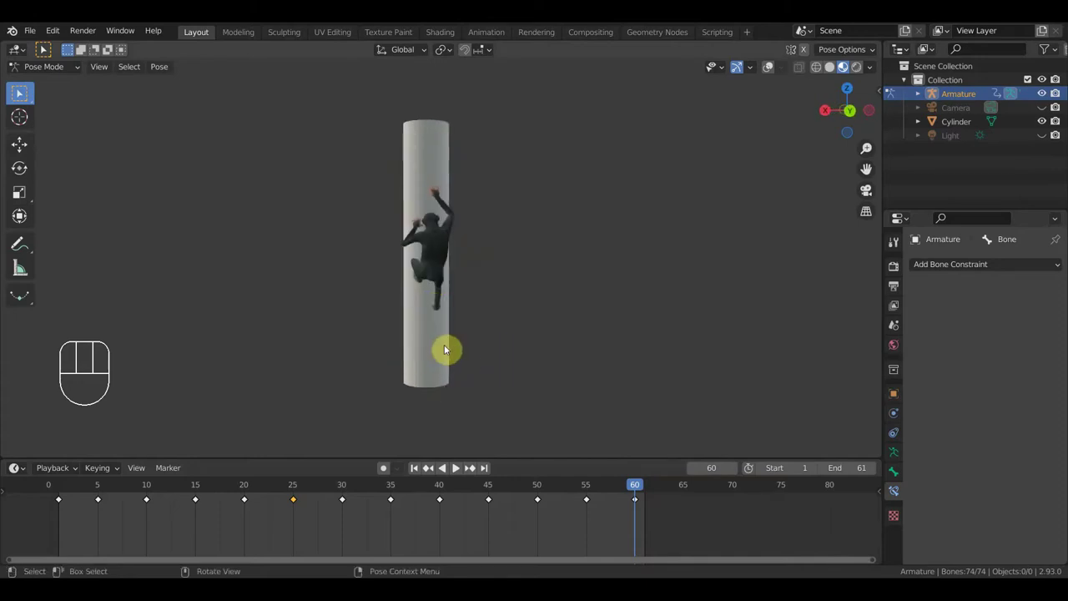
# - Check front and right views and bring the chimpanzee on the pole back into frame
pyautogui.press('KP_1')
pyautogui.press('KP_3')
pyautogui.moveTo(511, 350); pyautogui.dragTo(495, 344)
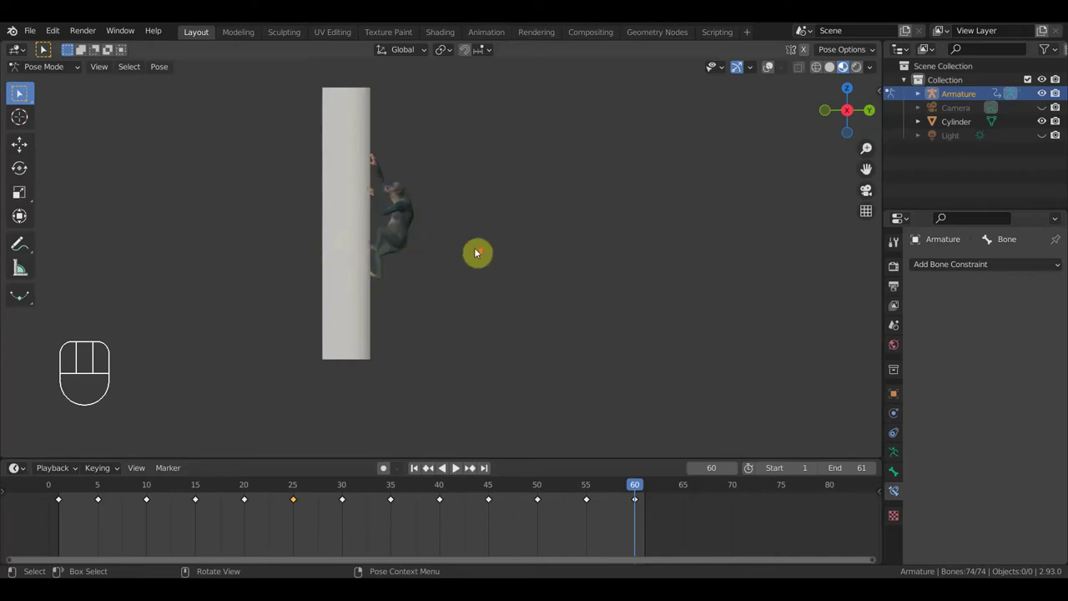
pyautogui.moveTo(509, 269); pyautogui.dragTo(523, 276)
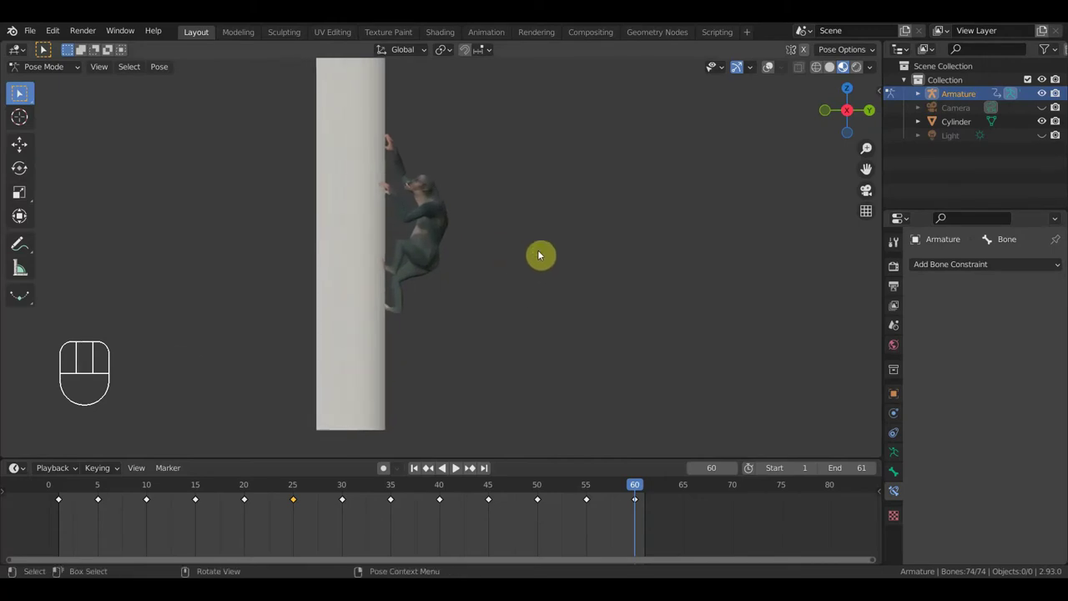
# - Show the rig's bones over the mesh again and view it from the right side at frame 60
pyautogui.click(769, 73)
pyautogui.moveTo(649, 240); pyautogui.dragTo(394, 208)
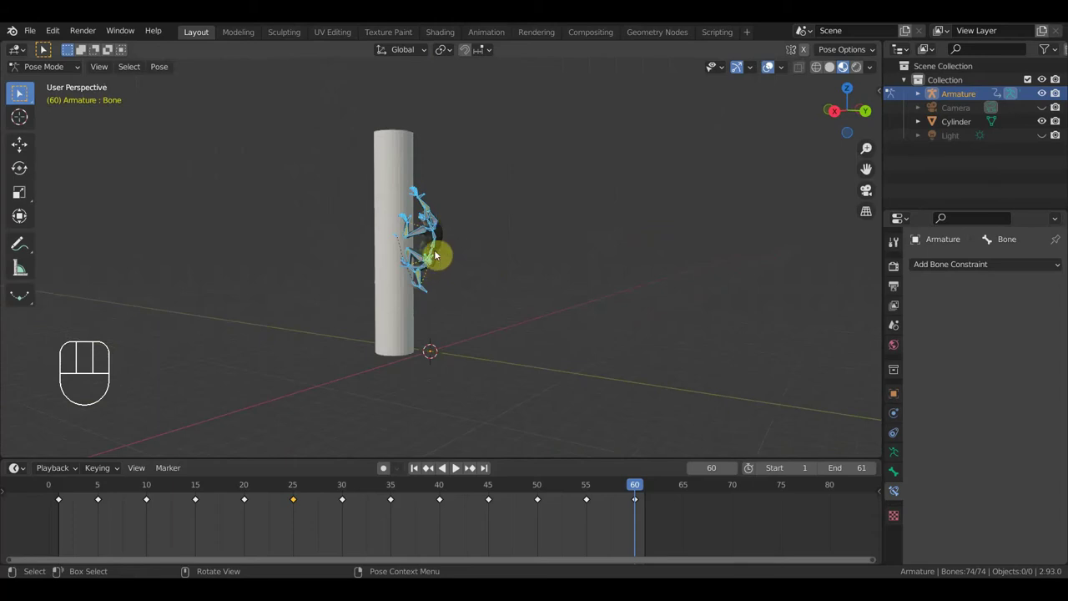
pyautogui.press('KP_3')
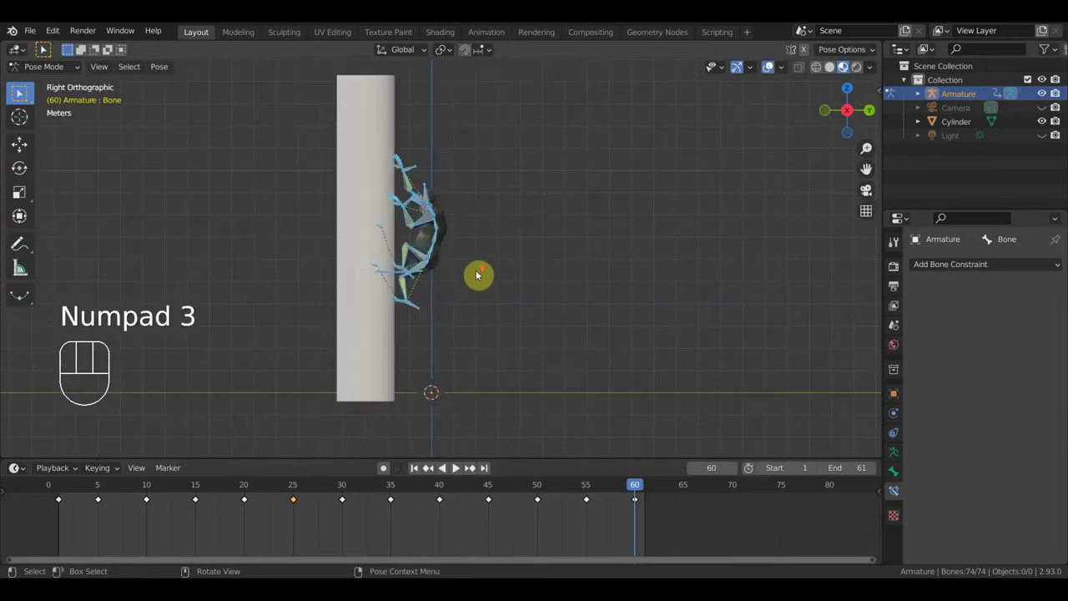
pyautogui.middleClick(503, 276)
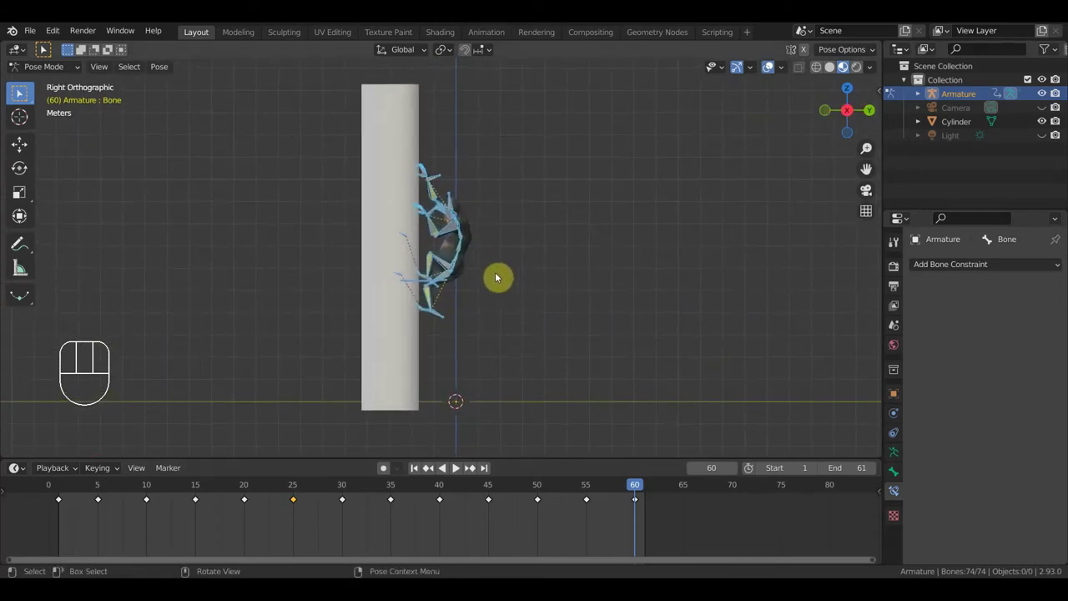